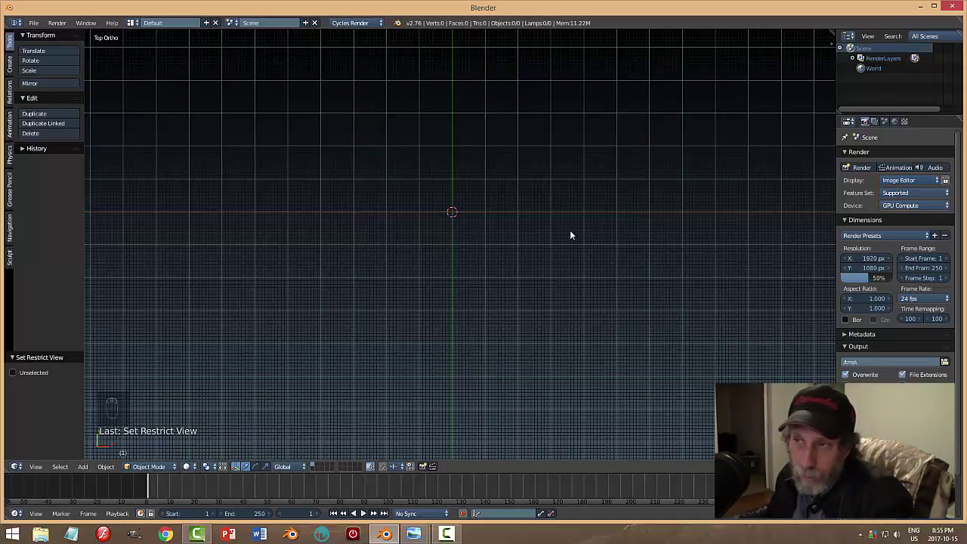
Zoom in on the top orthographic view grid before placing the plane.
drag(565, 234, 602, 239)
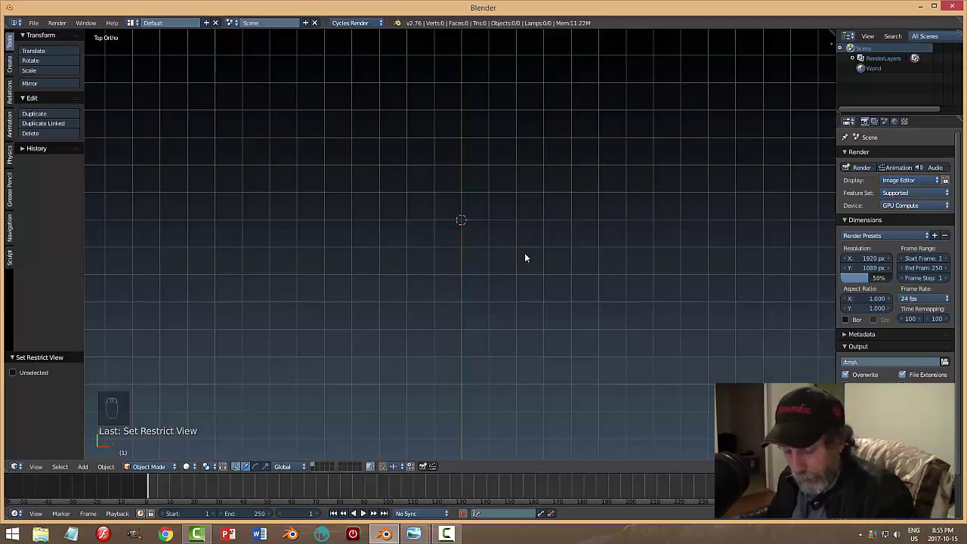
Add a plane at the origin and scale it about 2.22 along X.
key(shift+a)
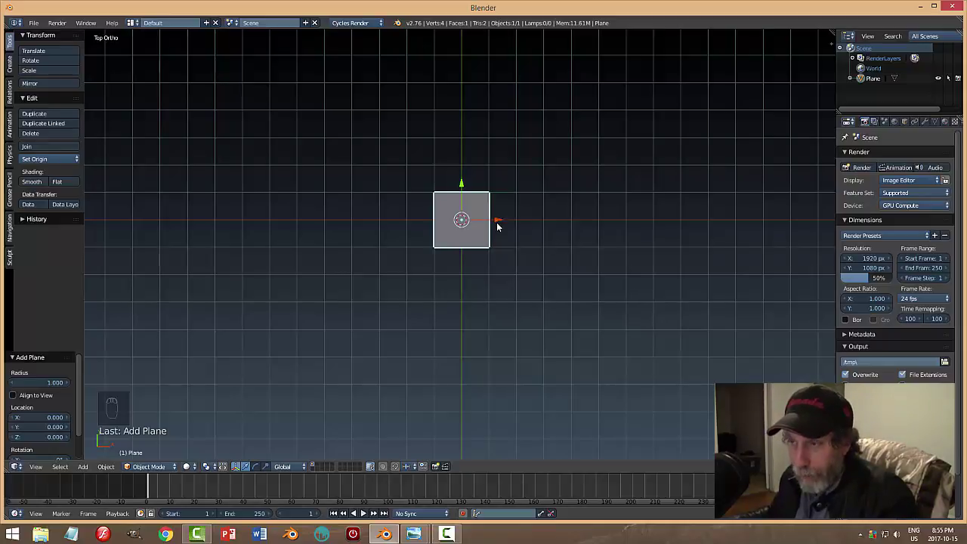
key(s)
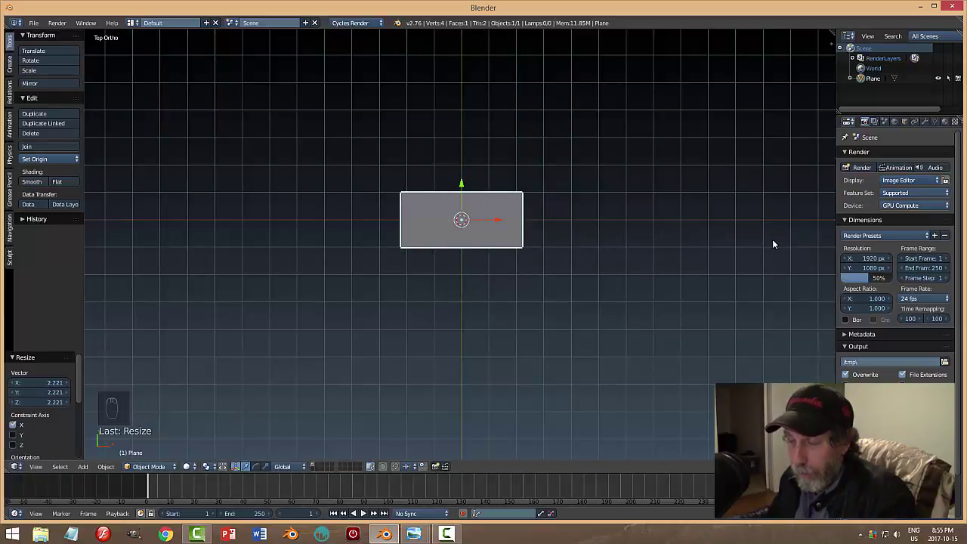
drag(556, 286, 552, 253)
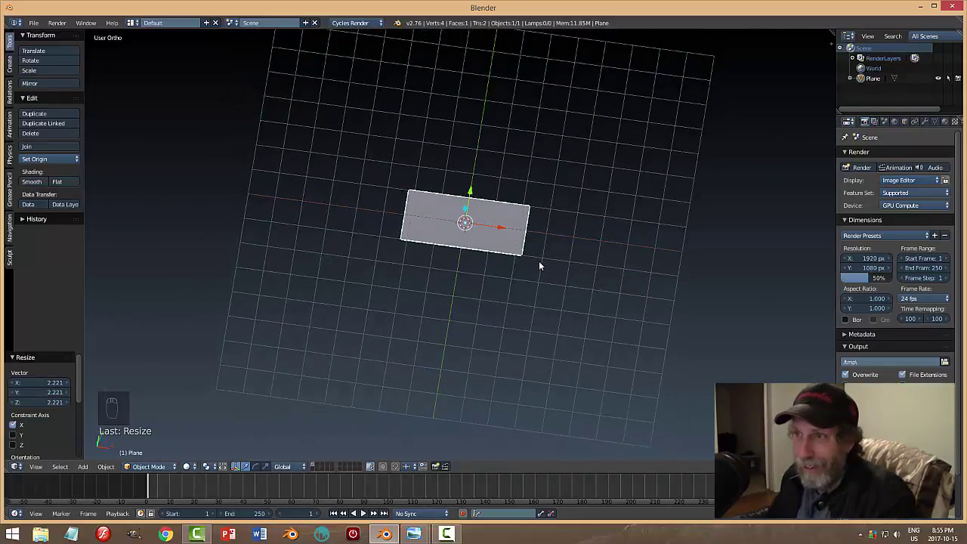
middle_click(596, 257)
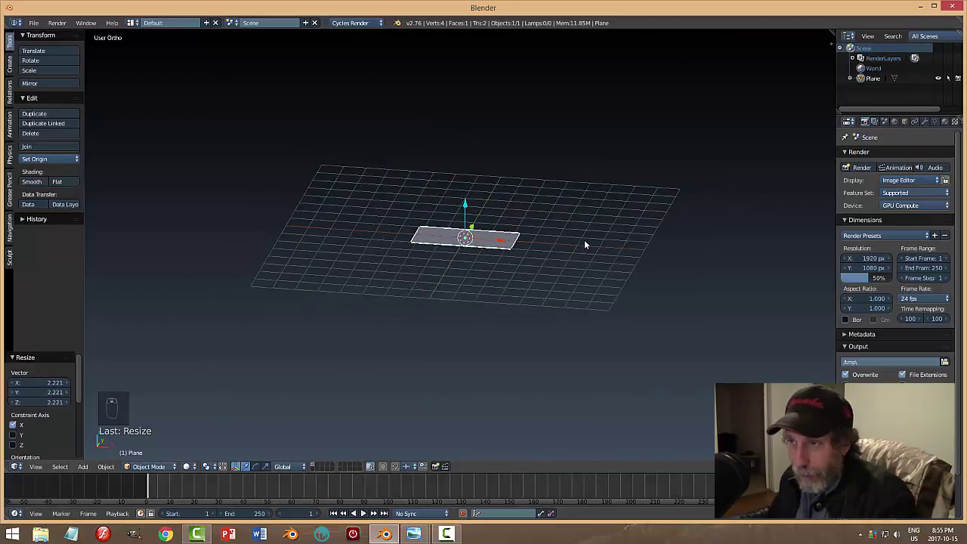
Enter mesh editing and extrude the plane's face upward into a tall box.
key(Tab)
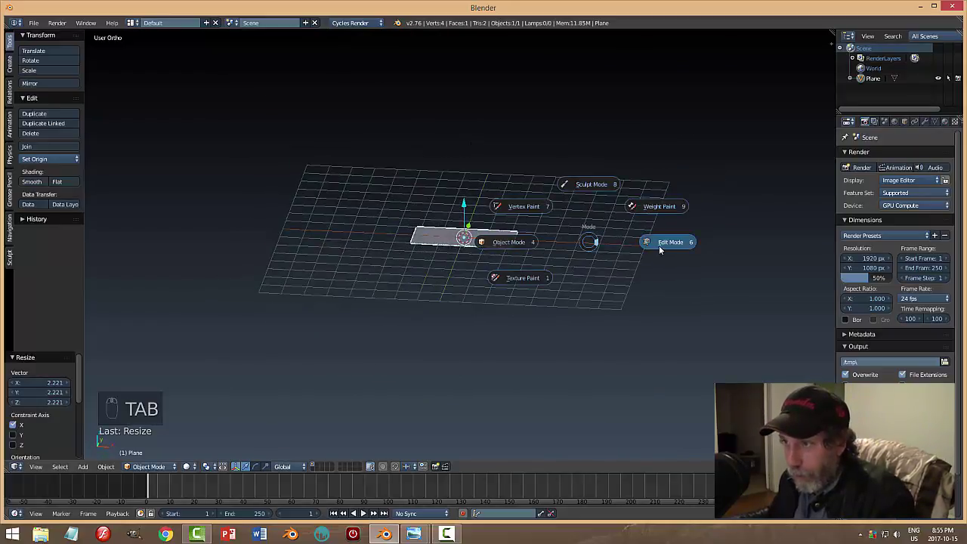
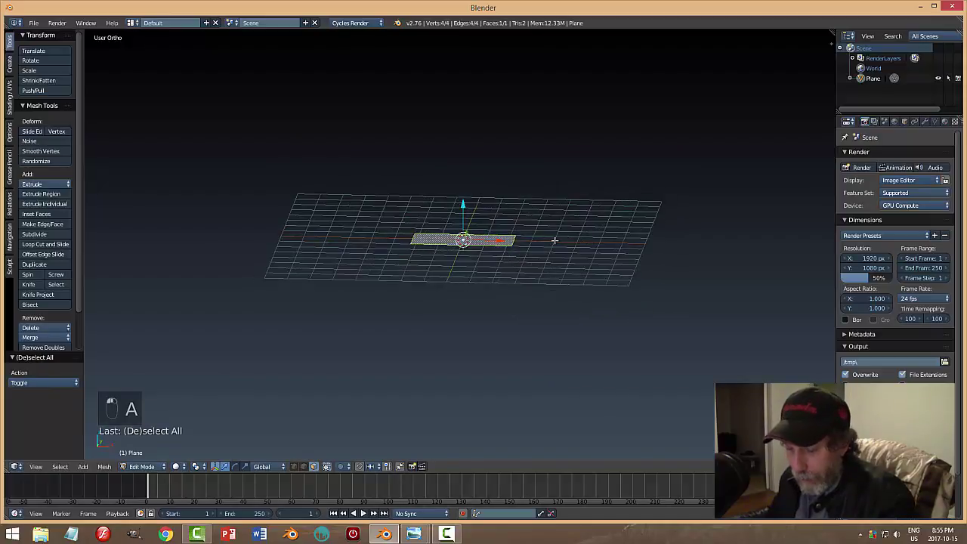
key(e)
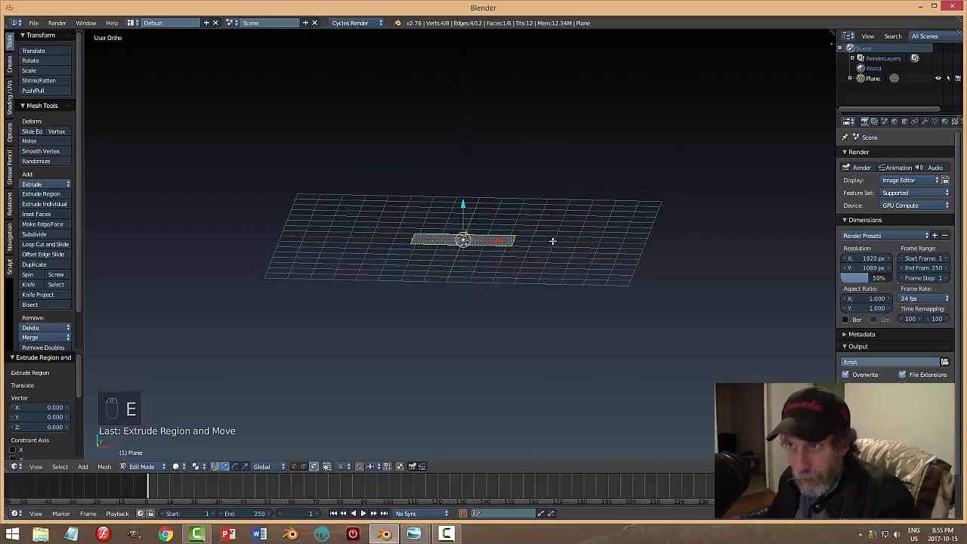
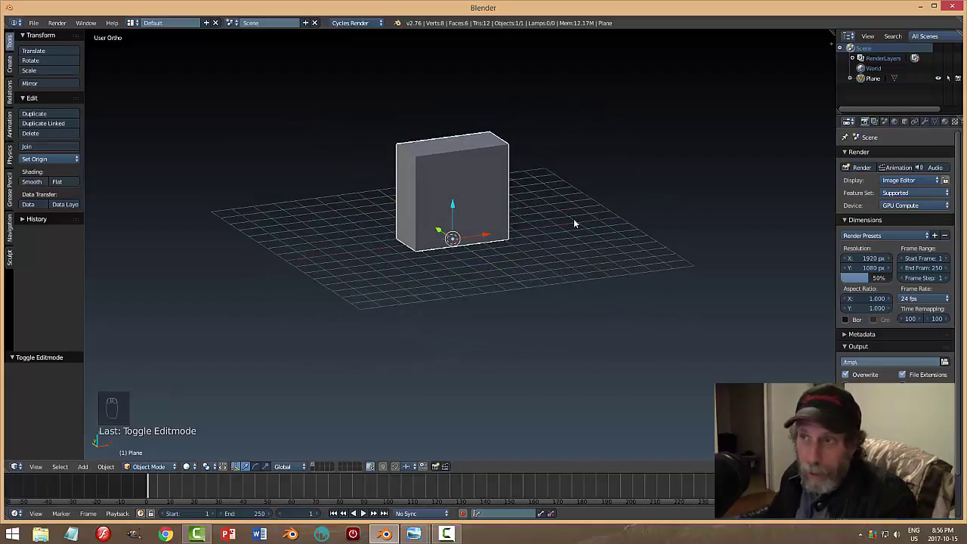
Enable matcap viewport shading with the red matcap from the properties sidebar.
drag(577, 223, 647, 234)
key(n)
drag(833, 212, 794, 252)
drag(793, 252, 394, 371)
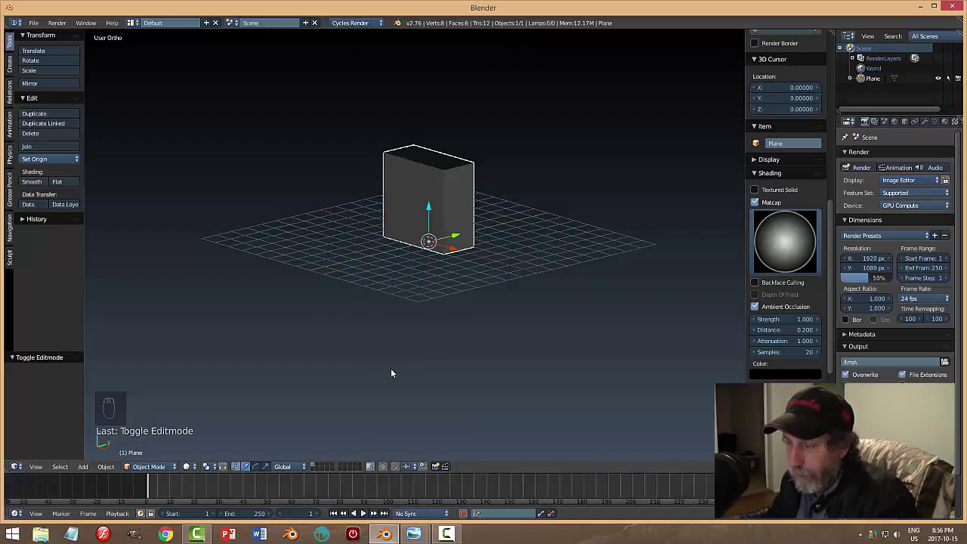
drag(604, 256, 791, 243)
drag(791, 243, 669, 267)
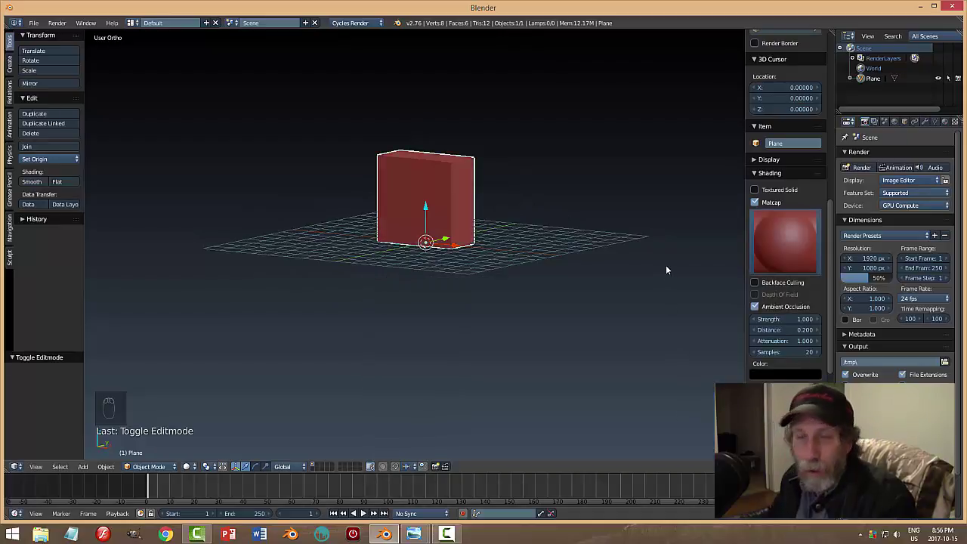
drag(661, 265, 719, 238)
key(n)
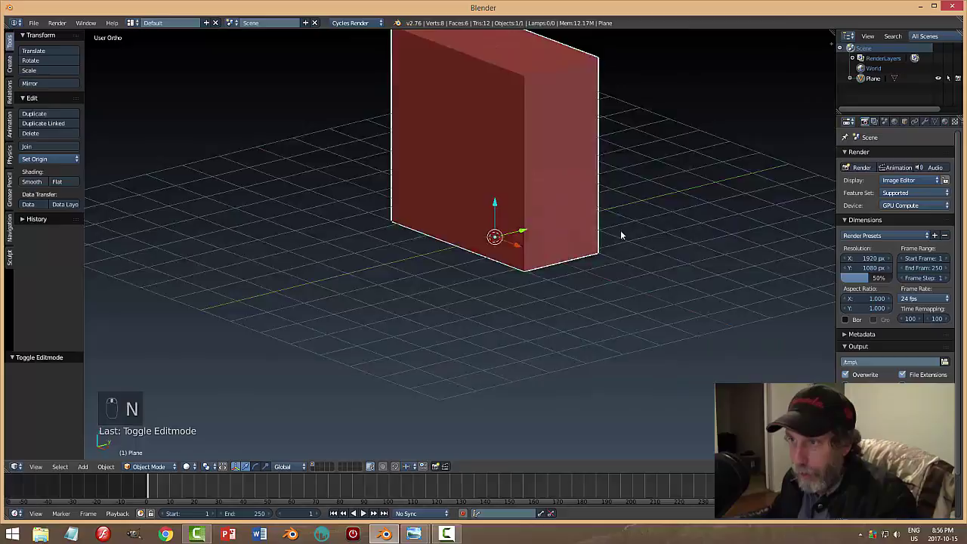
drag(586, 187, 628, 195)
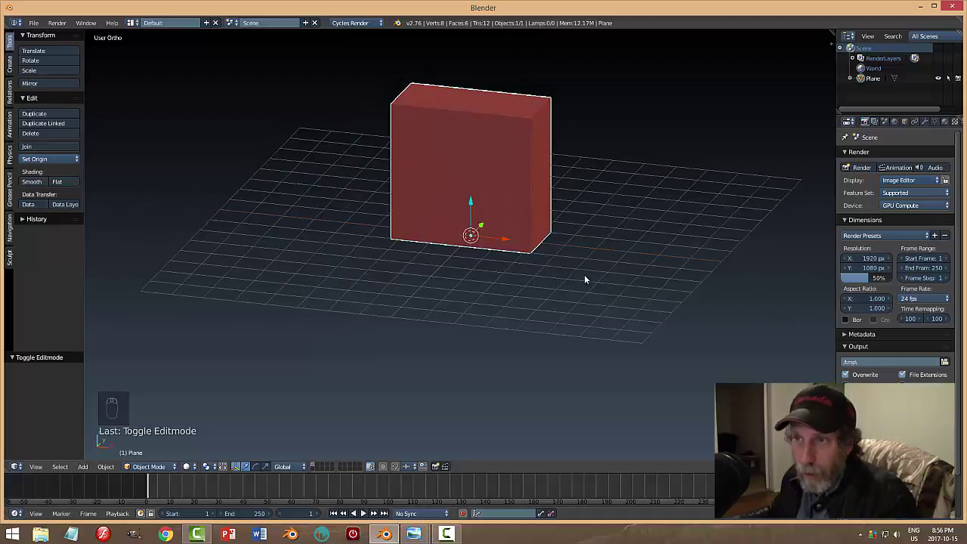
key(n)
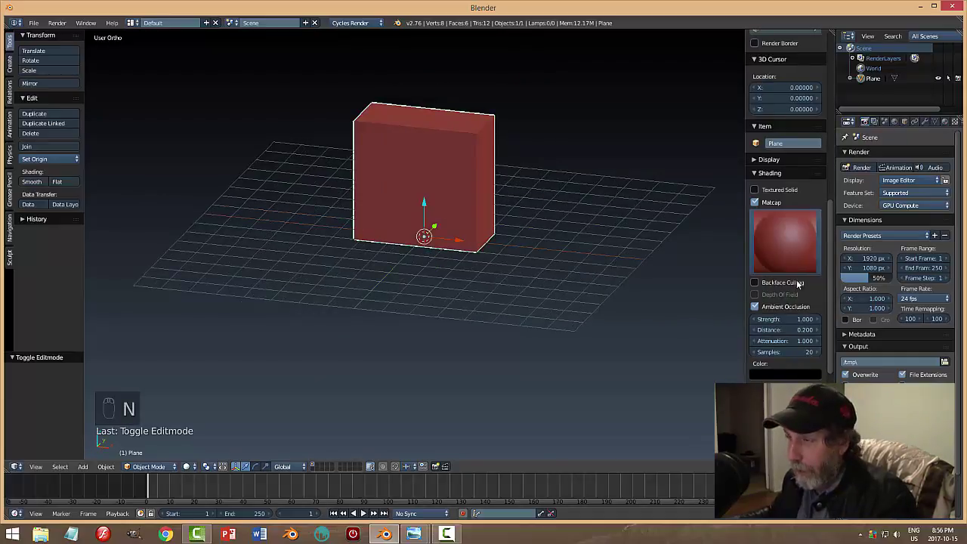
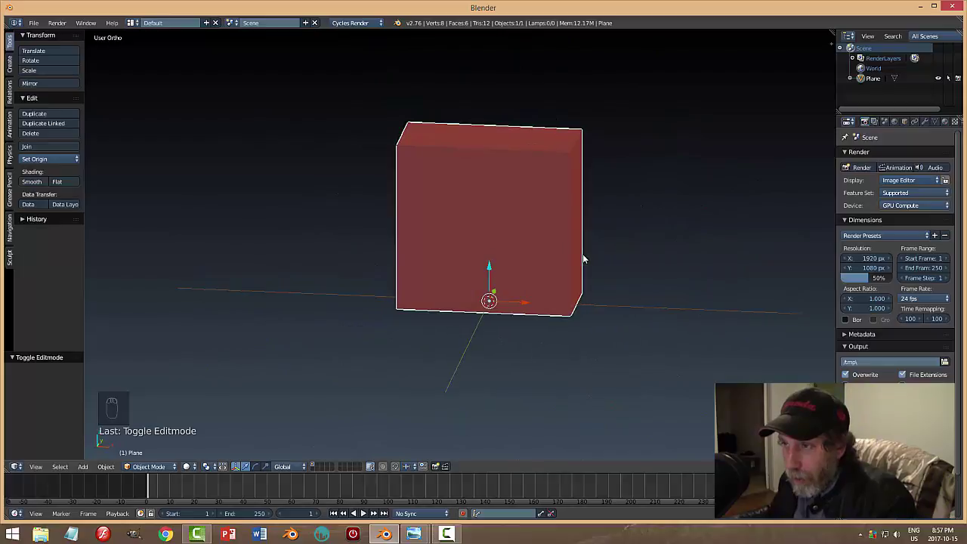
Set the box's origin to its geometry and apply its scale.
drag(598, 254, 646, 256)
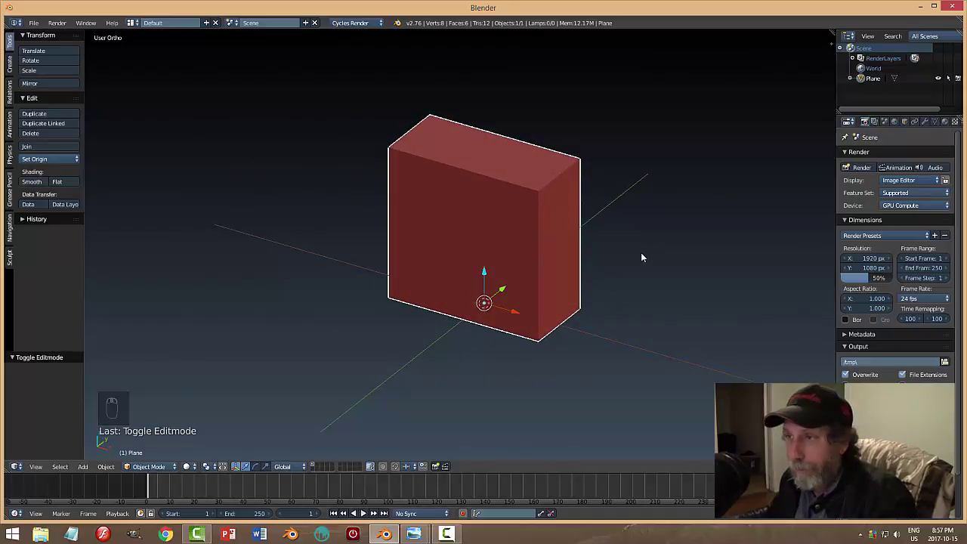
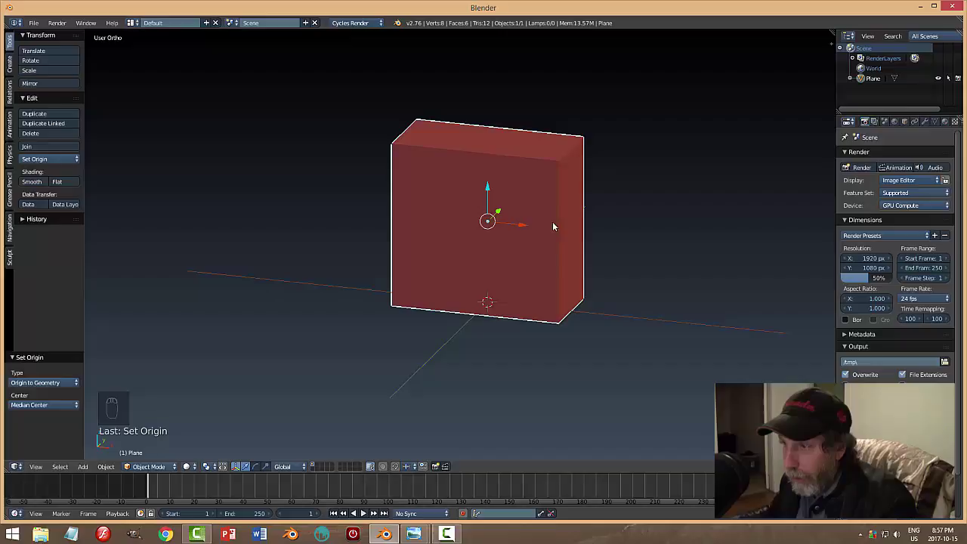
drag(559, 223, 534, 255)
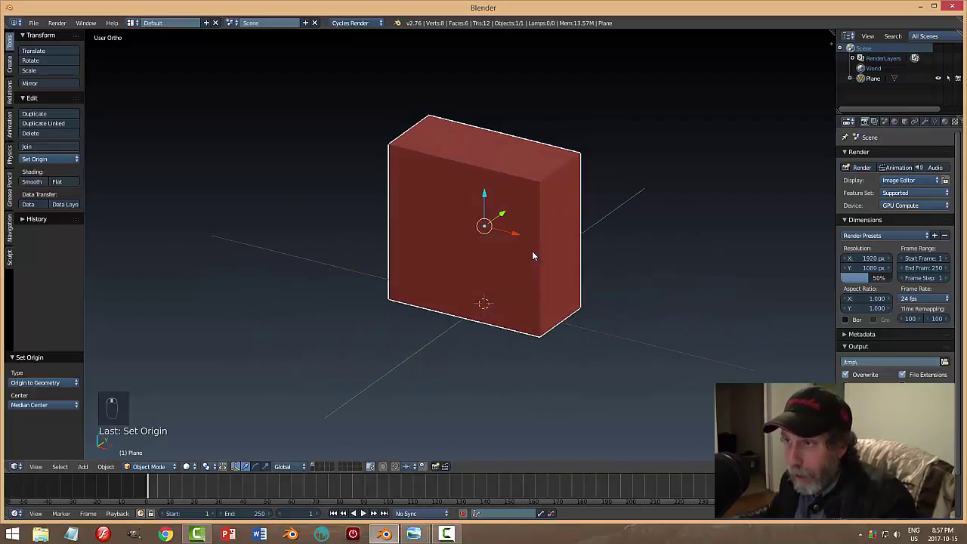
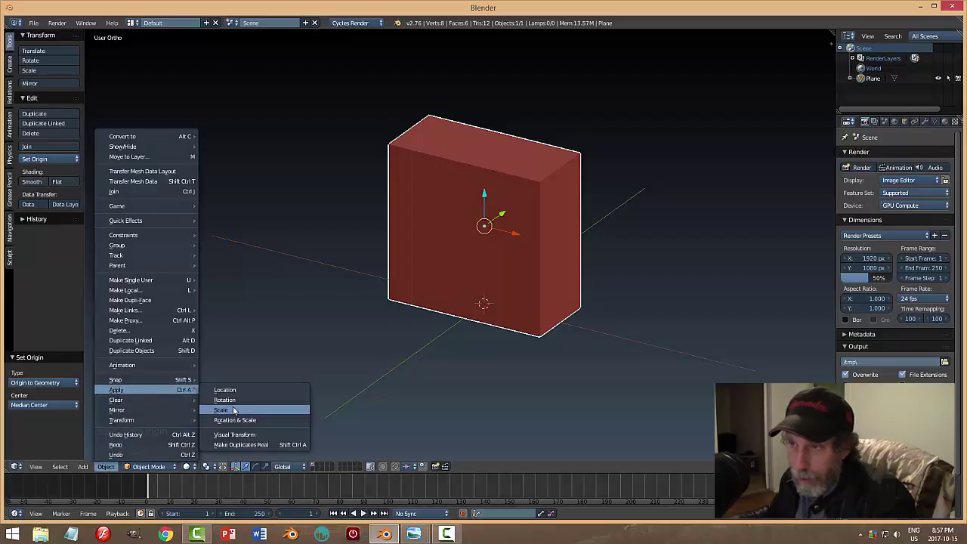
drag(561, 282, 533, 276)
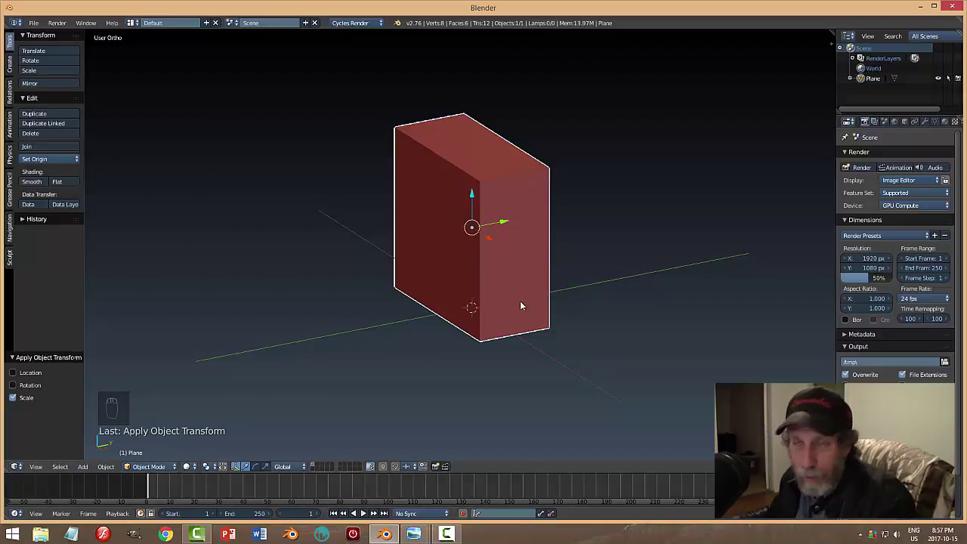
drag(518, 311, 579, 306)
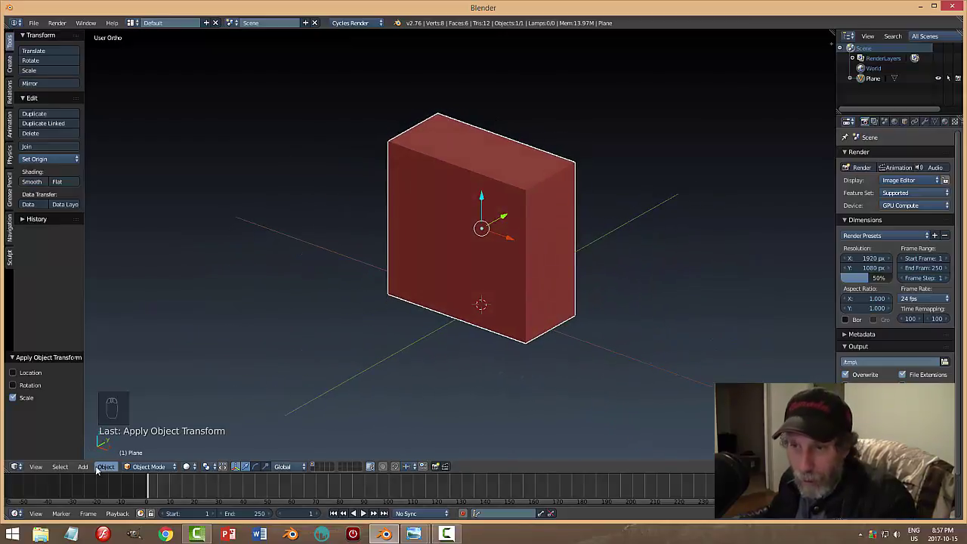
Select the whole box mesh, recalculate normals to face outward, and return to object mode.
key(Tab)
key(a)
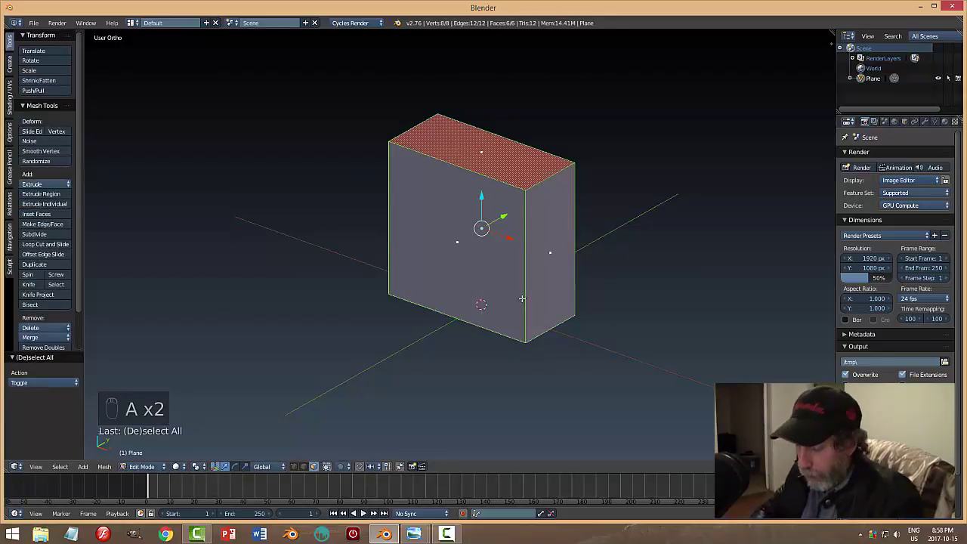
key(ctrl+n)
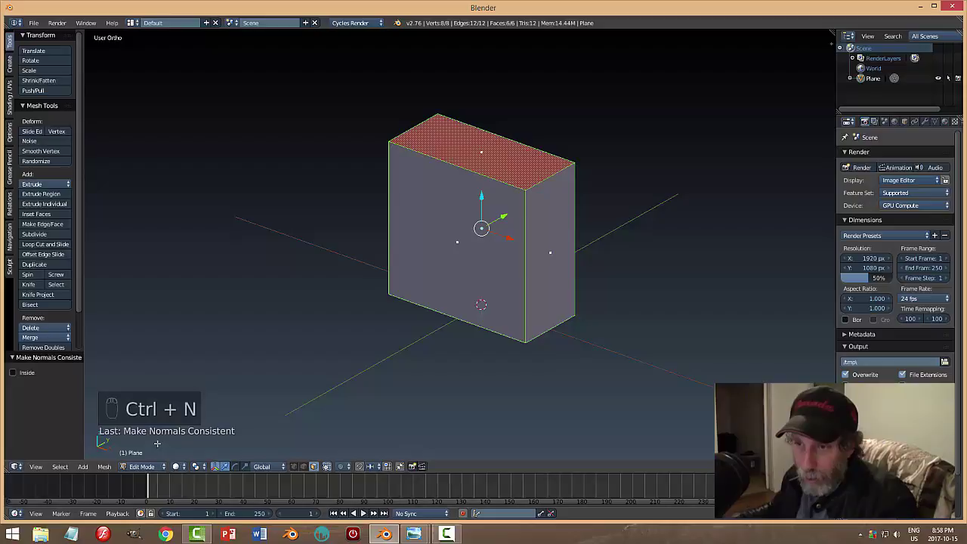
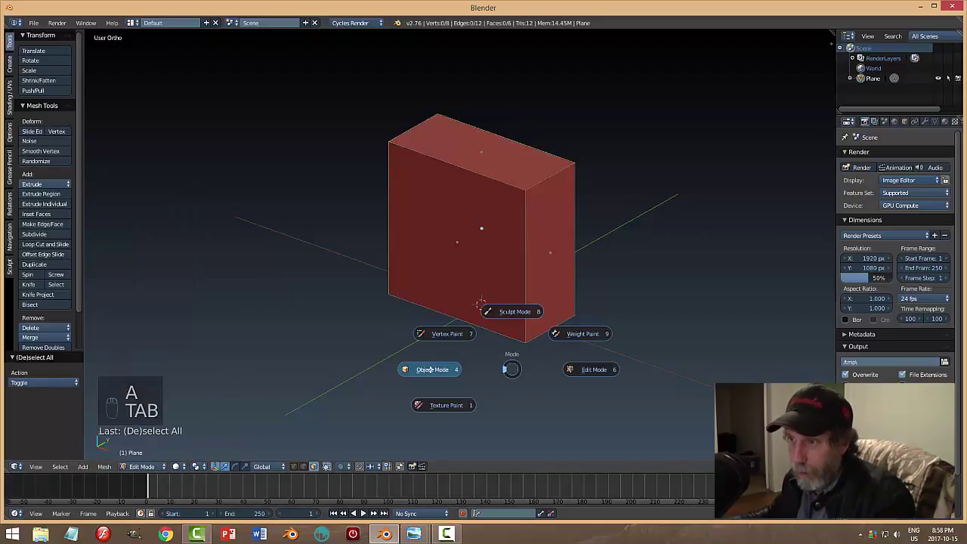
drag(591, 321, 601, 333)
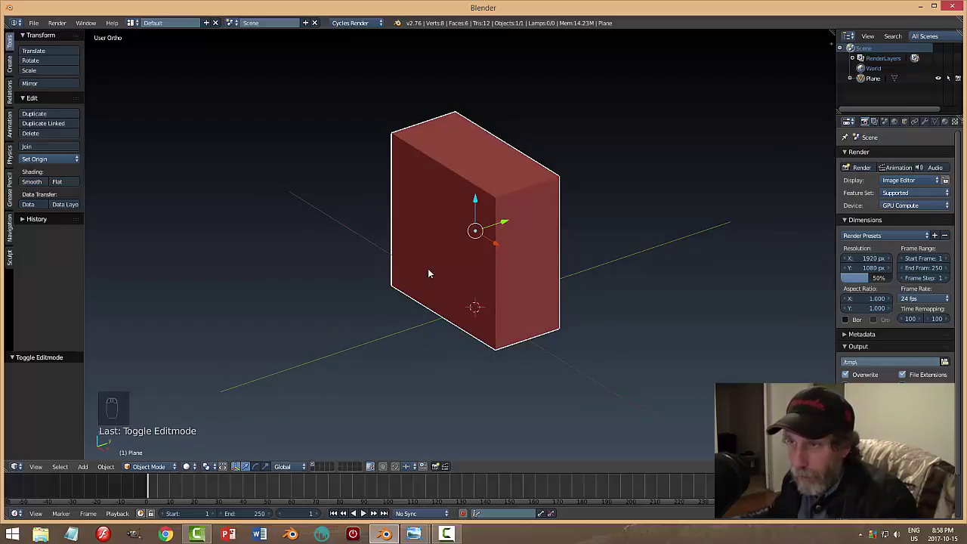
Bevel the box's vertical edges into rounded corners with several segments, then leave edit mode.
key(Tab)
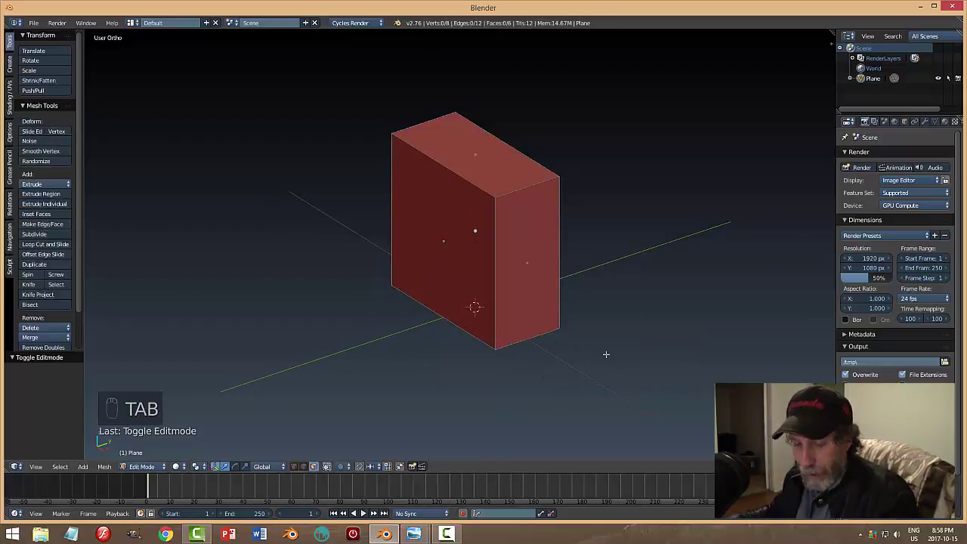
key(ctrl+Tab)
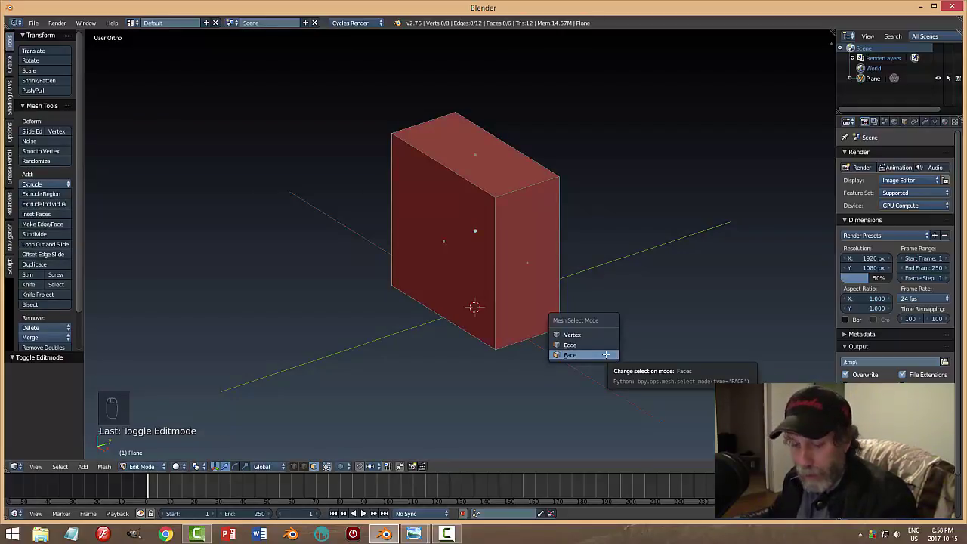
key(ctrl+Tab)
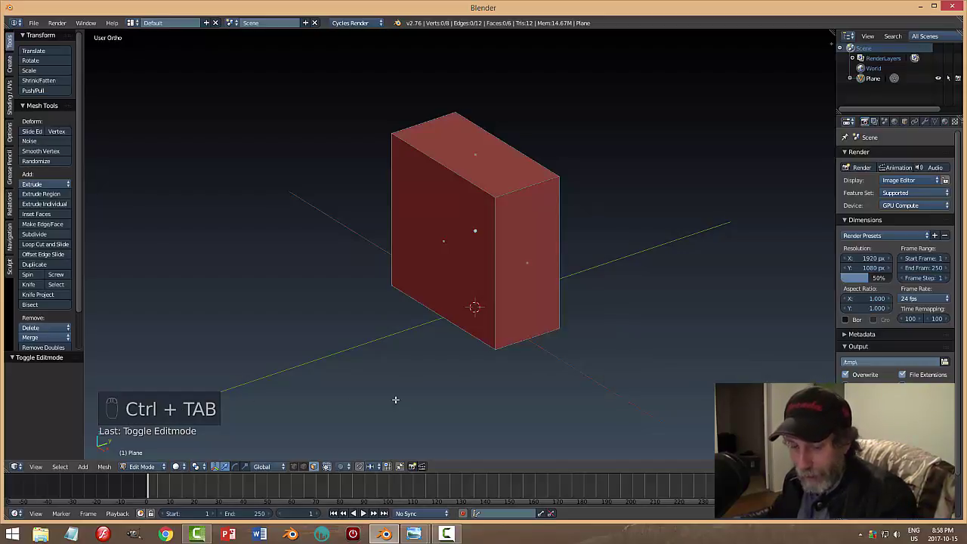
key(ctrl+Tab)
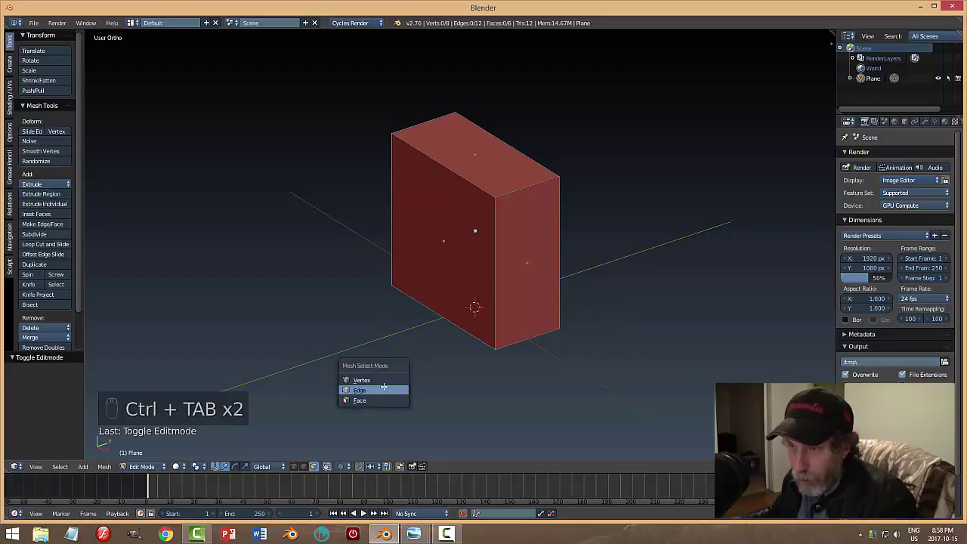
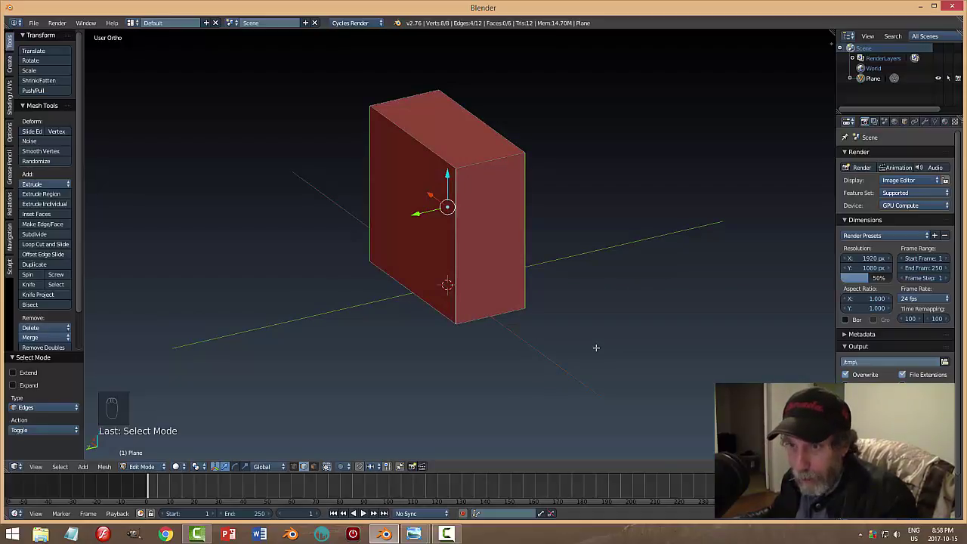
key(ctrl+b)
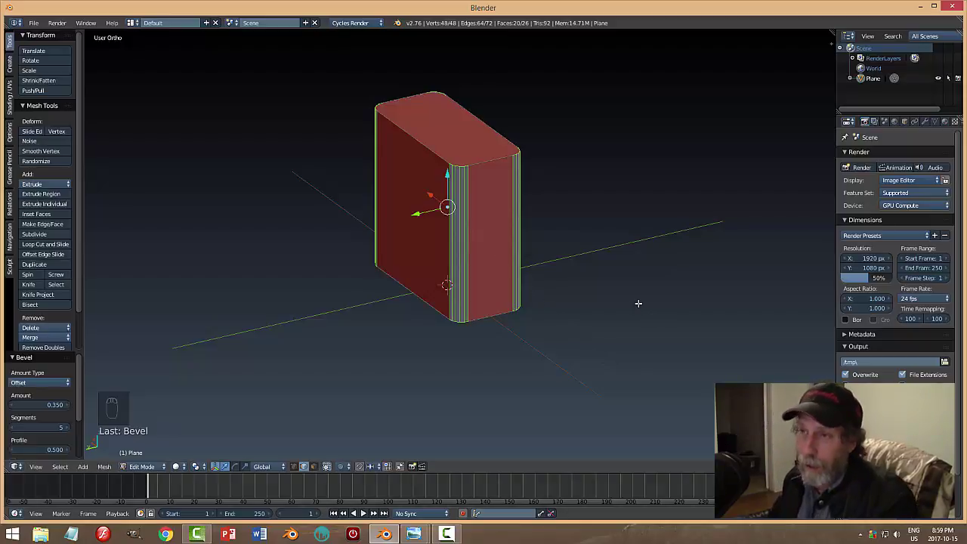
key(a)
key(Tab)
Orbit the view to face the rounded box from the front.
drag(631, 274, 468, 314)
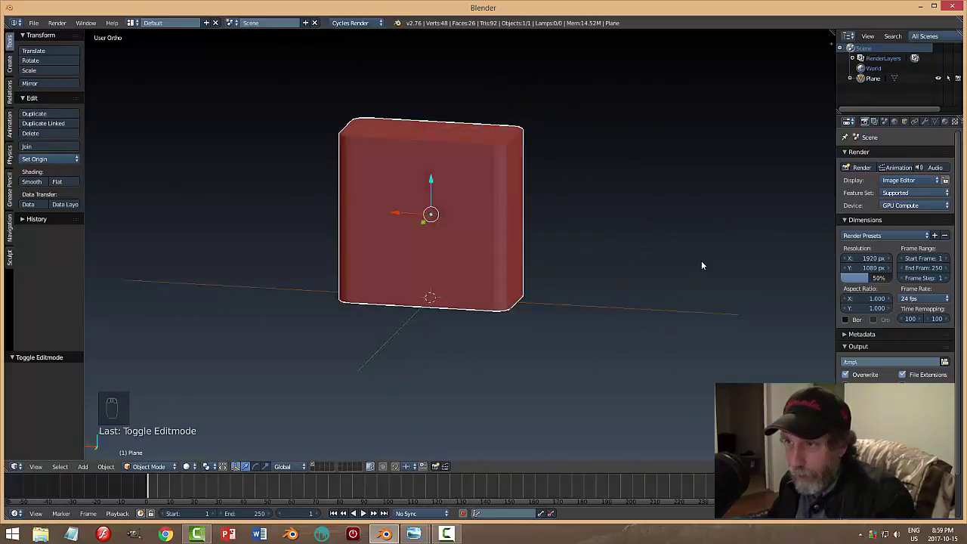
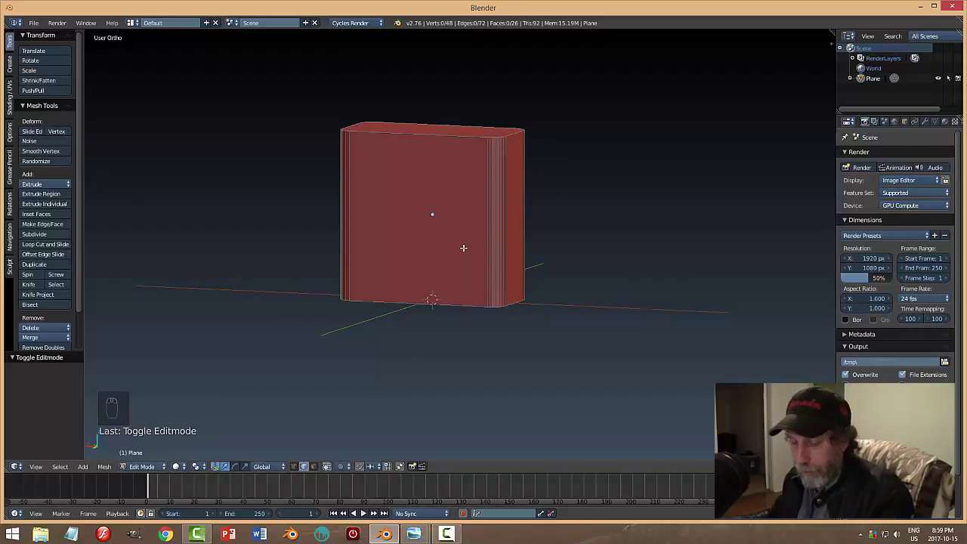
Cut a horizontal edge loop around the box and slide it down near the bottom edge.
key(ctrl+r)
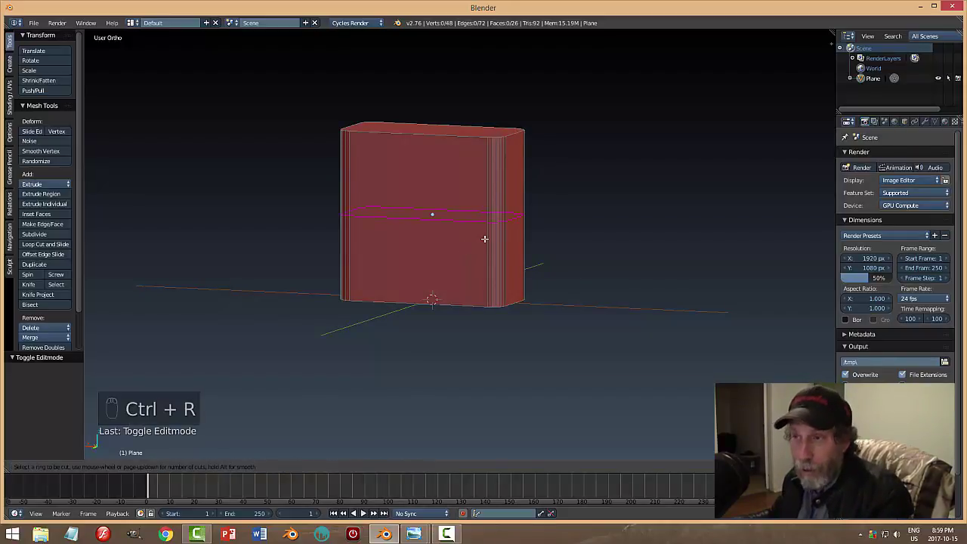
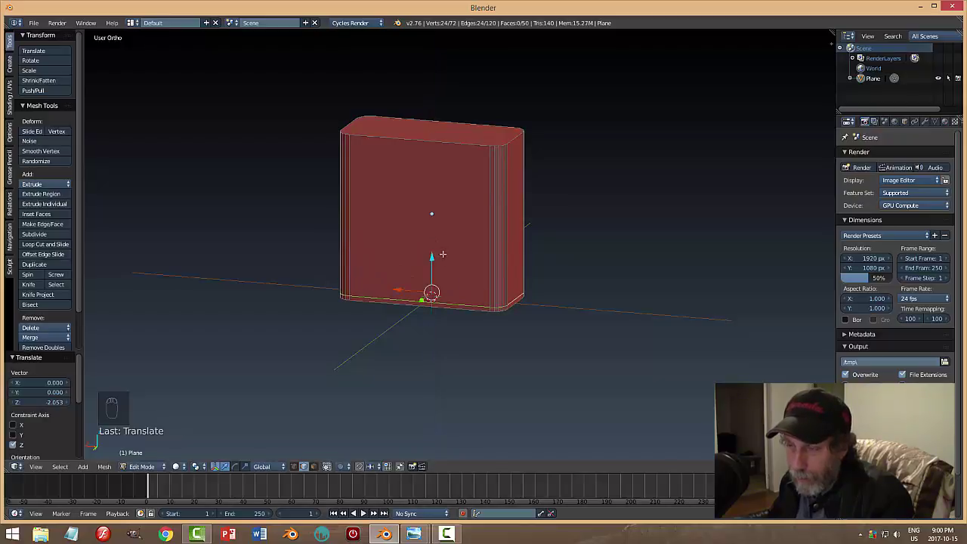
key(KP_Decimal)
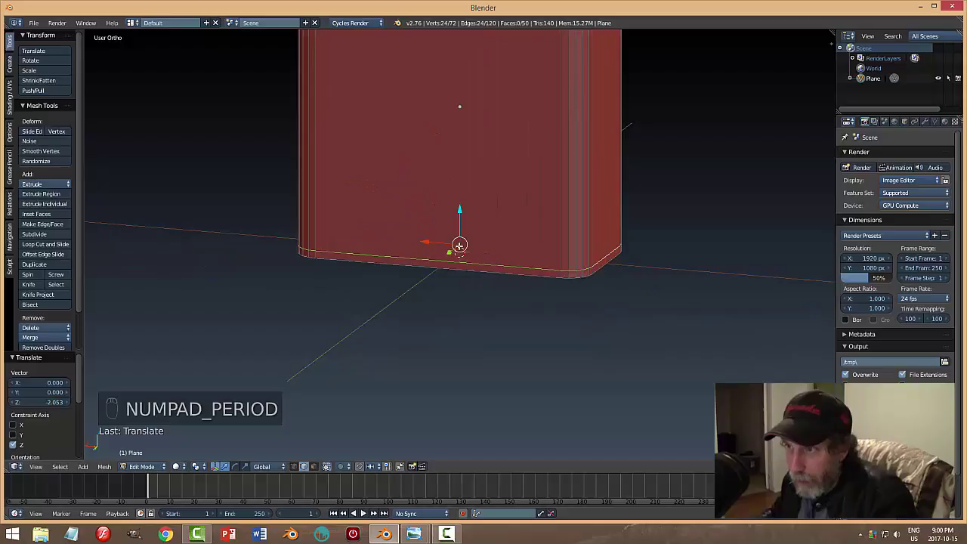
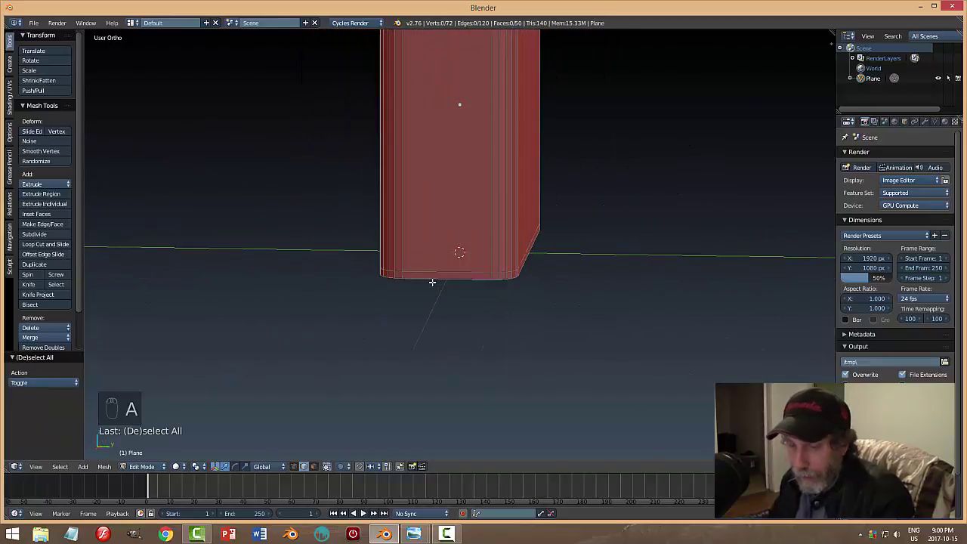
key(ctrl+Tab)
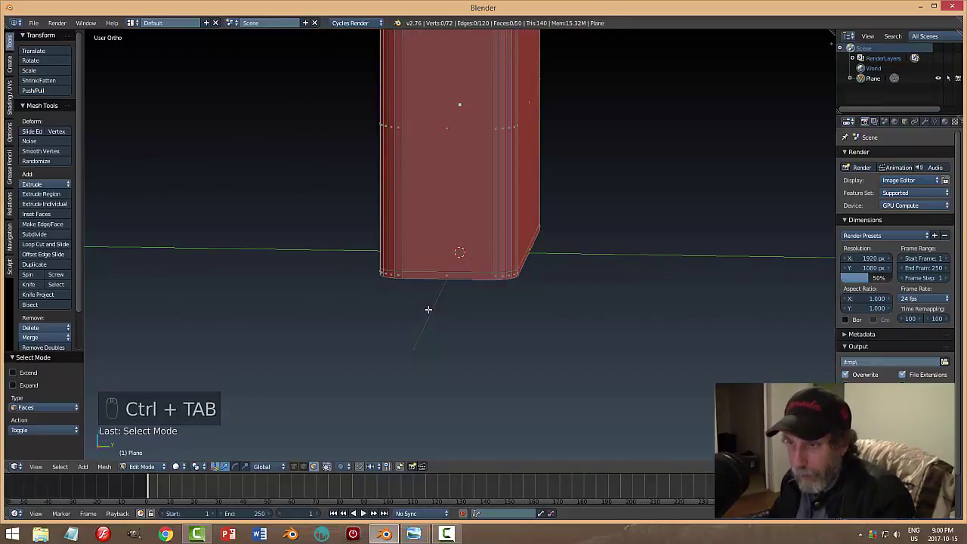
key(ctrl+Tab)
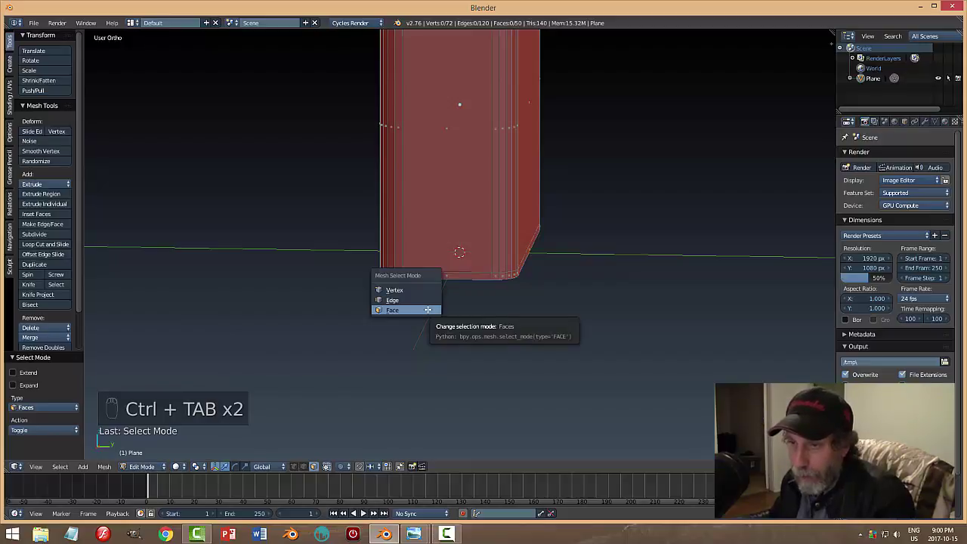
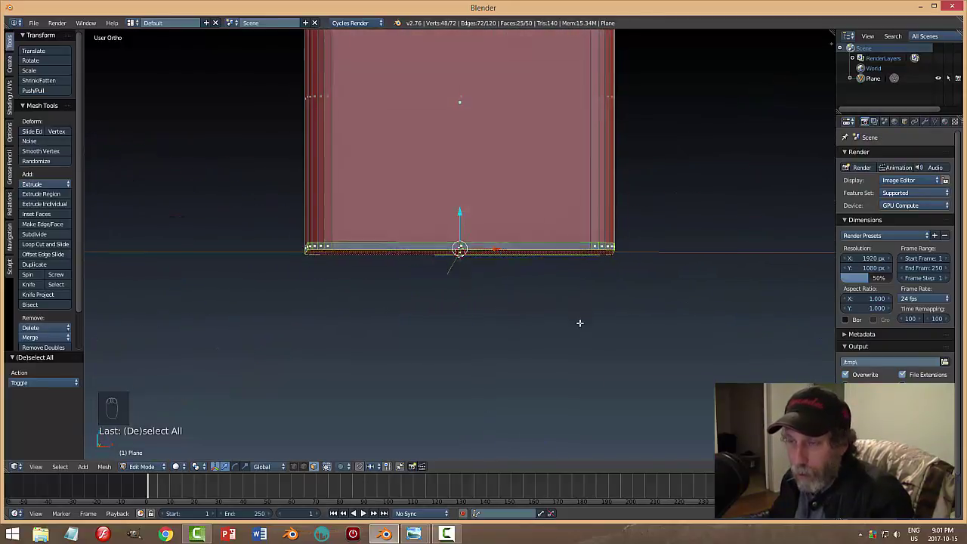
Extrude the bottom faces and scale them to about 0.99 to form a slightly inset base rim.
key(e)
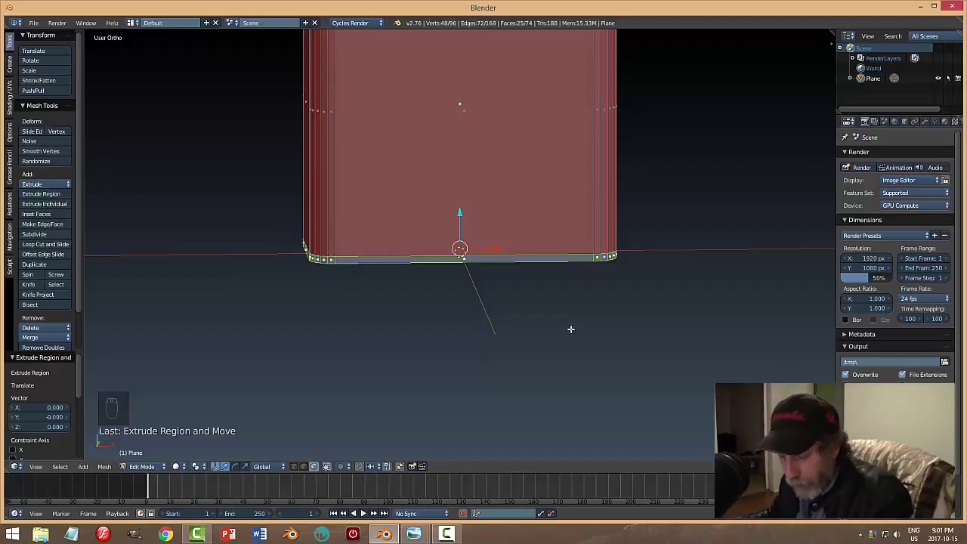
key(s)
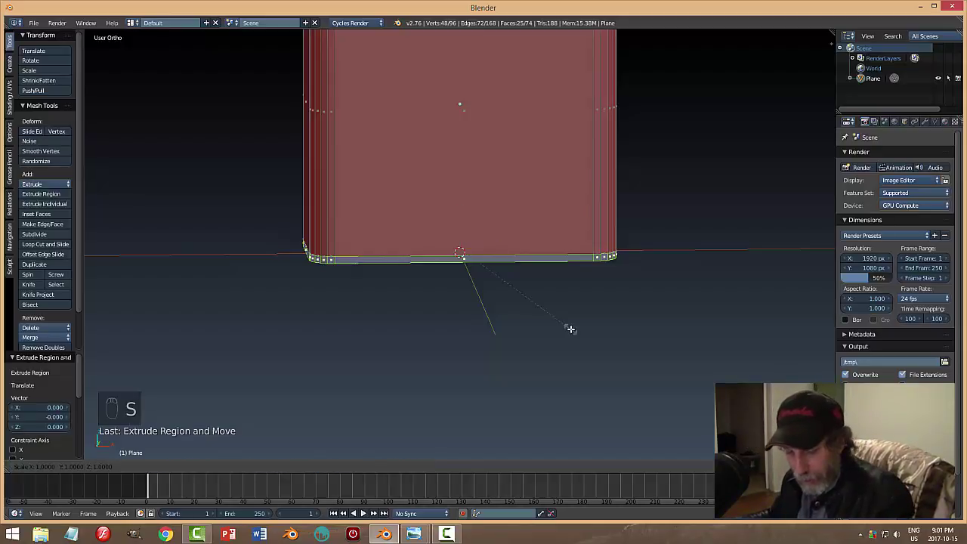
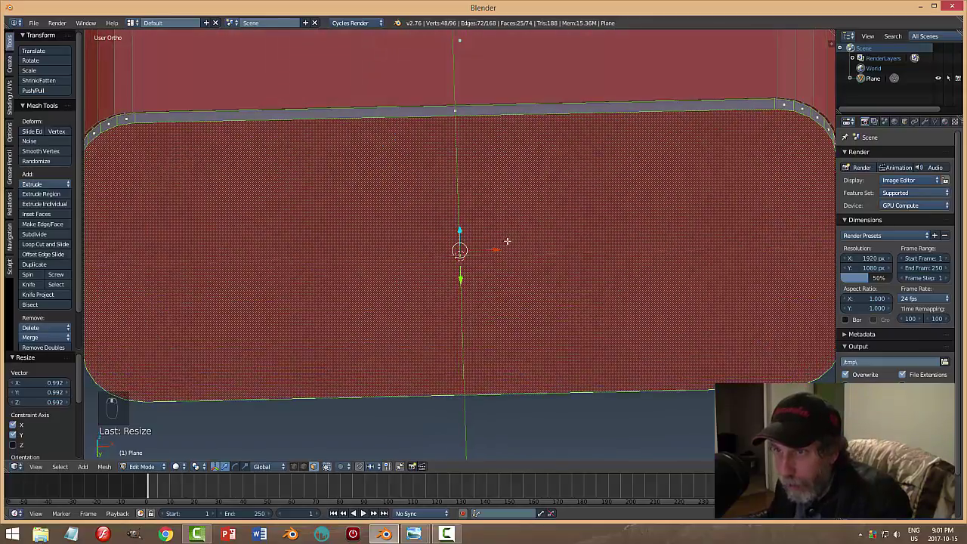
key(a)
key(Tab)
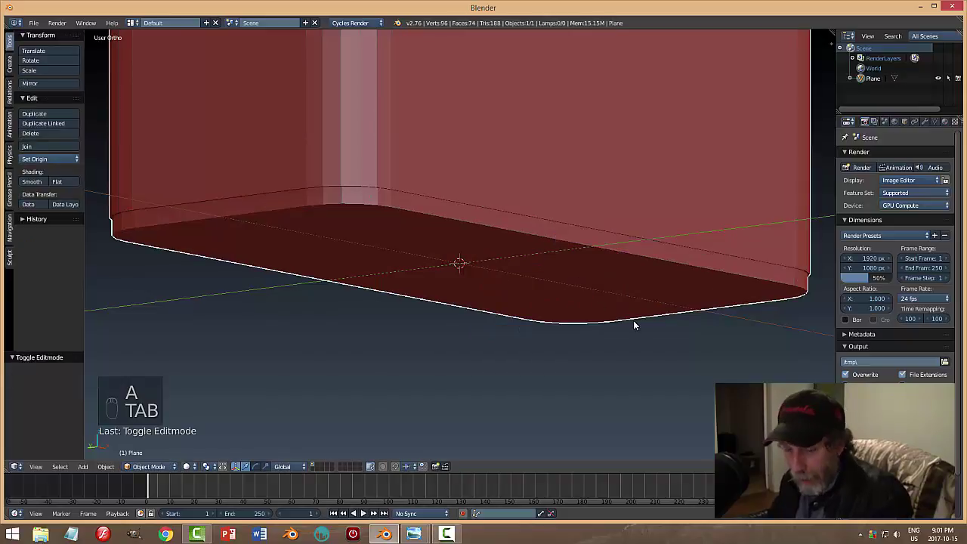
Bevel the edge loop around the box's lower band with two segments and return to Object Mode.
key(a)
click(628, 320)
drag(533, 324, 310, 277)
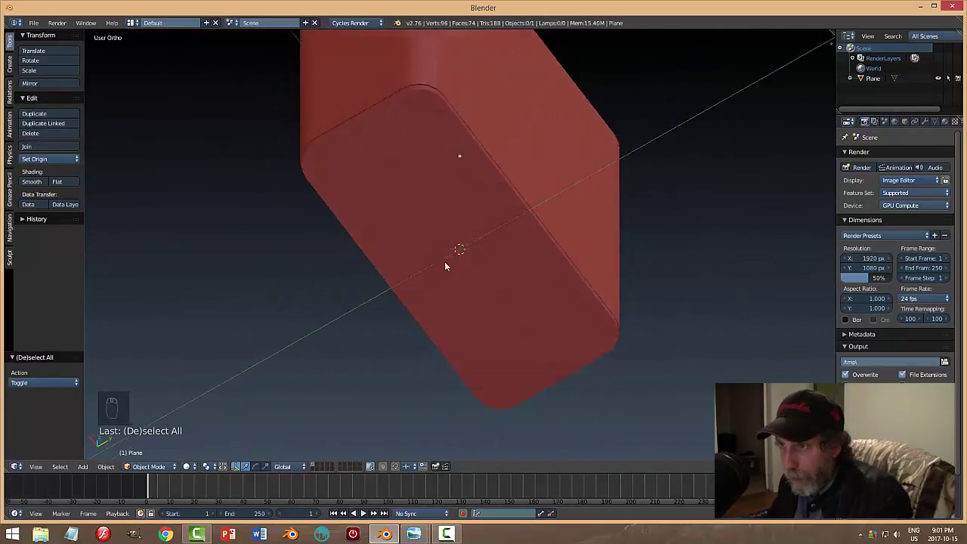
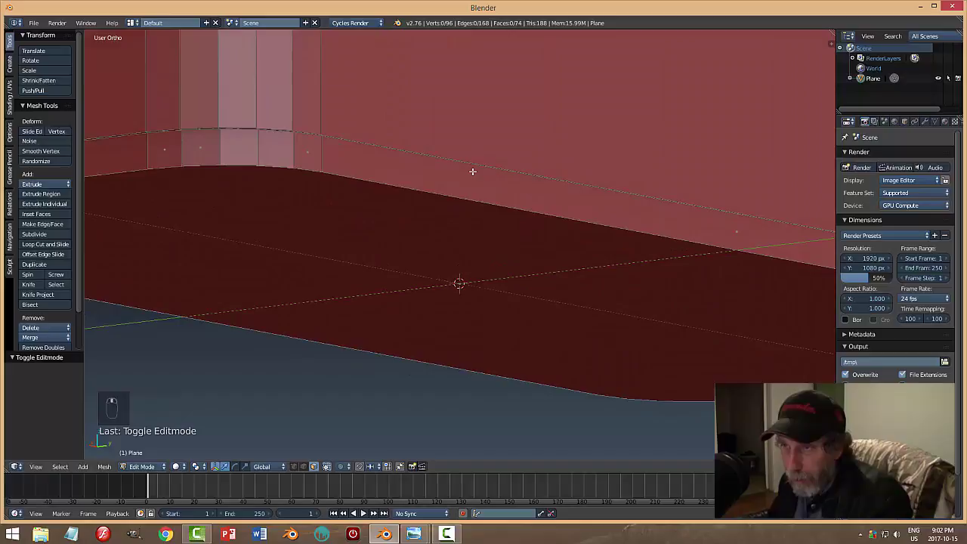
key(ctrl+Tab)
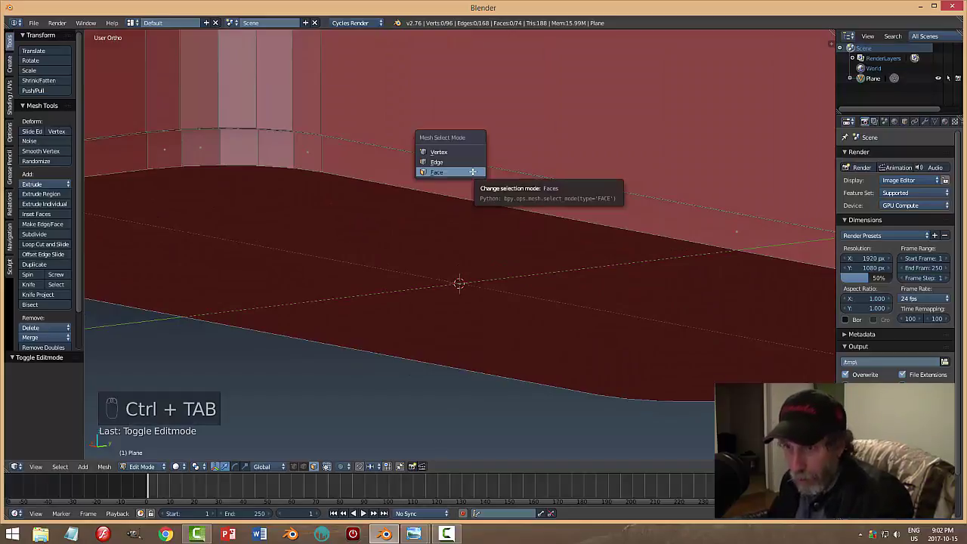
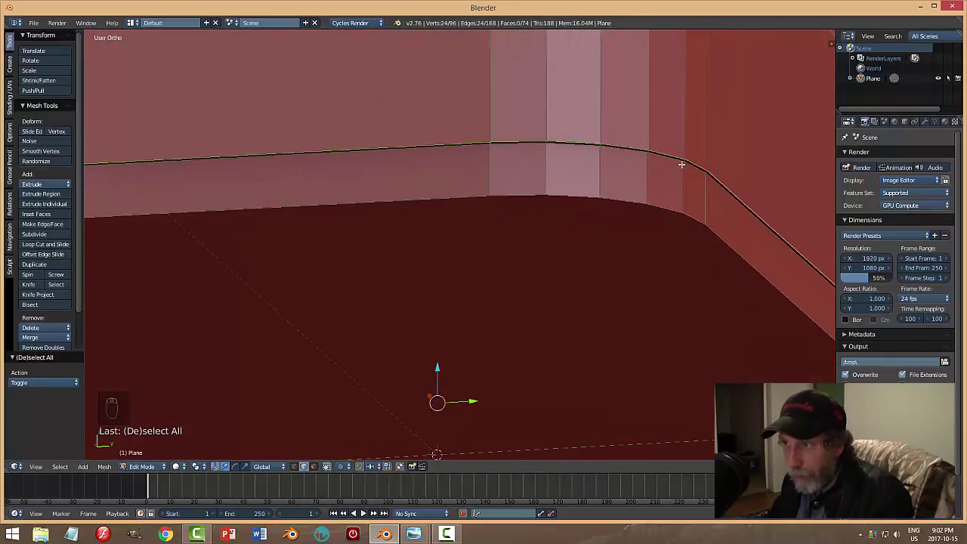
key(ctrl+b)
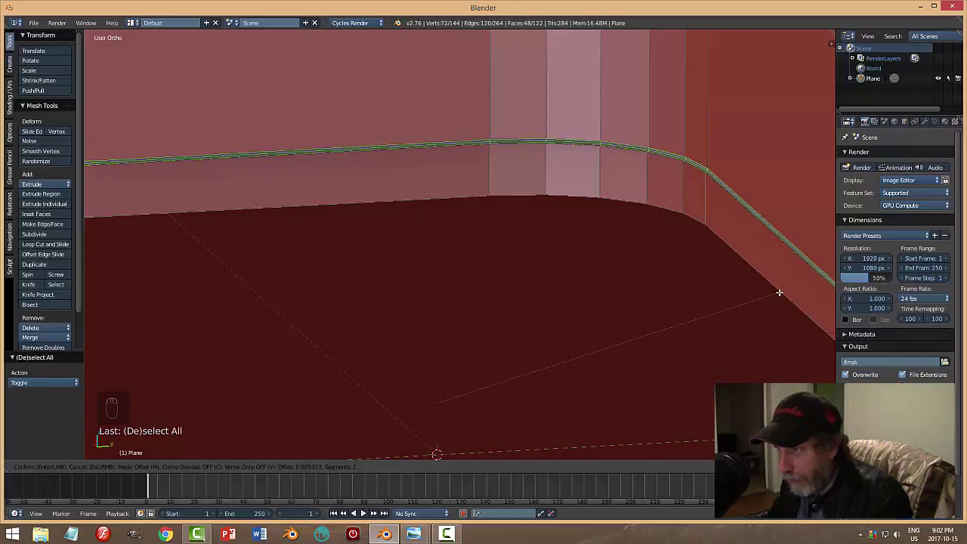
key(a)
key(Tab)
key(a)
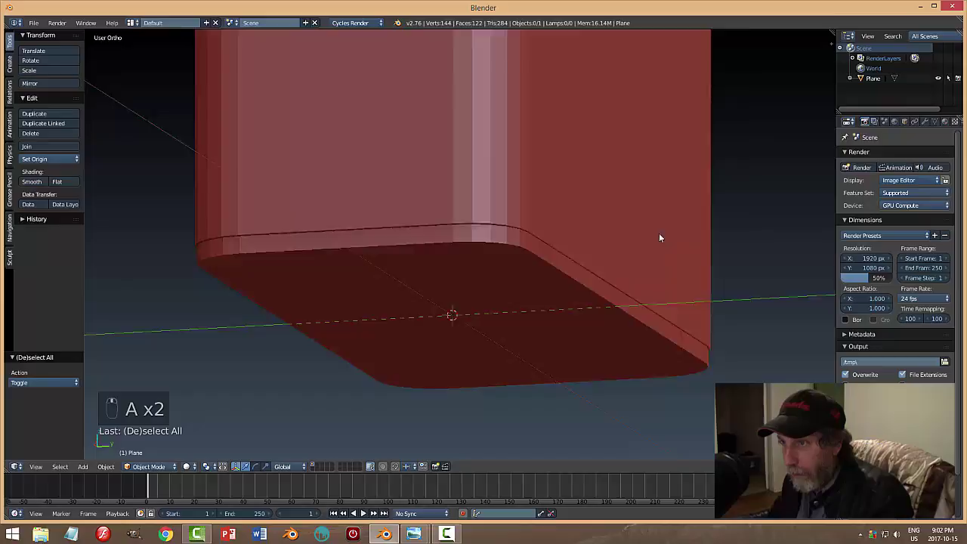
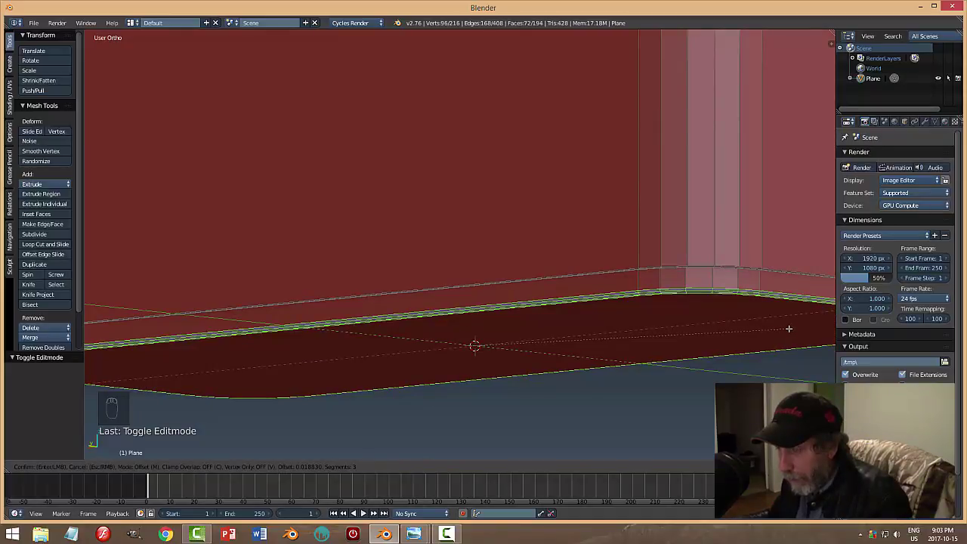
Confirm the three-segment bevel on the bottom rim and return to Object Mode.
key(a)
key(Tab)
key(a)
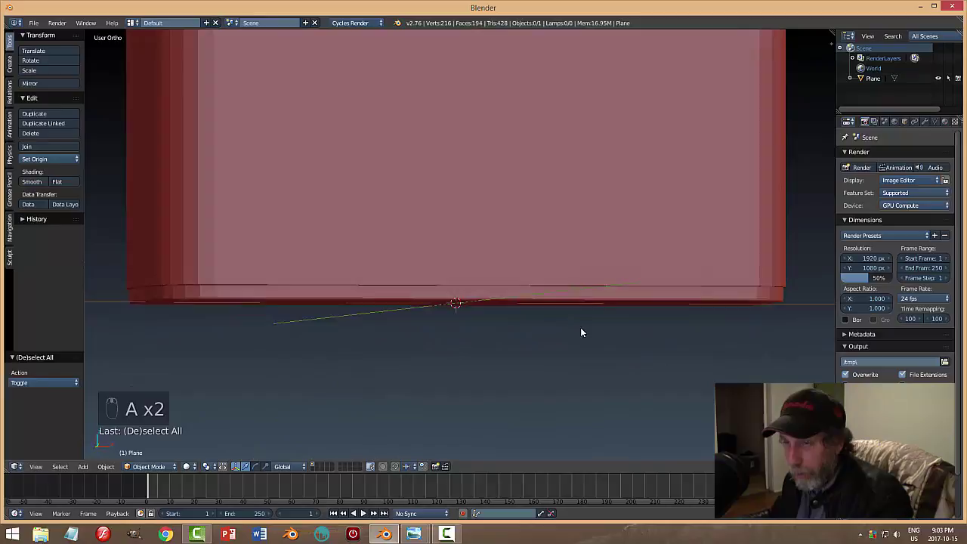
Orbit the view from the front up to the top of the box.
drag(507, 284, 590, 321)
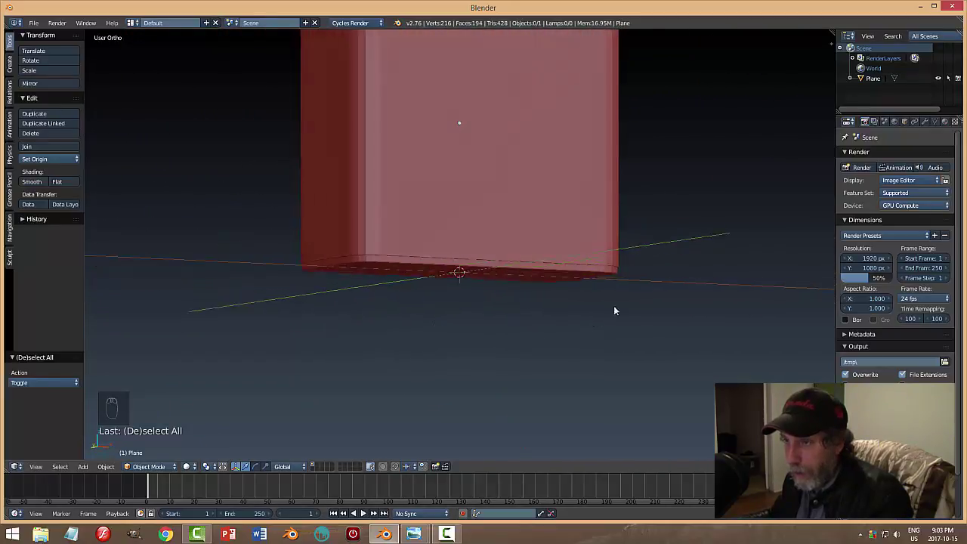
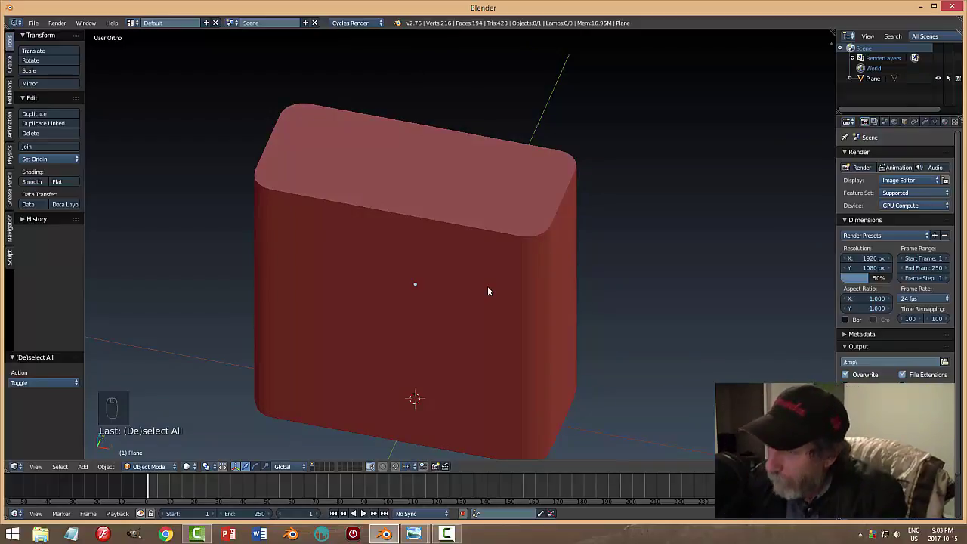
drag(490, 289, 469, 232)
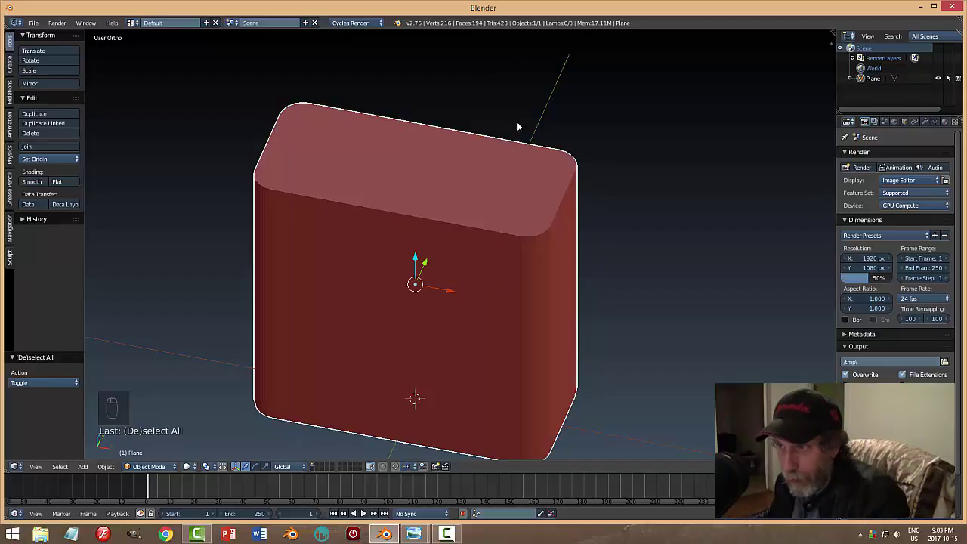
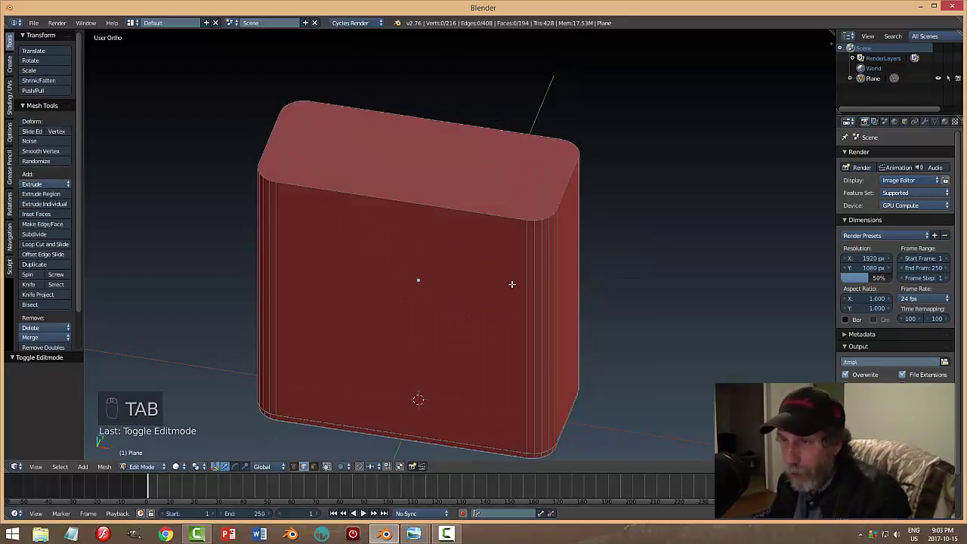
Bevel the top rim loop in edge select with three segments and return to Object Mode.
key(ctrl+Tab)
key(ctrl+Tab)
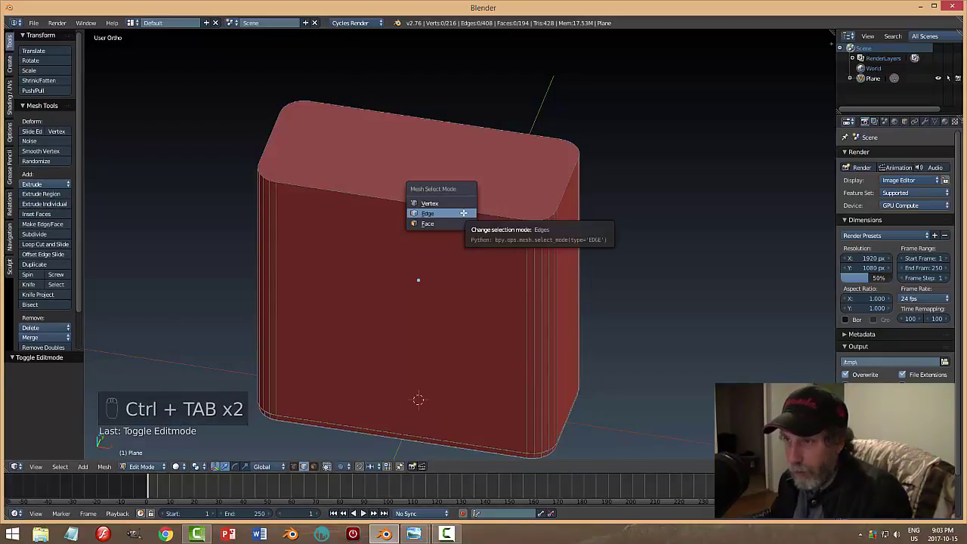
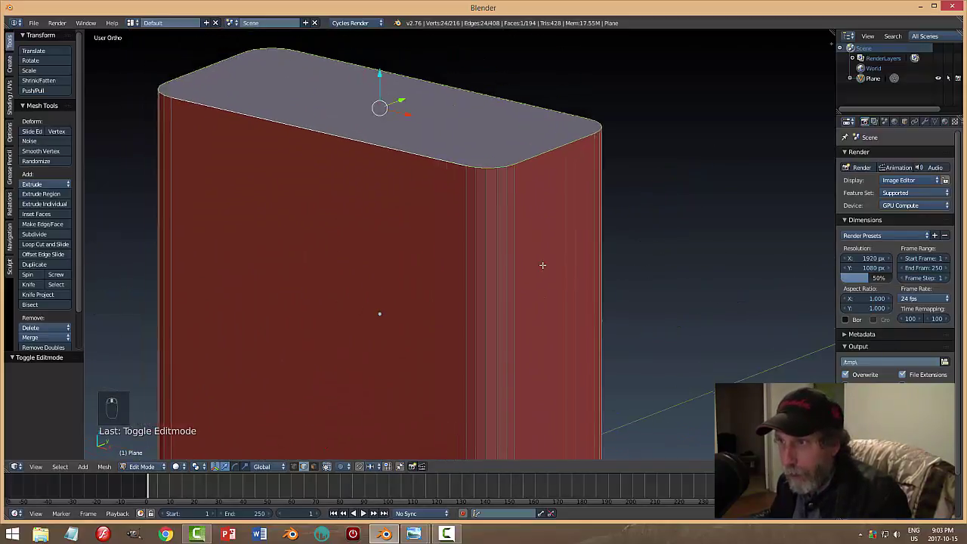
key(ctrl+b)
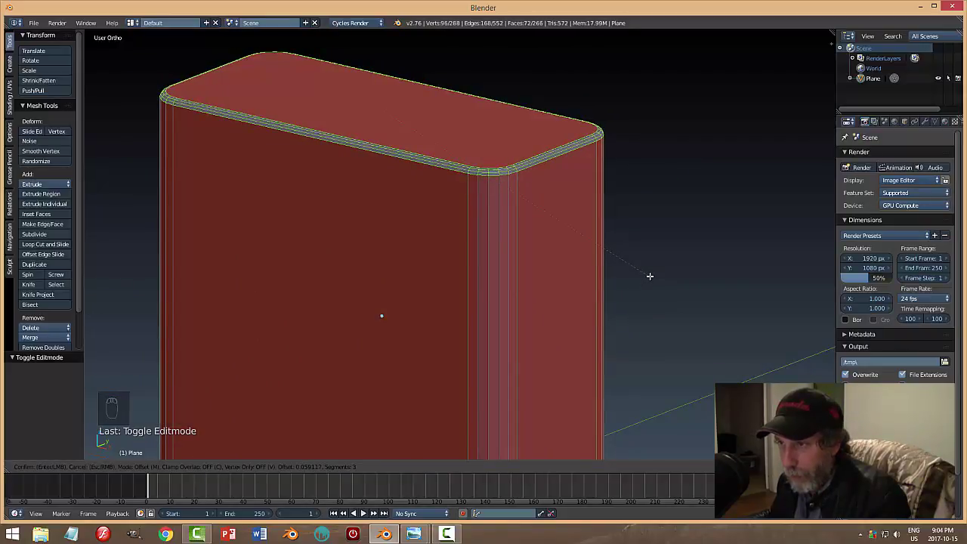
key(a)
key(Tab)
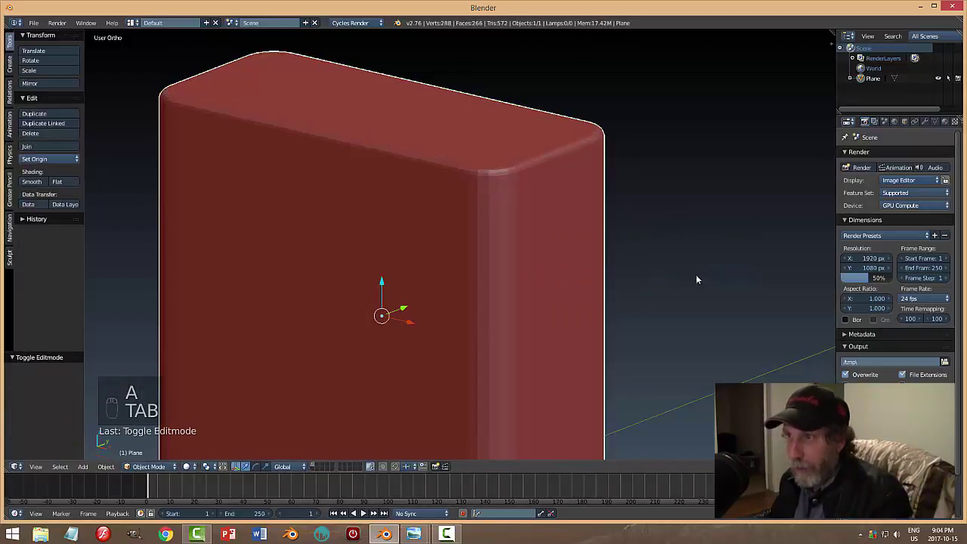
key(a)
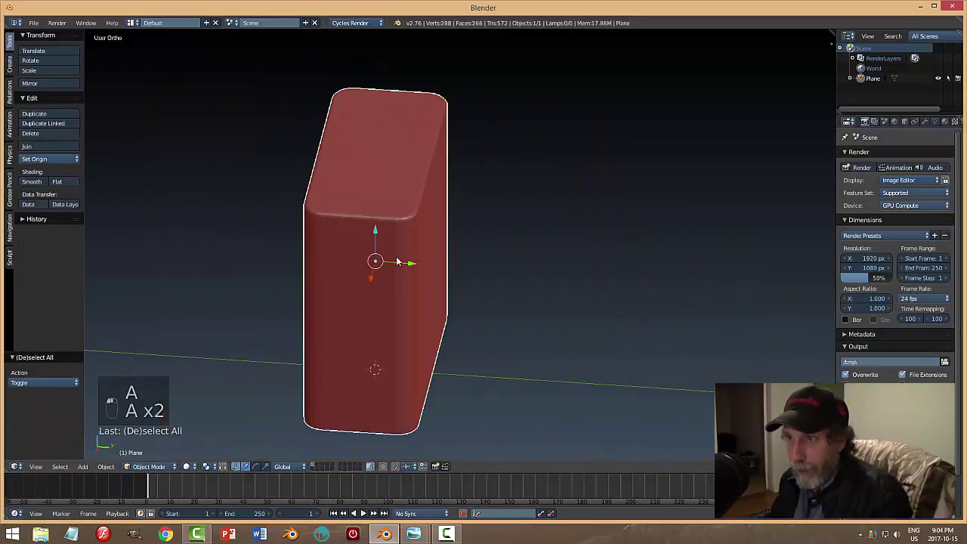
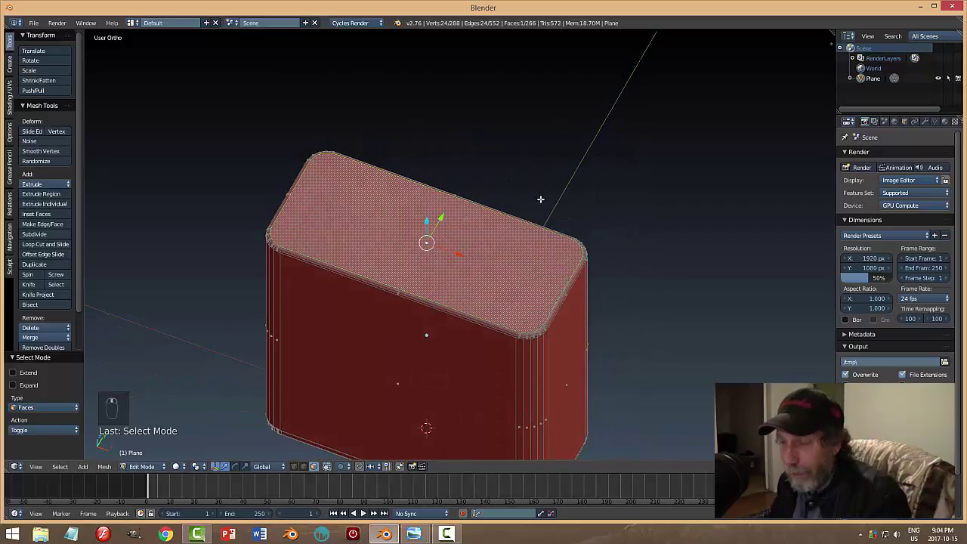
Inset the top face, then undo back until the top rim bevel rings are gone.
key(i)
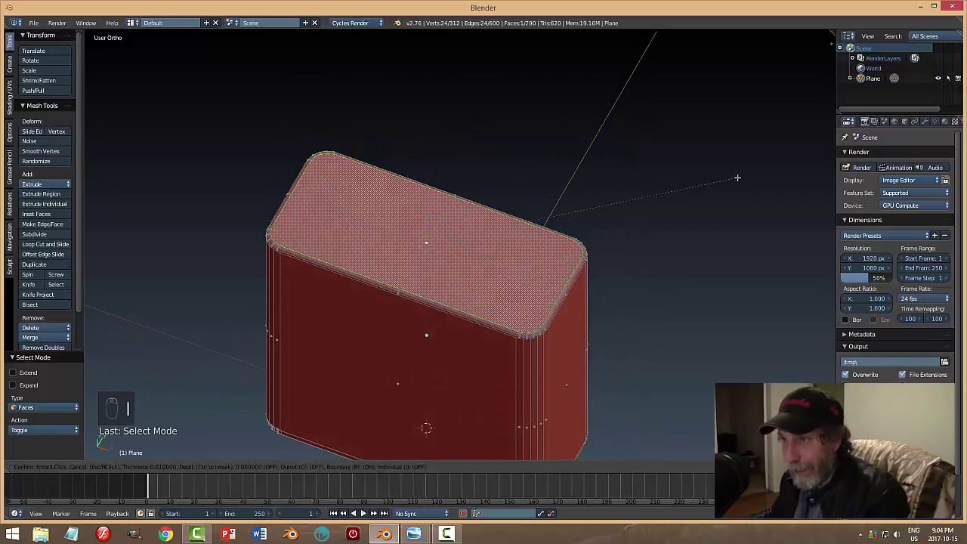
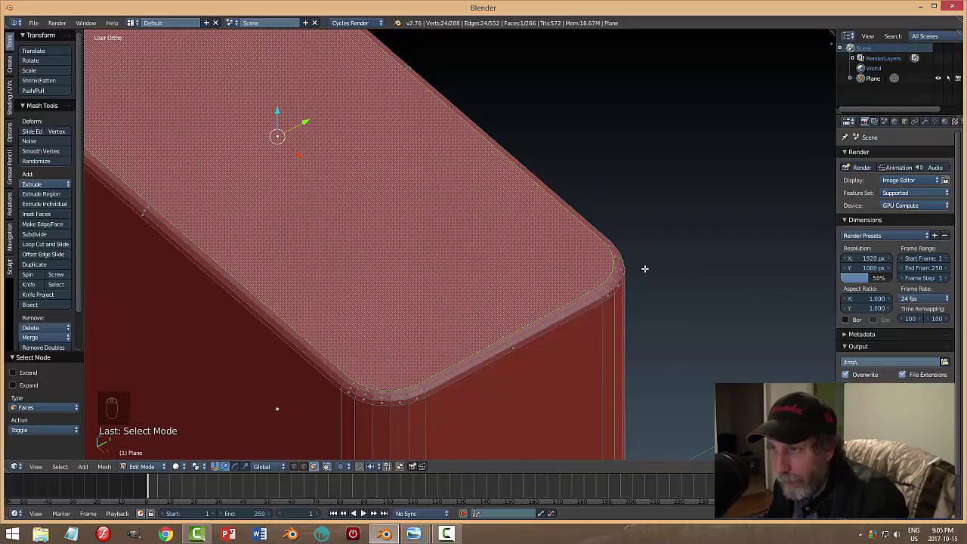
key(ctrl+z)
key(ctrl+z)
key(ctrl+z)
key(ctrl+z)
key(ctrl+z)
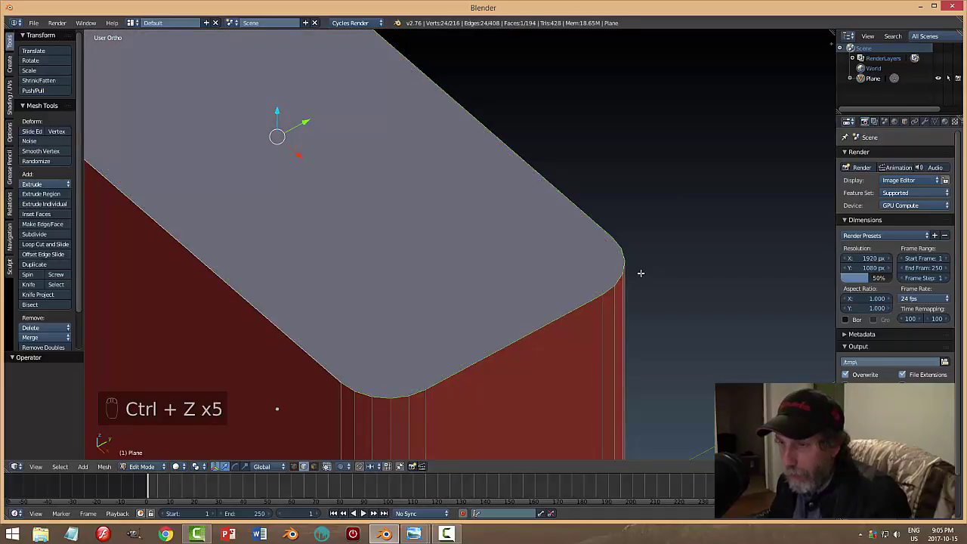
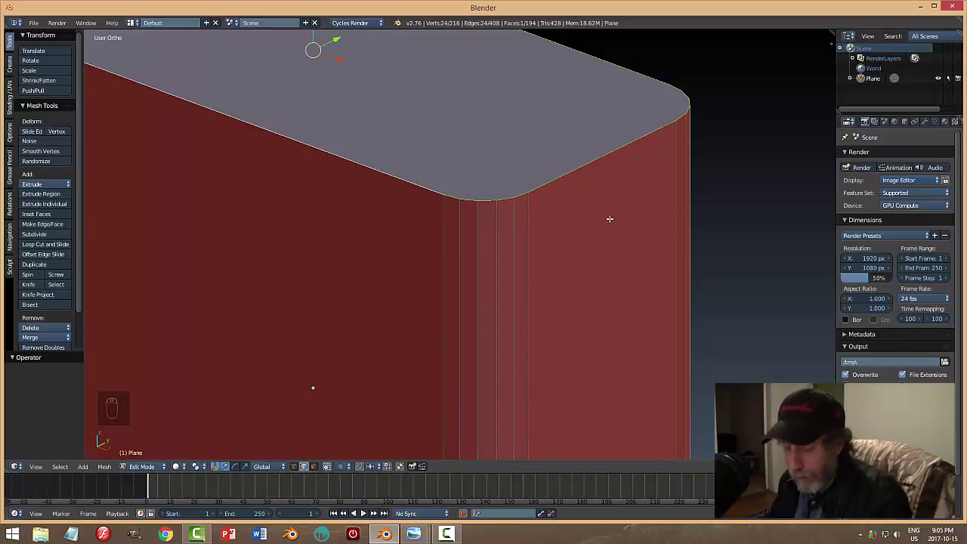
Bevel the top rim edges into a narrow rounded band and deselect everything.
key(ctrl+b)
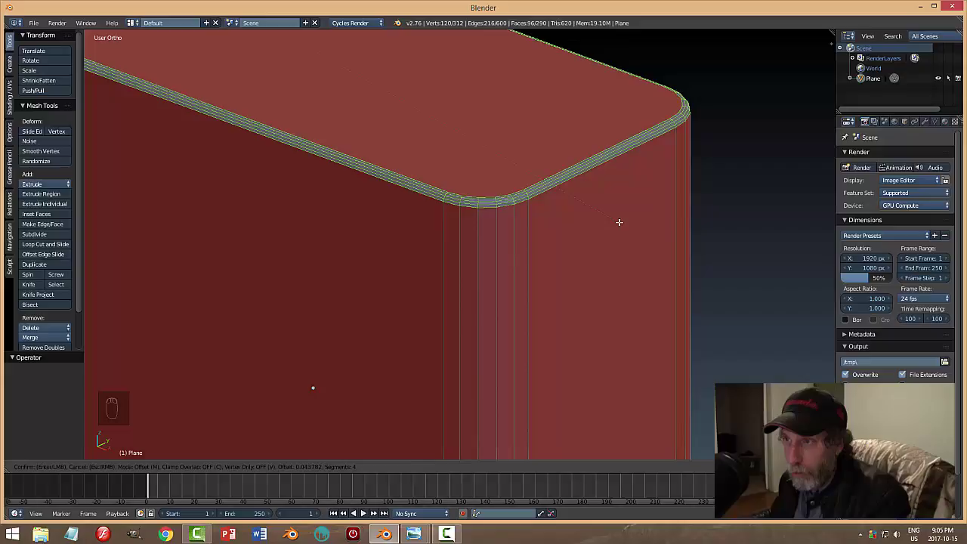
key(a)
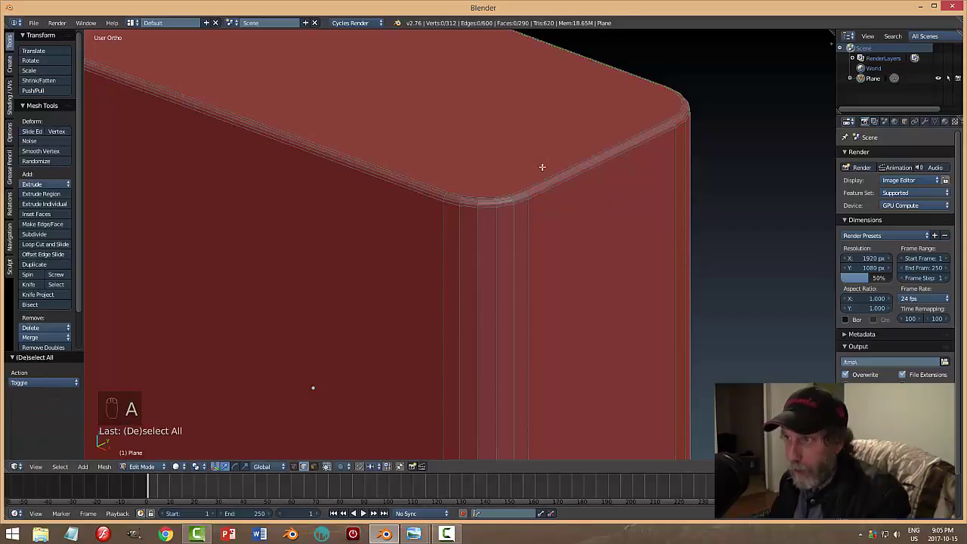
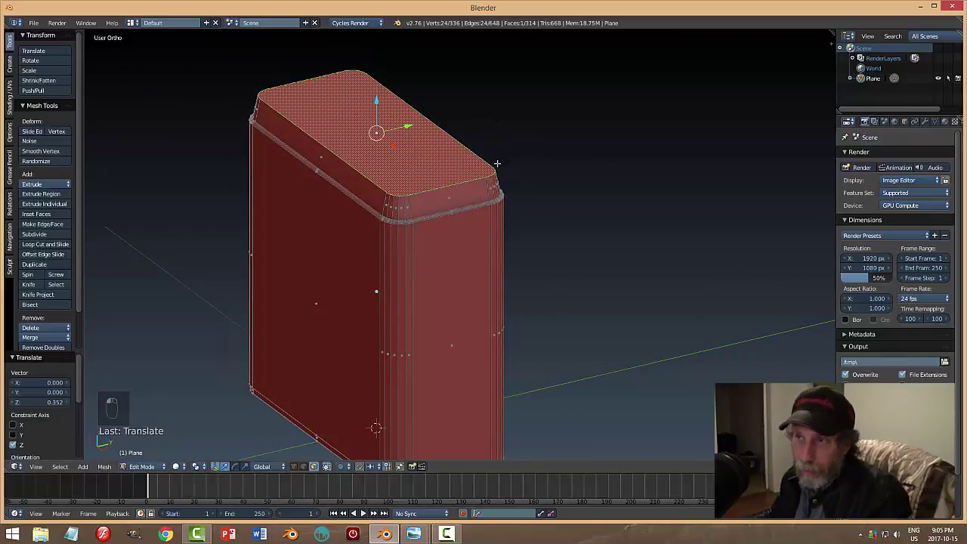
Extrude the top faces up into a lip, bevel its edges, and return to Object Mode.
key(ctrl+z)
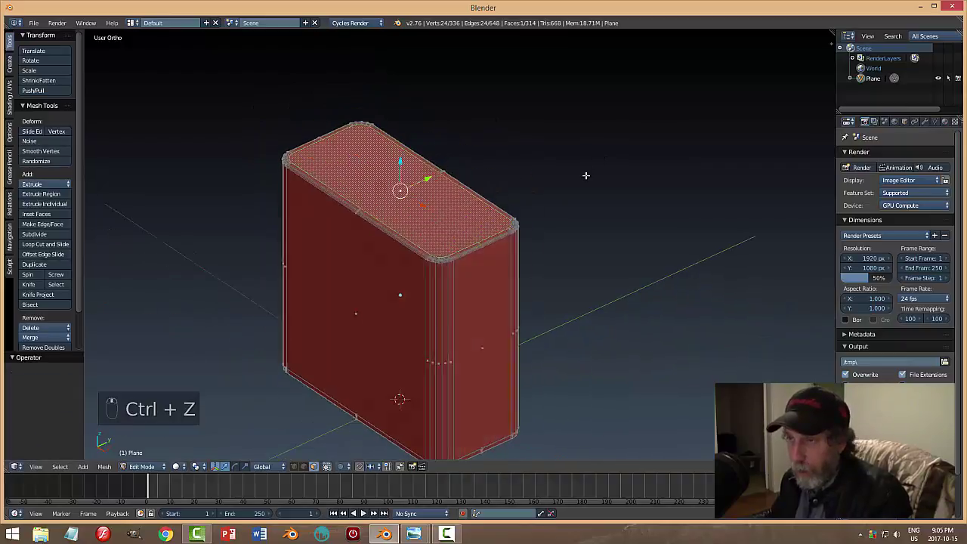
key(e)
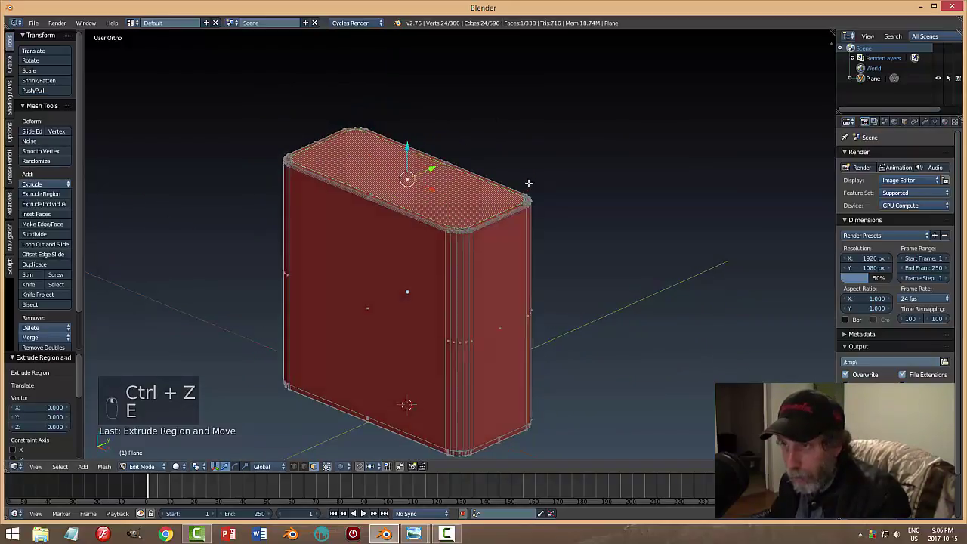
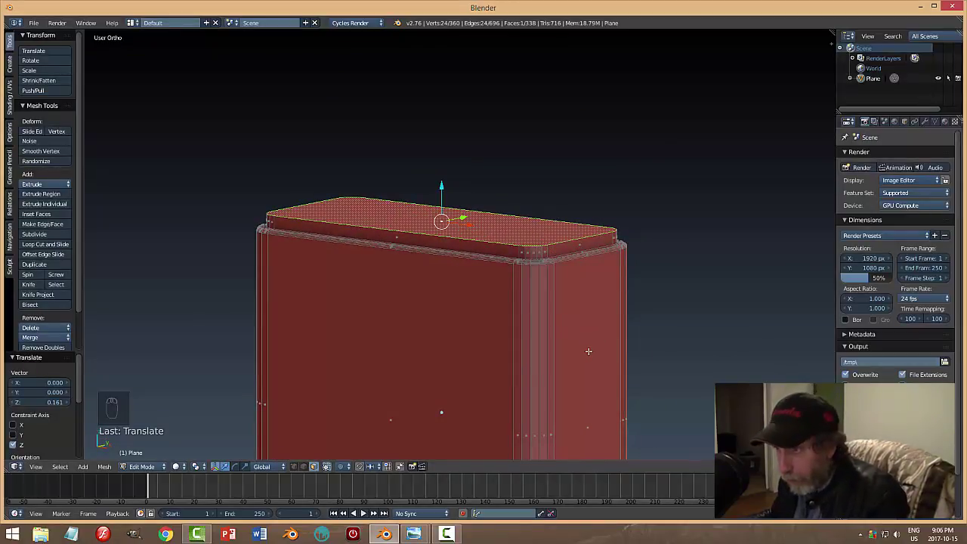
key(ctrl+b)
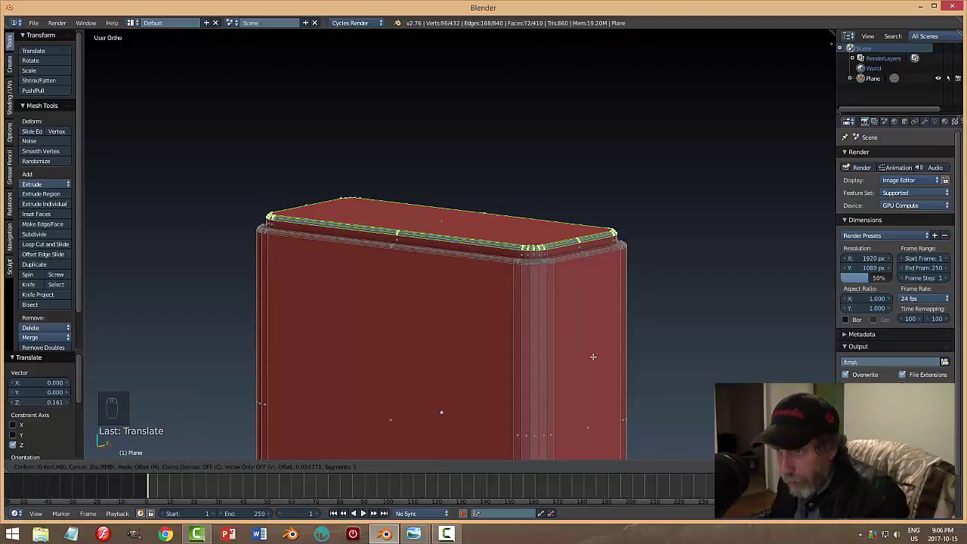
key(a)
key(Tab)
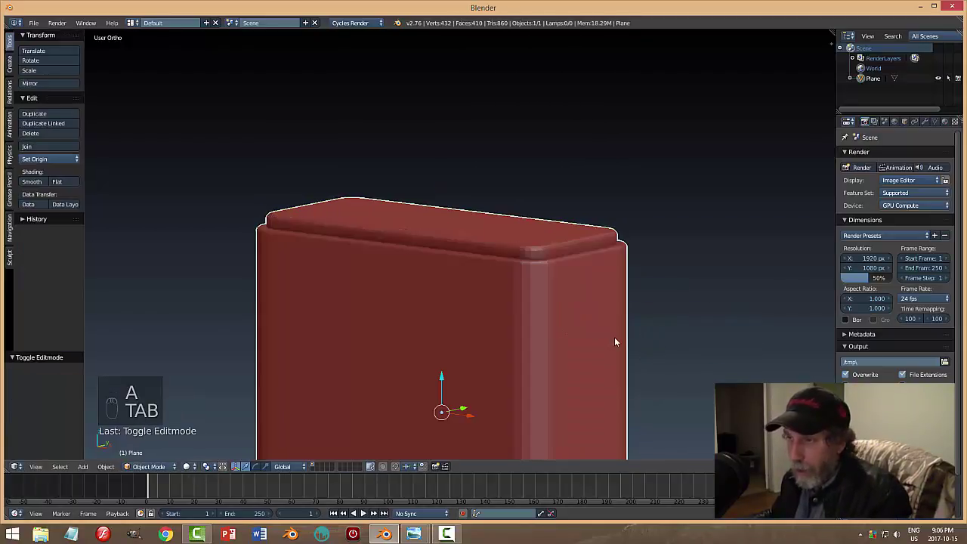
Deselect the body, orbit and zoom to frame it, then enter Edit Mode.
key(a)
middle_click(637, 333)
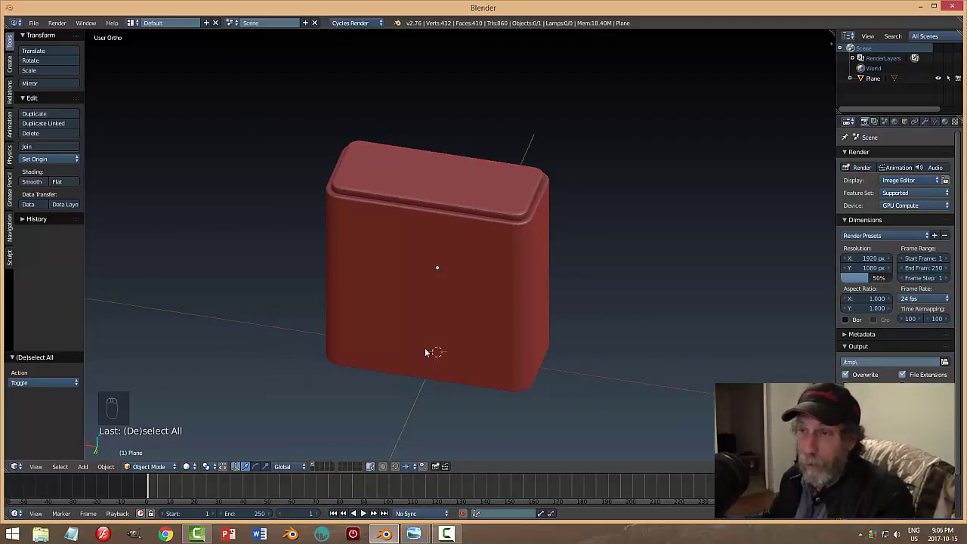
drag(474, 300, 473, 255)
drag(473, 255, 484, 204)
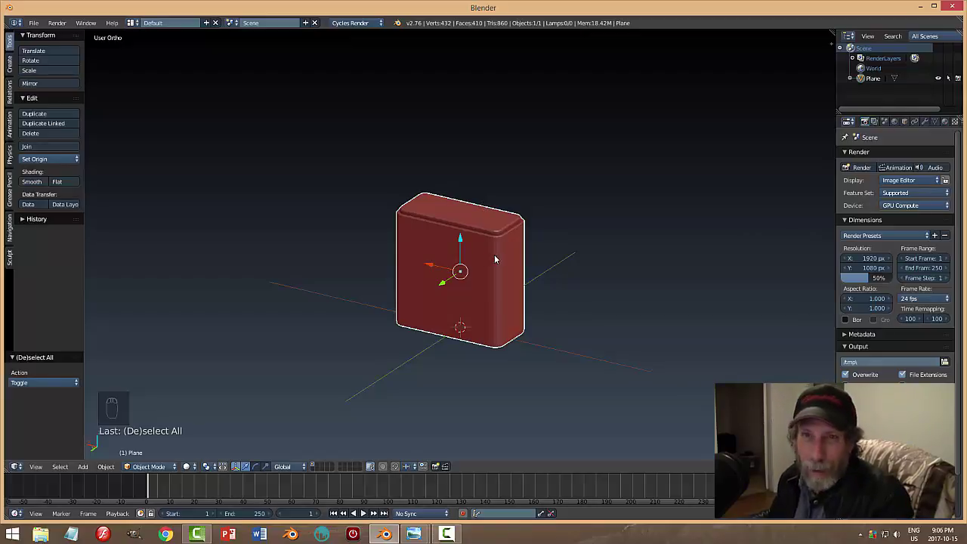
key(Tab)
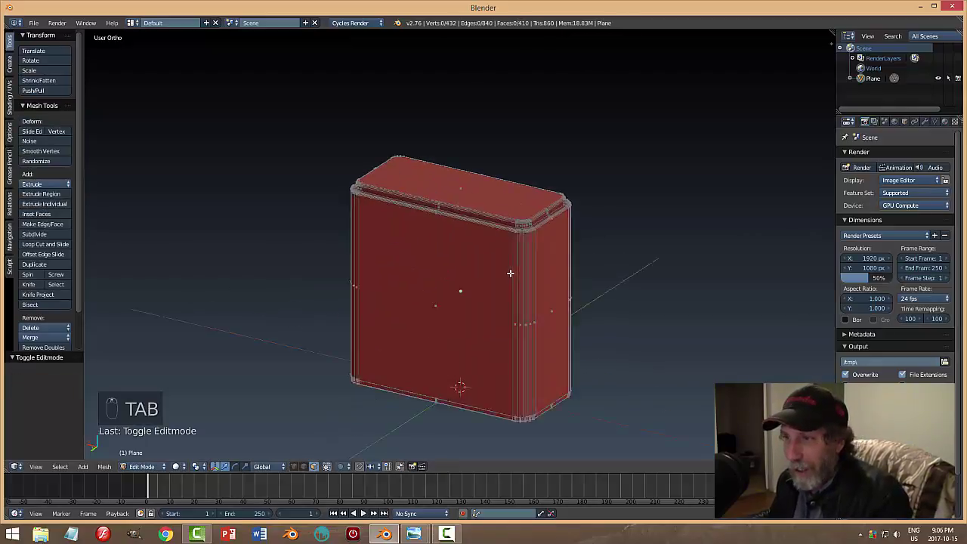
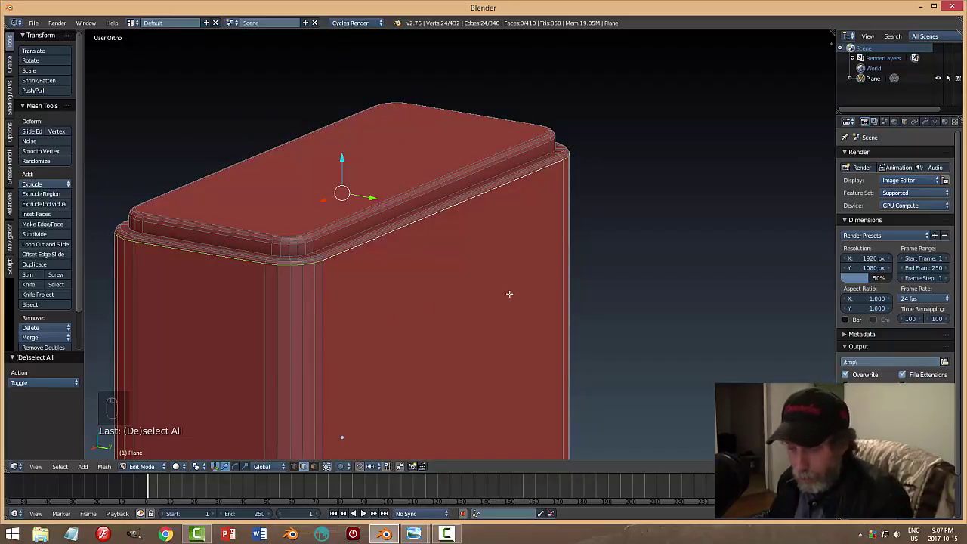
Duplicate the selected edge ring at the base of the lip.
key(shift+d)
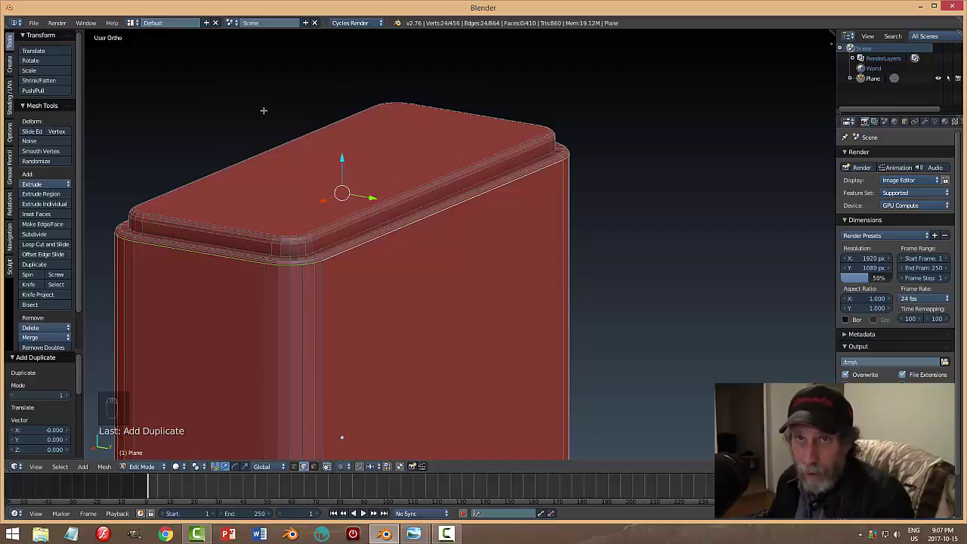
Separate the duplicated ring into its own object and return to Object Mode.
key(p)
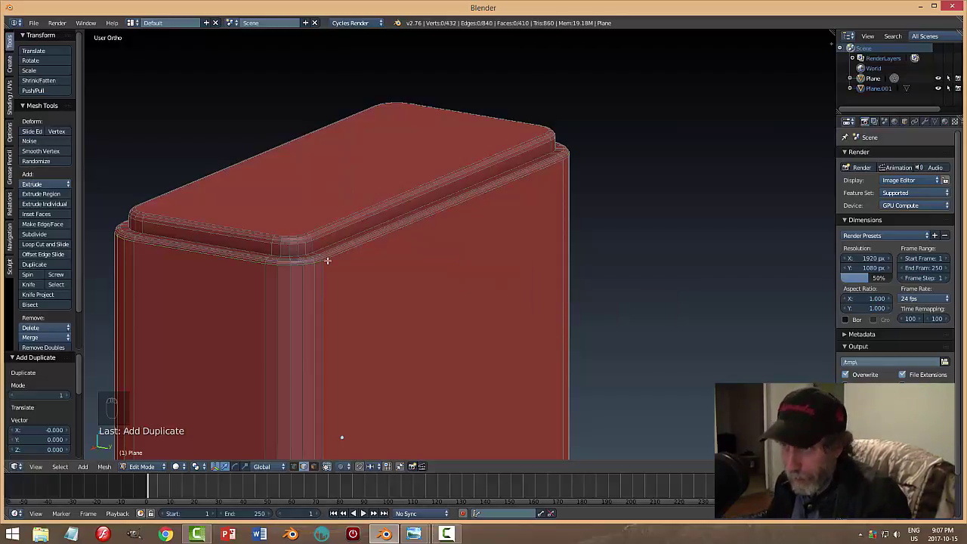
key(Tab)
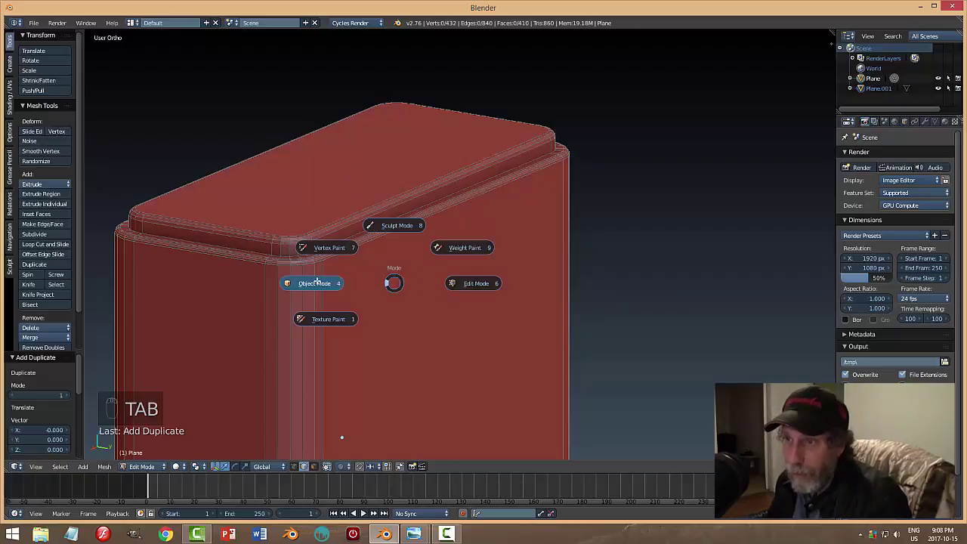
key(a)
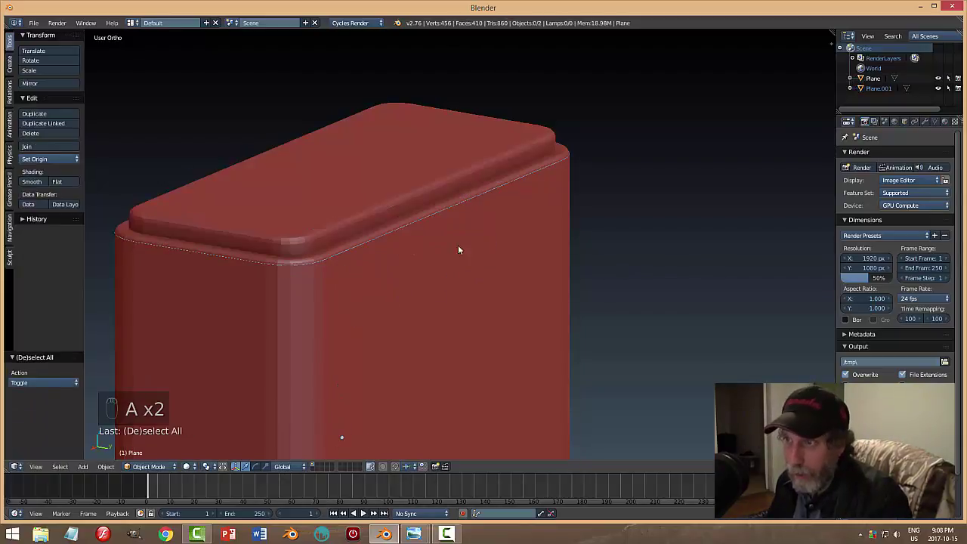
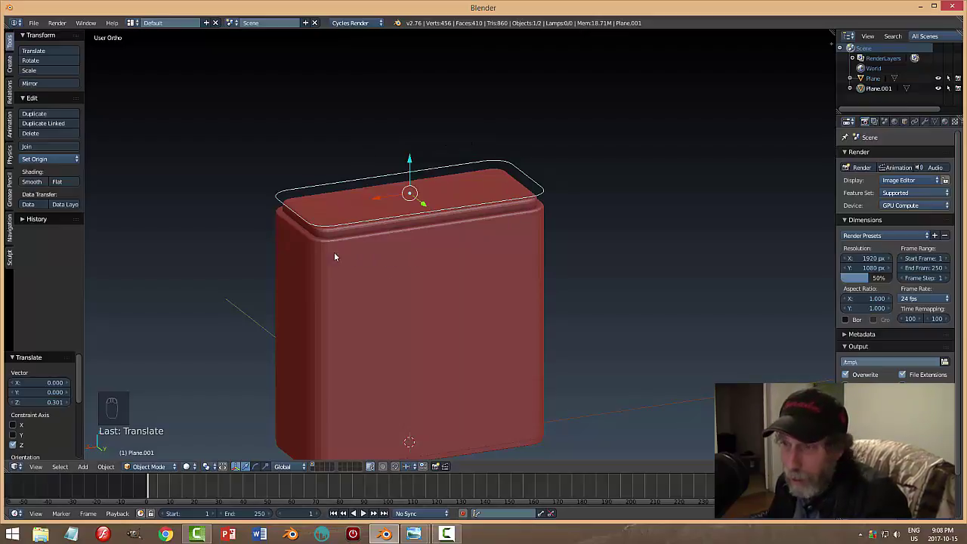
Raise the separated ring Plane.001 slightly along Z above the body and clear the selection.
drag(413, 163, 418, 163)
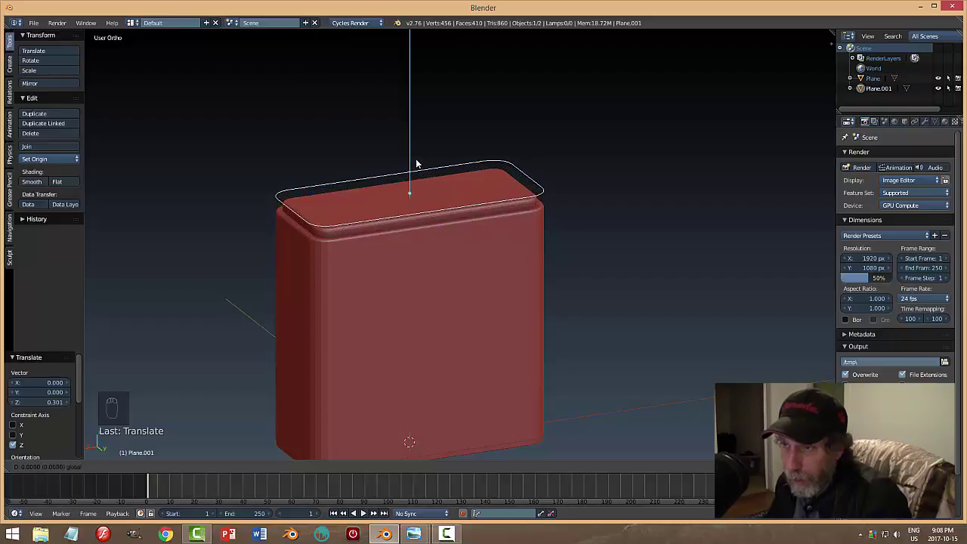
drag(562, 256, 623, 265)
key(a)
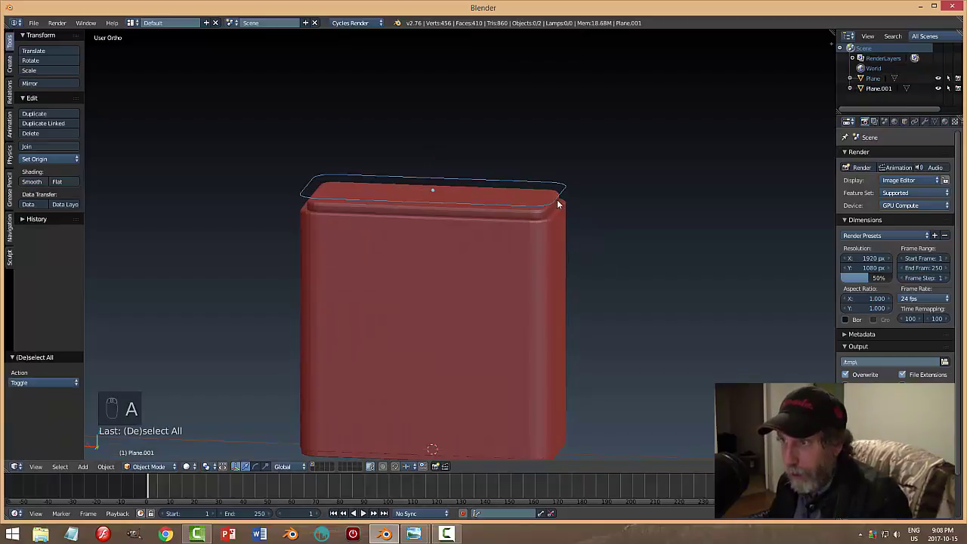
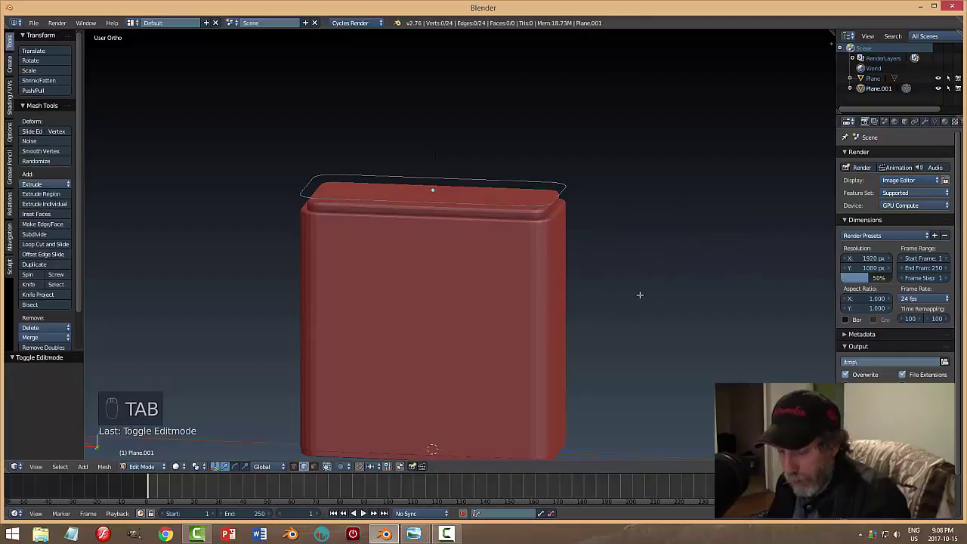
Extrude all of the ring's edges up along Z and fill the top into a tall rounded lid.
key(a)
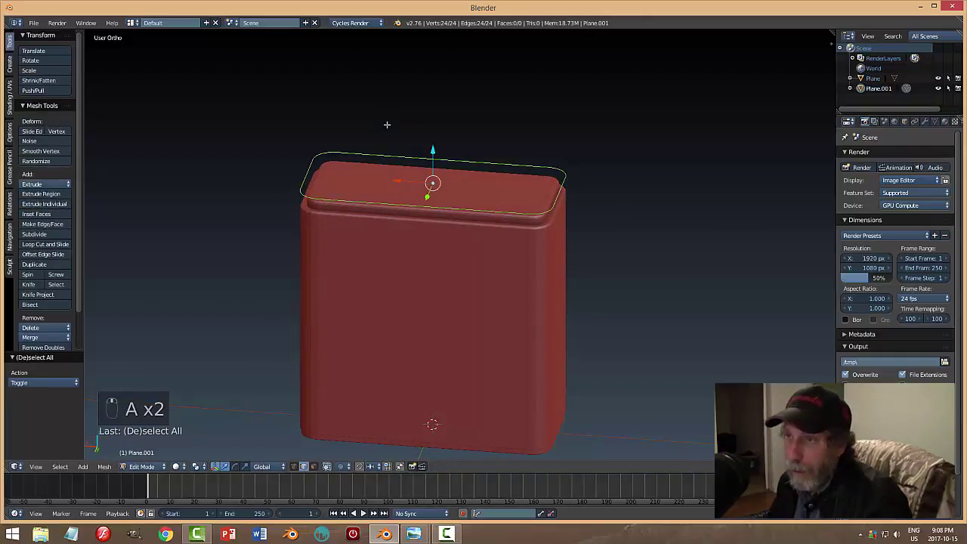
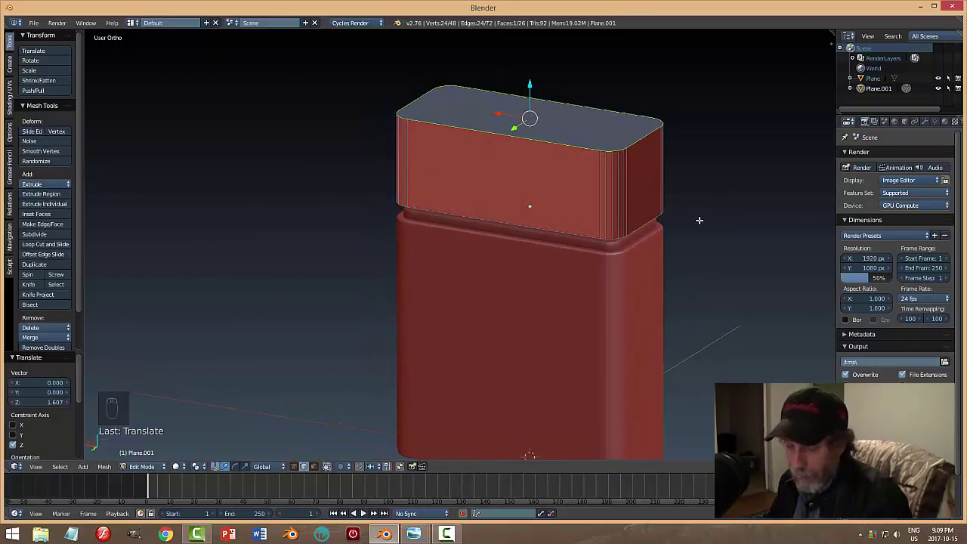
key(a)
key(a)
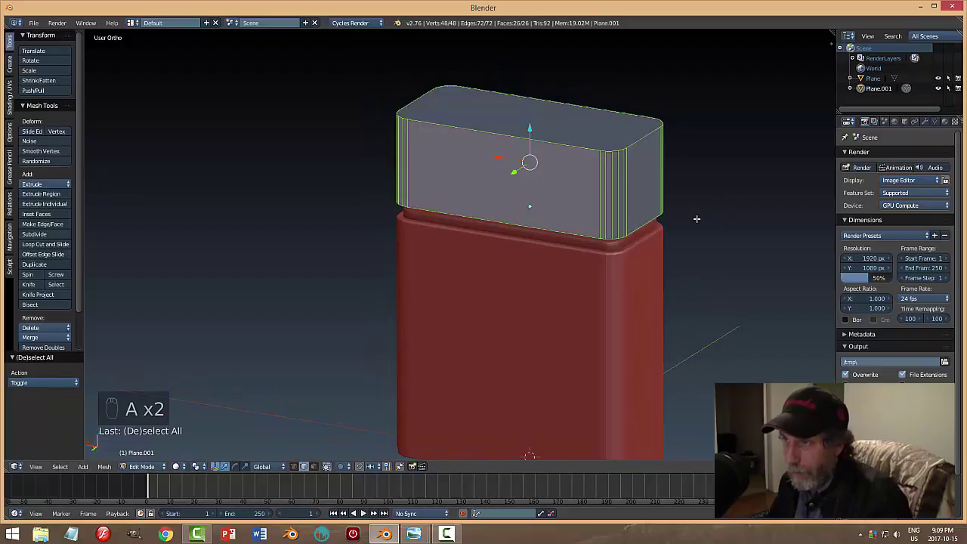
key(a)
key(a)
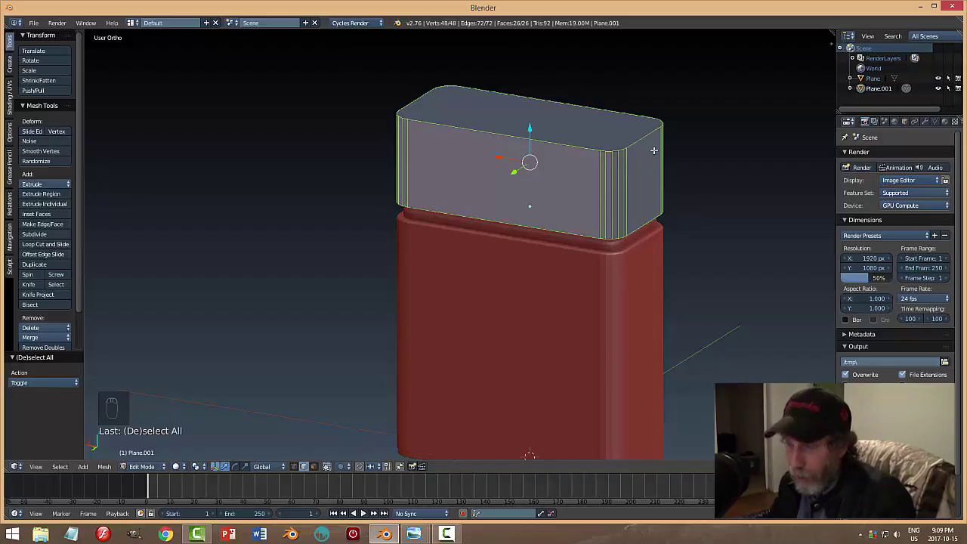
Recalculate the lid's normals with Ctrl+N and return to Object Mode.
key(ctrl+n)
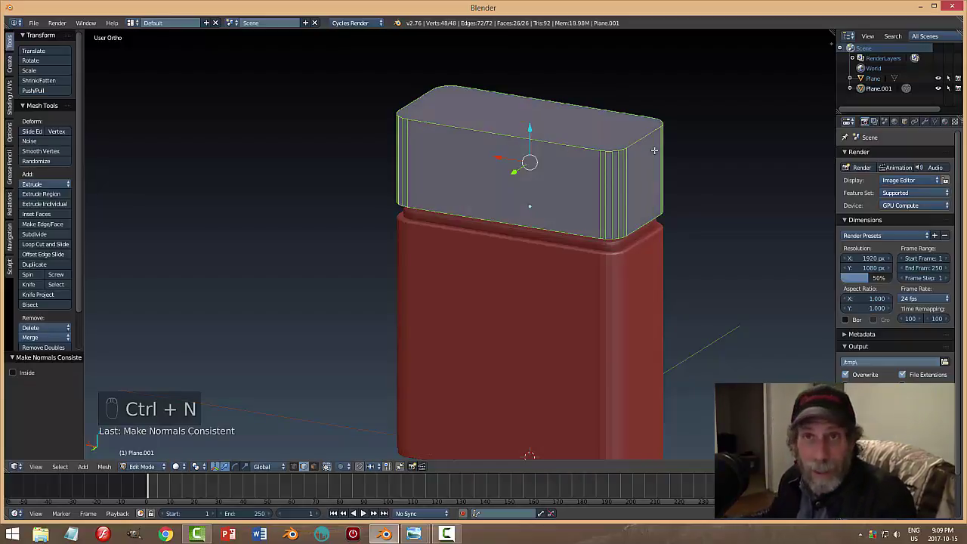
key(a)
key(Tab)
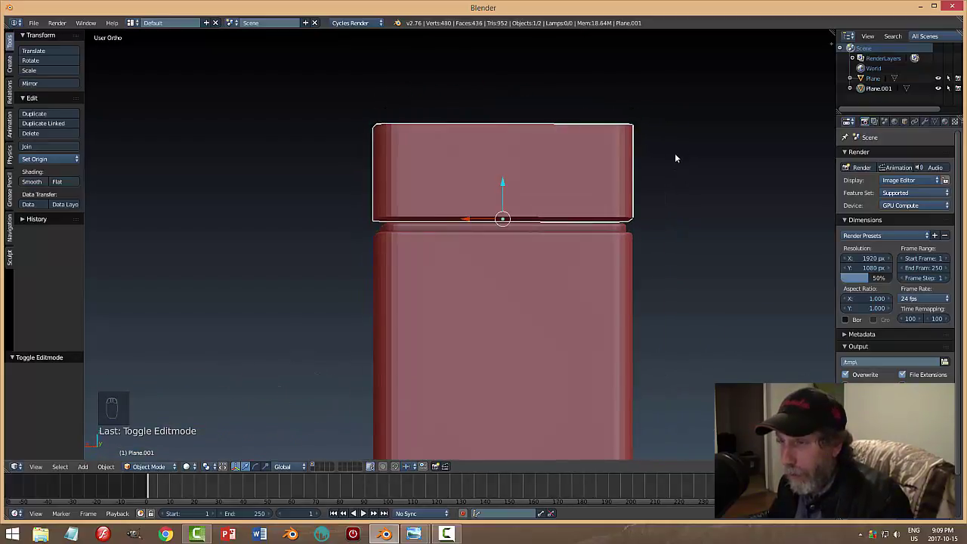
drag(636, 167, 543, 204)
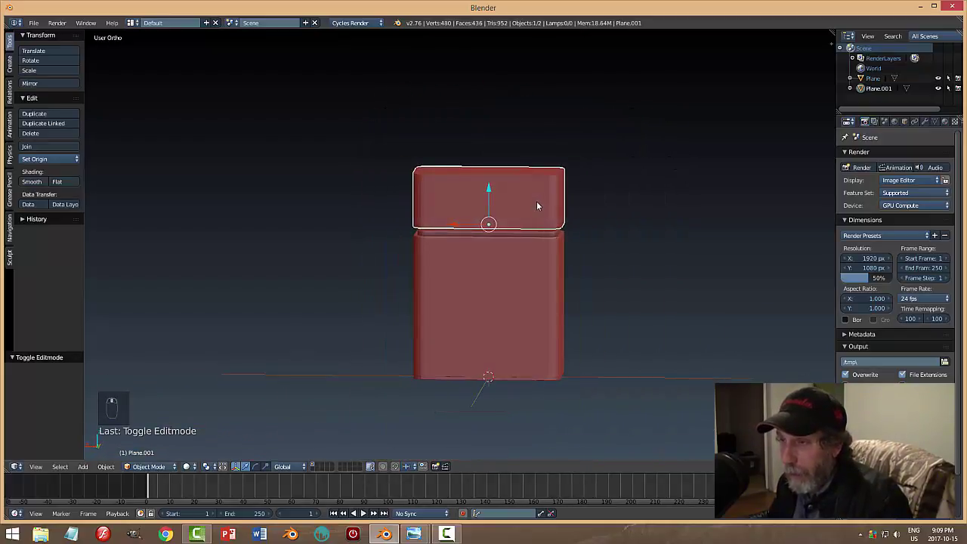
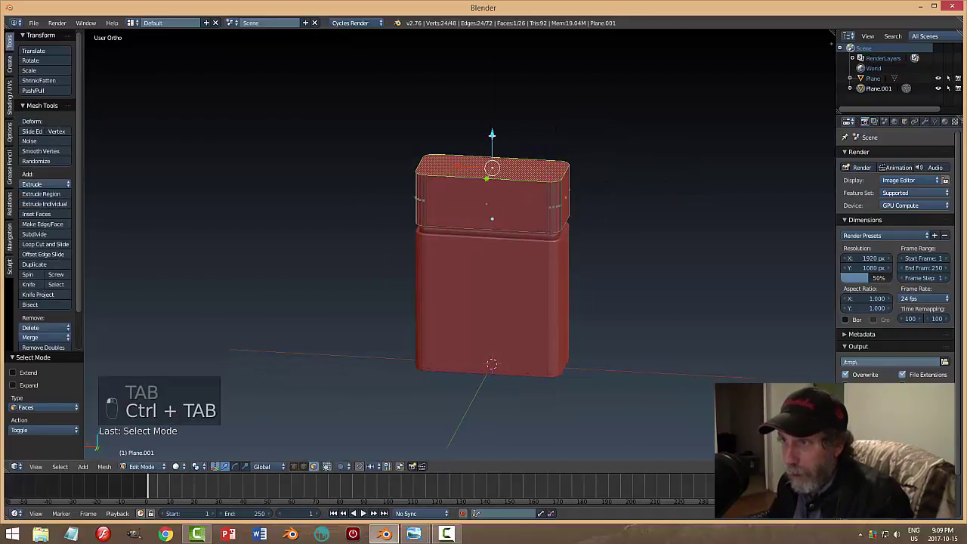
key(a)
key(Tab)
drag(605, 143, 461, 180)
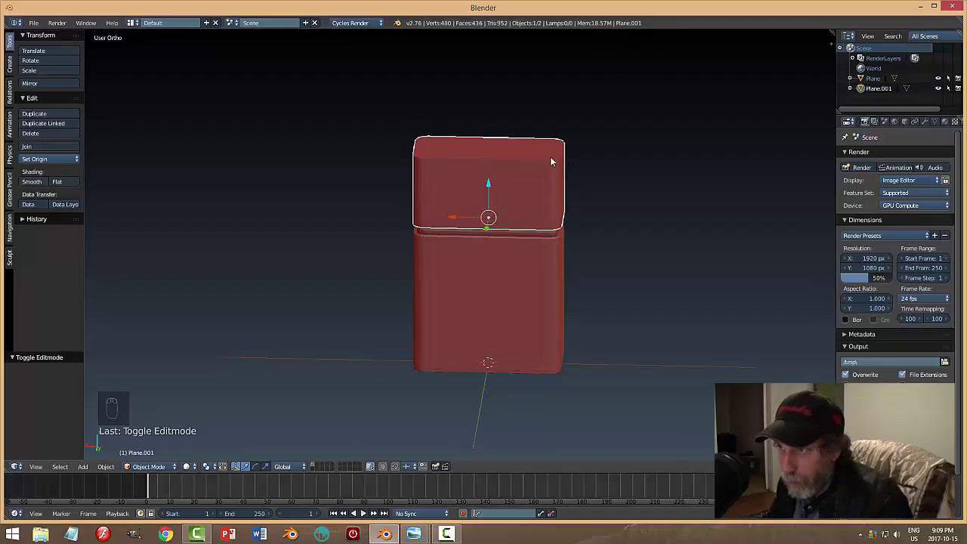
drag(527, 162, 394, 118)
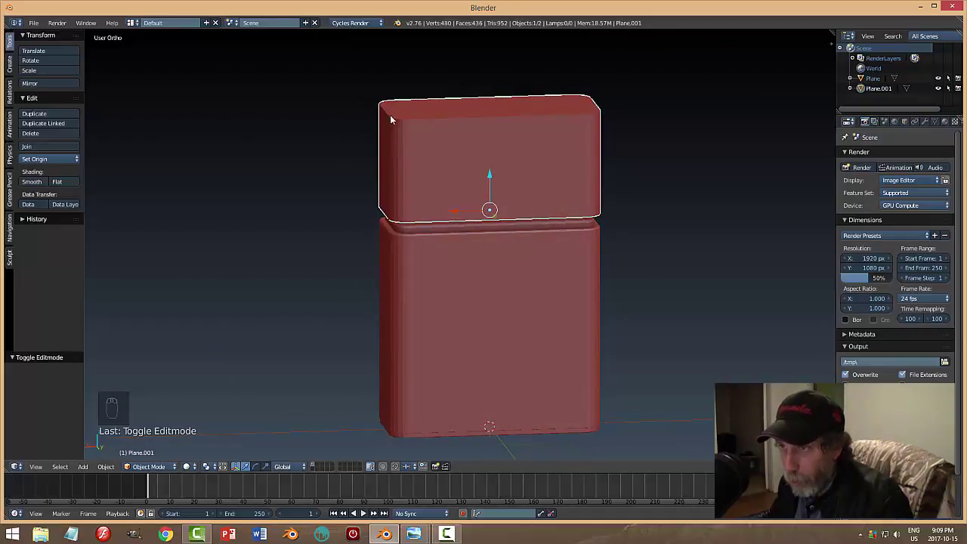
Bevel the lid's top edge loop with 3 segments, then return to Object Mode.
key(Tab)
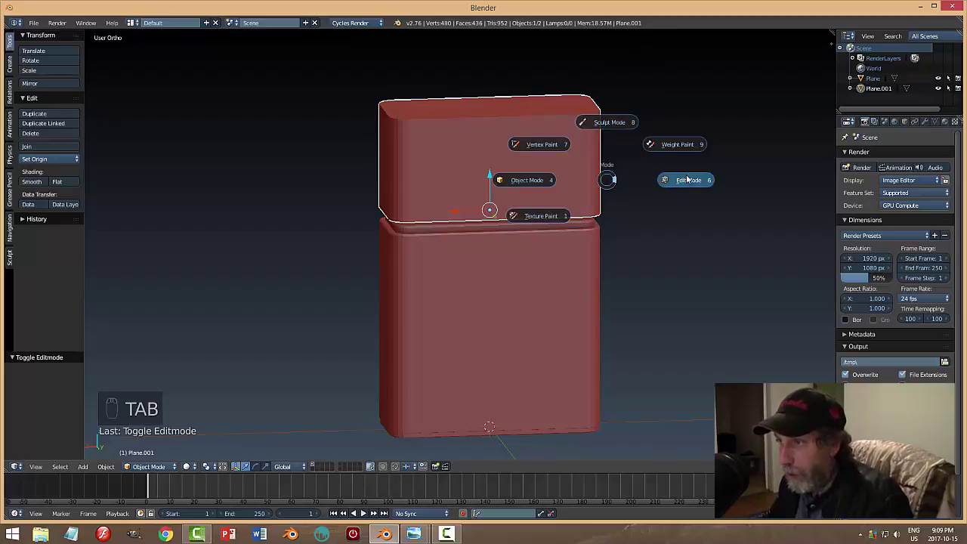
key(ctrl+Tab)
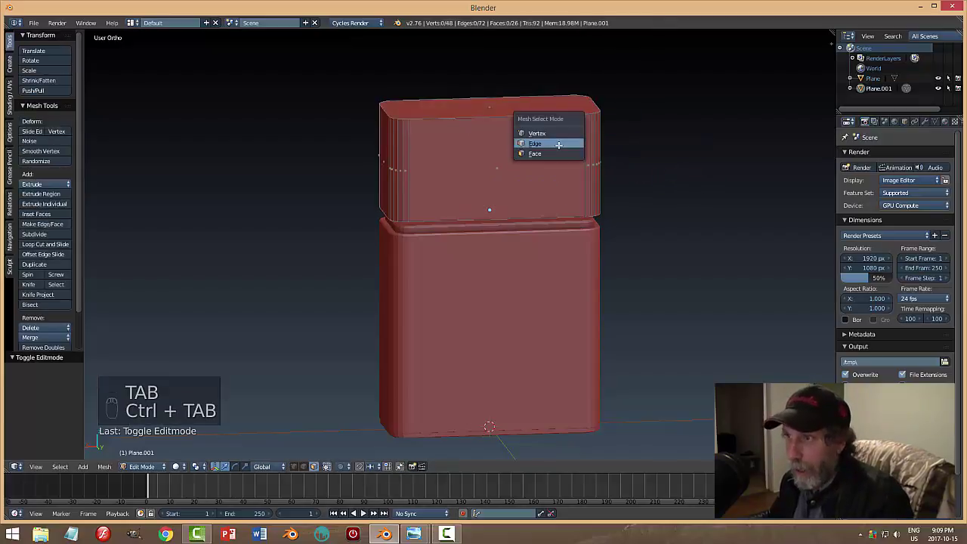
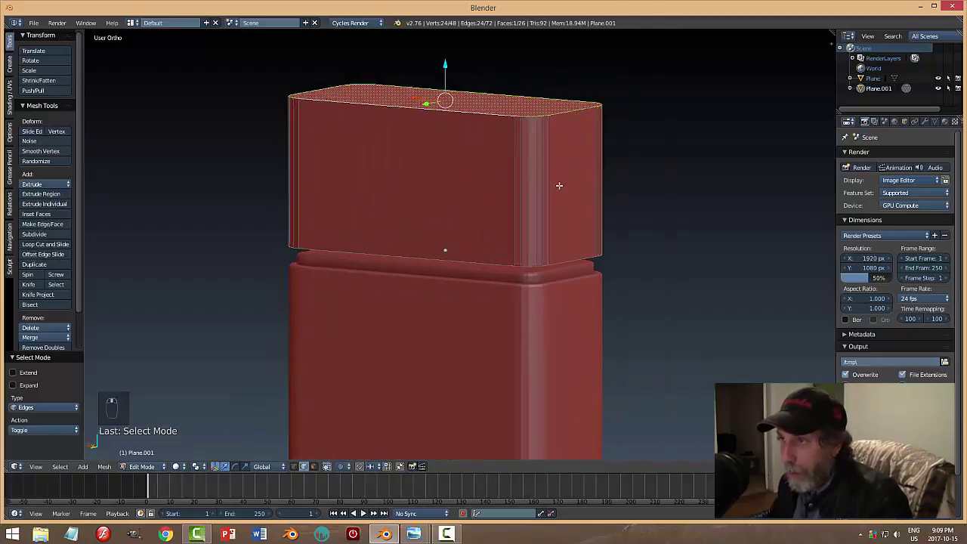
key(ctrl+b)
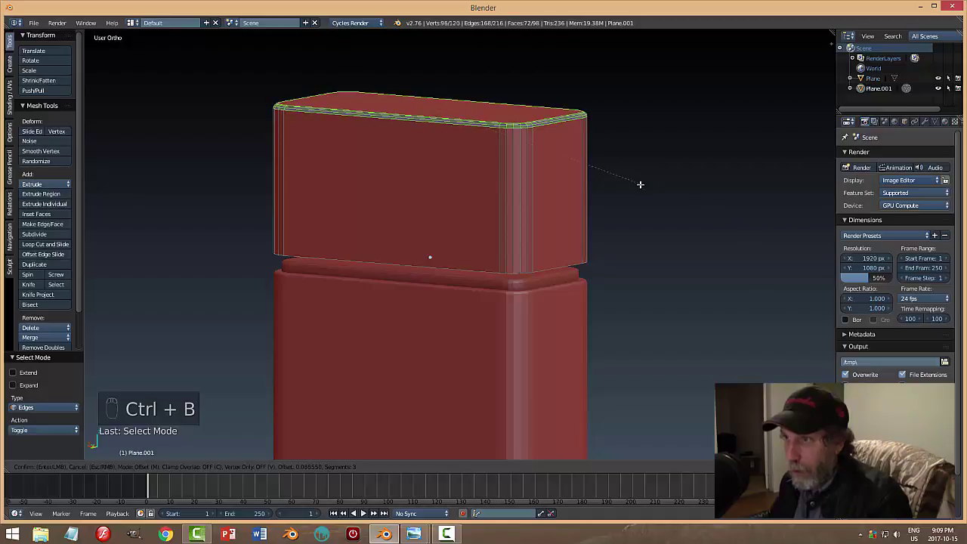
key(a)
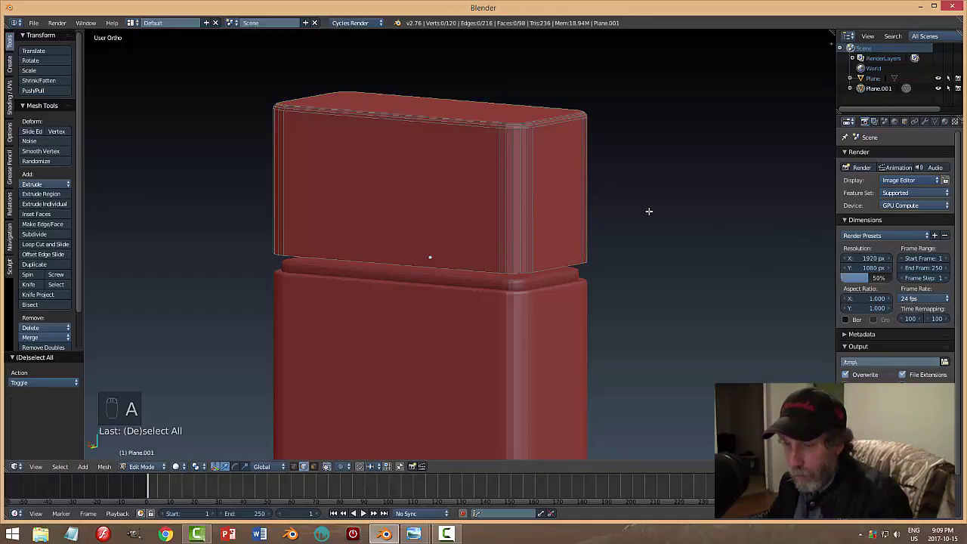
key(Tab)
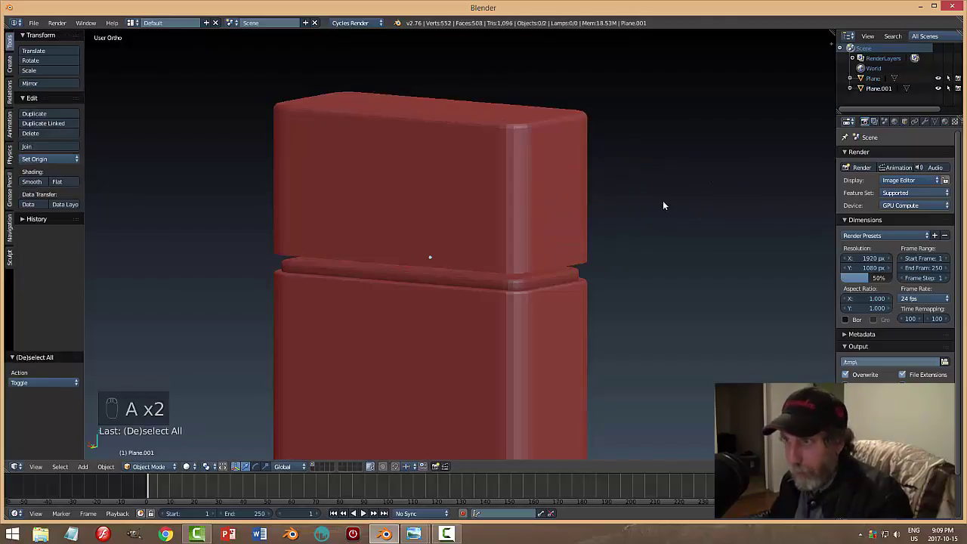
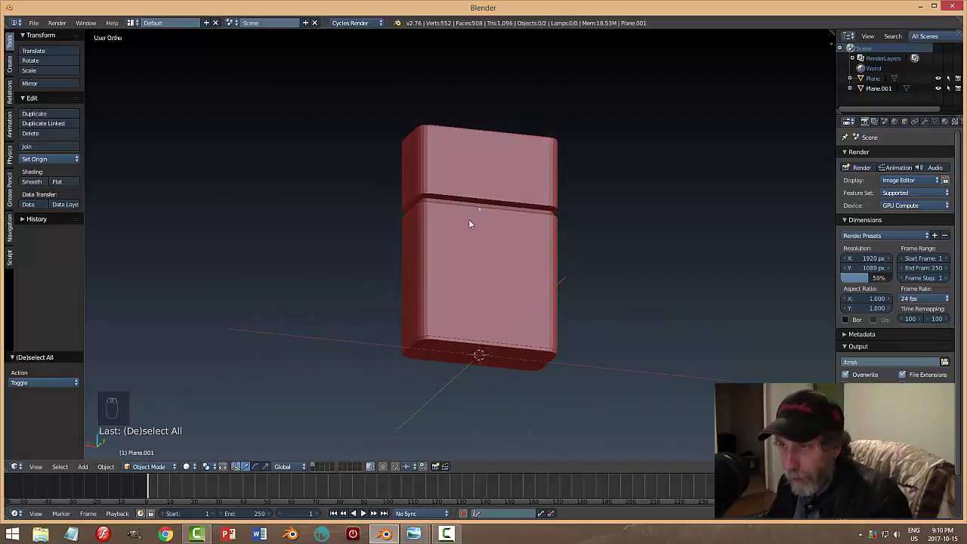
Hide the lighter body and inset the lid's bottom face, leaving a thin rim.
drag(487, 257, 511, 257)
key(h)
key(alt+h)
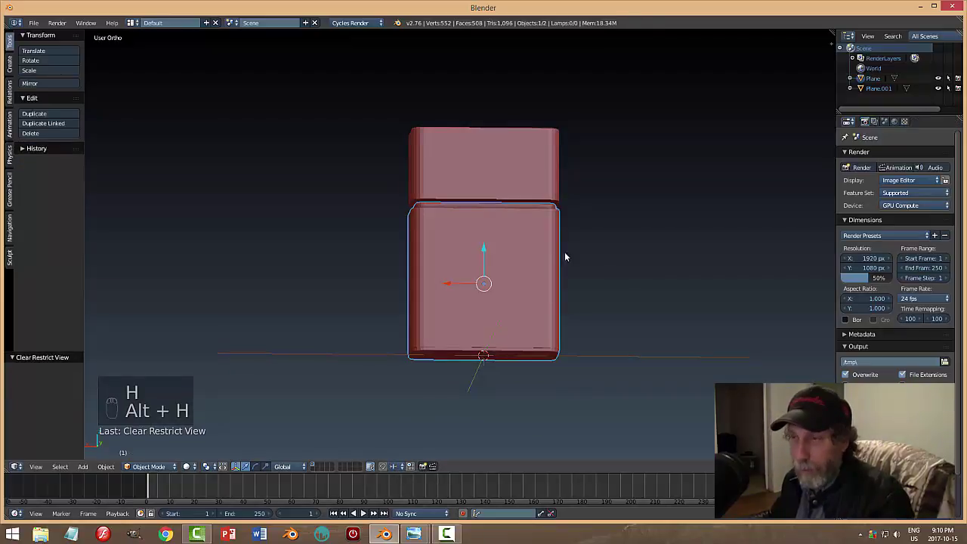
key(h)
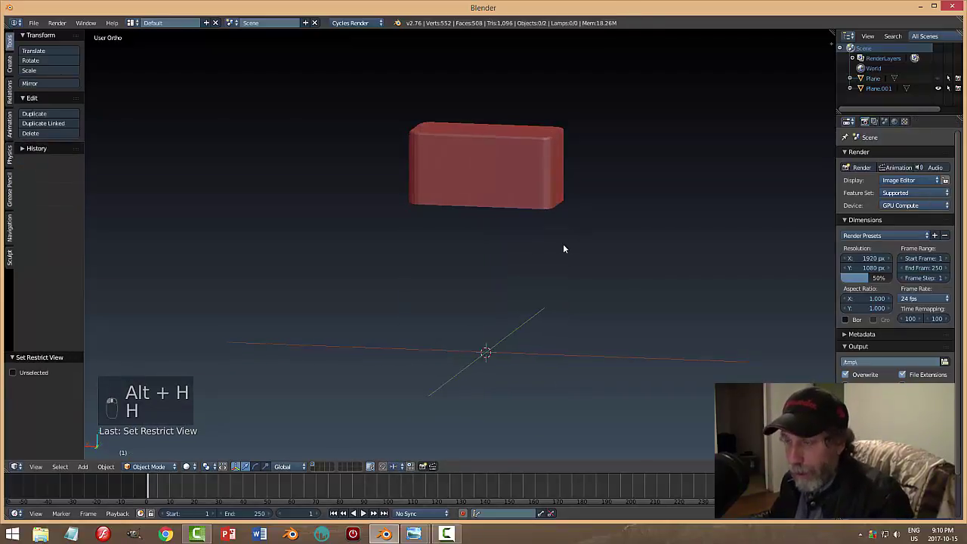
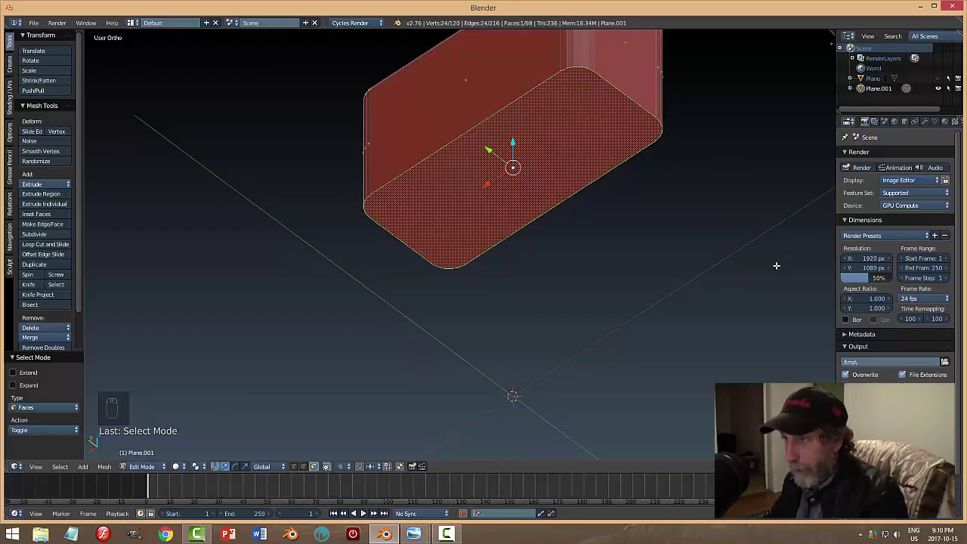
key(i)
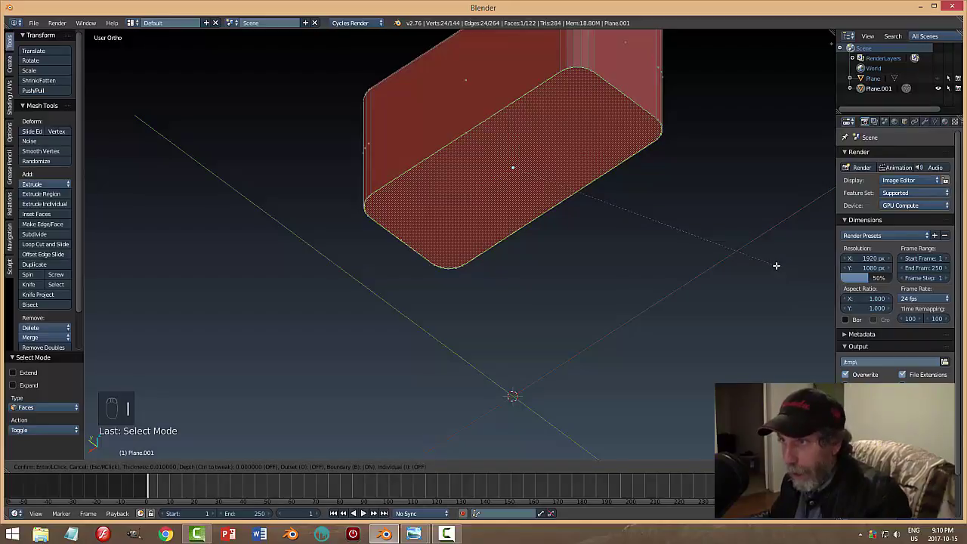
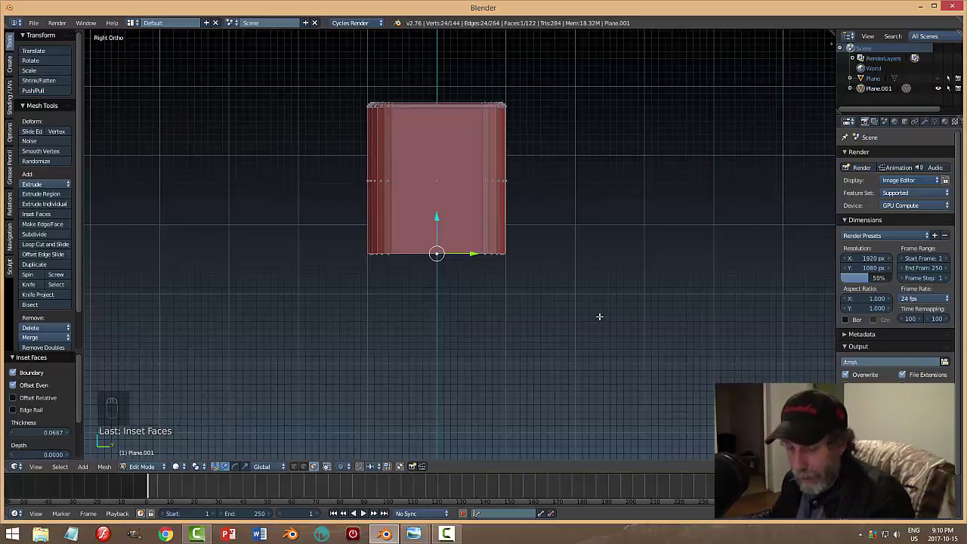
In wireframe, extrude the inset bottom face up inside the lid to hollow it, then back to Solid and Object Mode.
key(z)
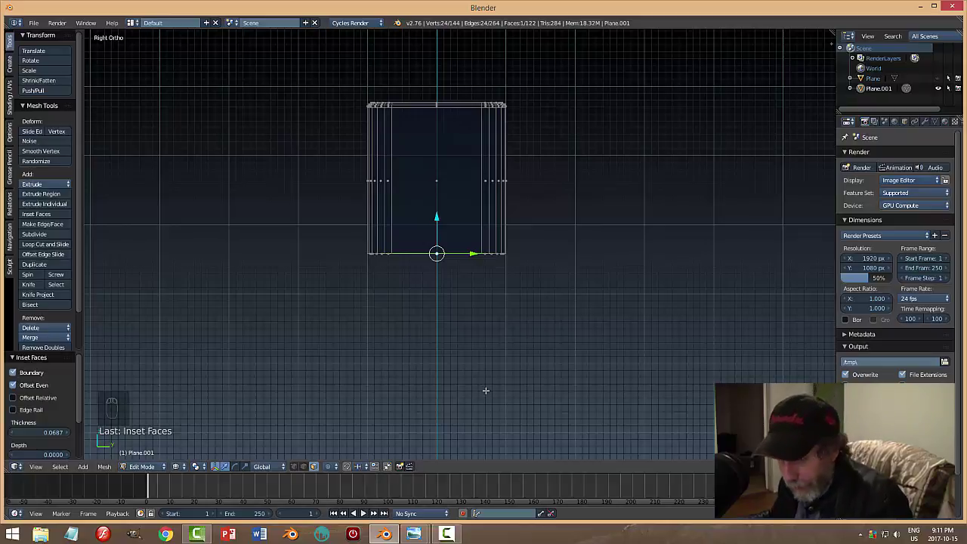
key(e)
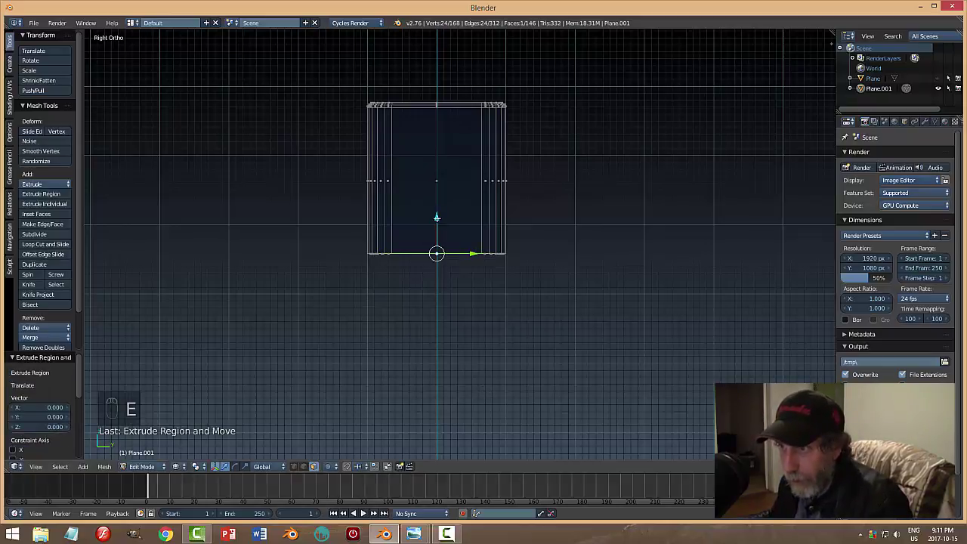
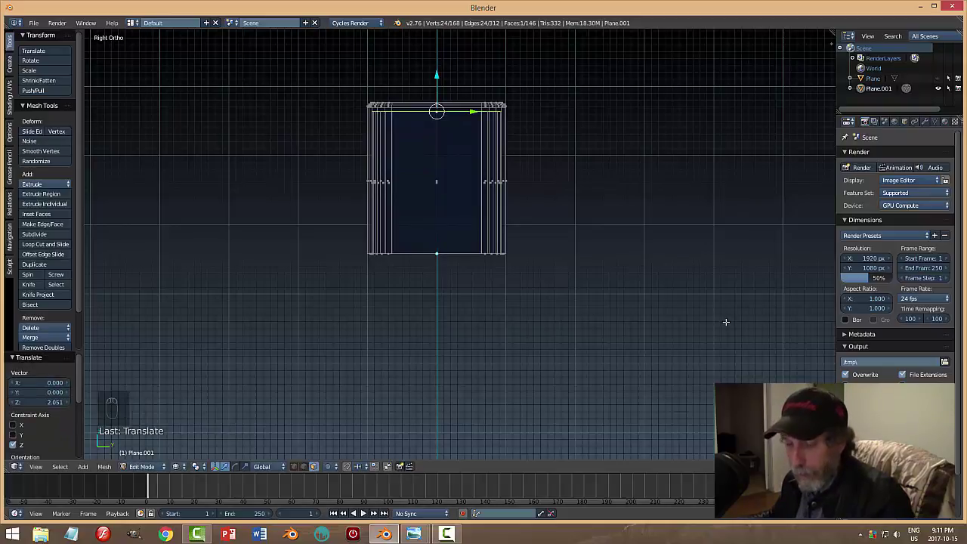
key(a)
key(z)
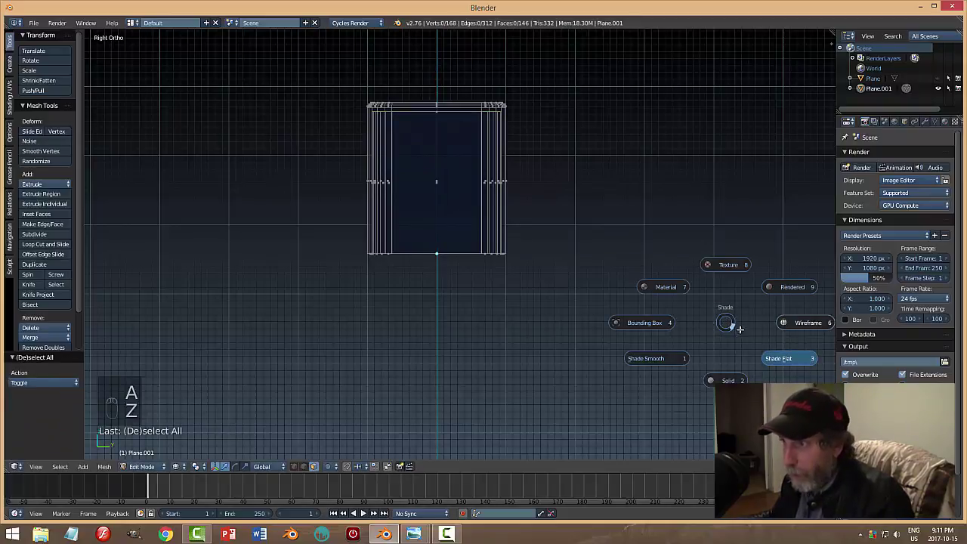
key(Tab)
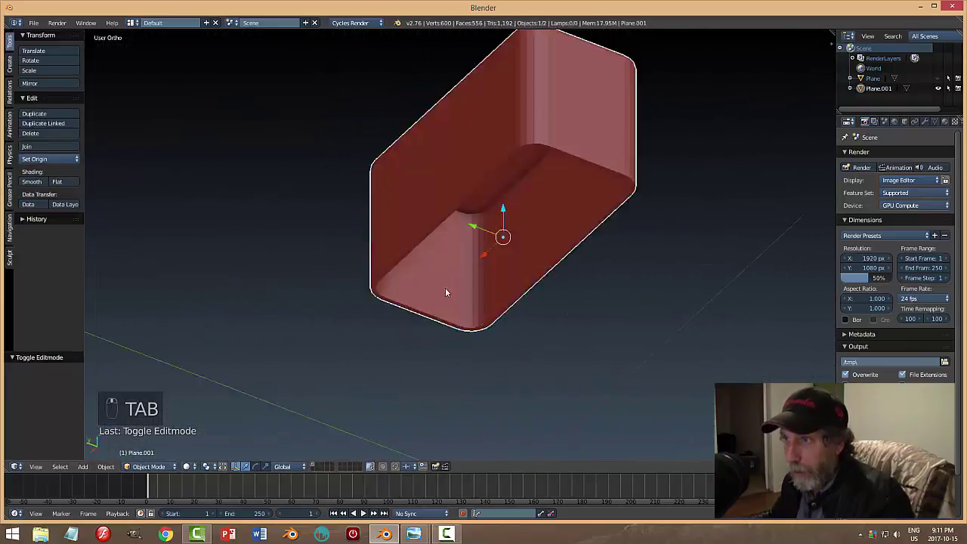
Unhide the lighter body and orbit to check how the hollow lid fits over it.
key(alt+h)
key(a)
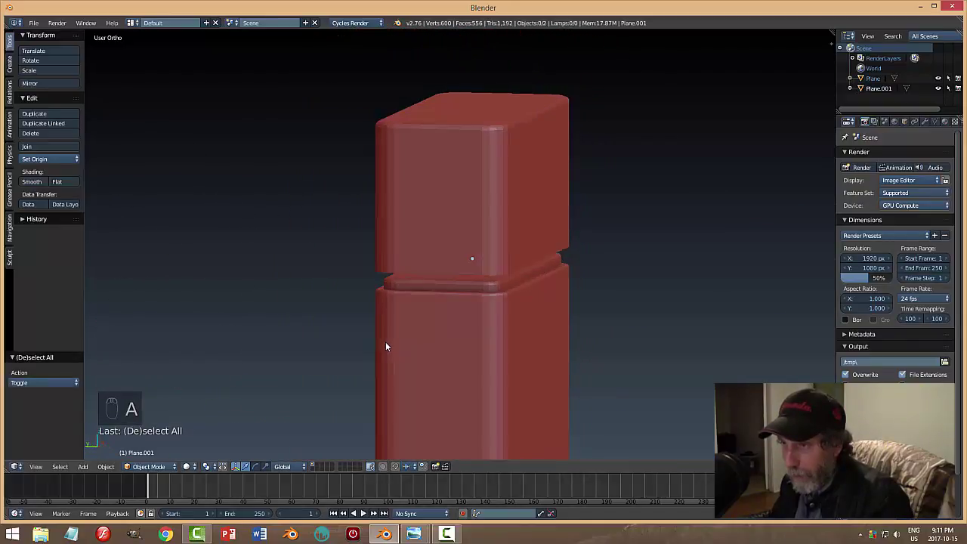
drag(444, 343, 454, 255)
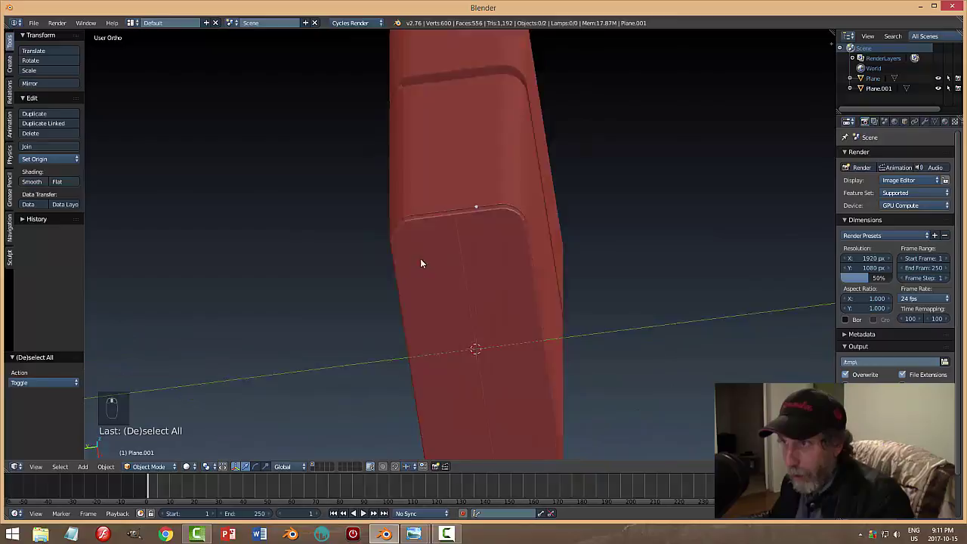
drag(314, 273, 467, 280)
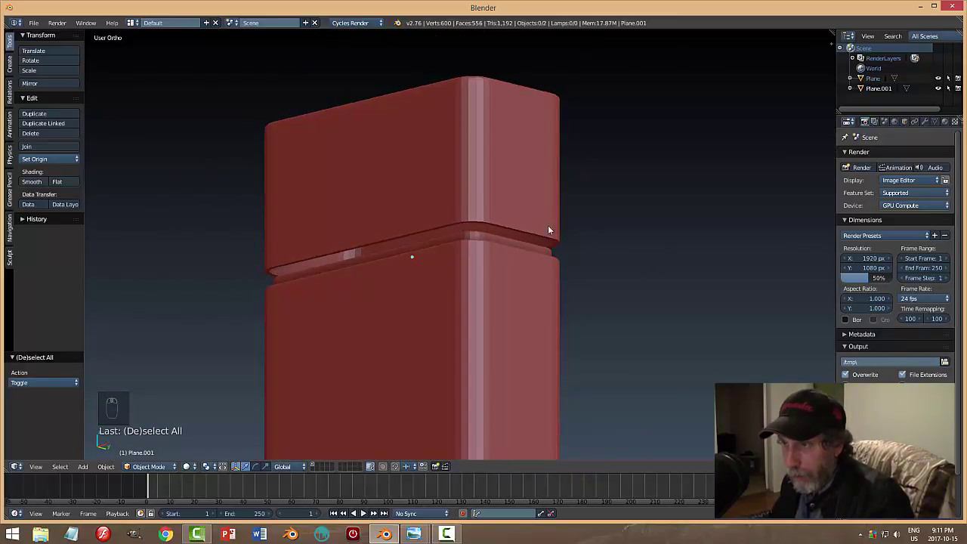
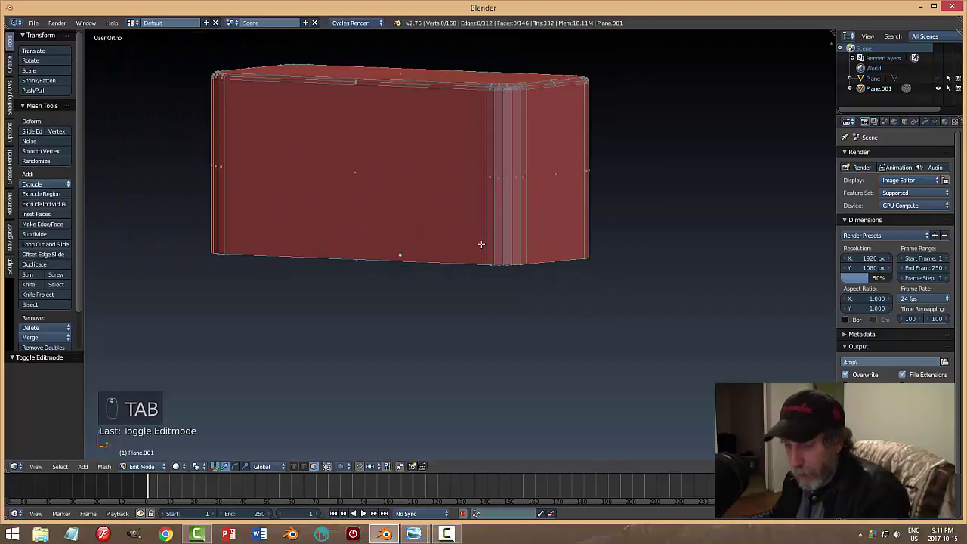
Loop-cut a horizontal edge ring just above the lid's bottom rim and switch to face selection.
key(ctrl+r)
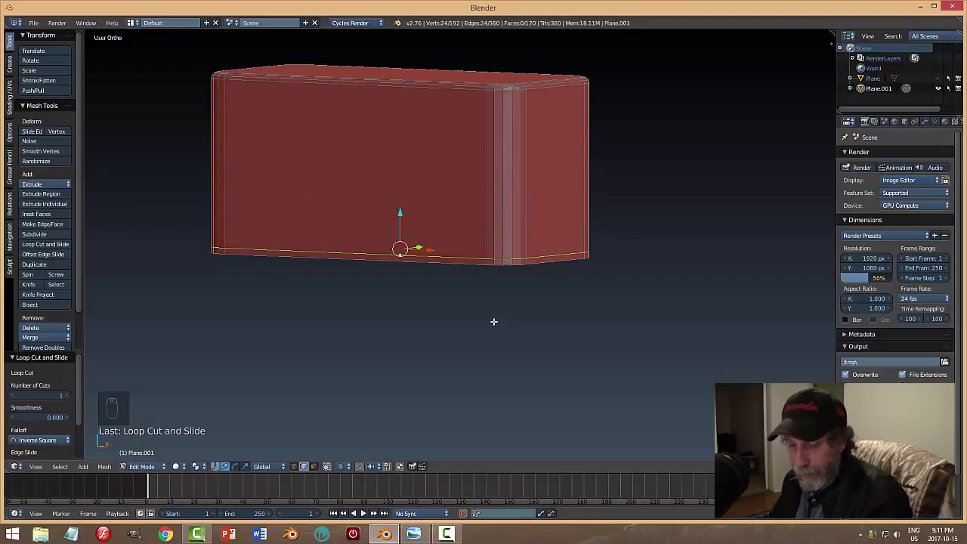
key(a)
key(ctrl+Tab)
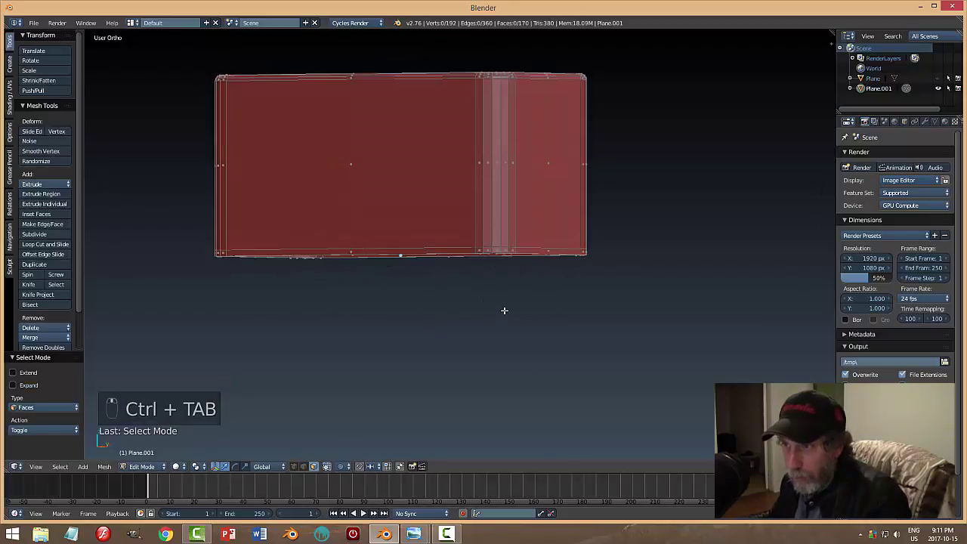
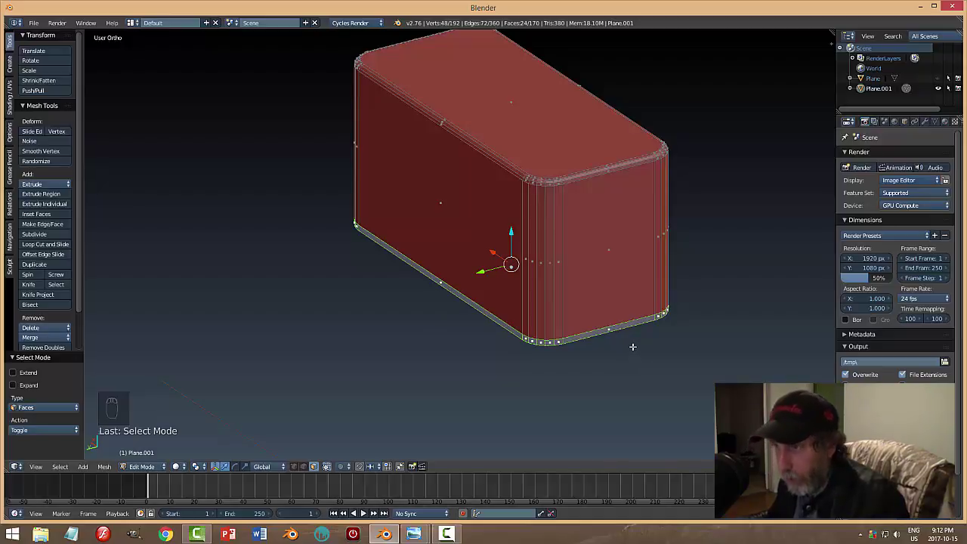
Extrude the lid's bottom rim faces and scale them slightly along Y from top ortho view.
key(e)
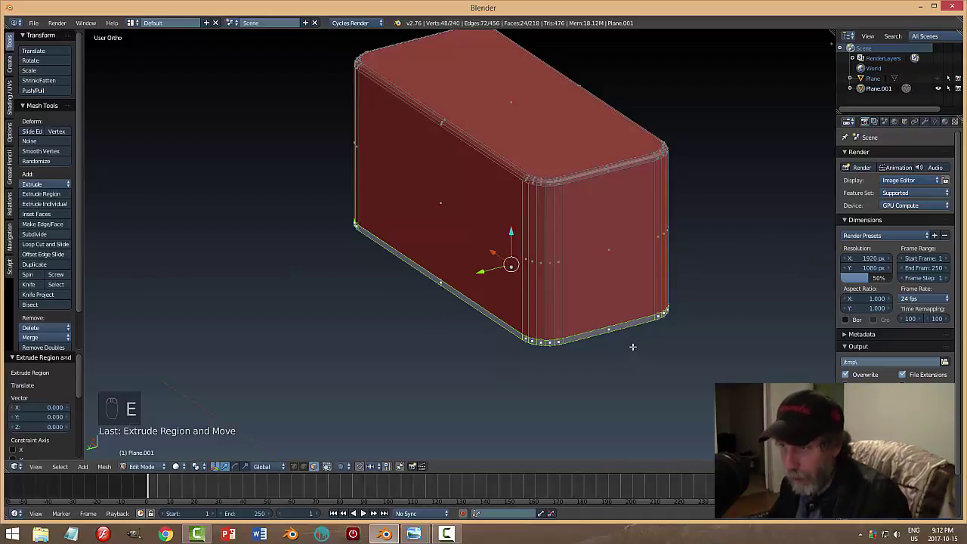
key(s)
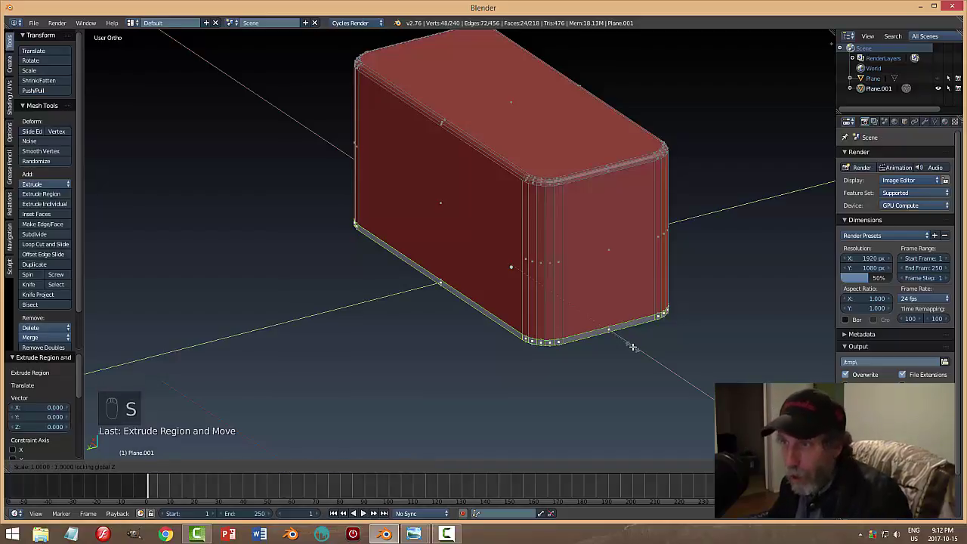
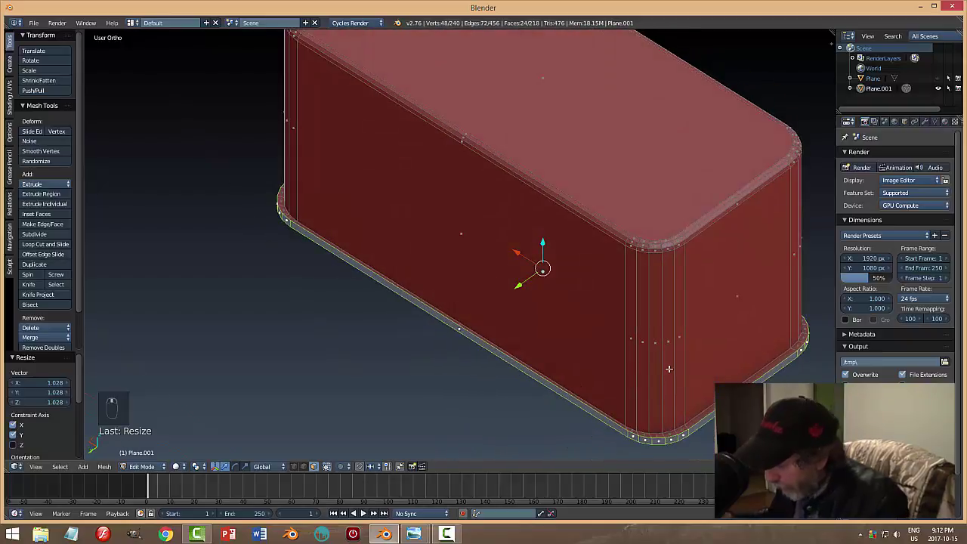
key(KP_7)
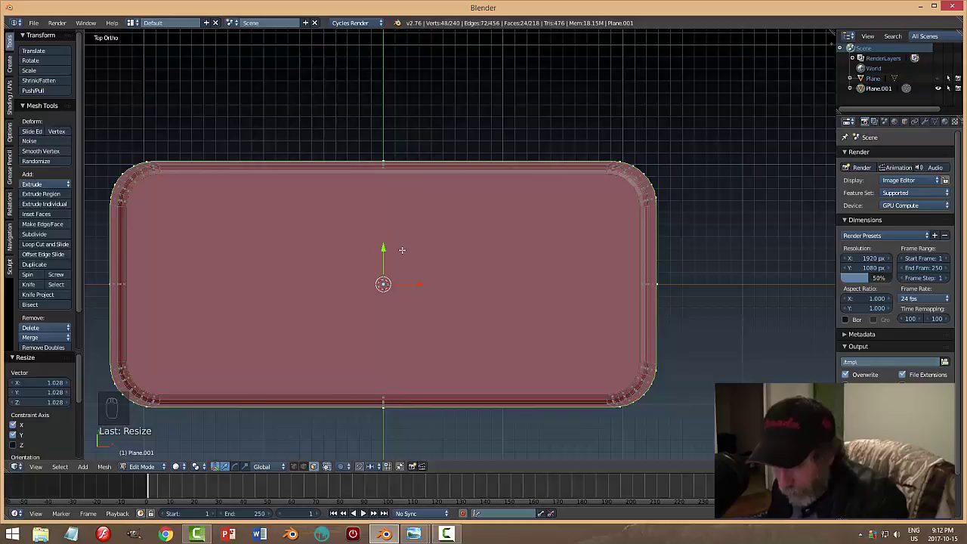
key(s)
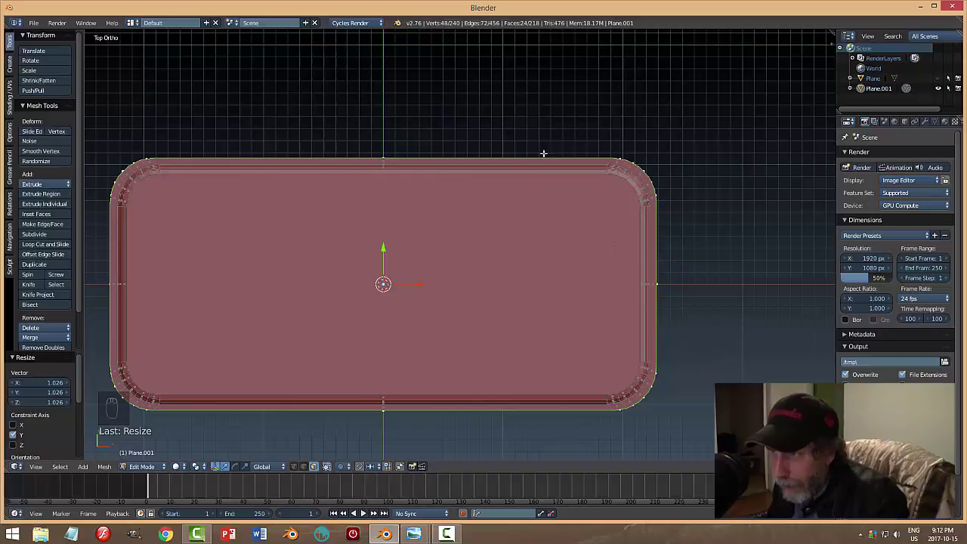
key(s)
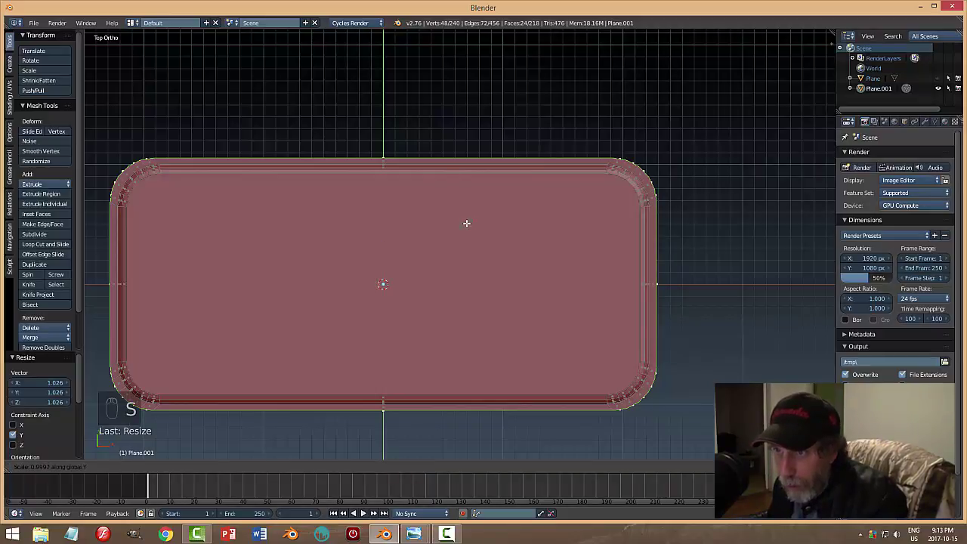
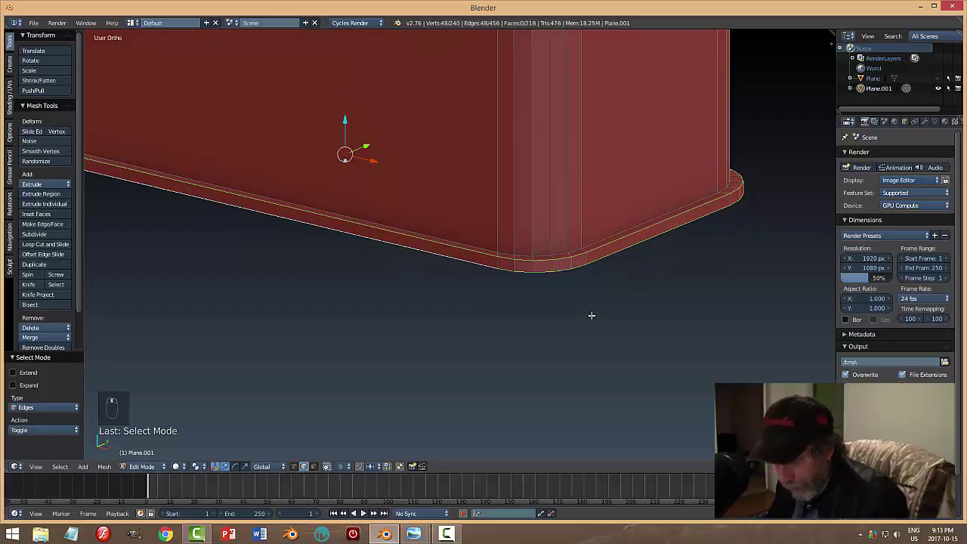
Bevel the lid's bottom rim edges with three segments and clear the selection.
key(ctrl+b)
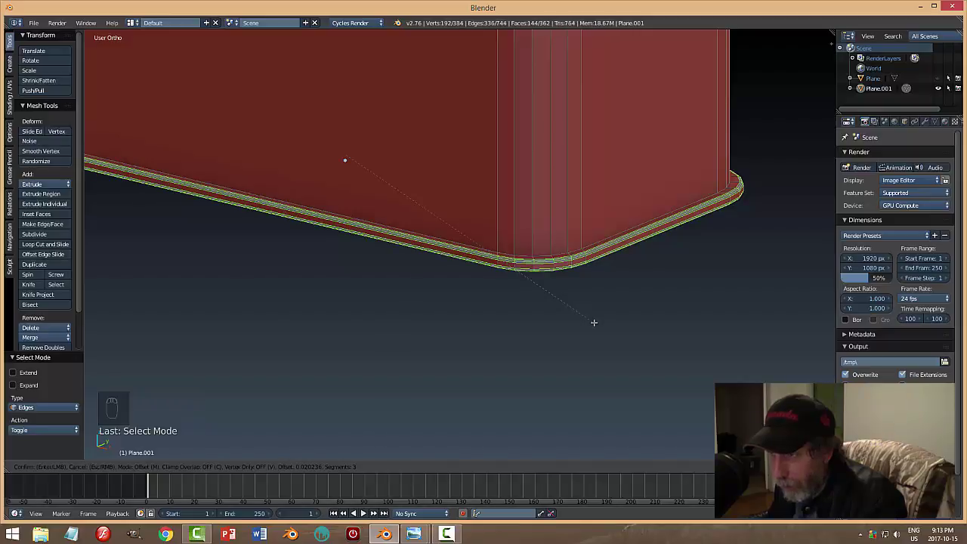
key(a)
key(Tab)
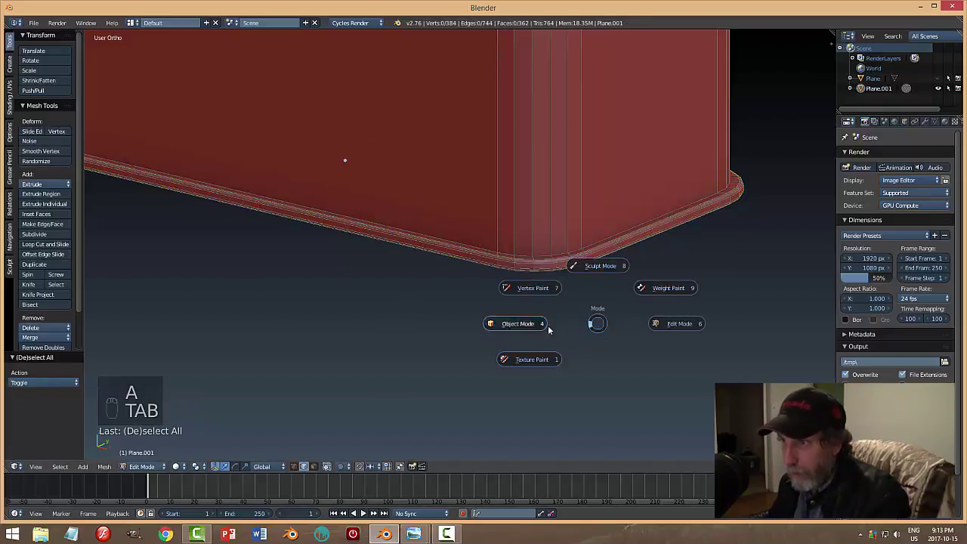
Move the lid slightly along Z so a small gap shows above the case body, then deselect.
key(a)
drag(601, 329, 432, 329)
key(alt+h)
key(a)
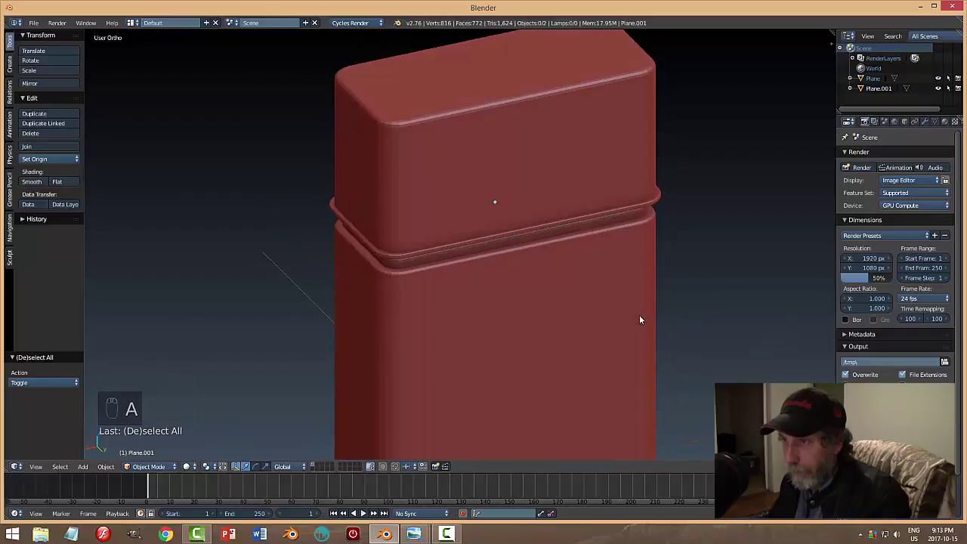
drag(536, 168, 518, 191)
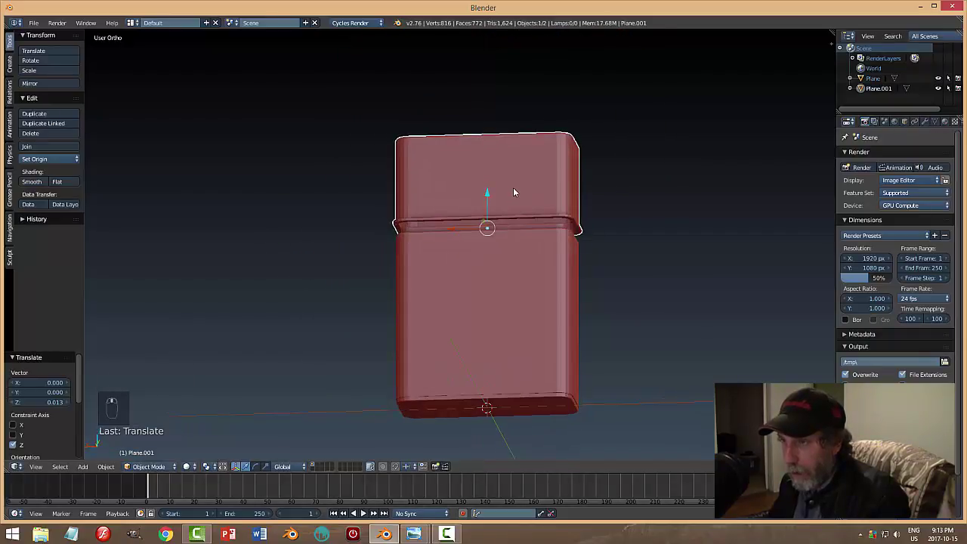
key(a)
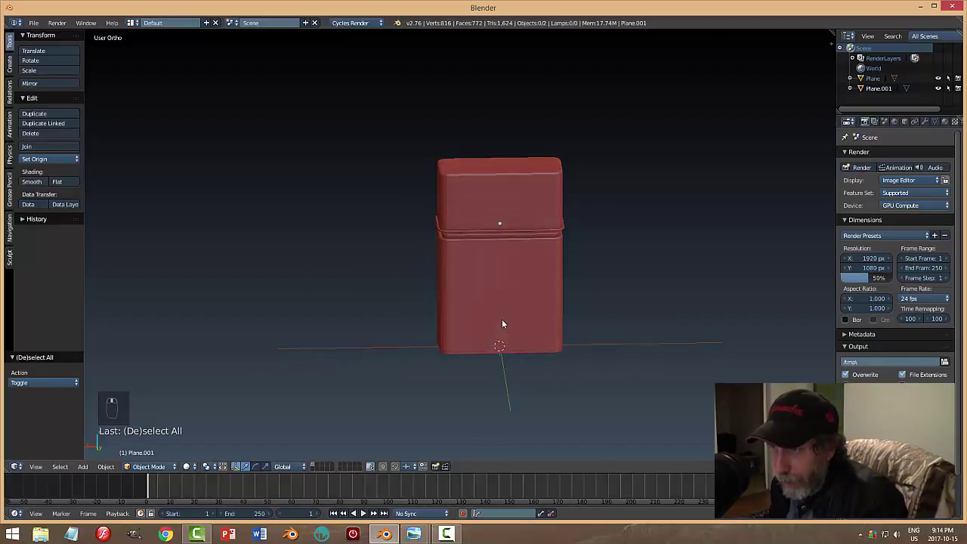
middle_click(488, 328)
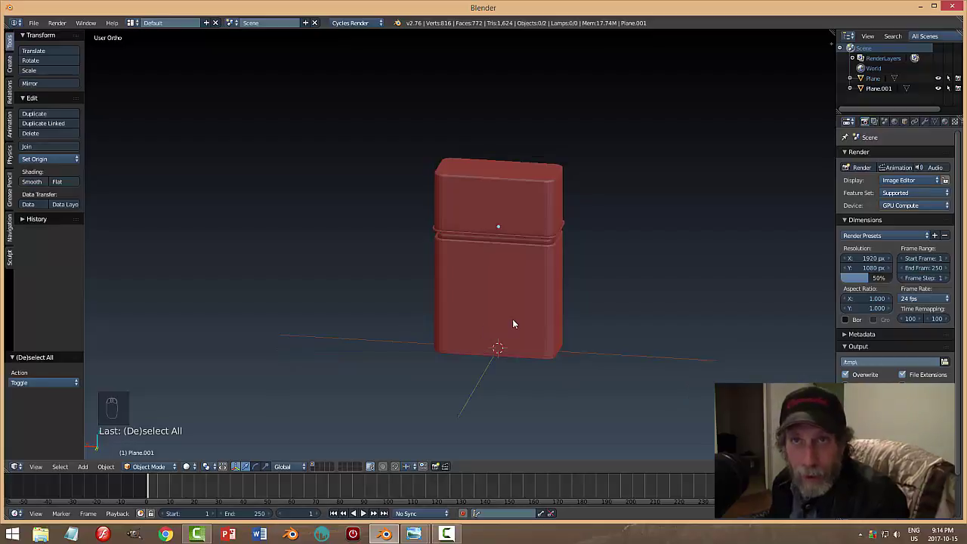
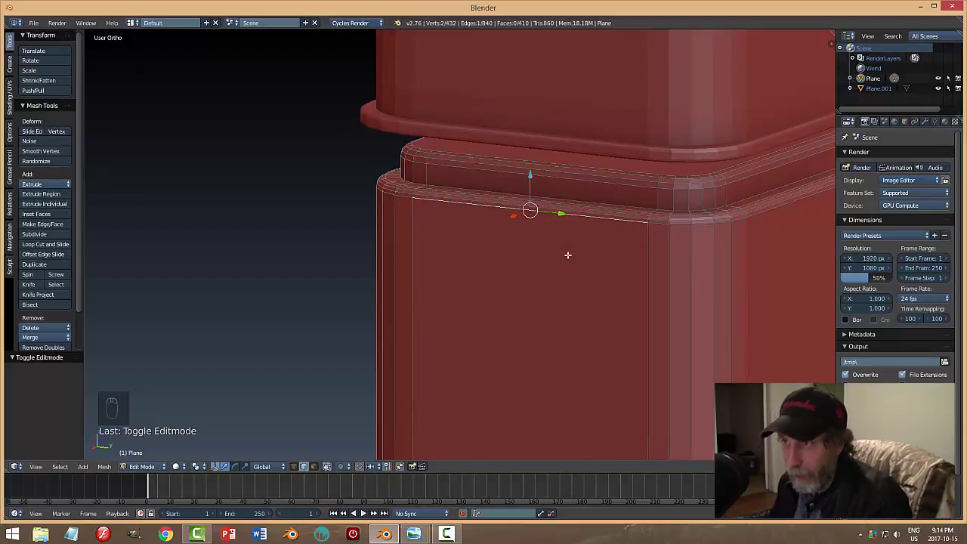
Snap the 3D cursor to the left corner of the case body's top rim and return to Object Mode.
key(shift+s)
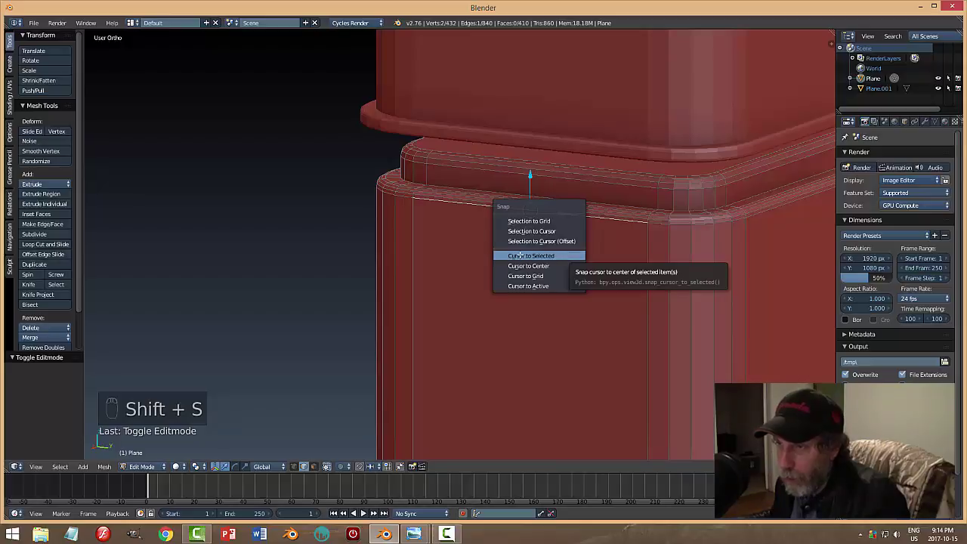
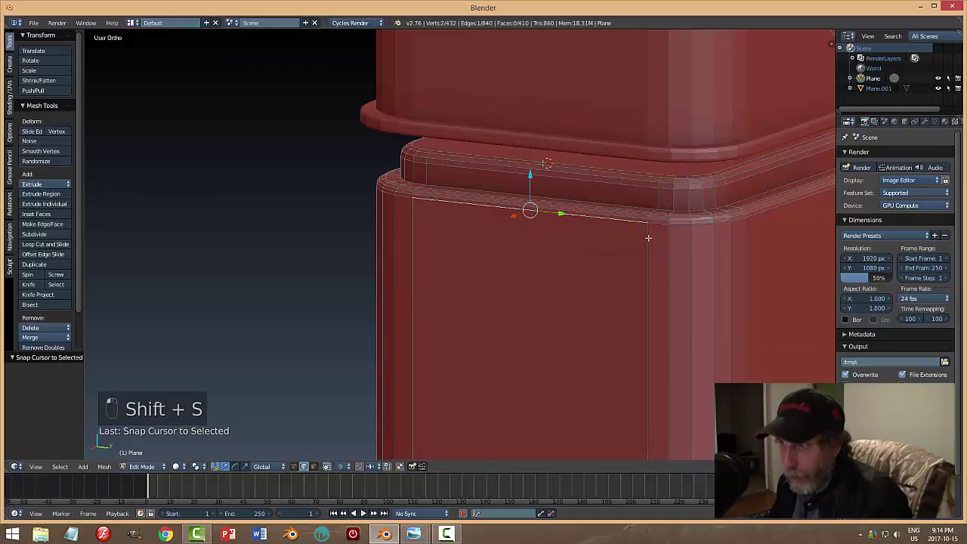
key(shift+s)
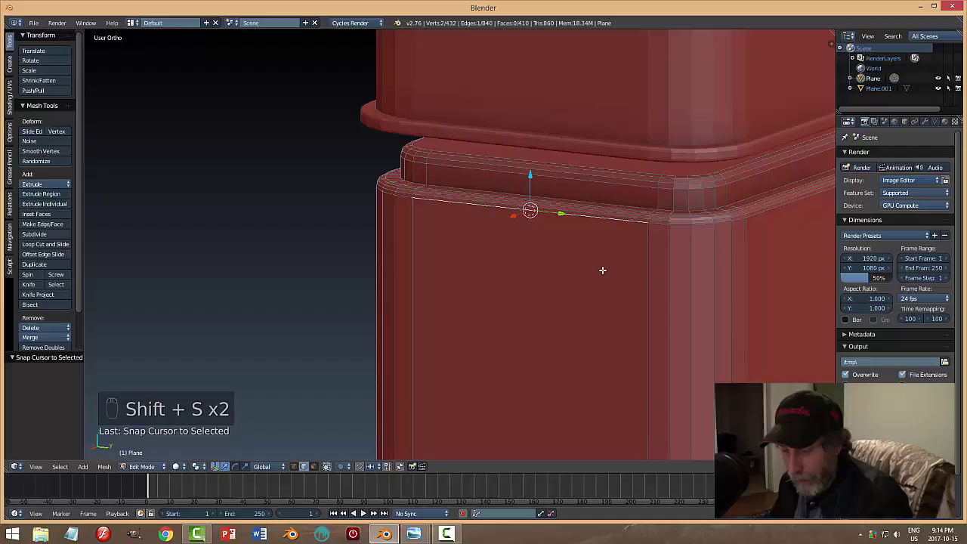
key(a)
key(Tab)
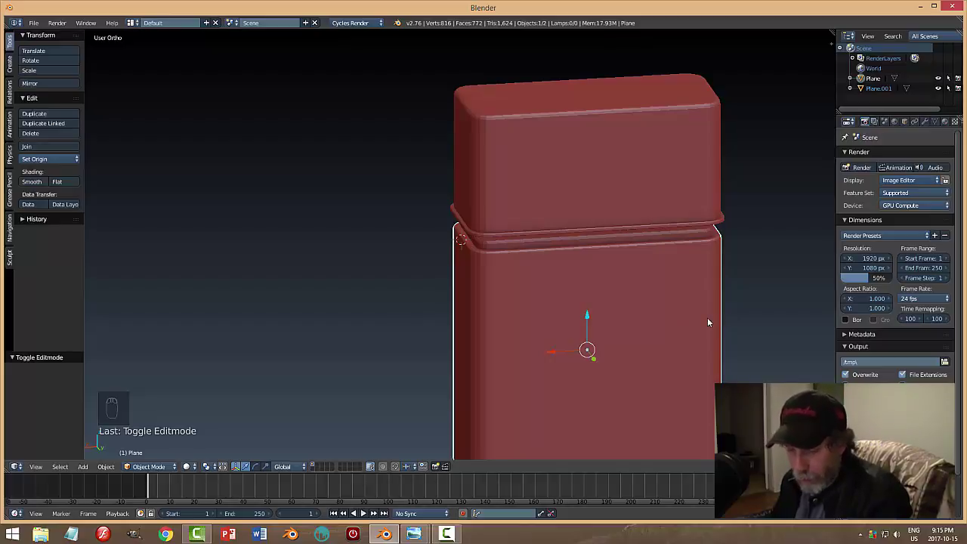
Add a cylinder, turn it onto its side, scale it to 0.12 and stretch it along Y into a pin.
key(shift+a)
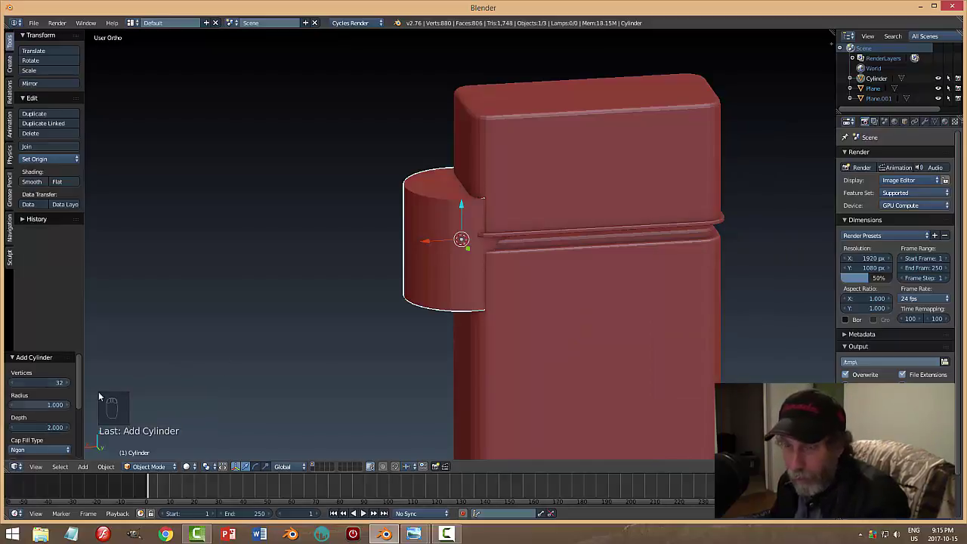
middle_click(484, 286)
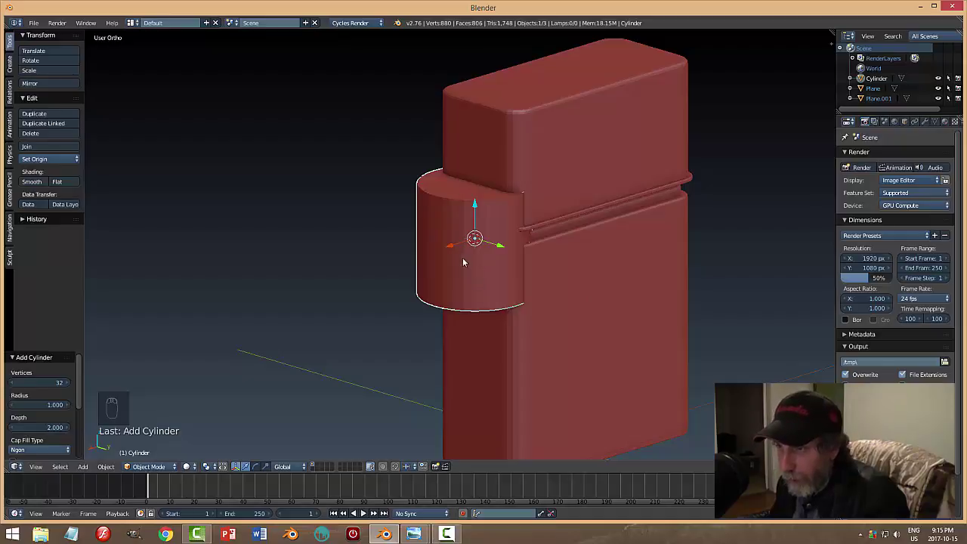
key(r)
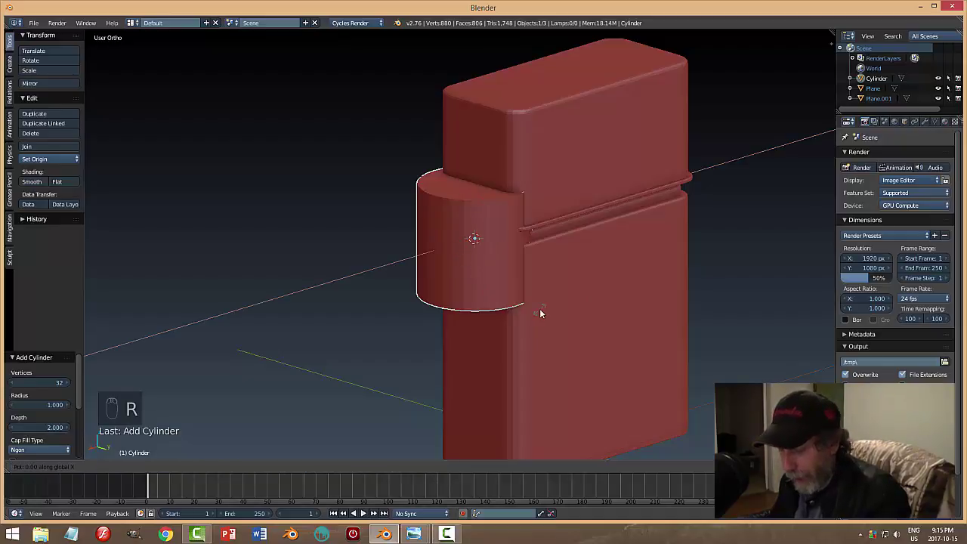
drag(588, 302, 741, 307)
key(s)
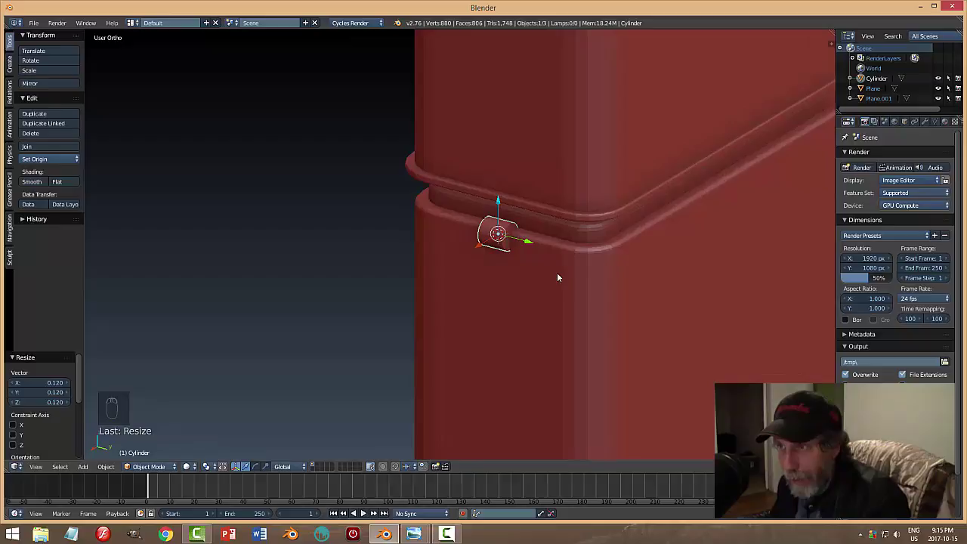
key(s)
click(570, 298)
key(s)
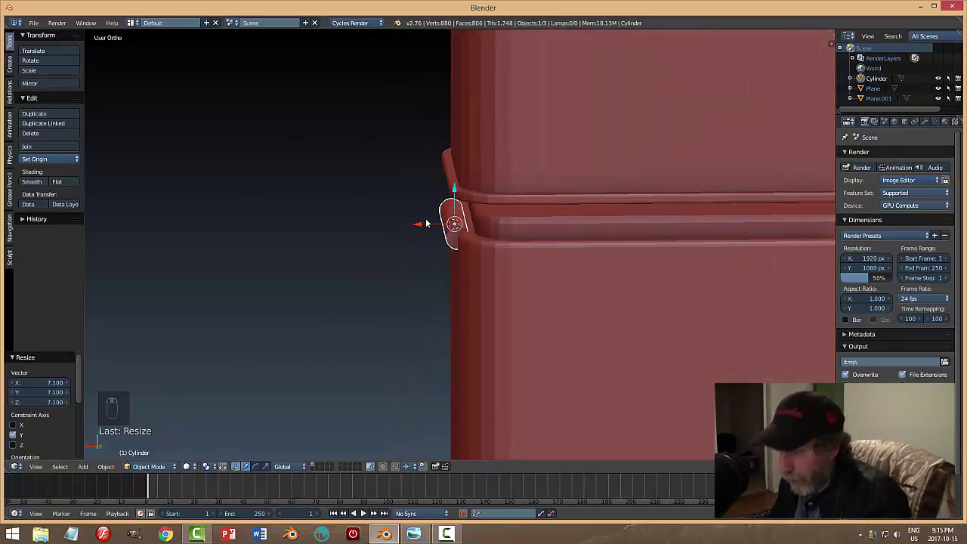
Check the pin from front and side, then slim its X/Z thickness to 0.7 along the lid seam.
key(KP_1)
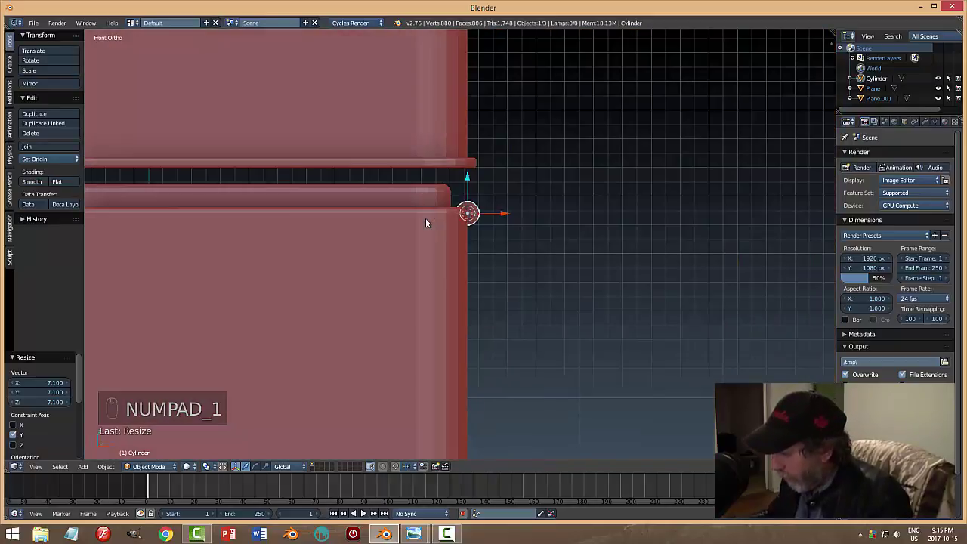
key(KP_3)
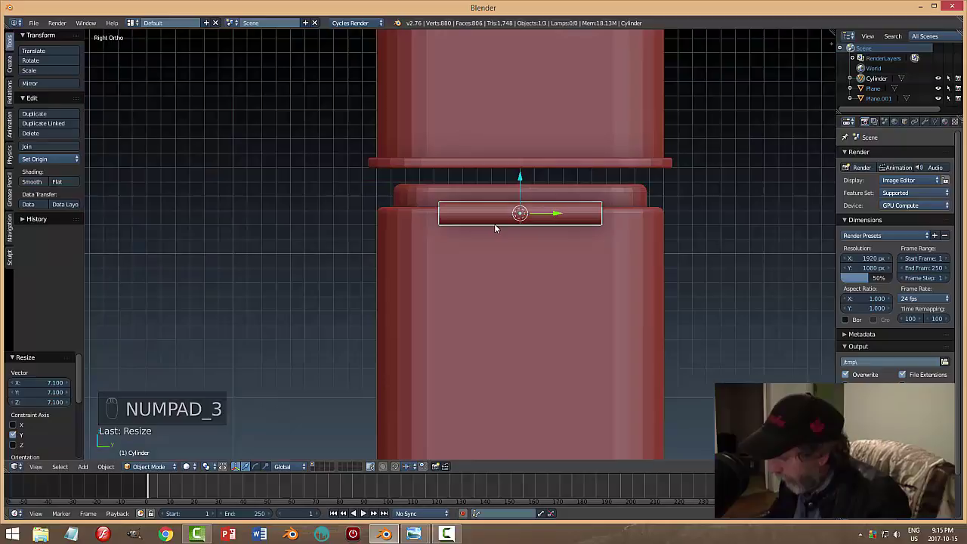
key(KP_1)
drag(519, 248, 472, 282)
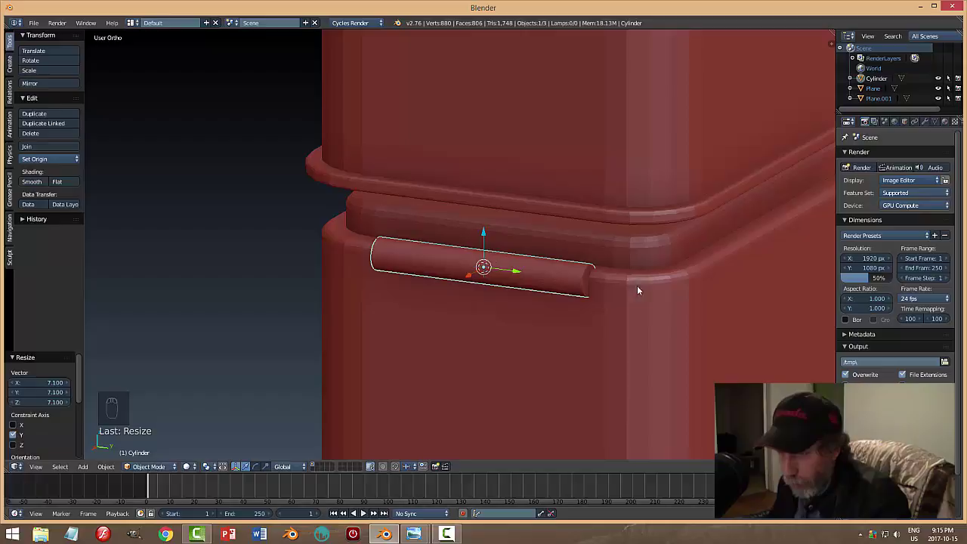
key(s)
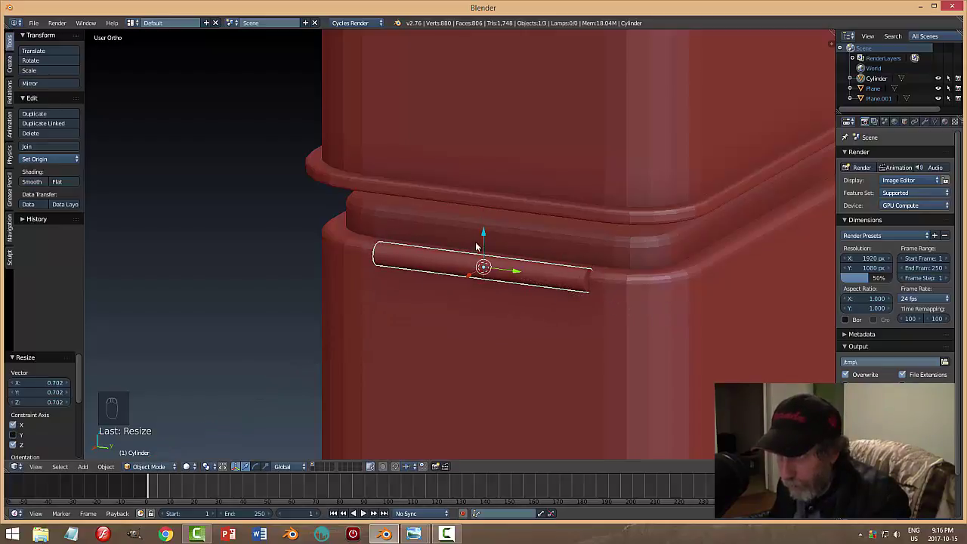
drag(487, 238, 574, 294)
key(a)
key(KP_1)
key(ctrl+KP_1)
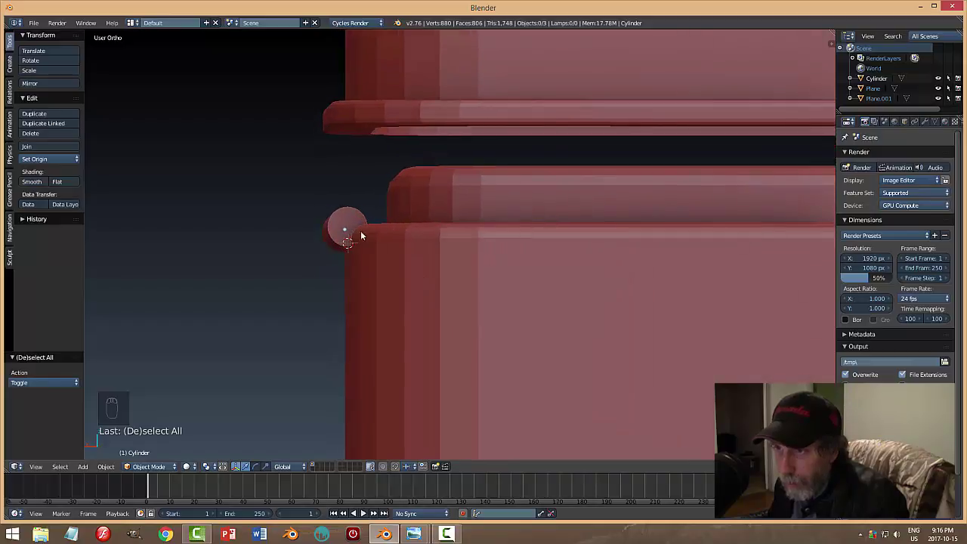
drag(355, 223, 309, 231)
key(a)
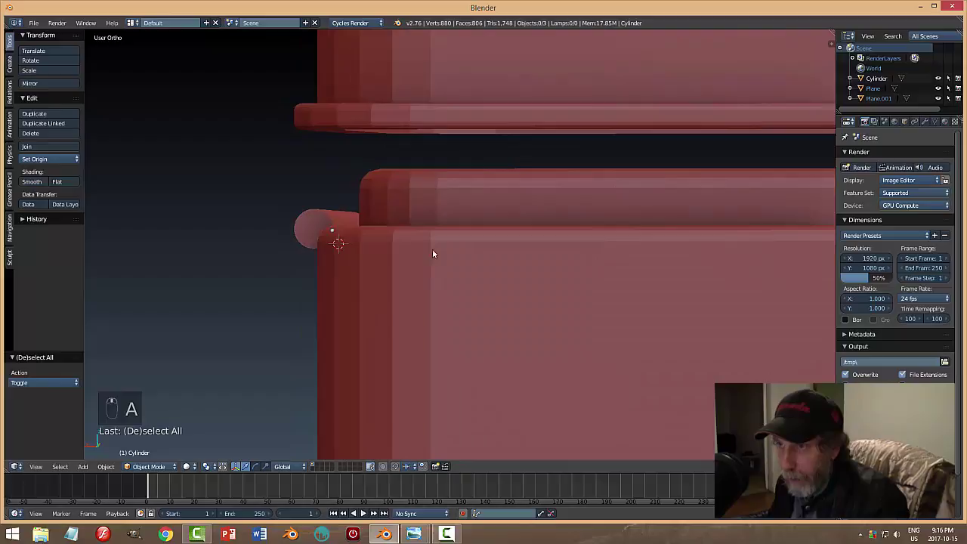
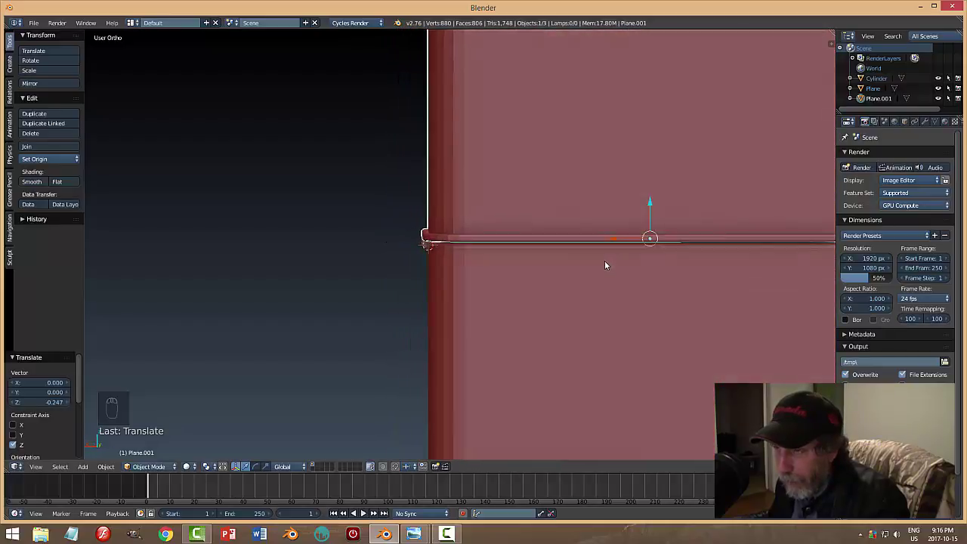
Snap the 3D cursor to the lid's back bottom edge and set the lid's origin there.
middle_click(621, 260)
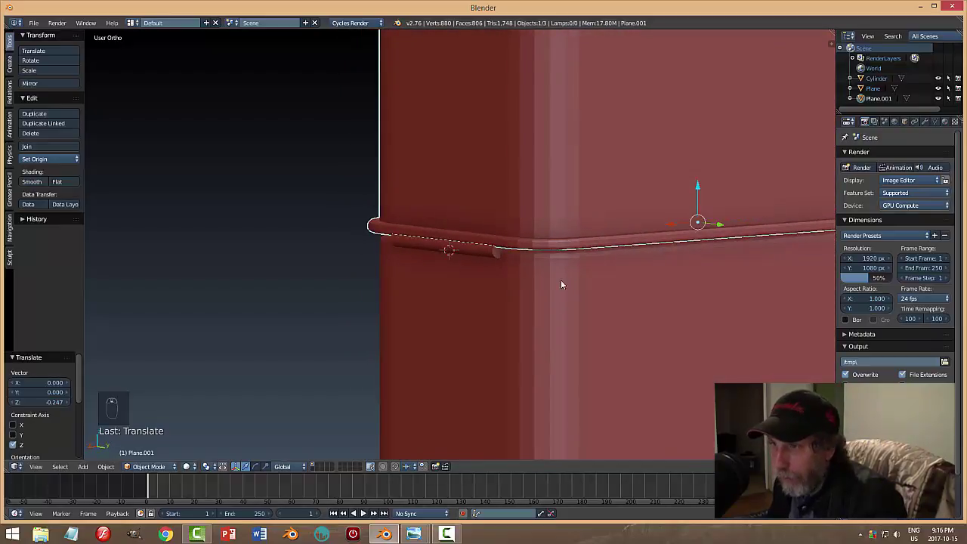
key(Tab)
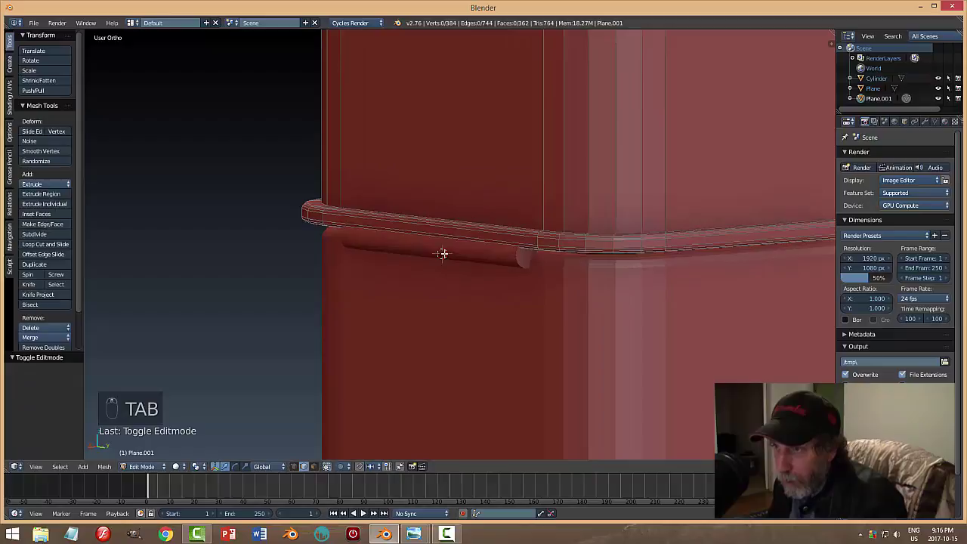
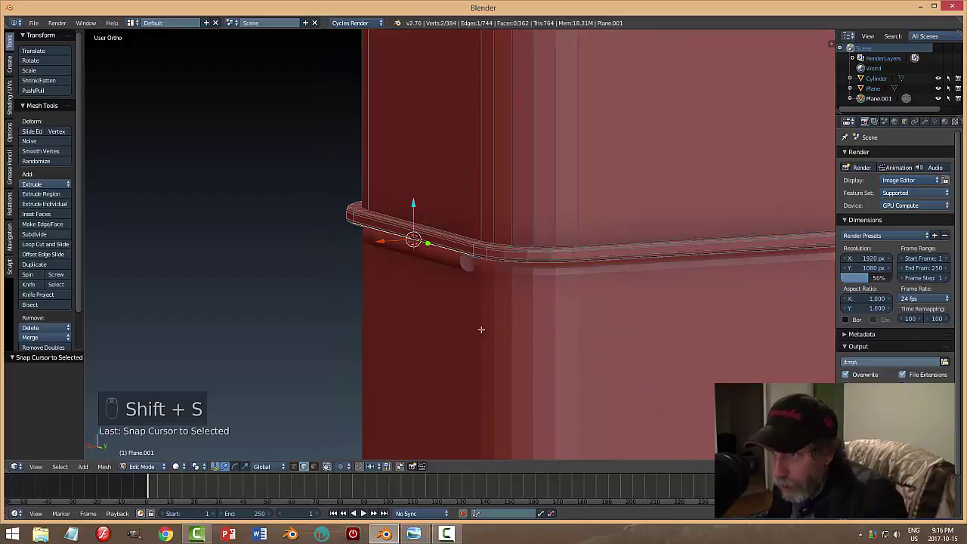
key(a)
key(Tab)
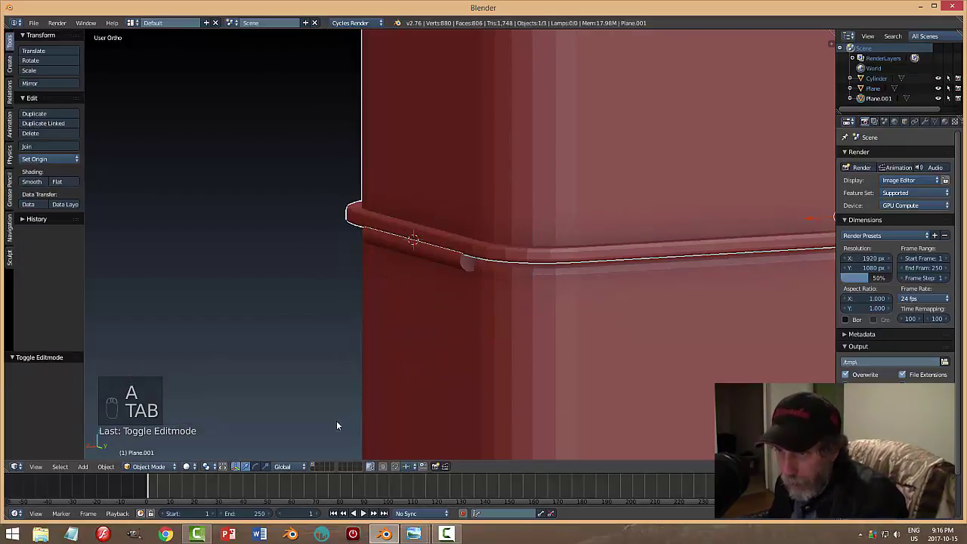
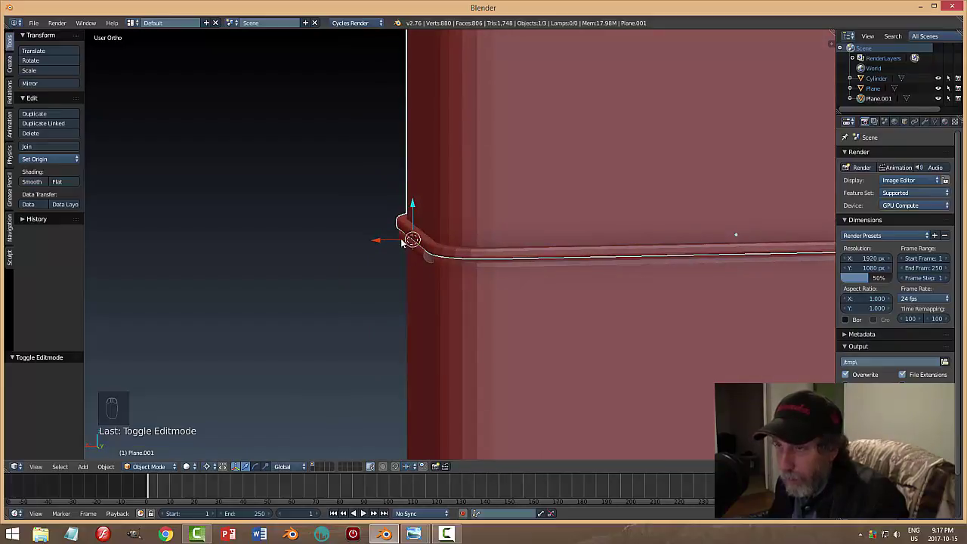
drag(537, 309, 462, 250)
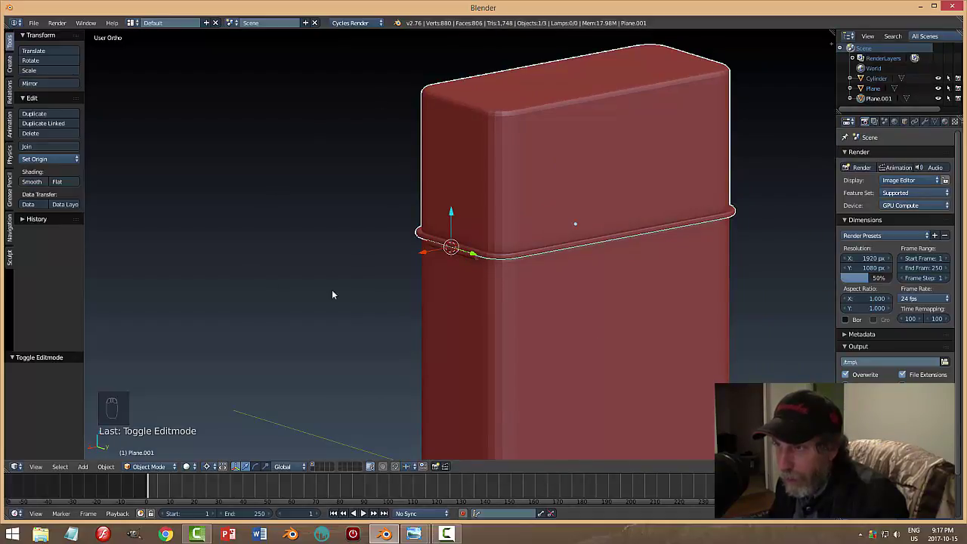
Rotate the lid about Y roughly 90 degrees so it swings open on the hinge.
key(r)
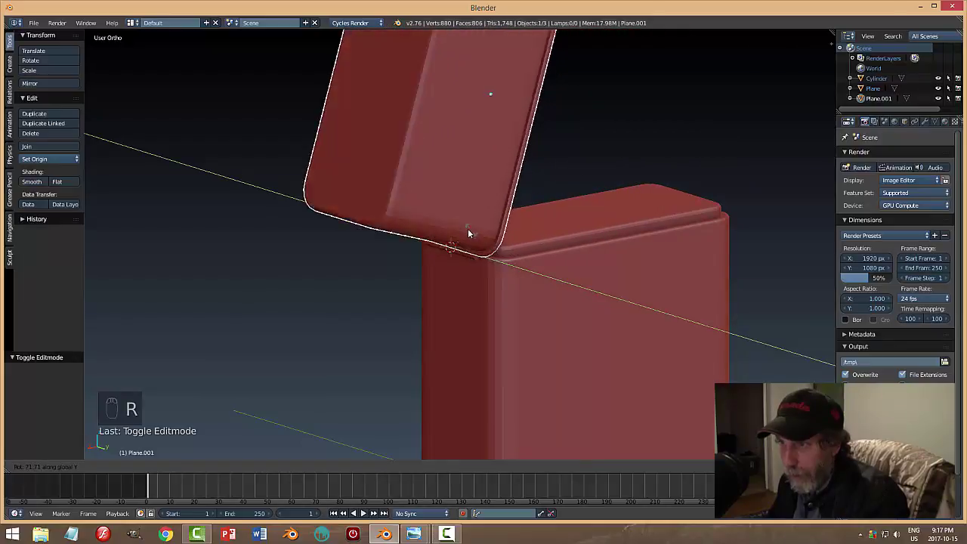
drag(721, 289, 557, 323)
key(r)
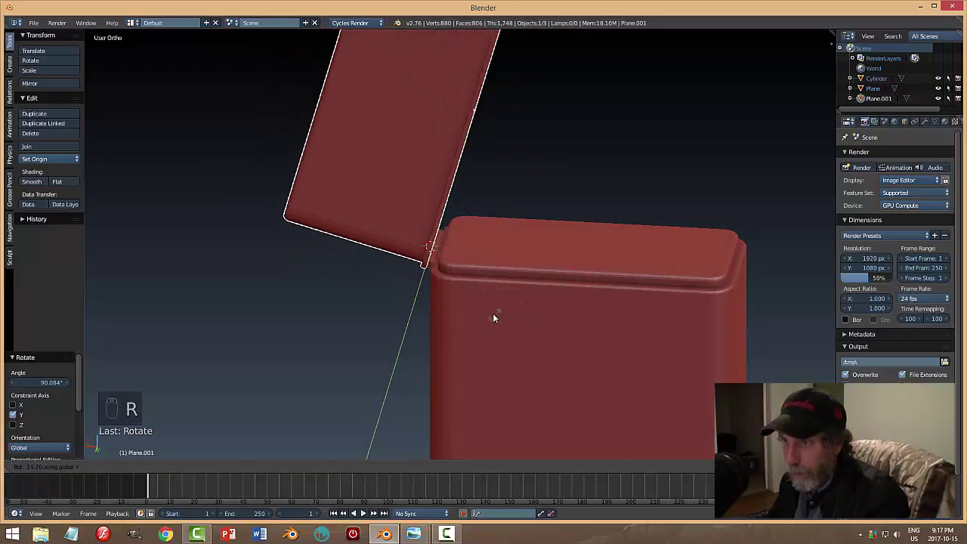
middle_click(489, 331)
key(a)
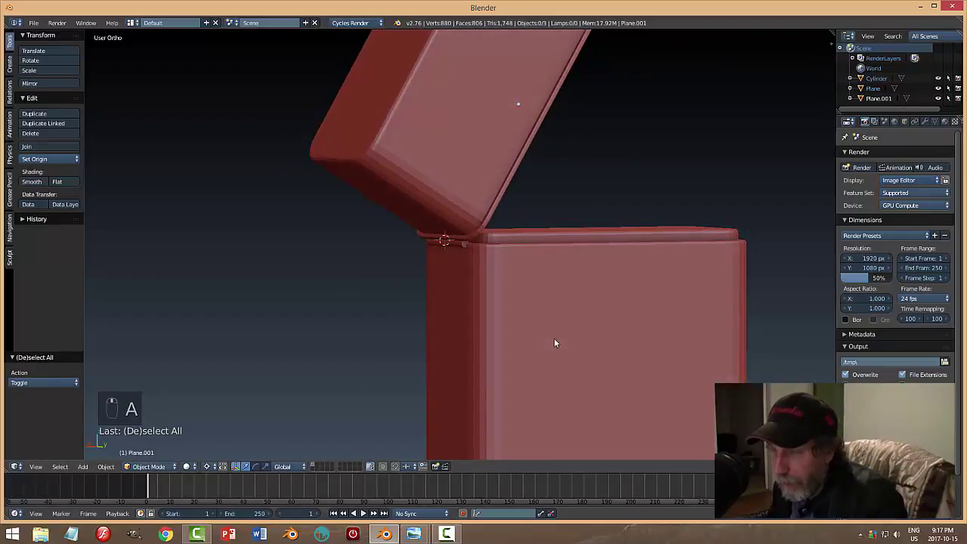
From behind the hinge, slide the open lid along X to align it over the hinge barrel.
drag(207, 470, 585, 329)
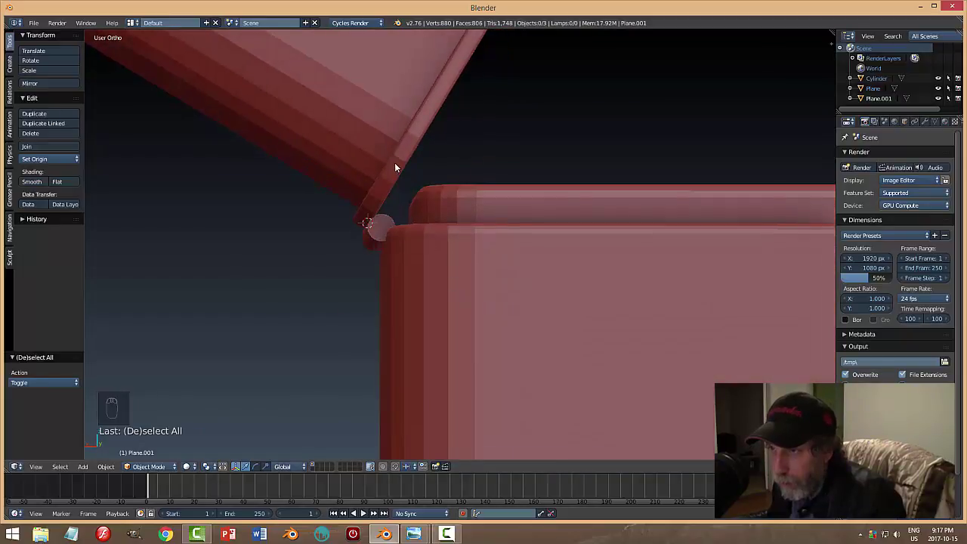
drag(400, 163, 483, 104)
drag(482, 105, 438, 208)
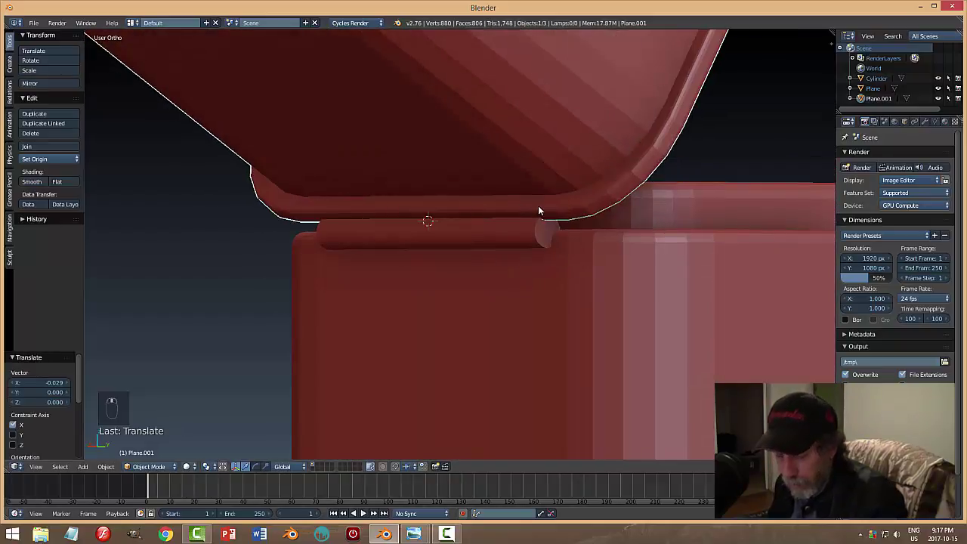
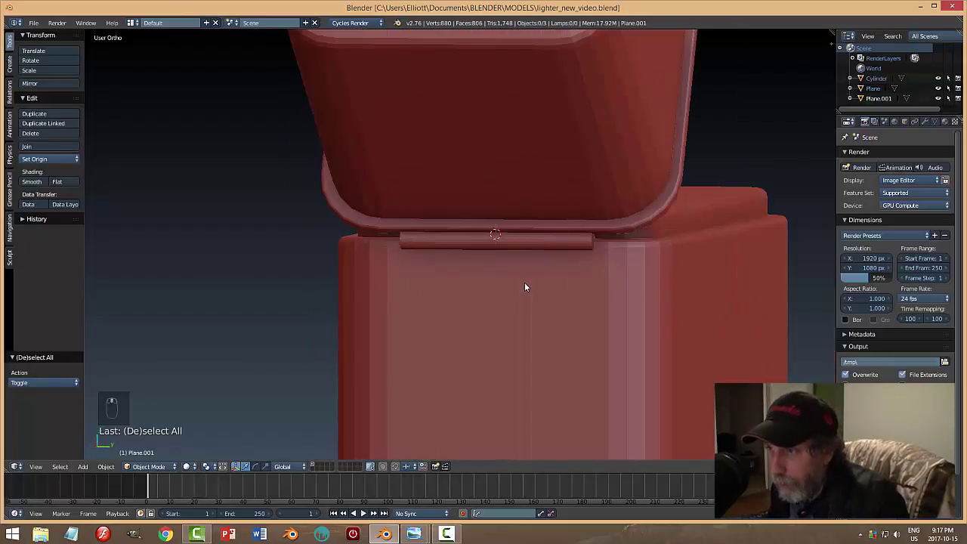
Inset and extrude the hinge barrel's end face, shrinking it slightly into a stepped cap.
drag(597, 234, 547, 289)
key(Tab)
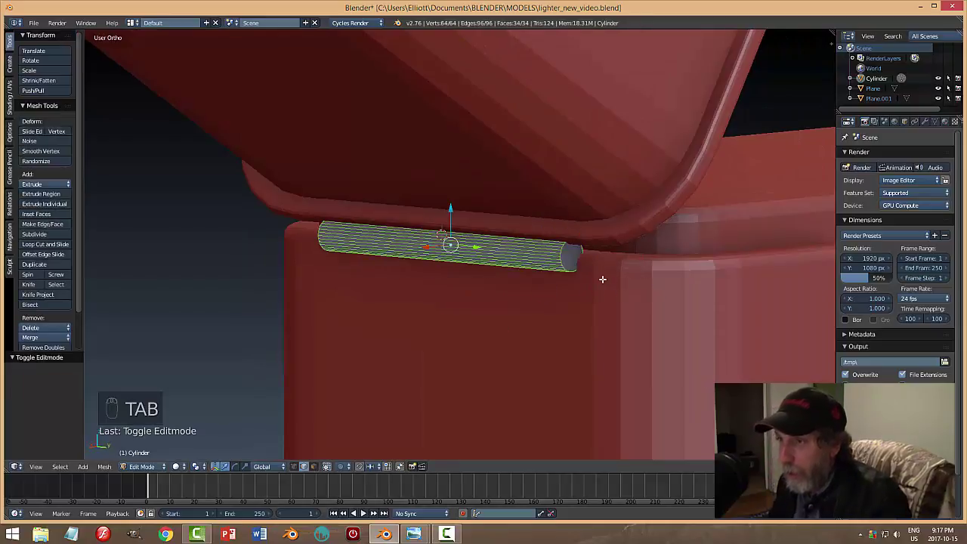
key(a)
key(ctrl+Tab)
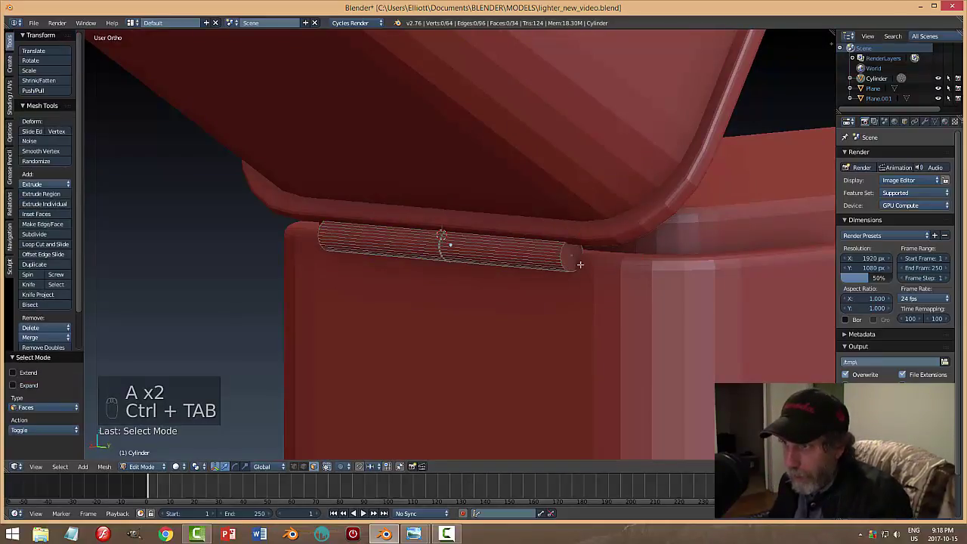
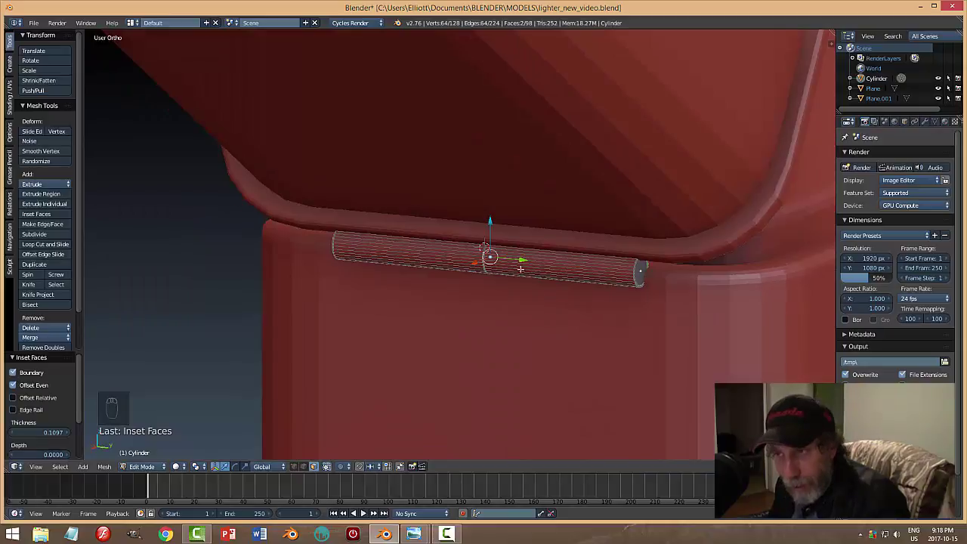
key(e)
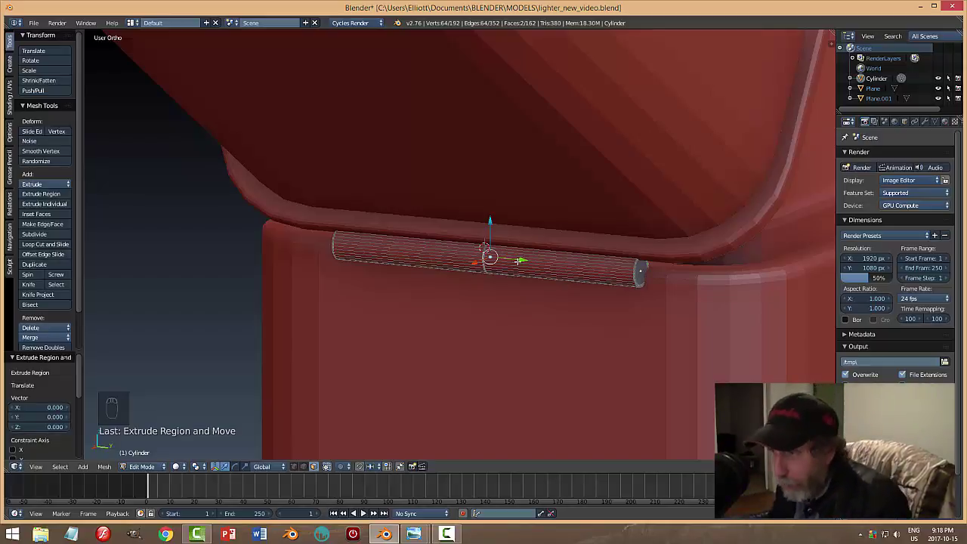
key(s)
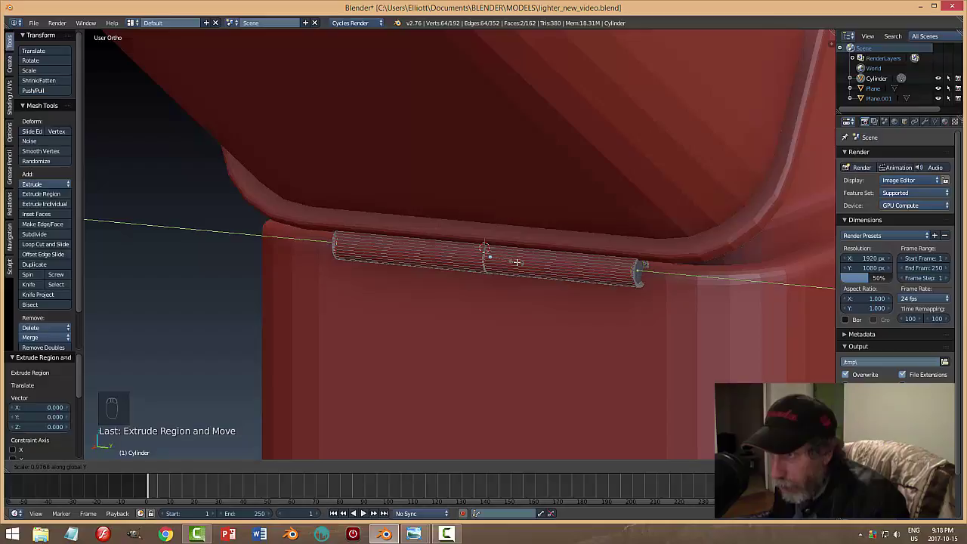
key(a)
key(Tab)
key(a)
drag(623, 318, 583, 332)
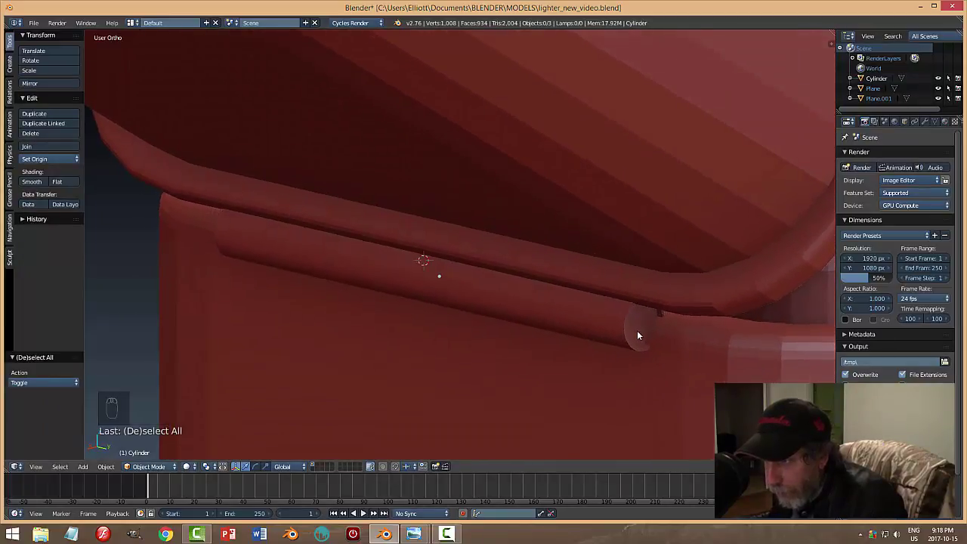
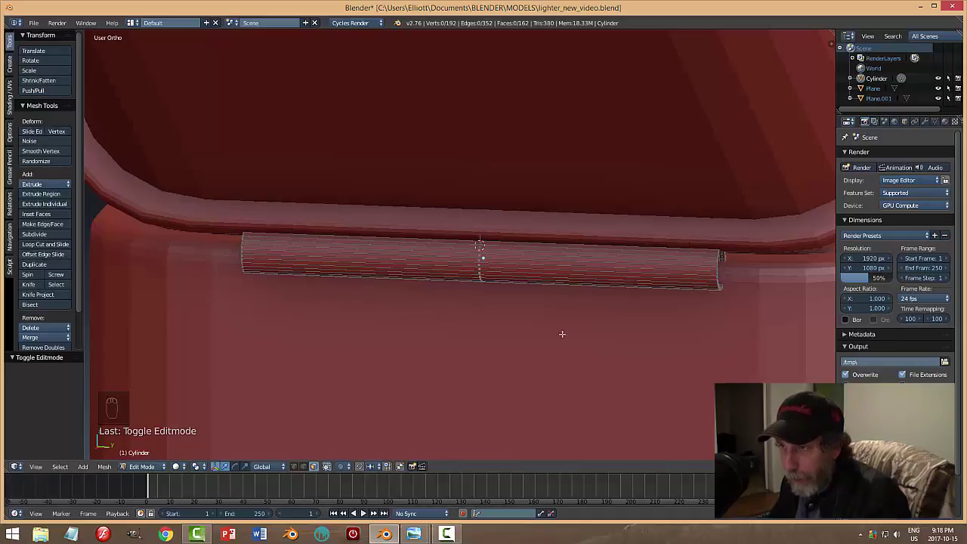
Add loop cuts around the barrel and scale them along Y toward both ends.
key(ctrl+r)
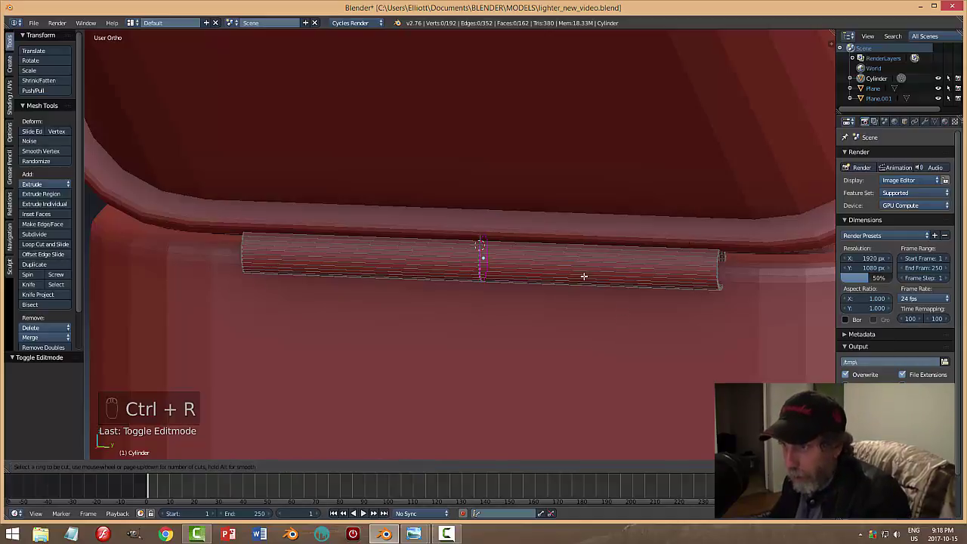
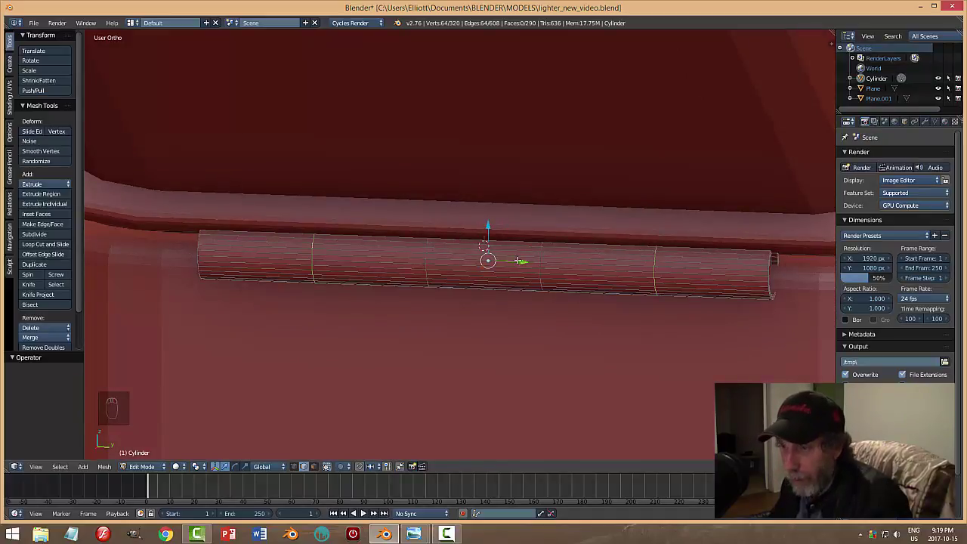
key(s)
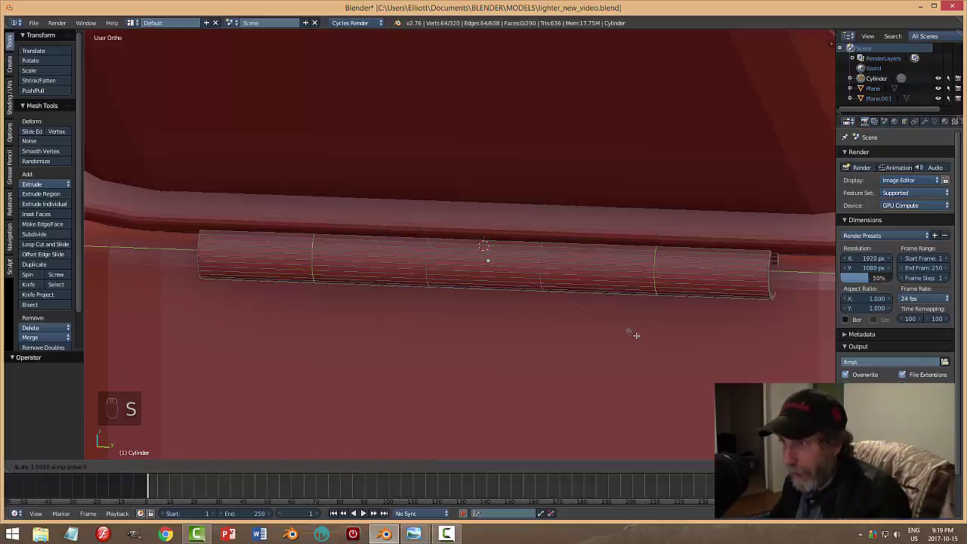
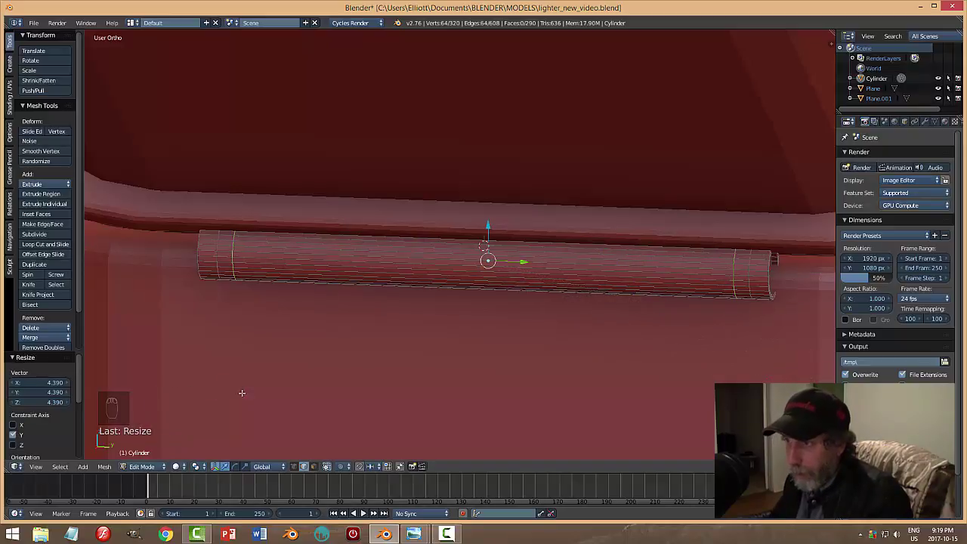
Extrude the two face rings near the barrel's ends and scale them outward into knuckle collars.
key(a)
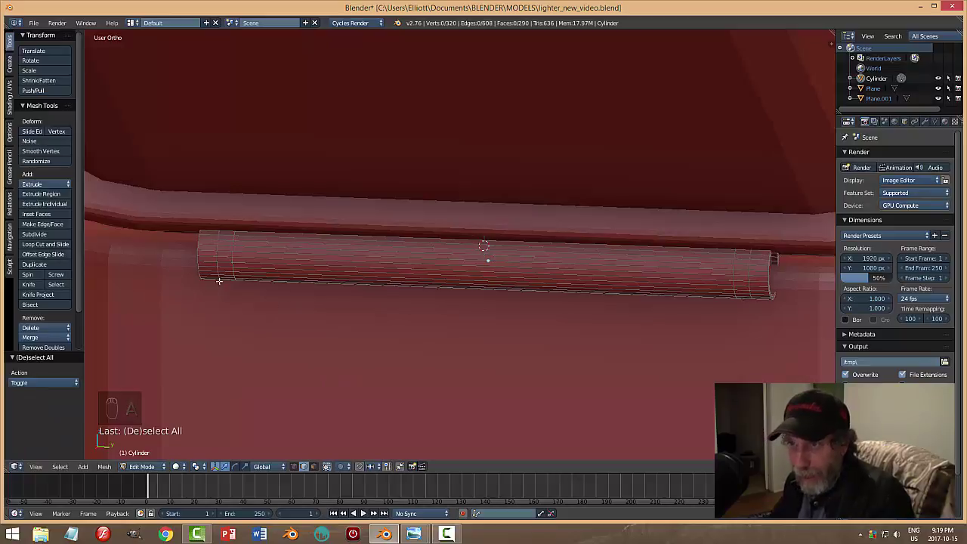
key(ctrl+Tab)
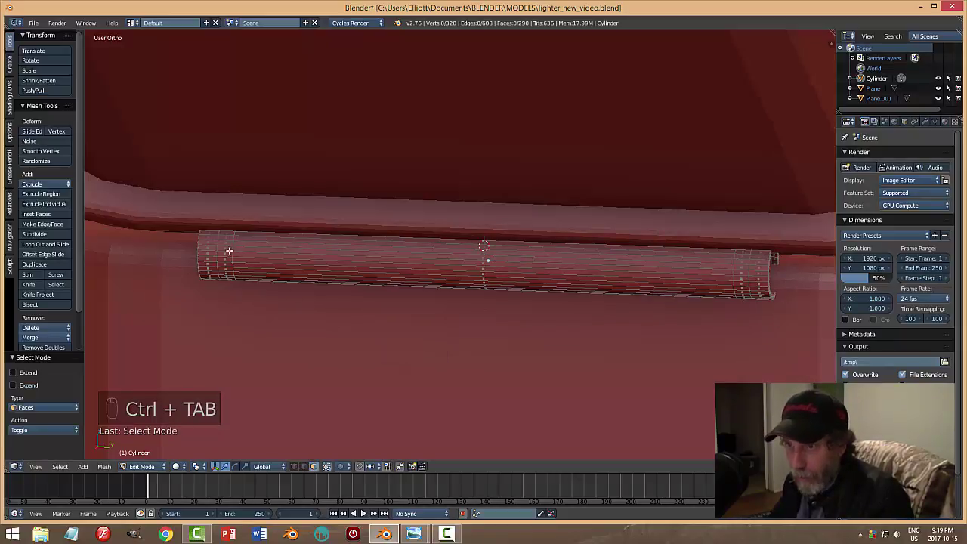
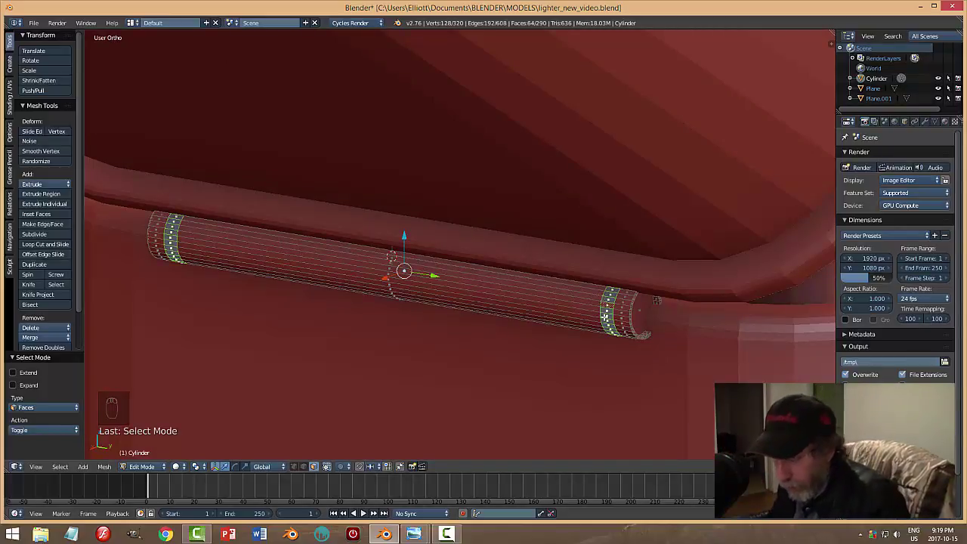
key(e)
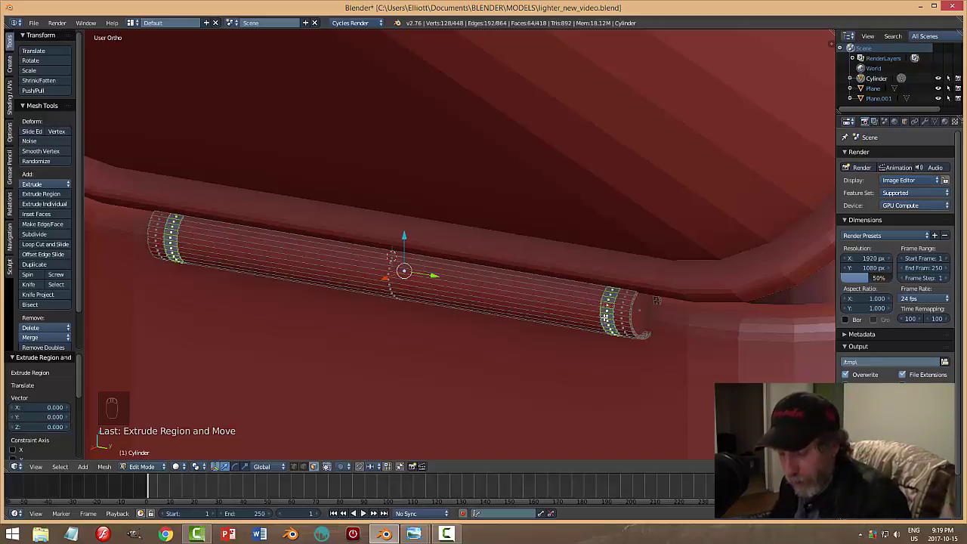
key(s)
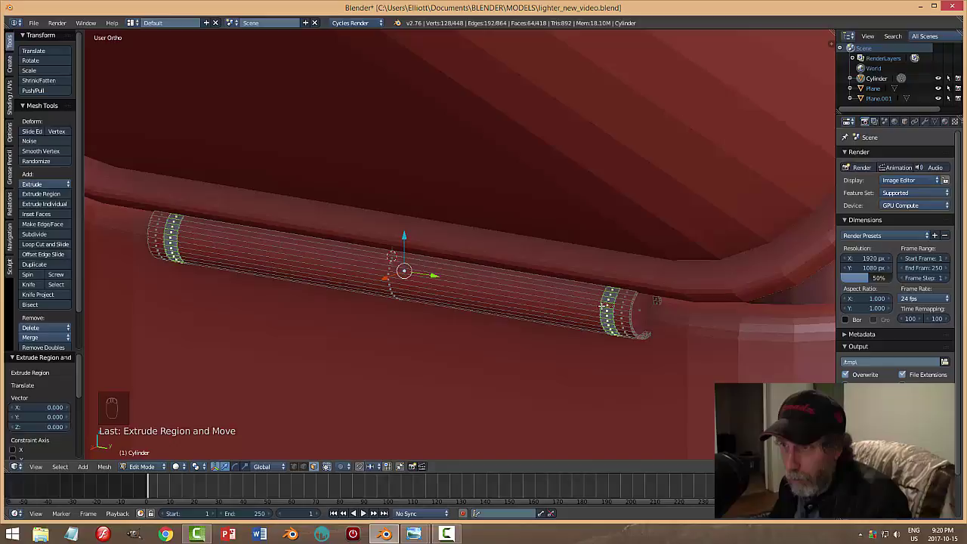
key(s)
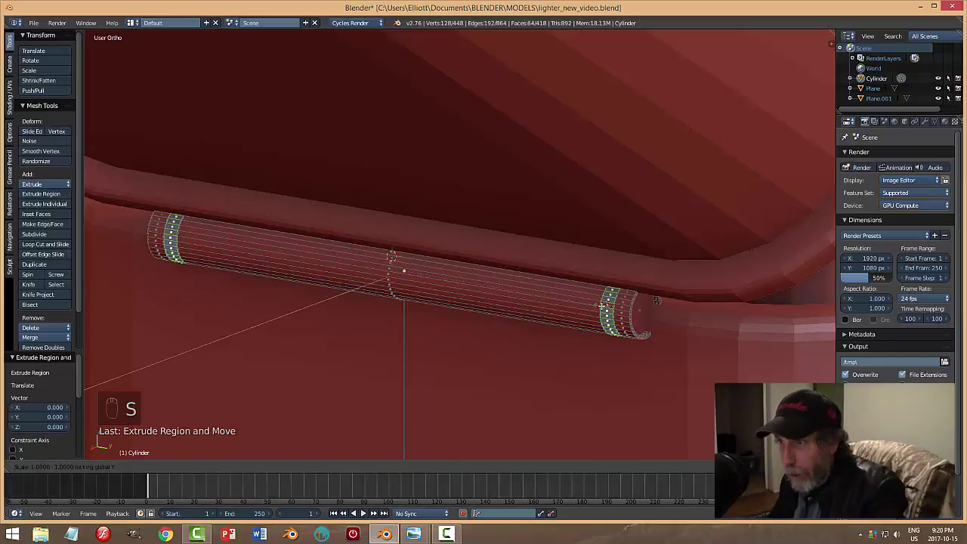
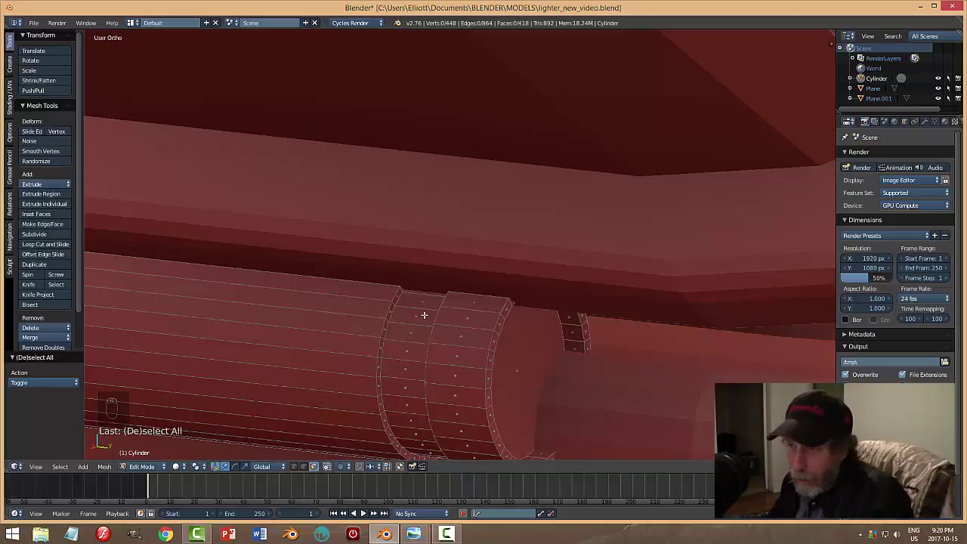
Shade the barrel smooth and add a Bevel modifier, width 0.148 with 2 segments.
key(Tab)
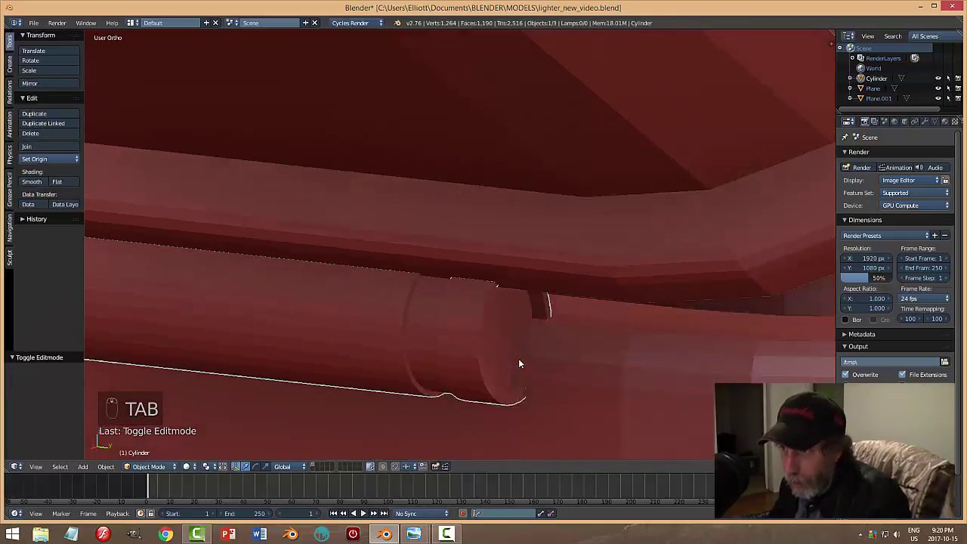
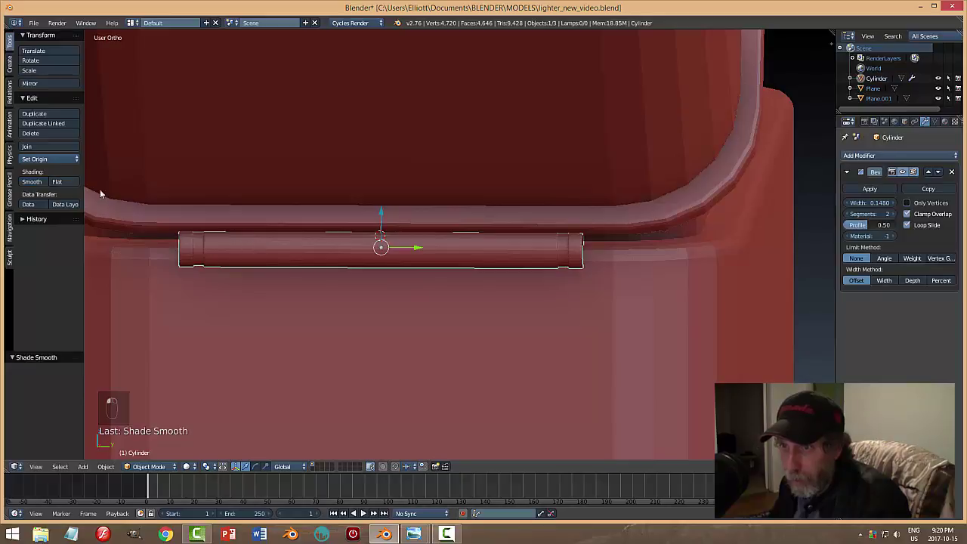
key(a)
drag(523, 279, 480, 268)
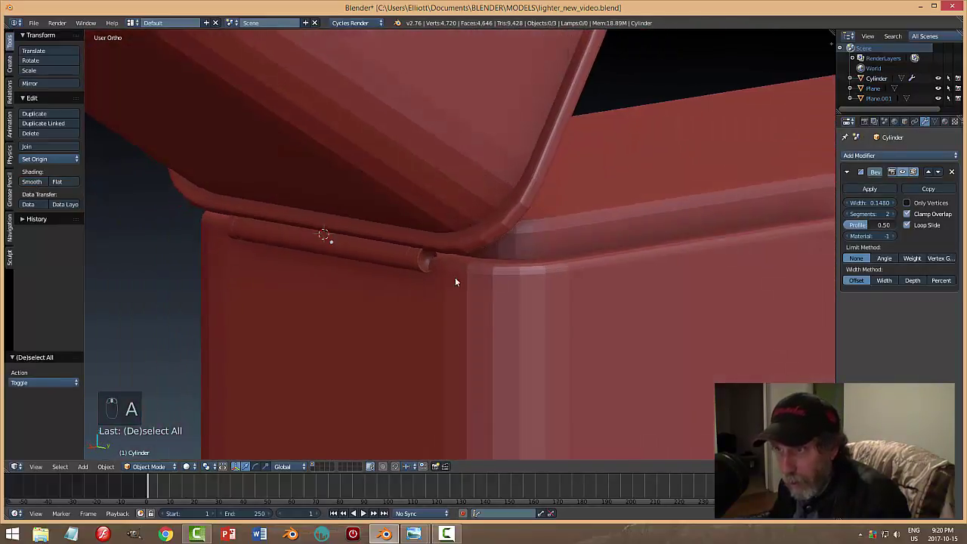
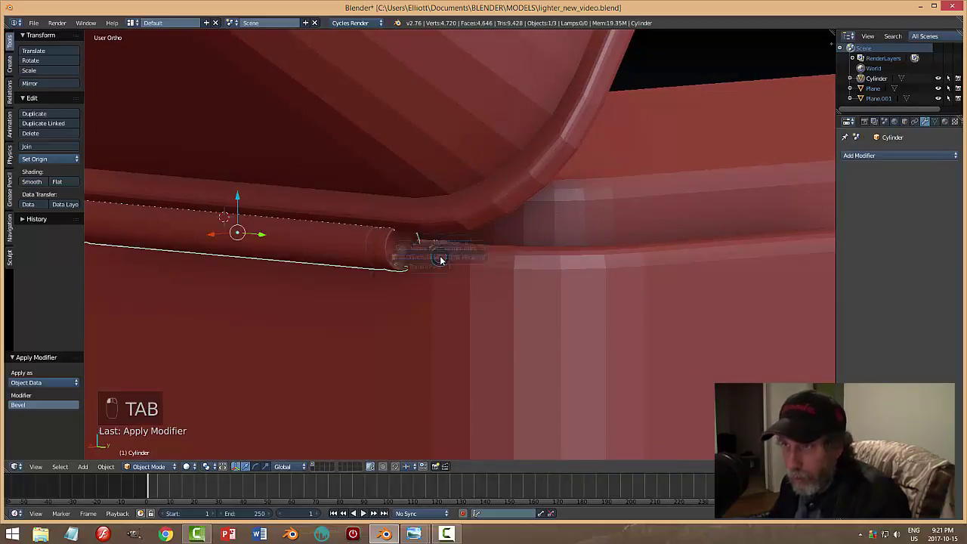
Apply the bevel permanently, isolate the hinge cylinder in Local View and start a ring cut near its end.
key(ctrl+Tab)
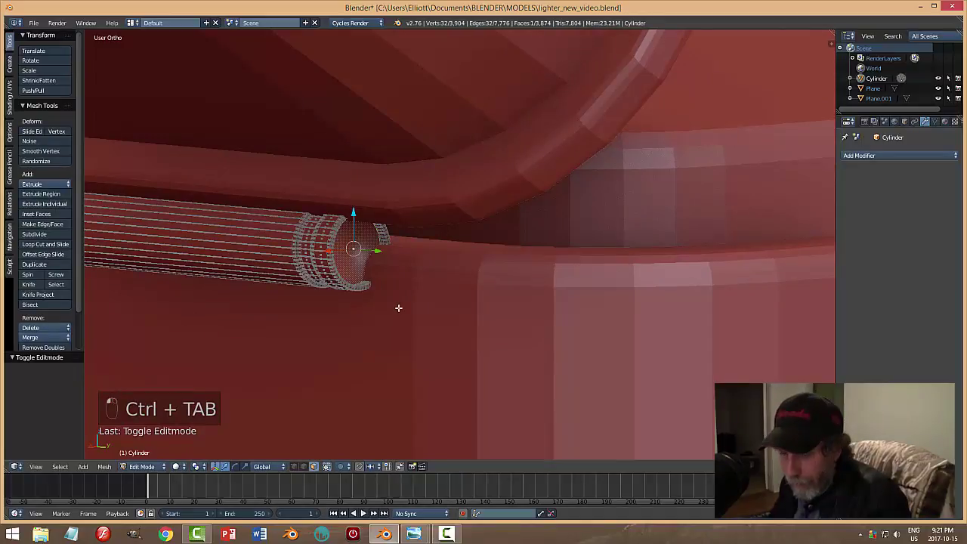
key(e)
key(a)
key(Tab)
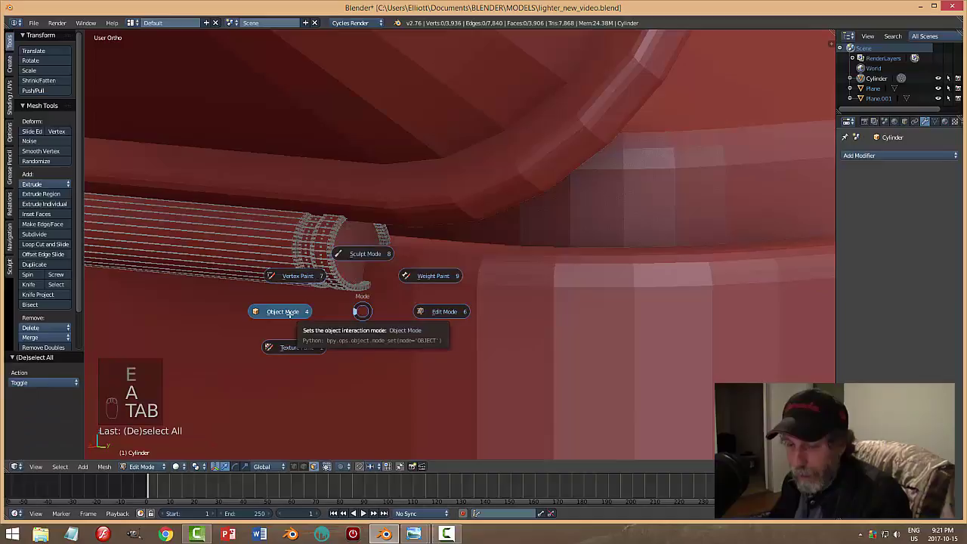
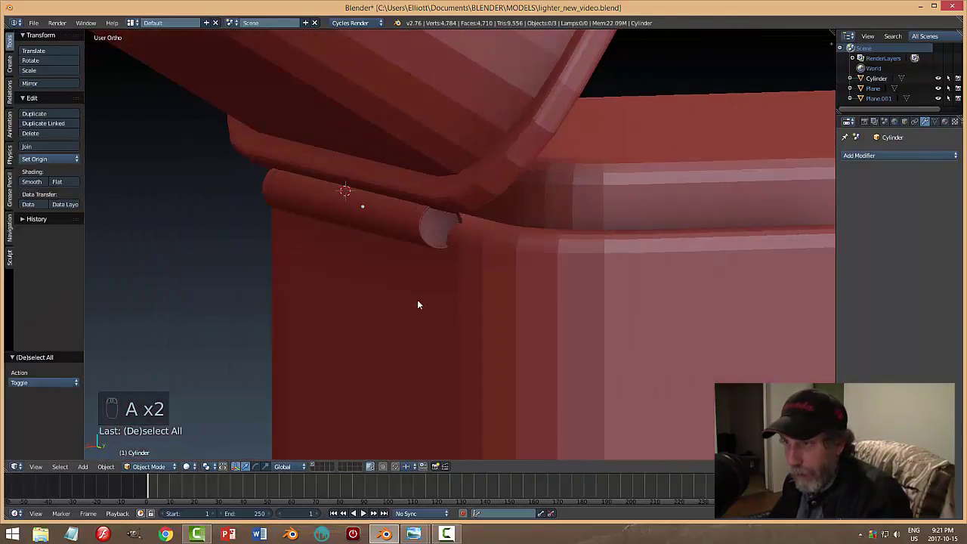
key(ctrl+z)
key(ctrl+z)
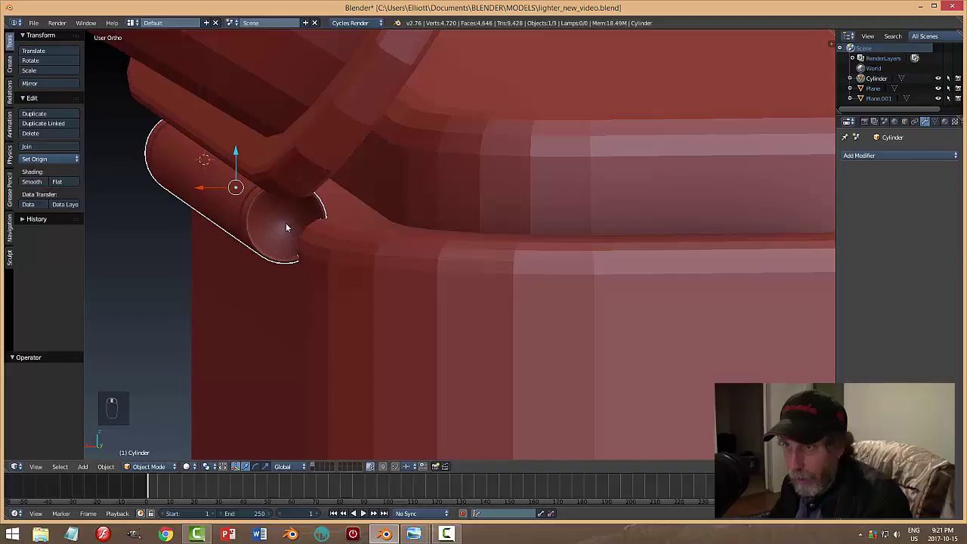
key(Tab)
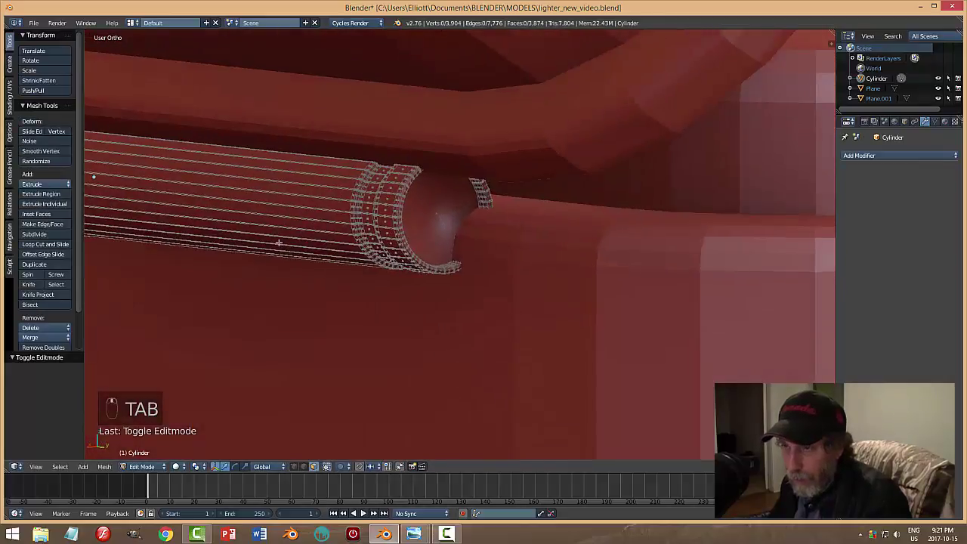
key(ctrl+r)
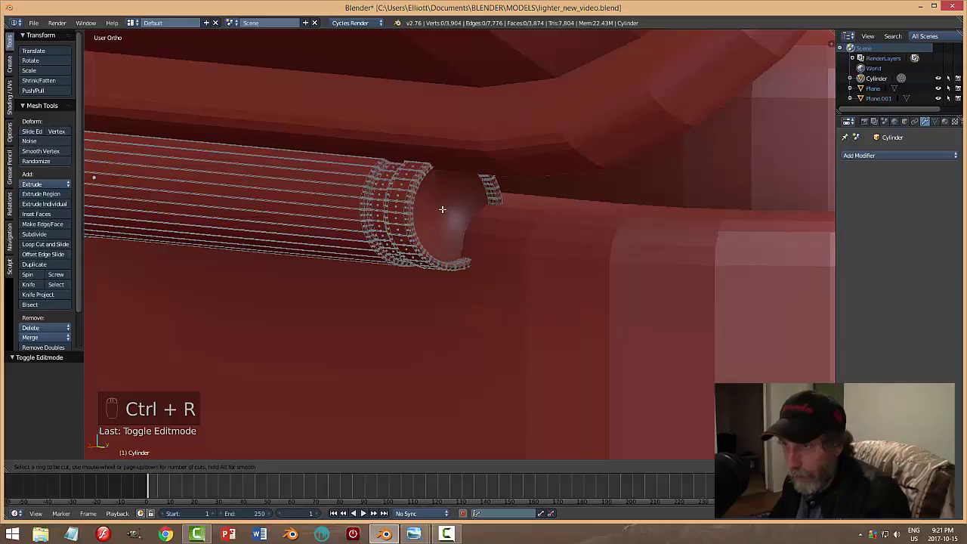
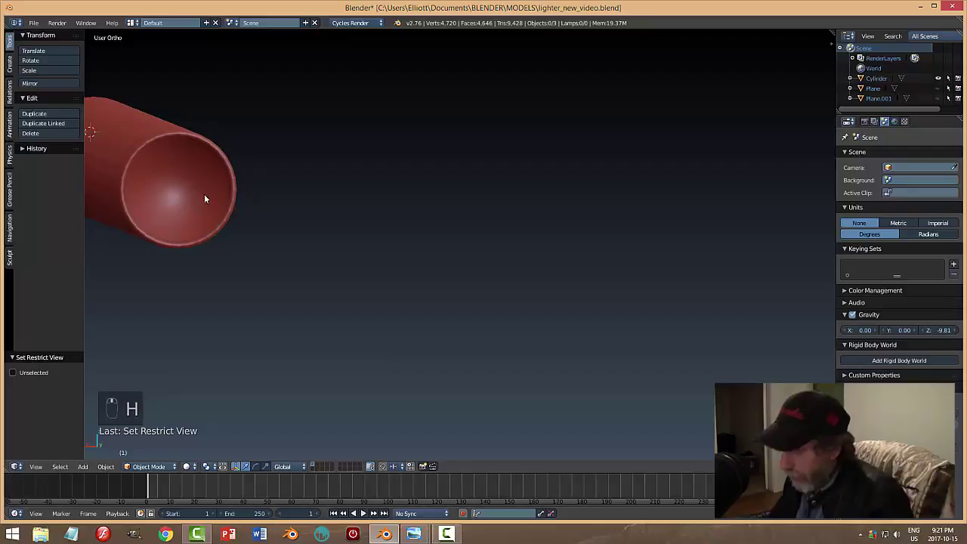
Frame the isolated cylinder and cut a ring loop near its end face.
key(KP_Decimal)
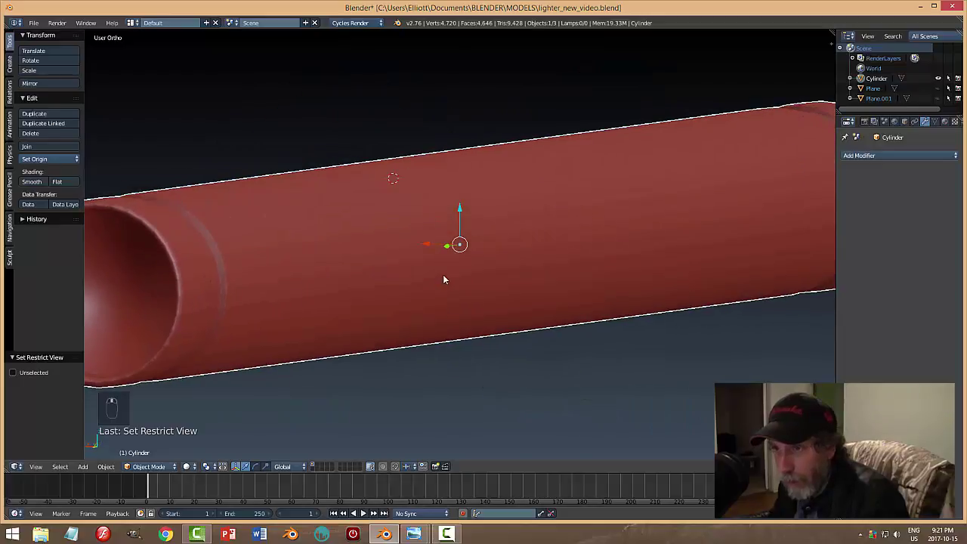
key(Tab)
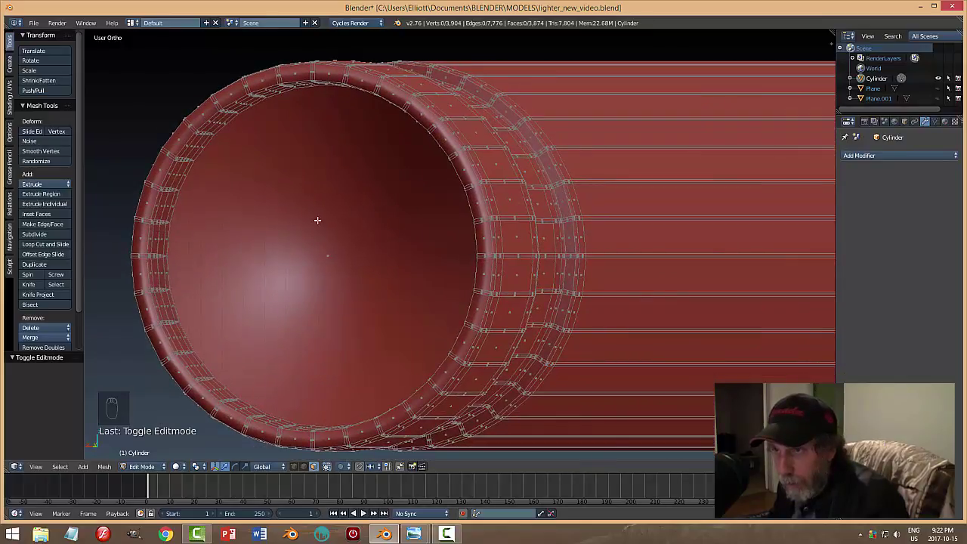
key(ctrl+Tab)
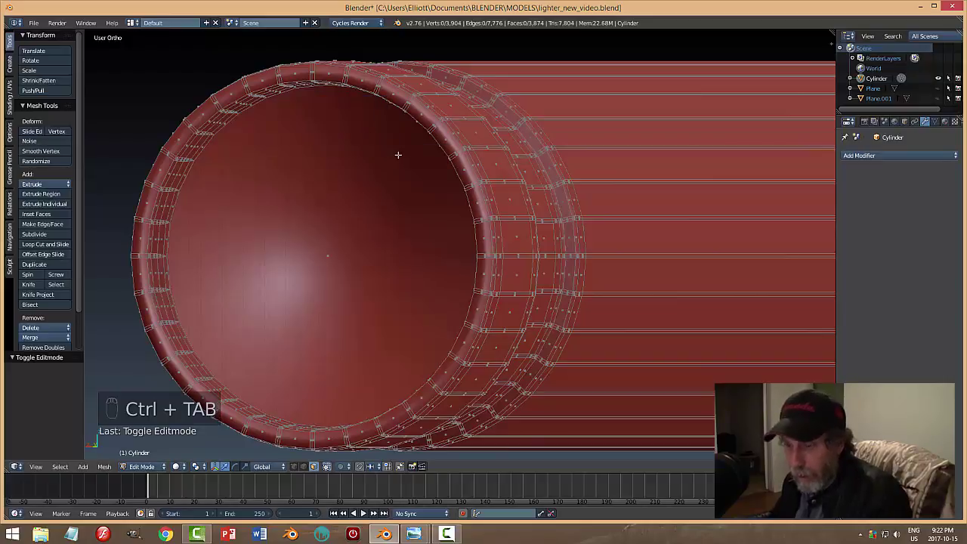
key(ctrl+r)
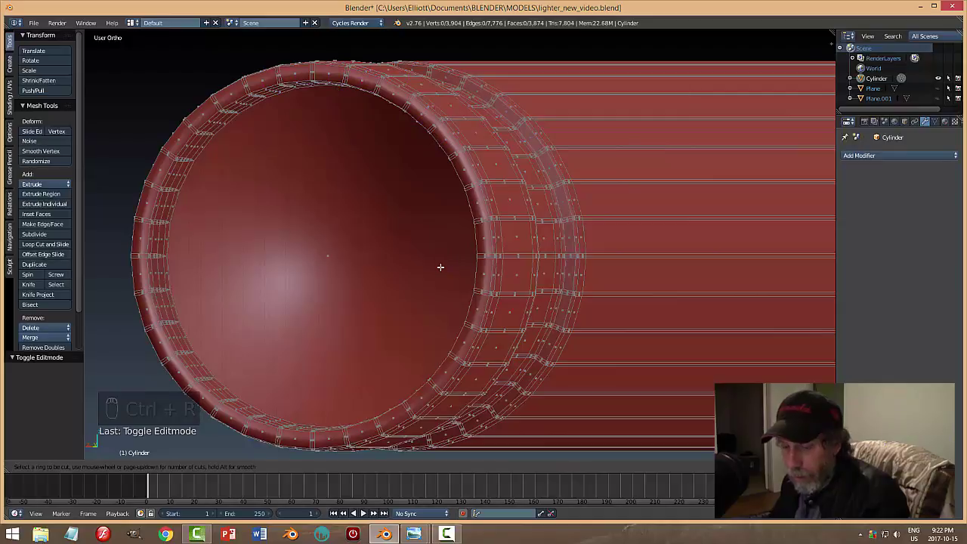
key(Tab)
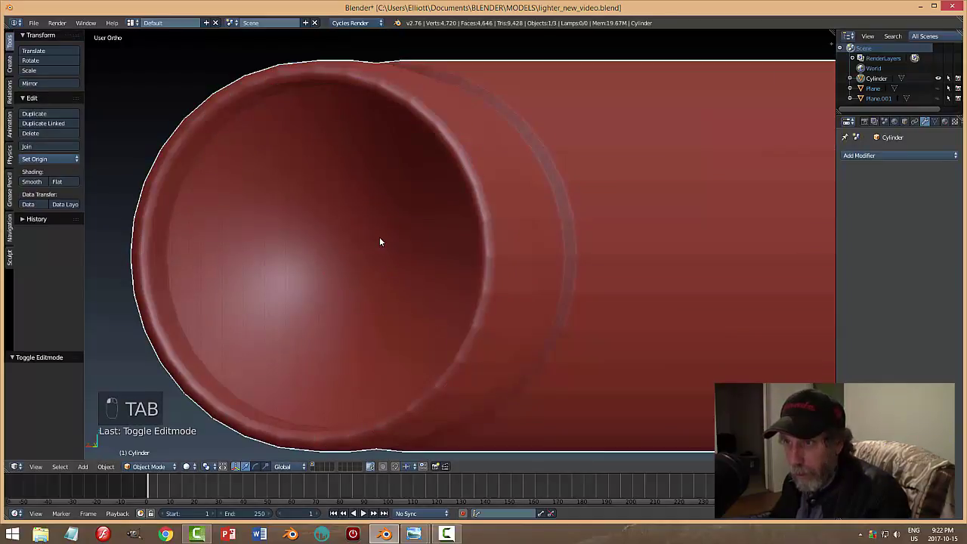
key(Tab)
Scale the end cap to about 0.94, leaving a raised rim around that end.
key(ctrl+Tab)
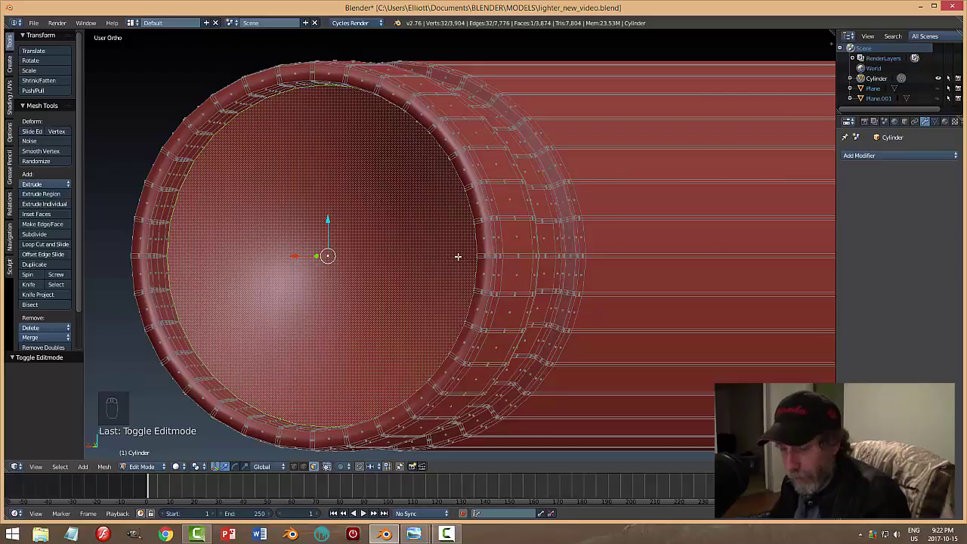
key(s)
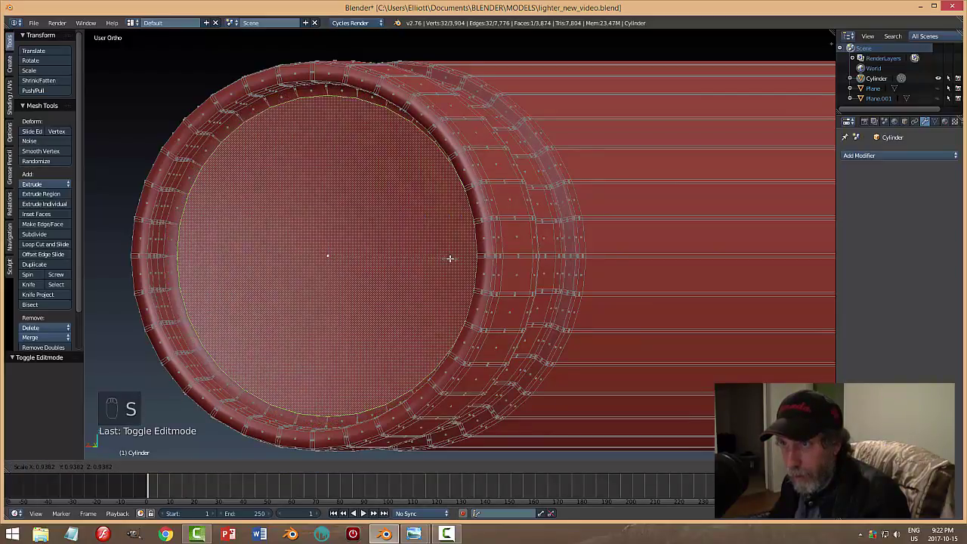
key(a)
key(Tab)
key(a)
drag(412, 281, 383, 275)
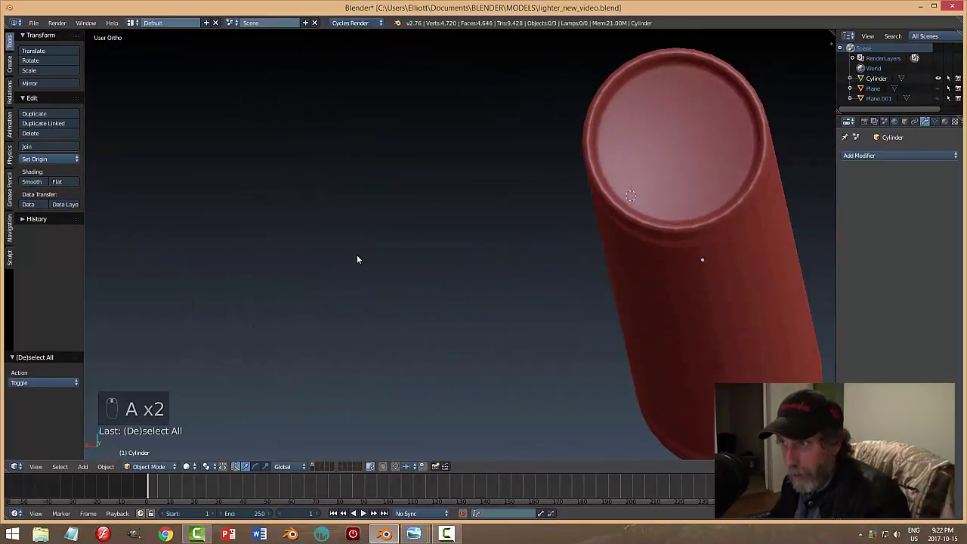
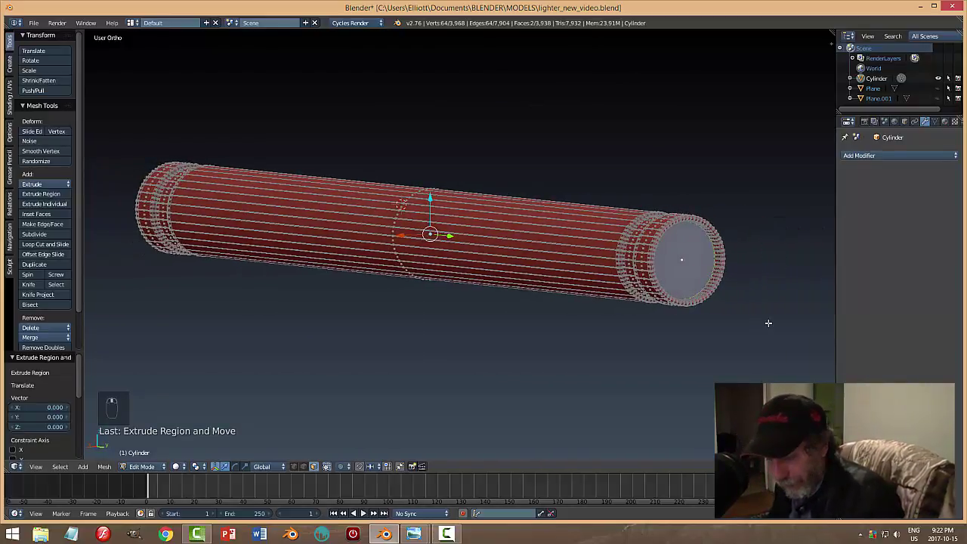
Extrude and slightly shrink the opposite end face into a matching rimmed cap.
key(s)
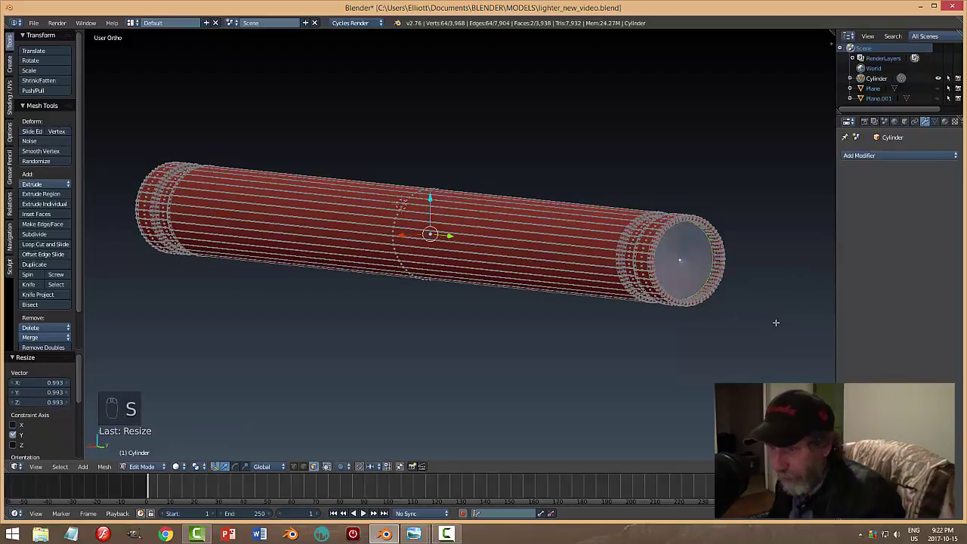
key(a)
key(Tab)
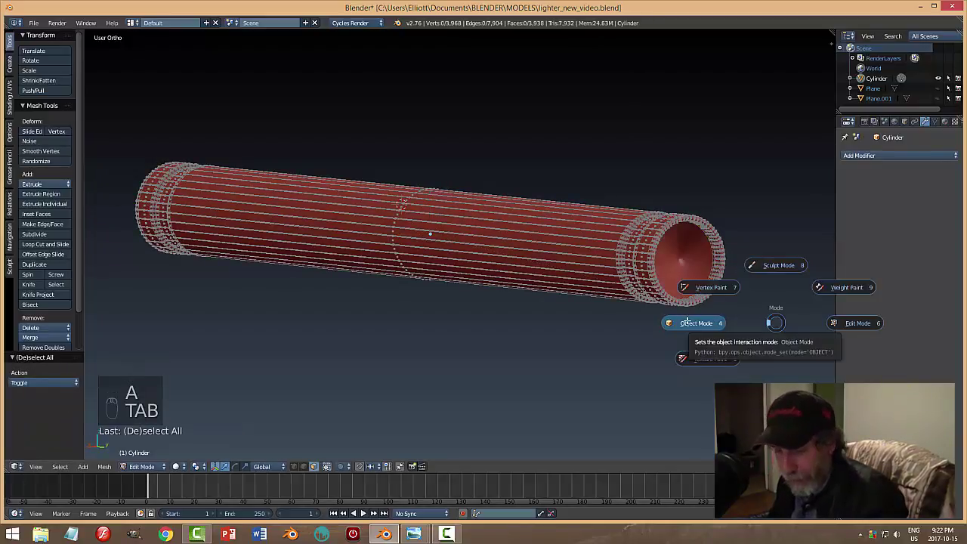
key(ctrl+z)
key(ctrl+z)
key(a)
key(Tab)
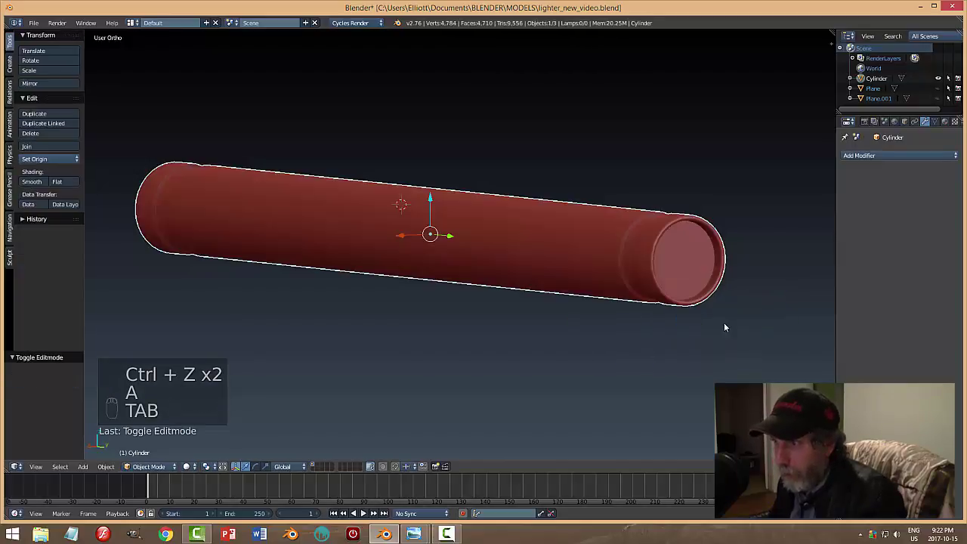
Return to Object Mode, leave Local View and unhide the lid and body.
click(700, 326)
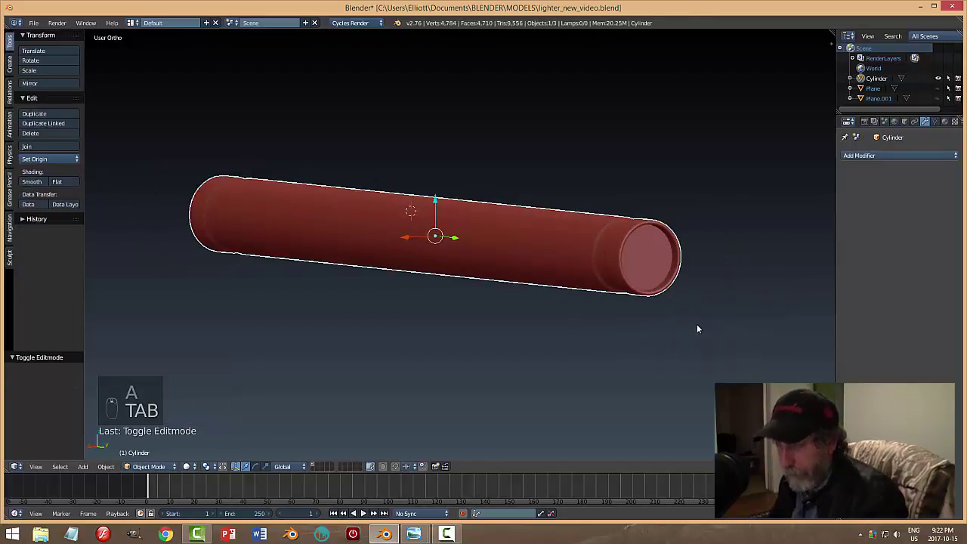
key(a)
key(alt+h)
key(a)
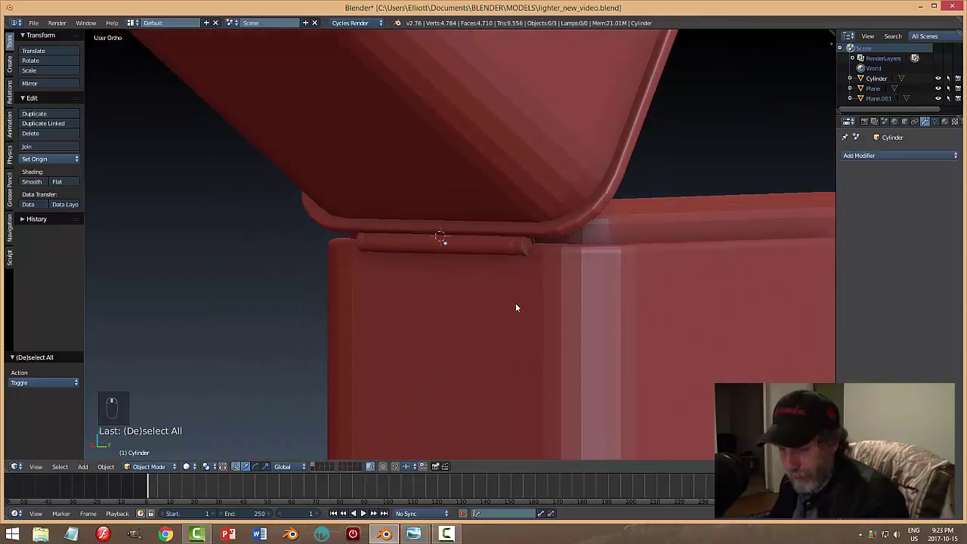
Save the file, smooth the lid's shading, inspect the whole lighter and switch to an empty top view.
key(ctrl+s)
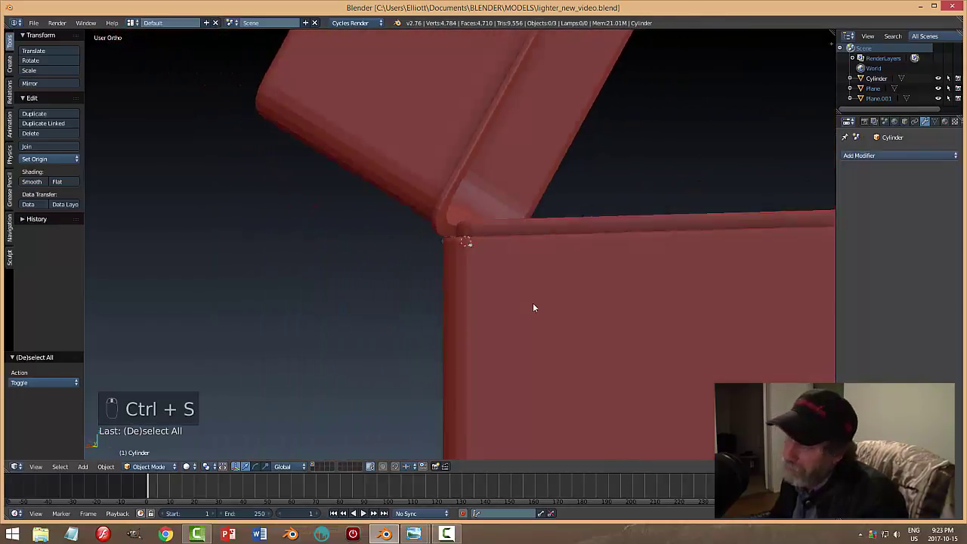
drag(504, 206, 46, 187)
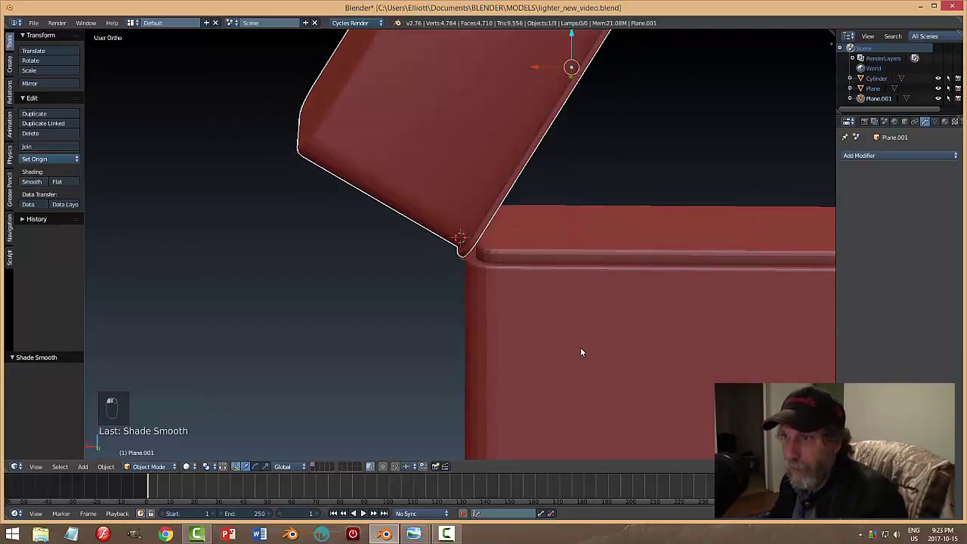
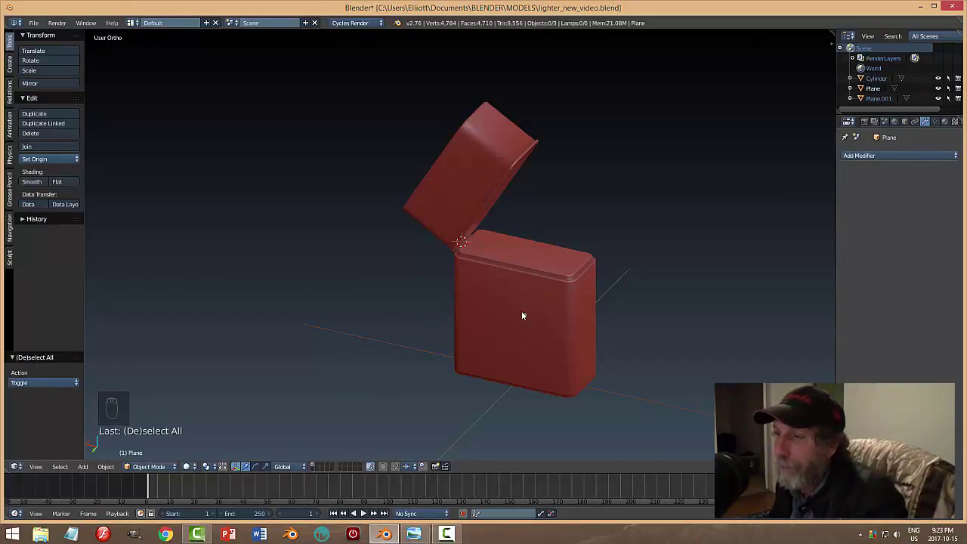
drag(486, 186, 598, 283)
key(a)
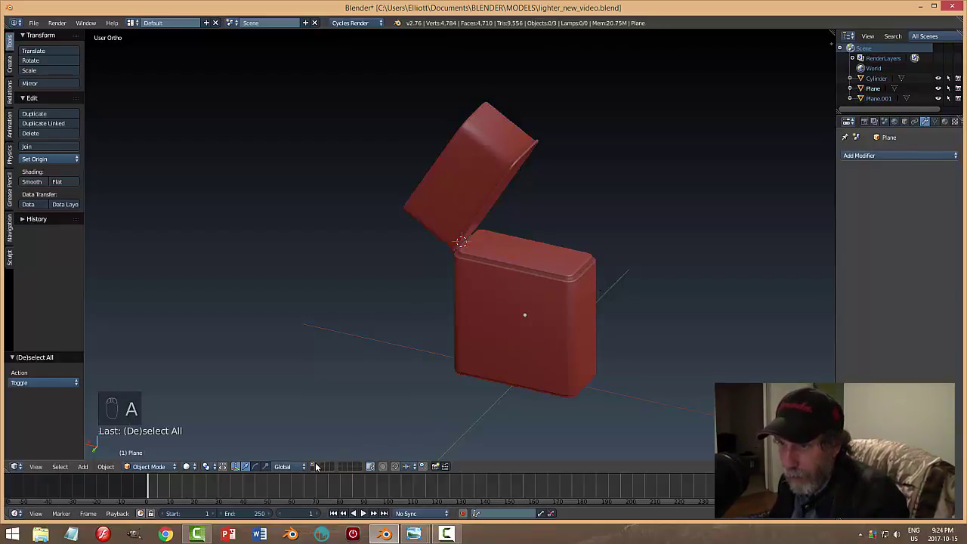
drag(320, 465, 462, 404)
Add Plane.002 at the scene centre and merge its four vertices into one point at the centre.
key(KP_7)
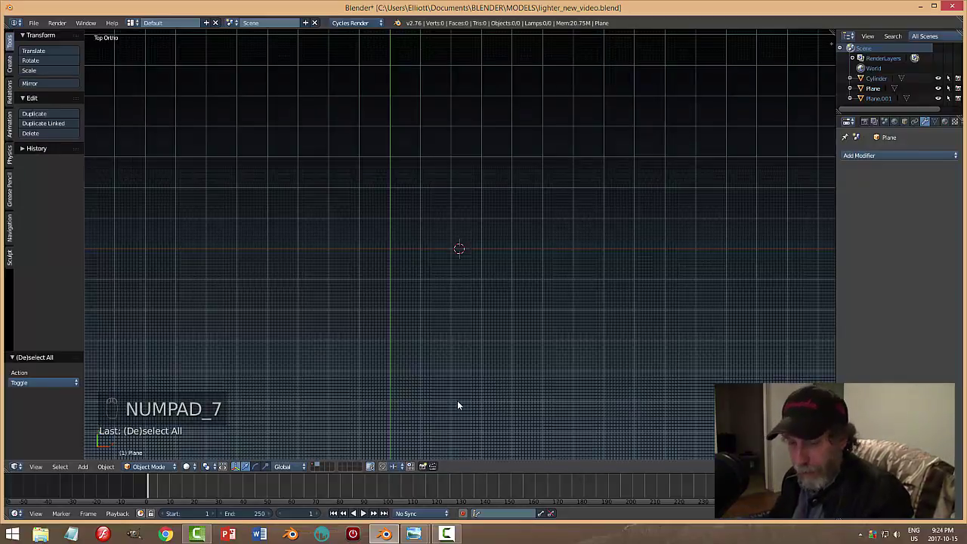
key(shift+s)
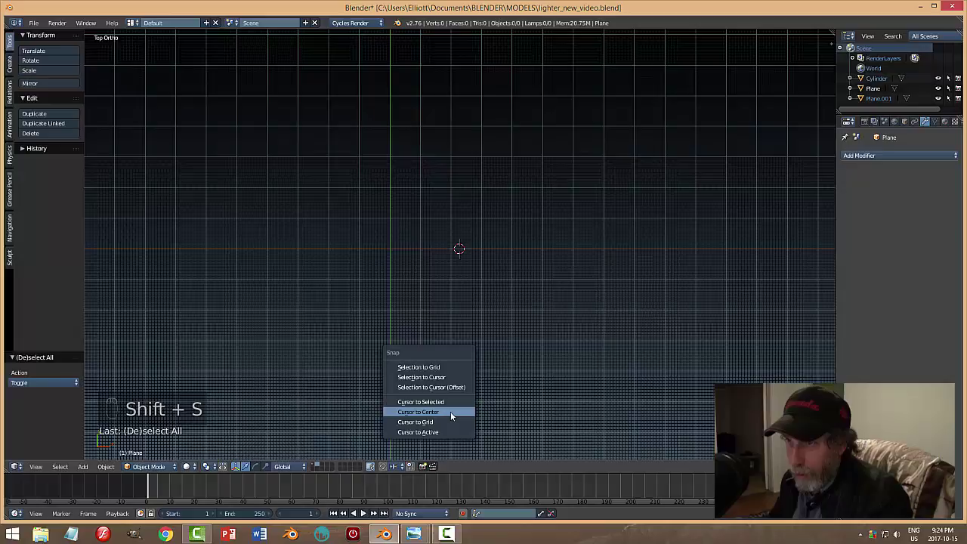
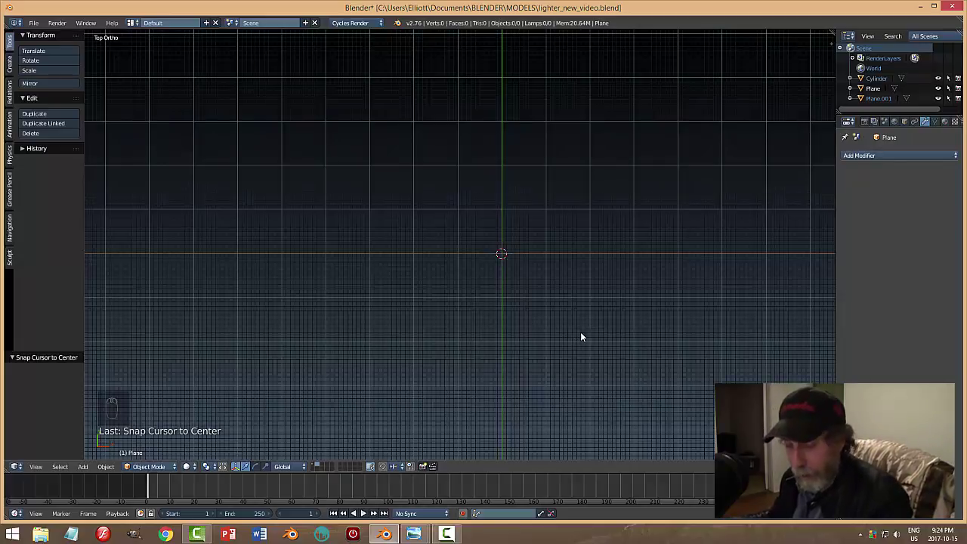
key(shift+a)
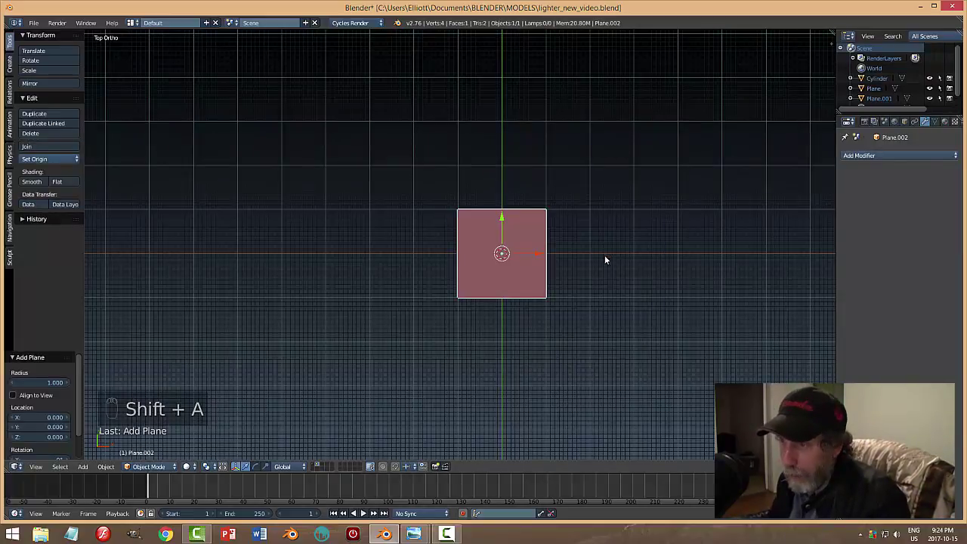
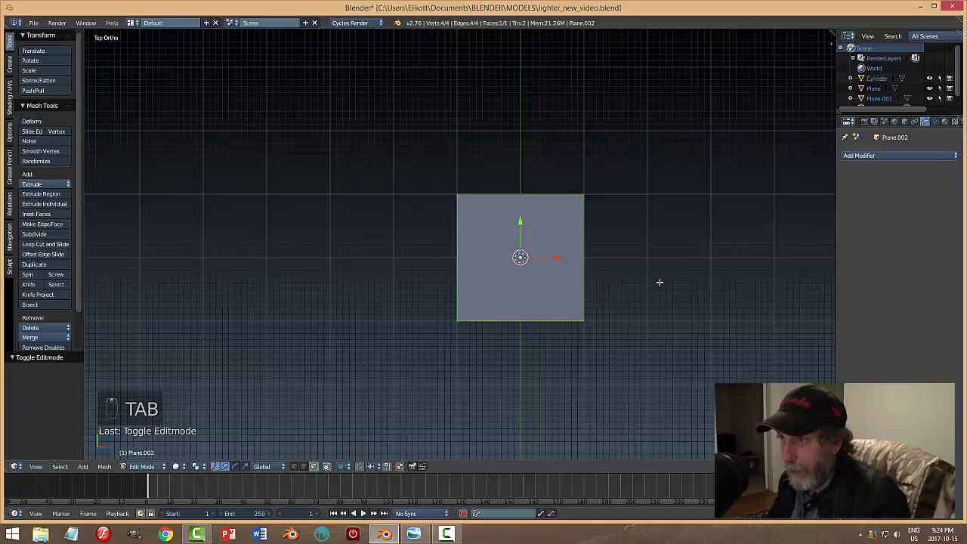
key(ctrl+Tab)
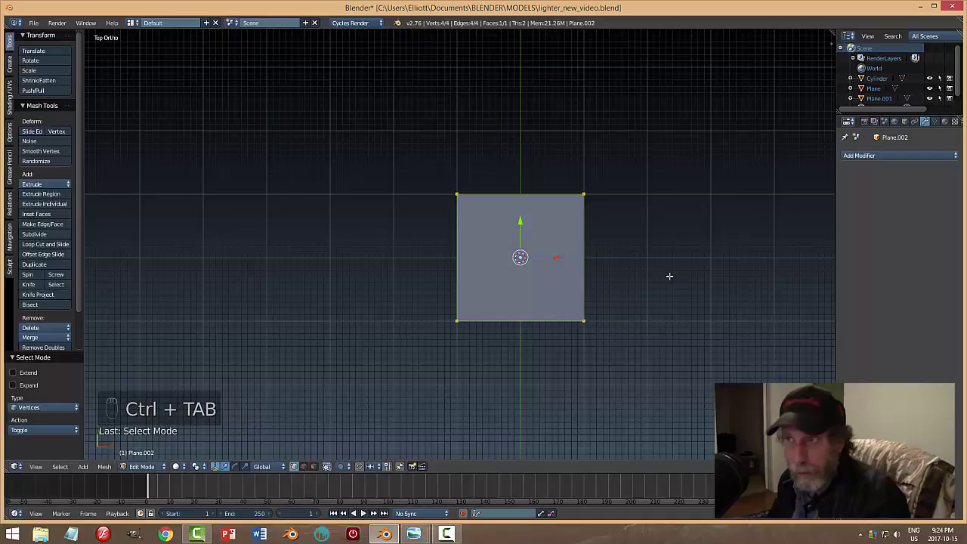
key(alt+m)
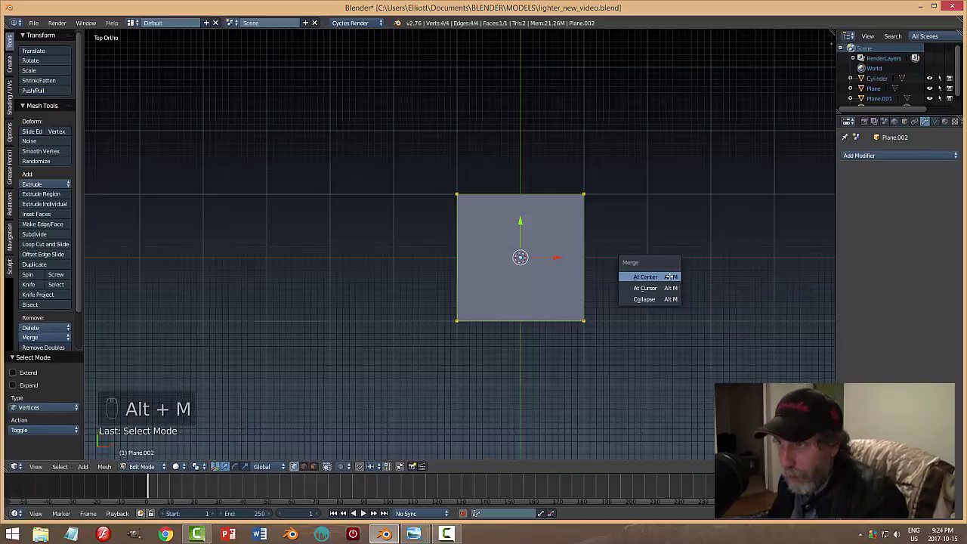
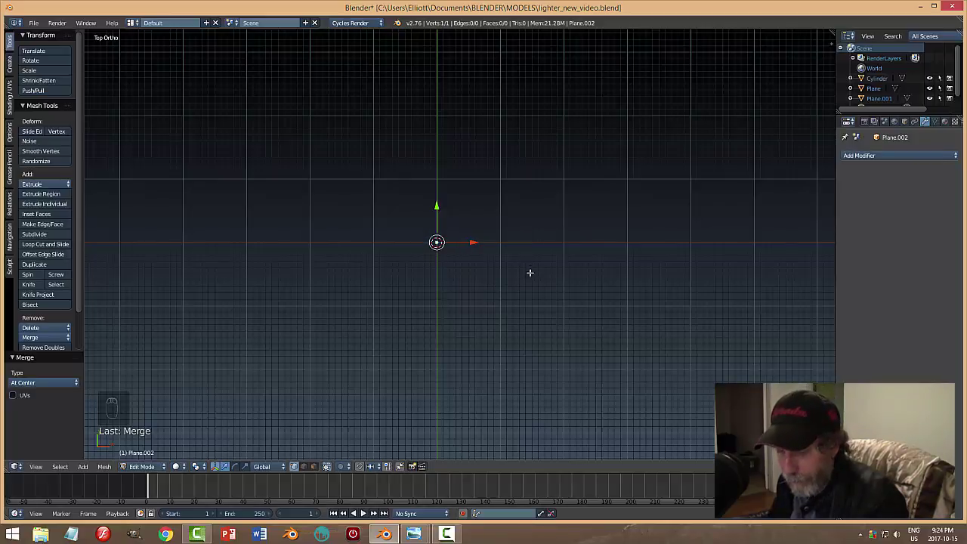
Extrude the single vertex along X and Y into a three-edge L-shaped footprint outline.
key(e)
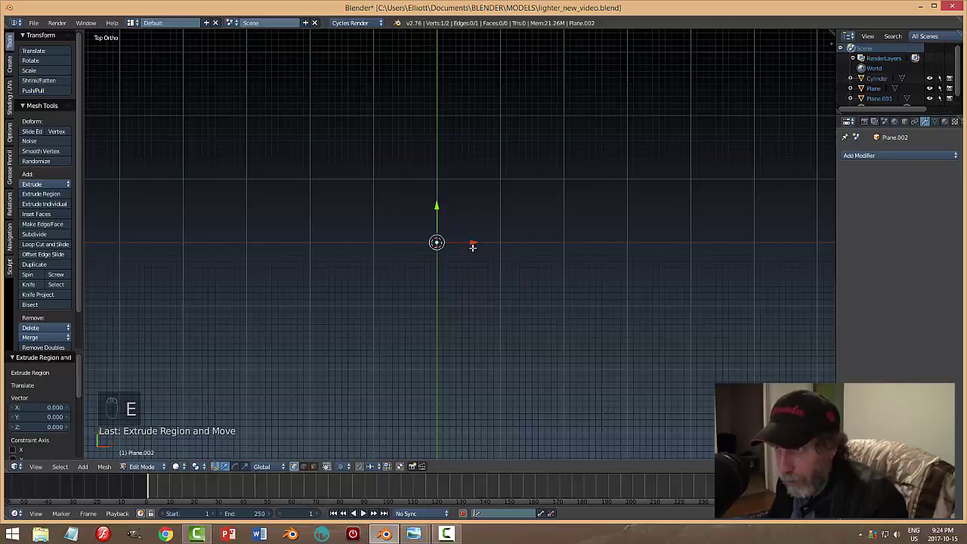
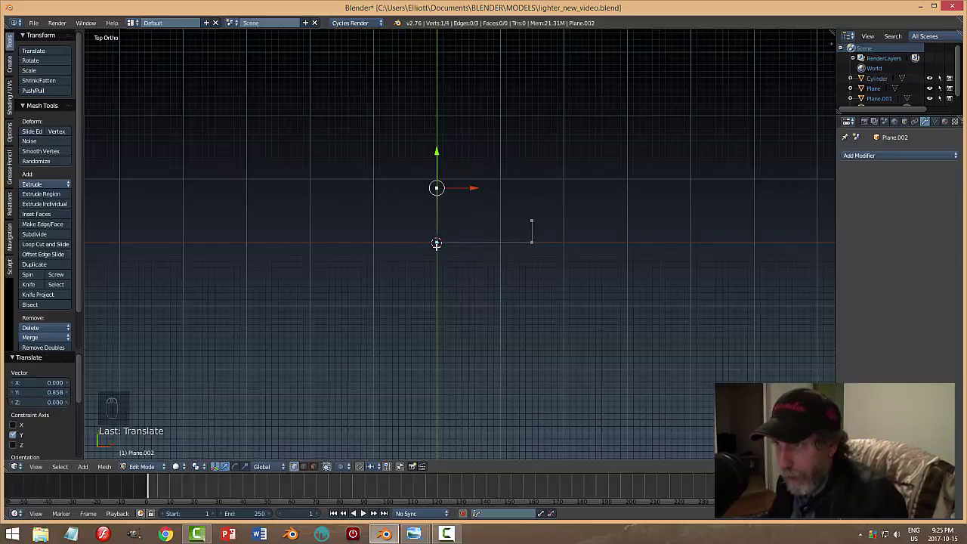
key(a)
key(a)
key(s)
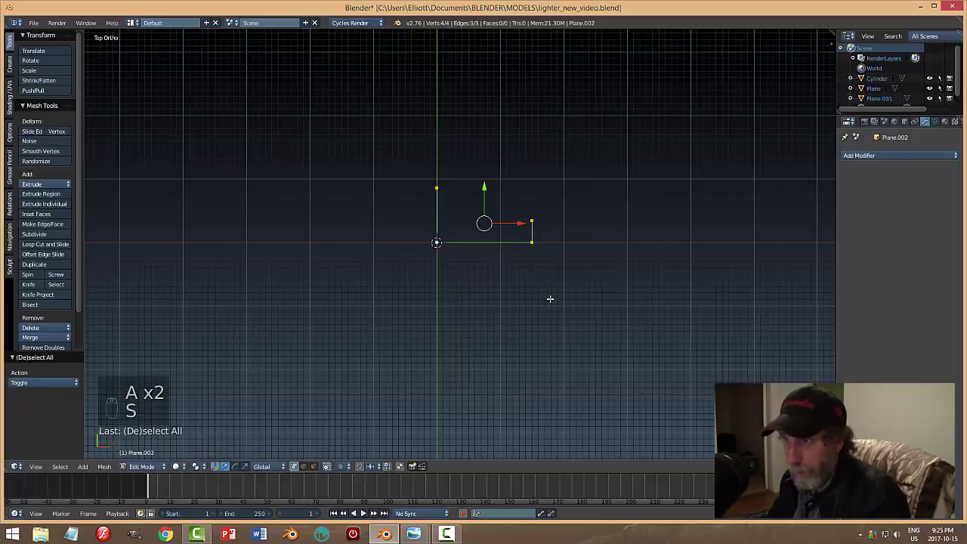
From the front view, extrude the outline edges upward into walls (8 vertices, 3 faces).
key(KP_1)
key(KP_Decimal)
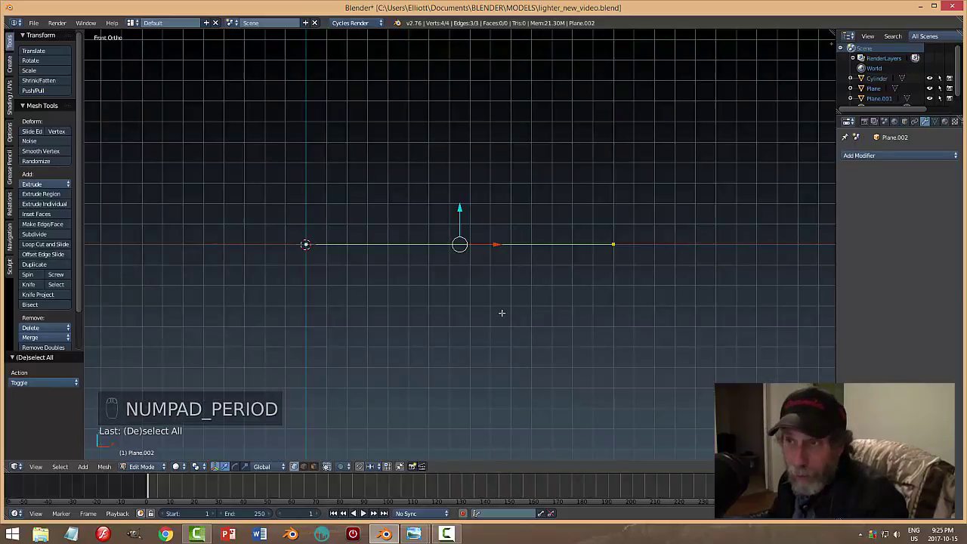
key(e)
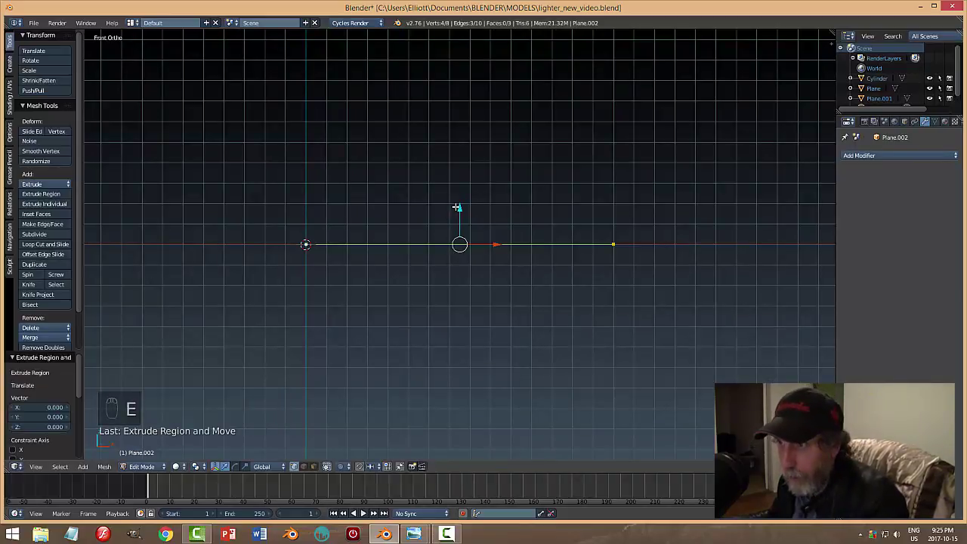
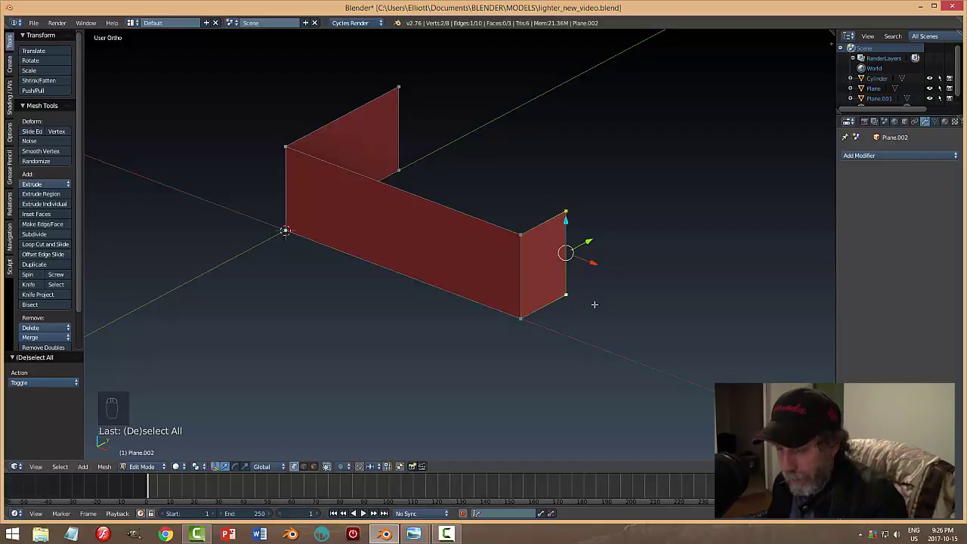
Subdivide the short end wall, lower the notch, and bevel its top corners with set Amount and Segments.
key(w)
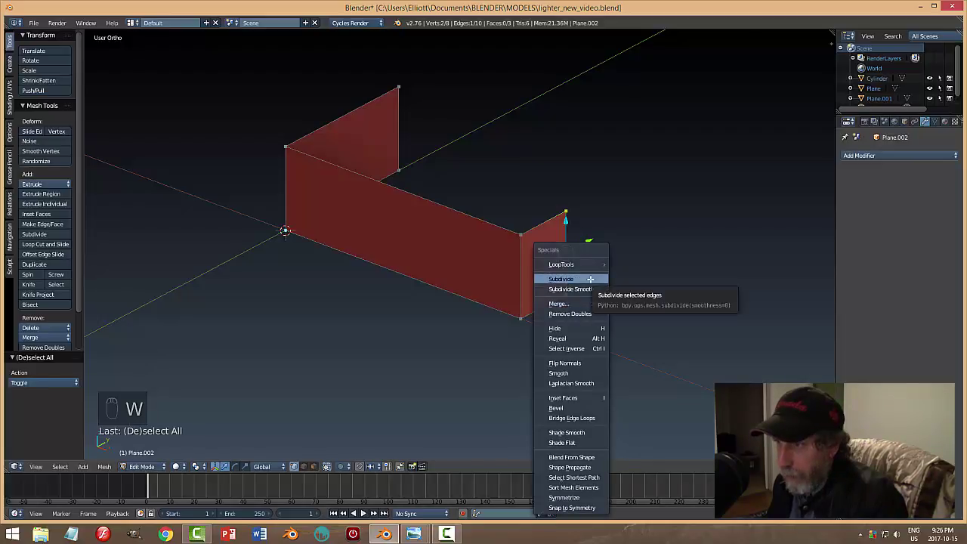
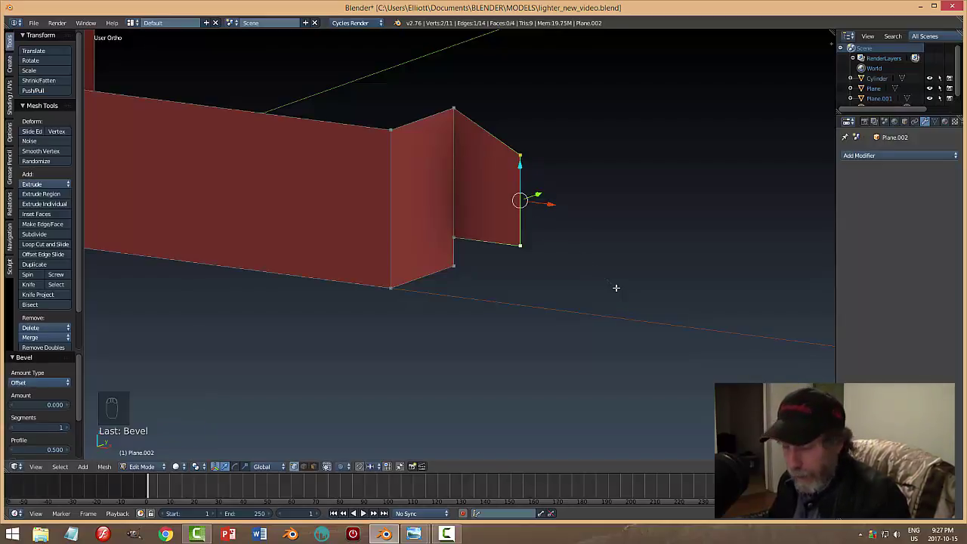
key(F6)
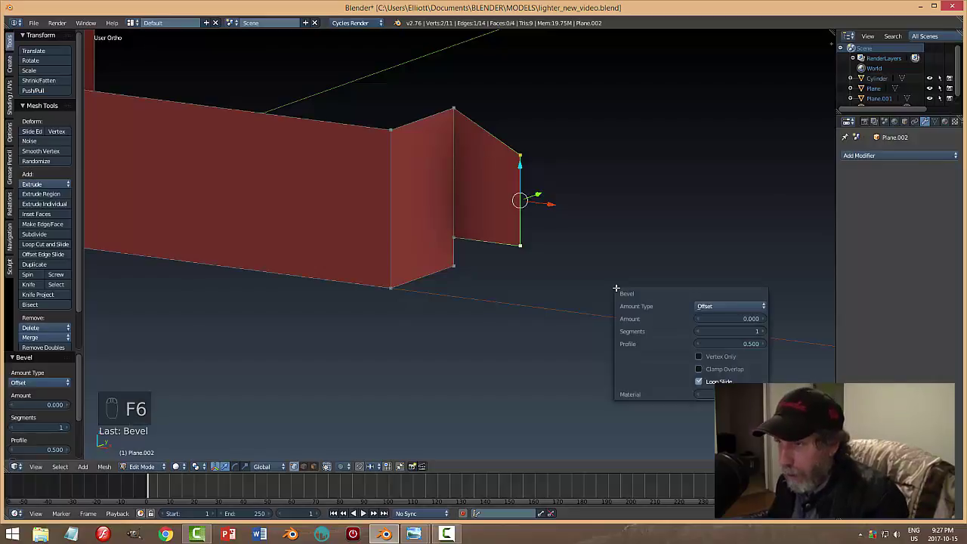
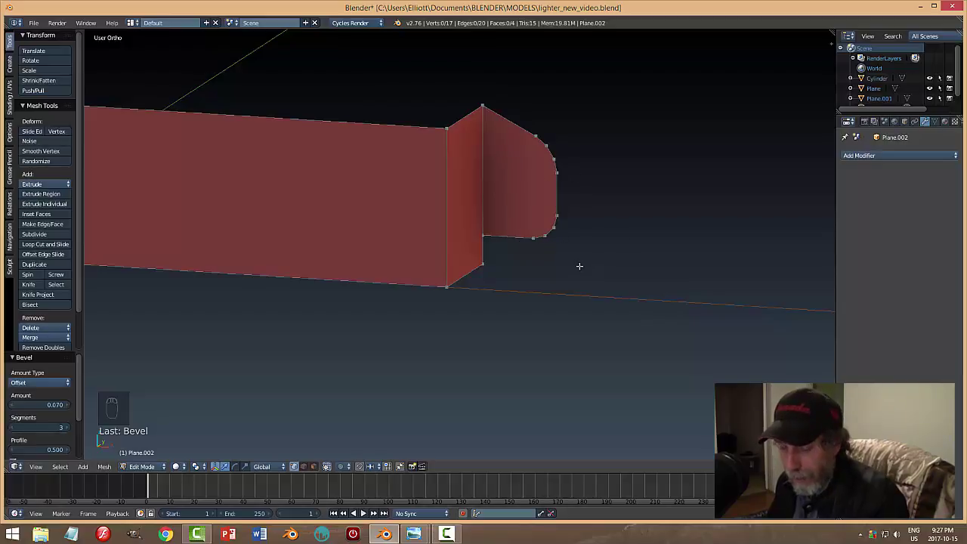
Box-select the back wall's end vertices from the top, move them 0.30 along X, and return to object mode.
key(Tab)
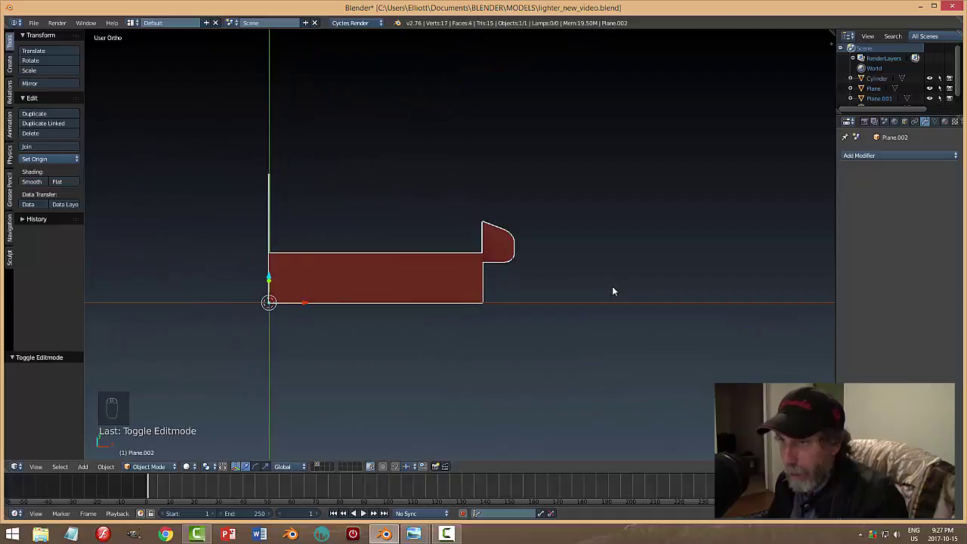
key(KP_7)
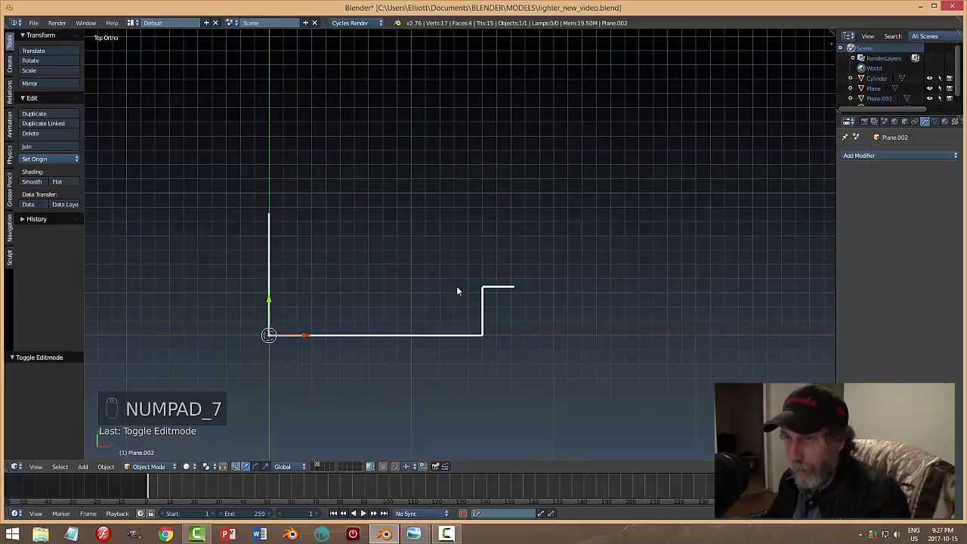
key(Tab)
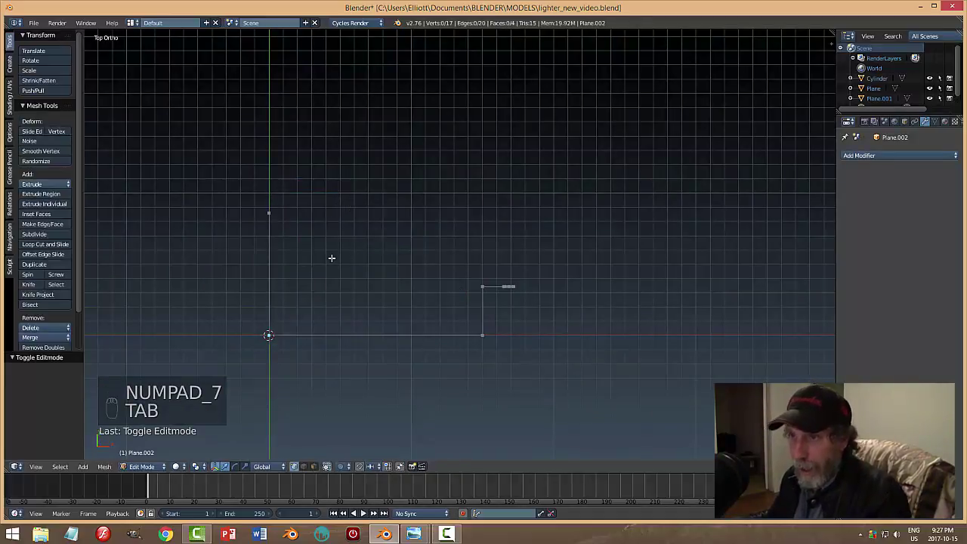
key(z)
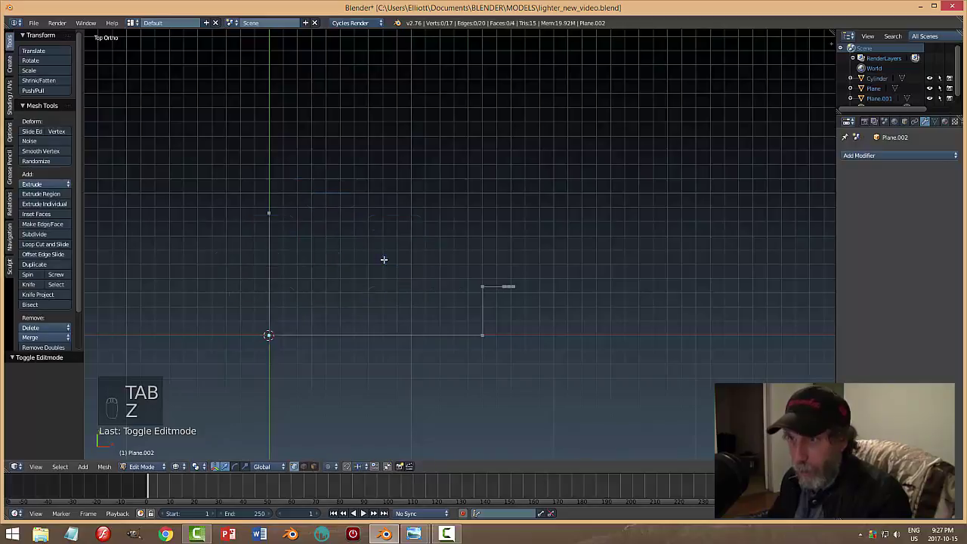
key(b)
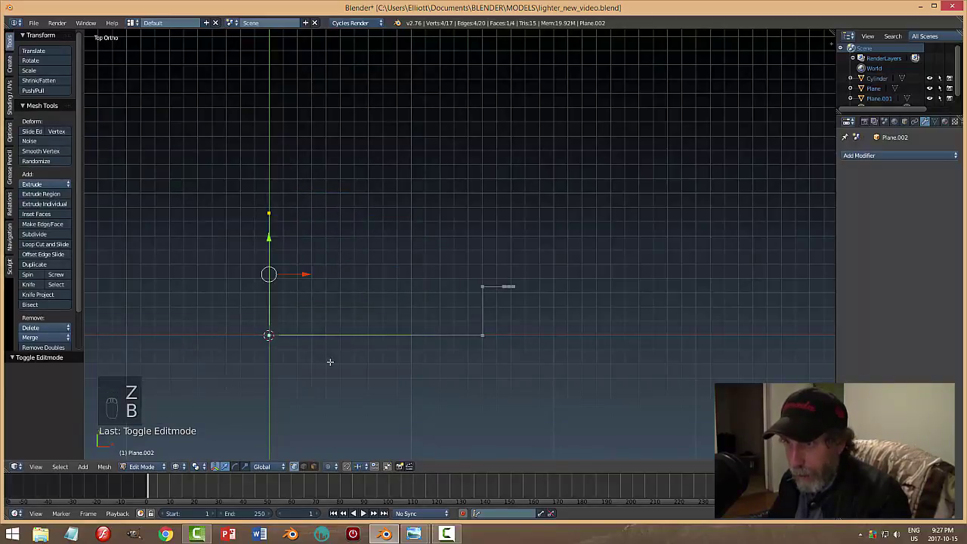
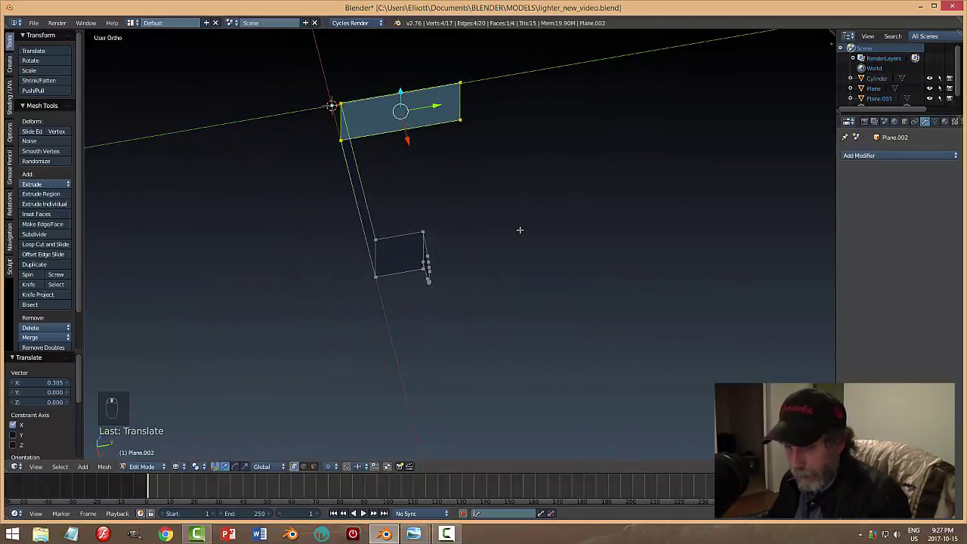
key(a)
key(b)
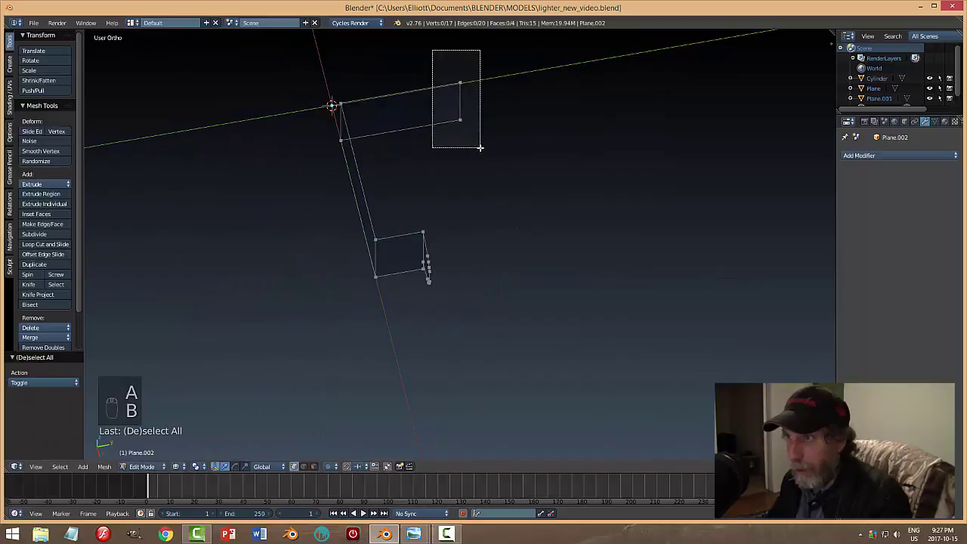
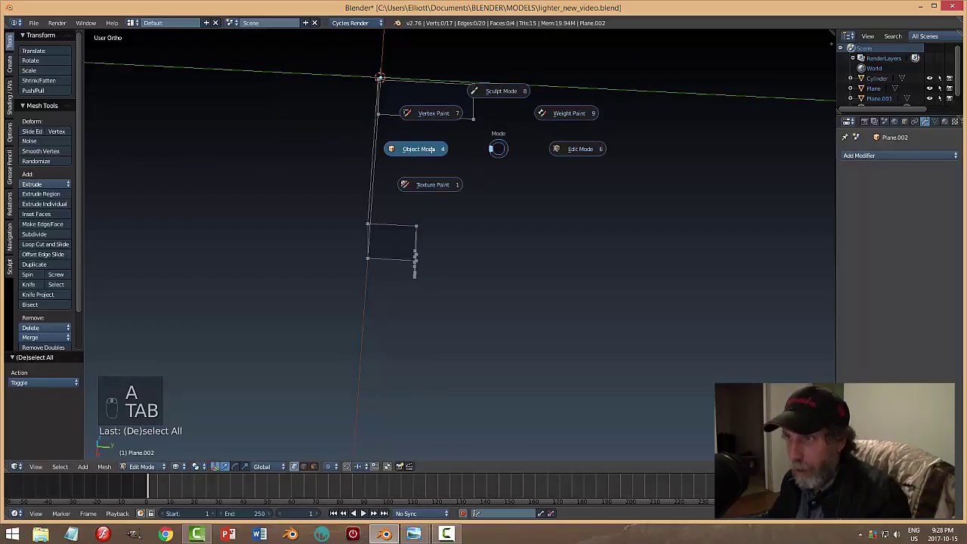
key(z)
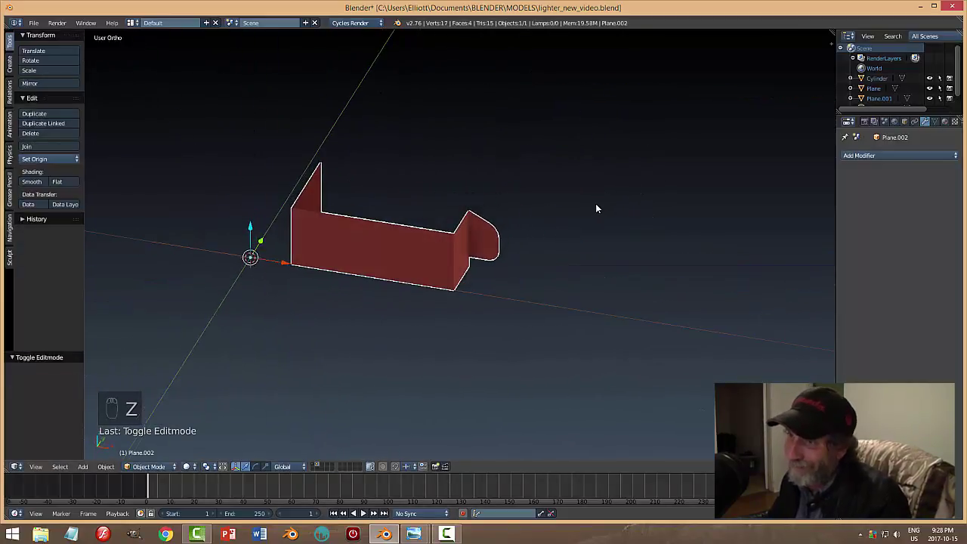
Add a Solidify modifier giving the insert walls a thickness of 0.019.
drag(509, 254, 871, 157)
drag(871, 157, 759, 315)
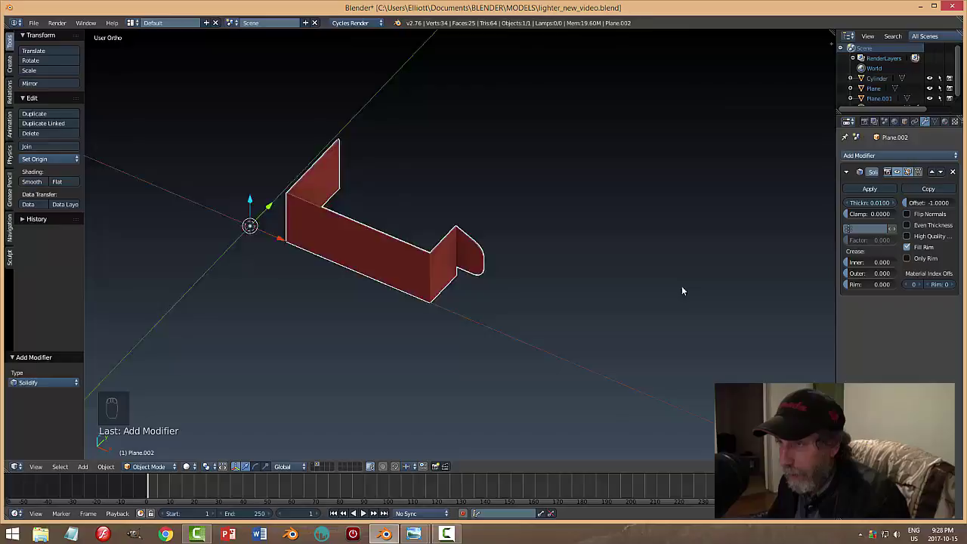
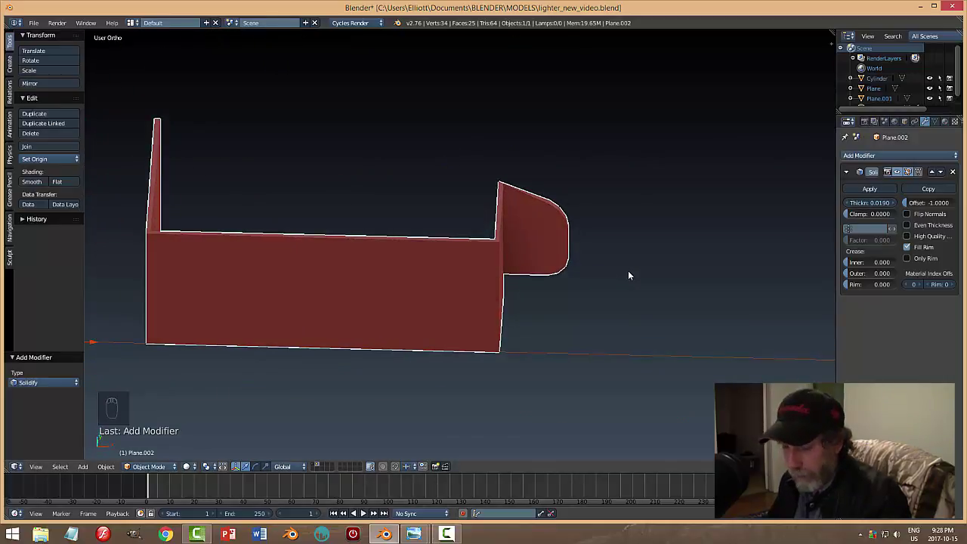
key(a)
drag(604, 296, 486, 301)
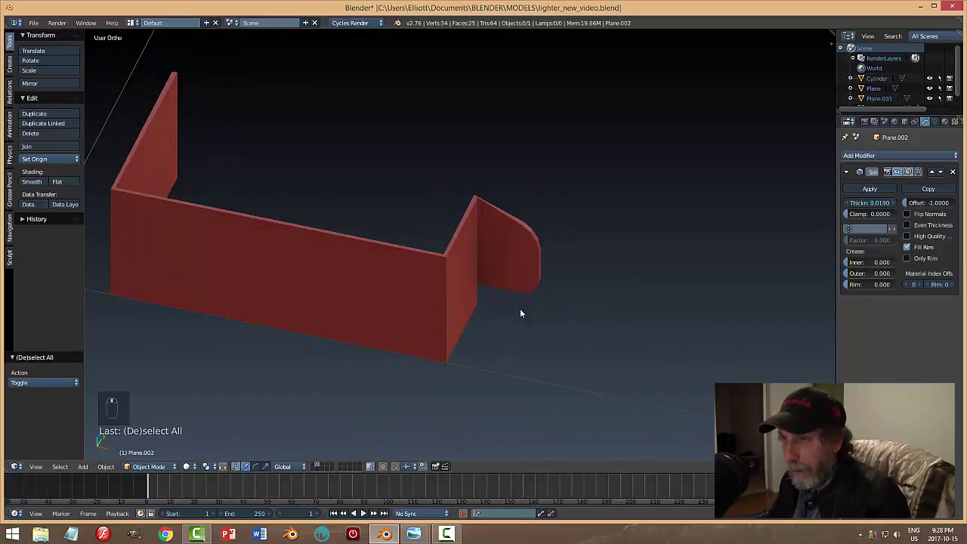
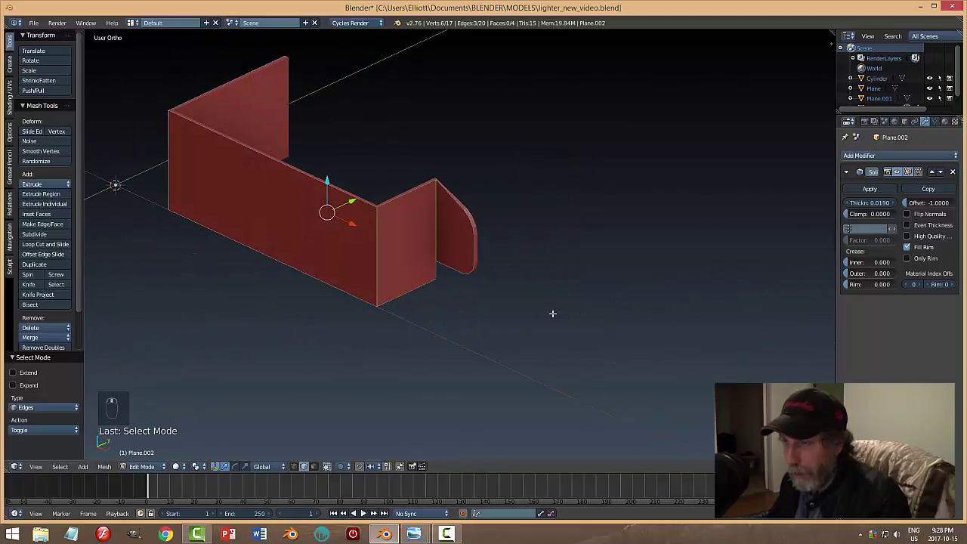
Try a loop cut across the walls, undo it, and return the insert to object mode.
key(ctrl+b)
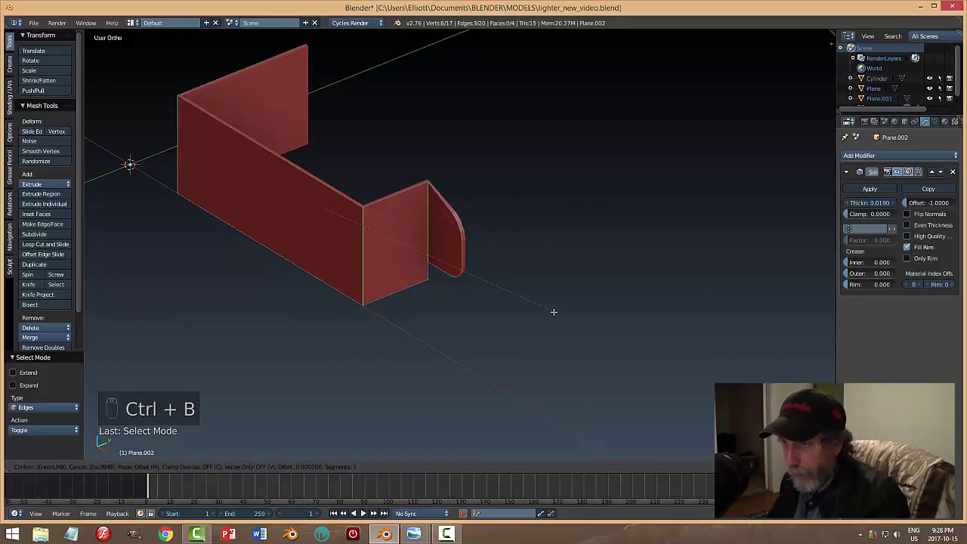
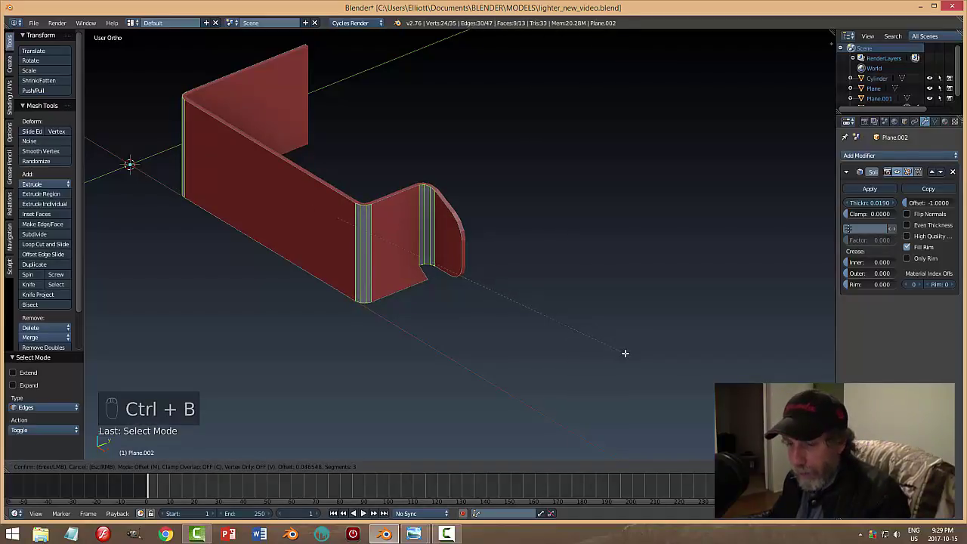
key(Tab)
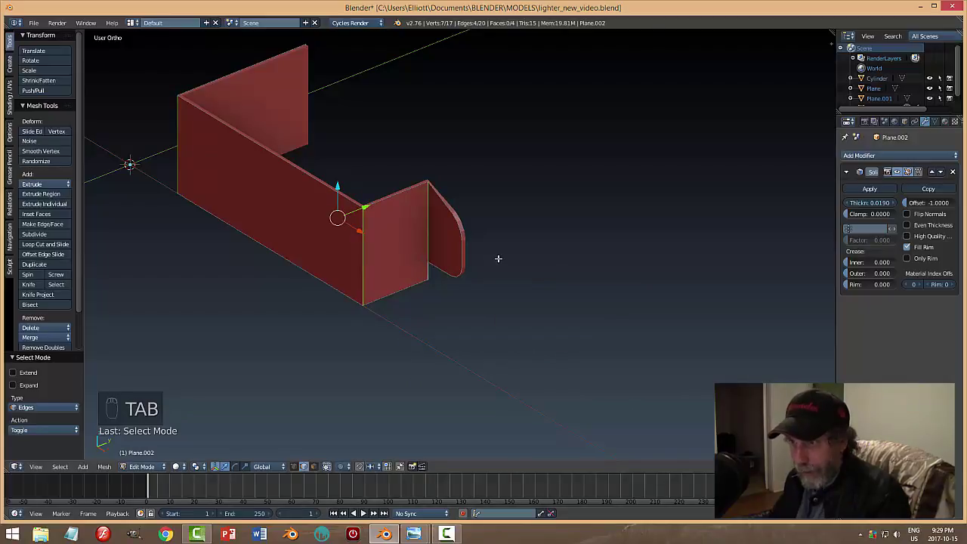
key(a)
key(Tab)
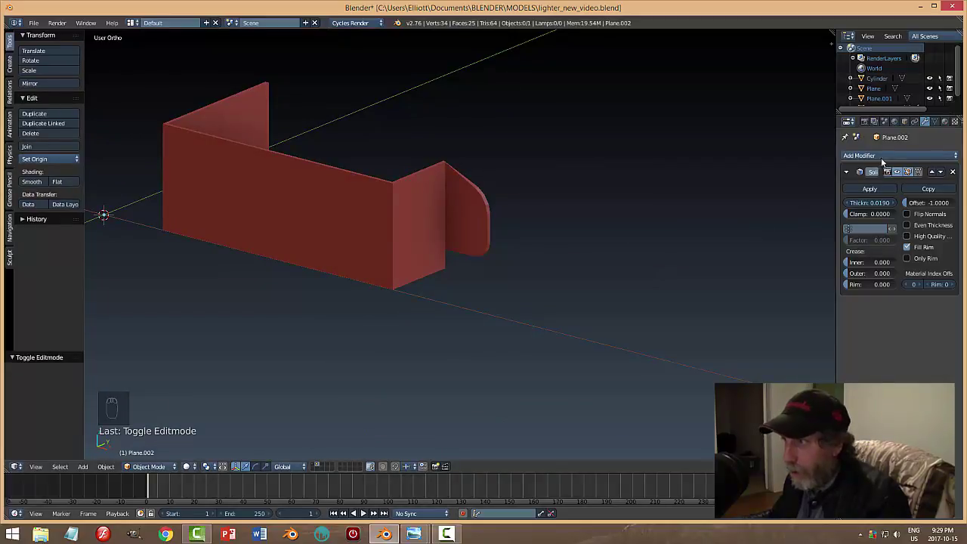
Apply the Solidify modifier and add a Mirror modifier on Y with Clipping, forming a slotted box.
drag(888, 156, 516, 318)
middle_click(516, 317)
drag(518, 313, 585, 330)
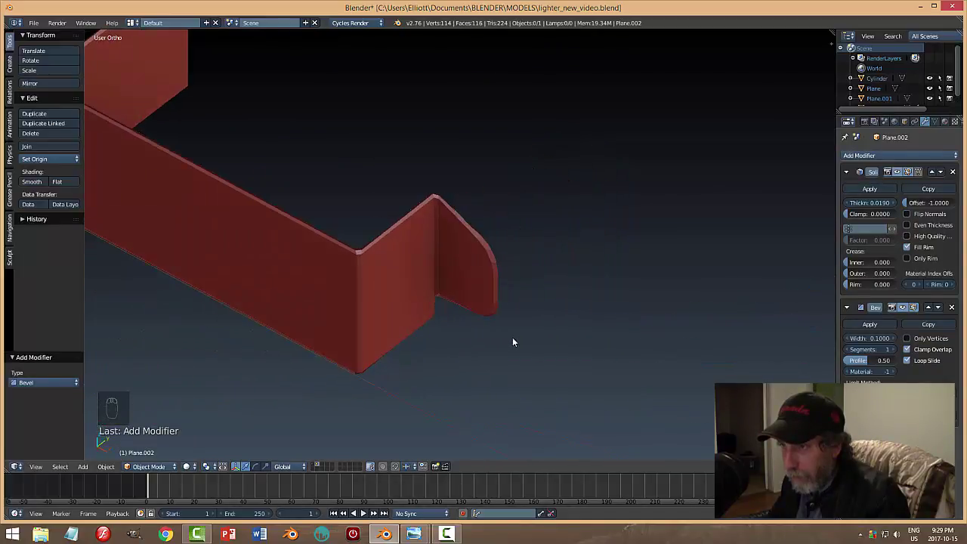
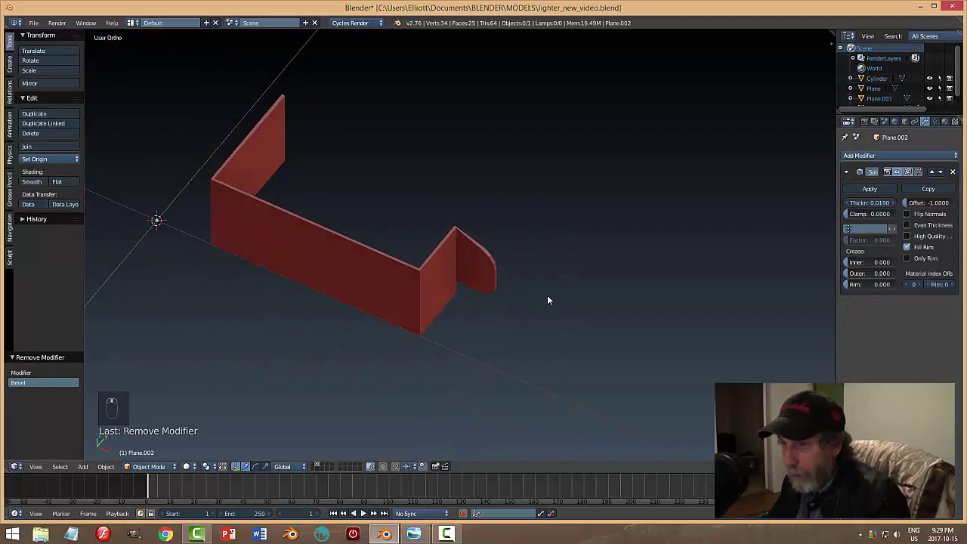
drag(873, 191, 862, 154)
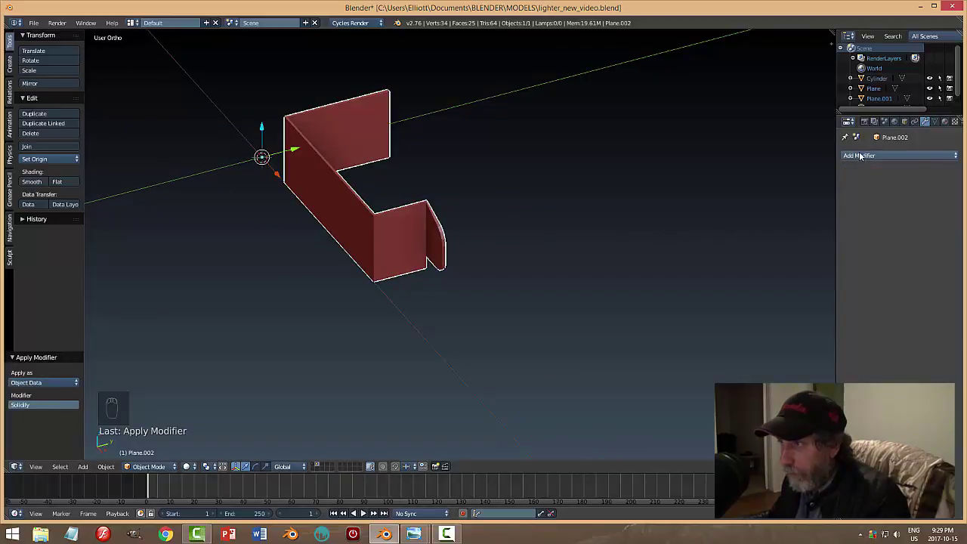
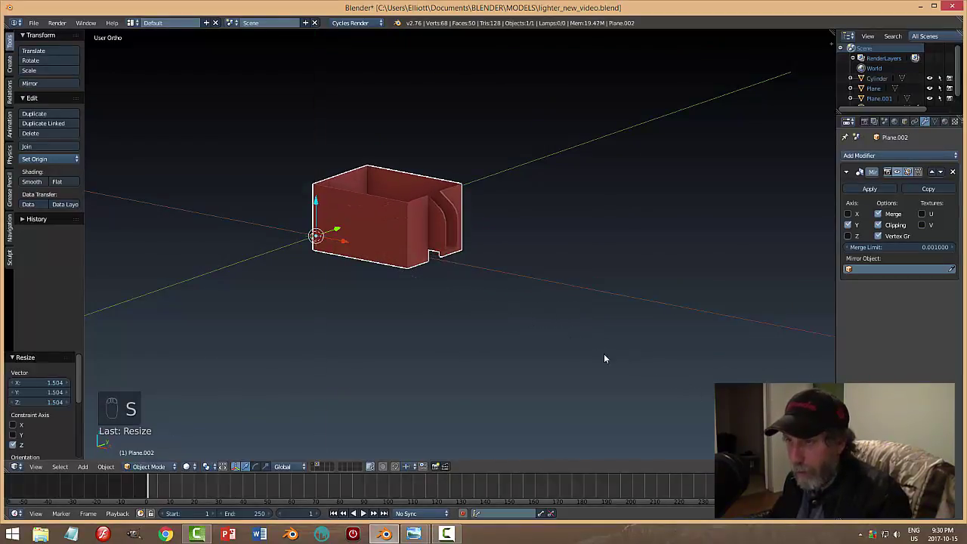
Apply the Mirror modifier so the whole 68-vertex sleeve insert becomes one editable mesh.
click(578, 331)
drag(614, 340, 391, 340)
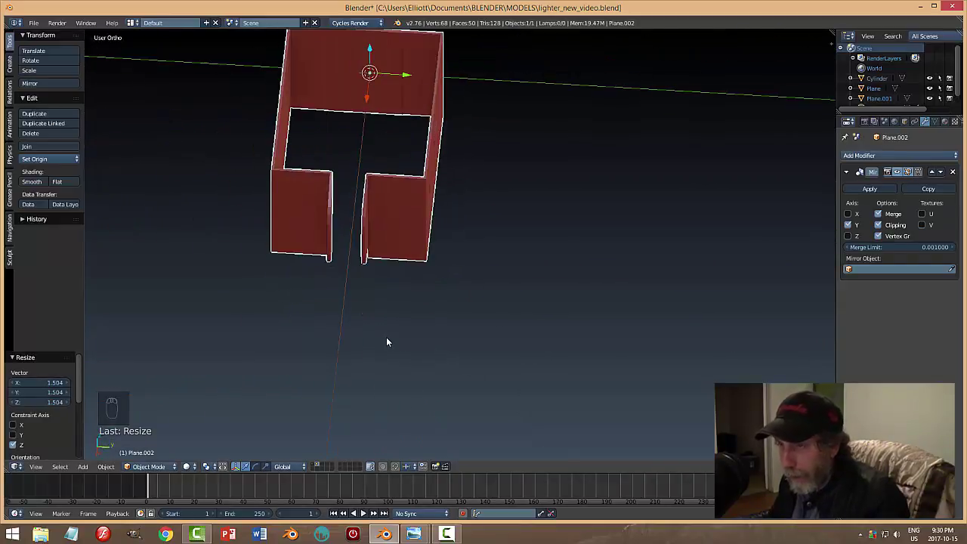
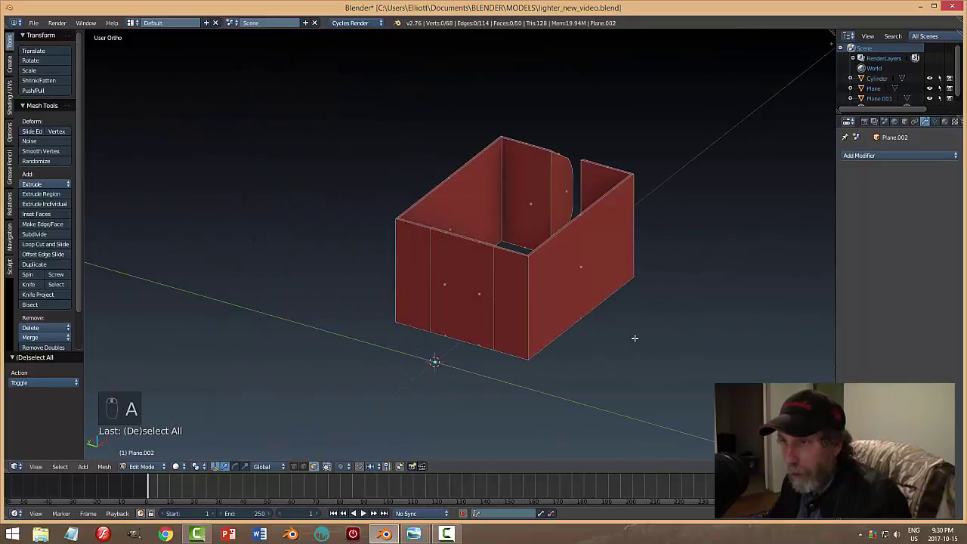
Thicken the insert walls and bevel the corners to 148 vertices, 140 faces, then inspect the inner walls.
key(ctrl+Tab)
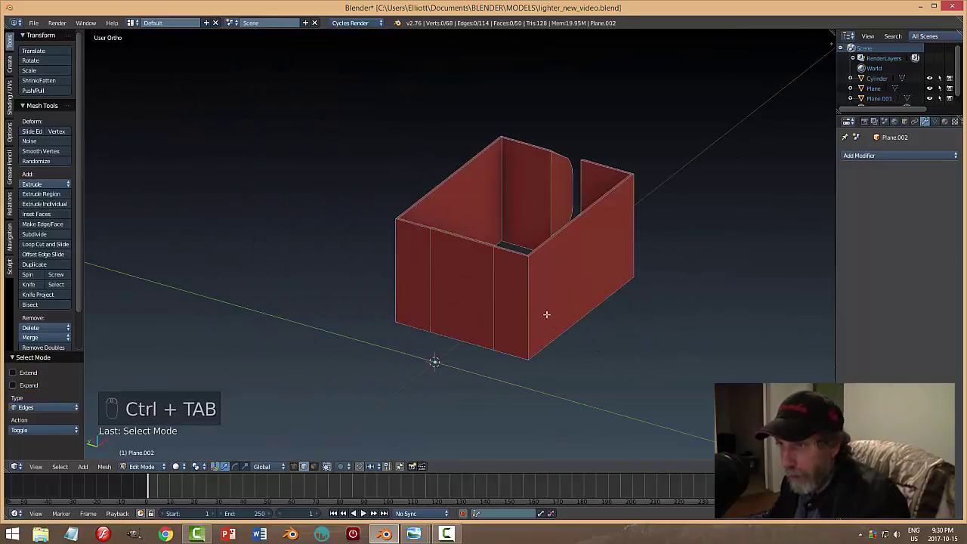
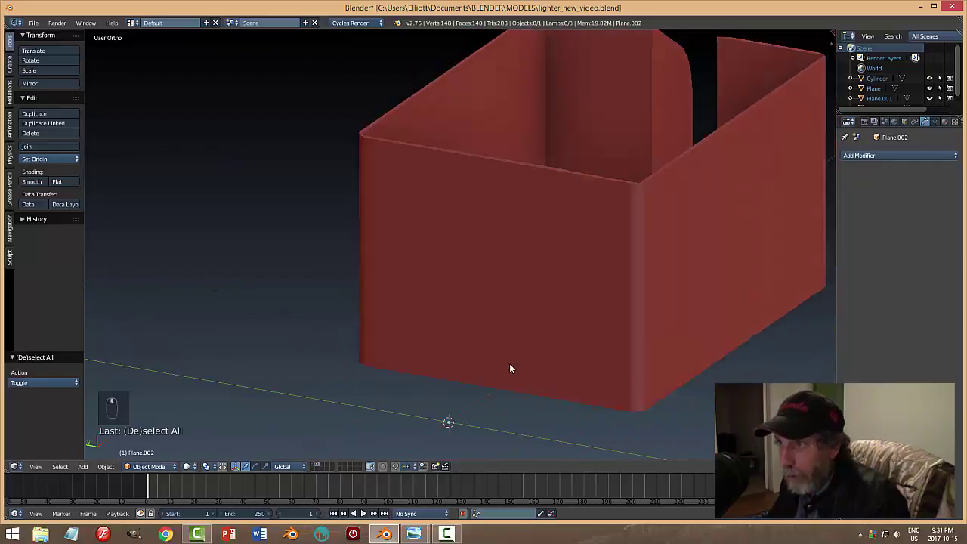
middle_click(433, 383)
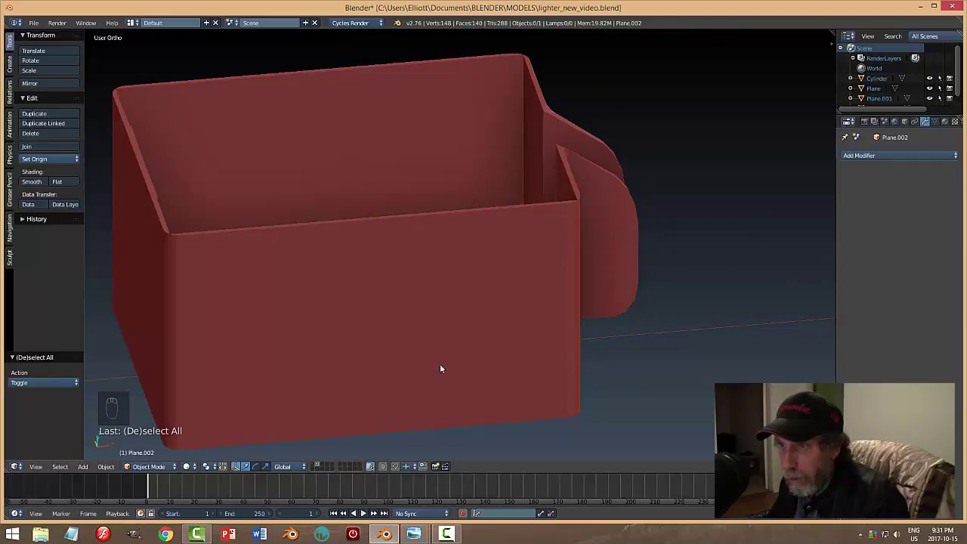
drag(551, 330, 634, 351)
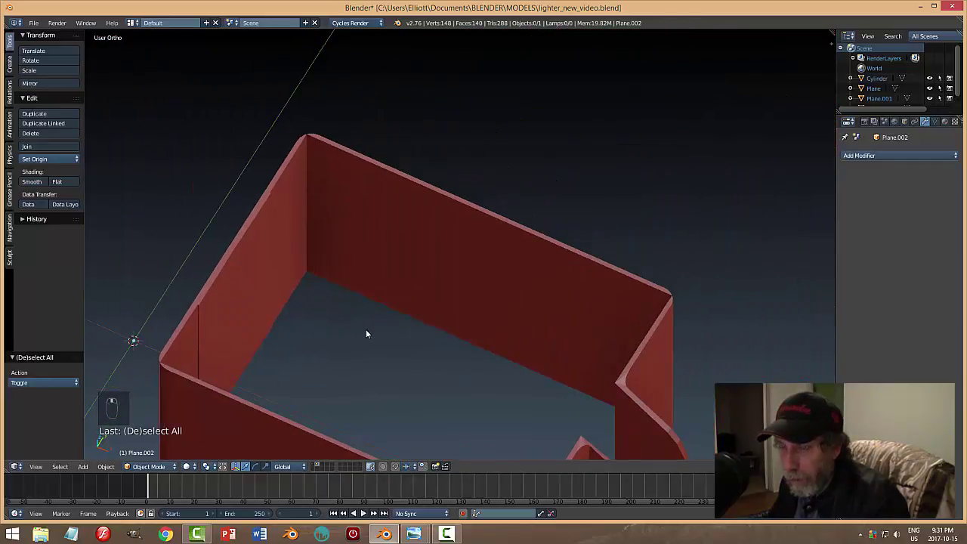
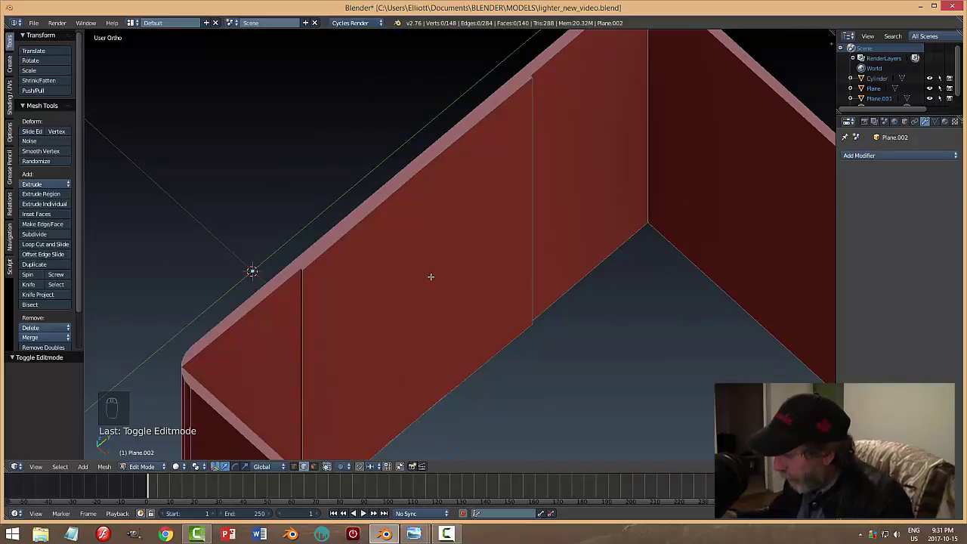
From the top view, undo back to the thin un-thickened insert.
key(KP_7)
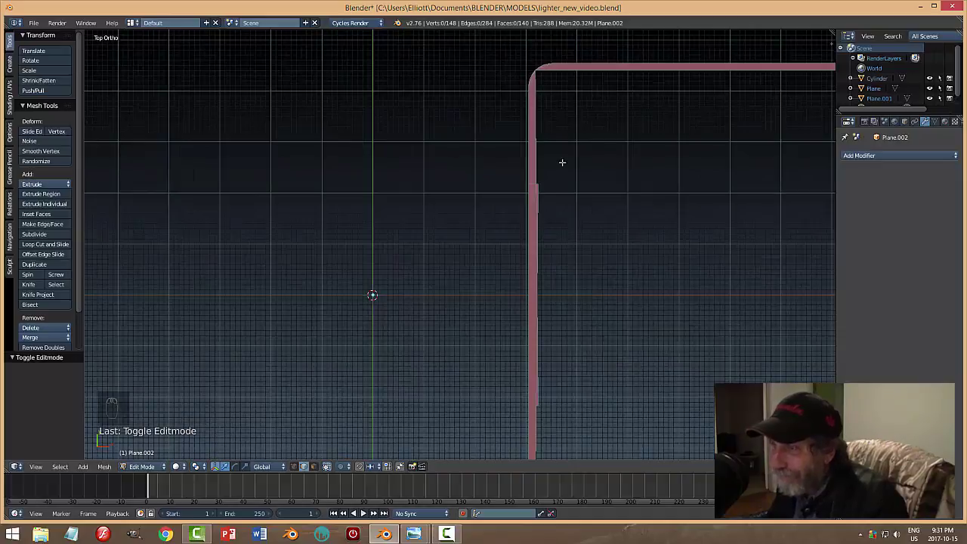
key(ctrl+z)
key(ctrl+z)
key(ctrl+z)
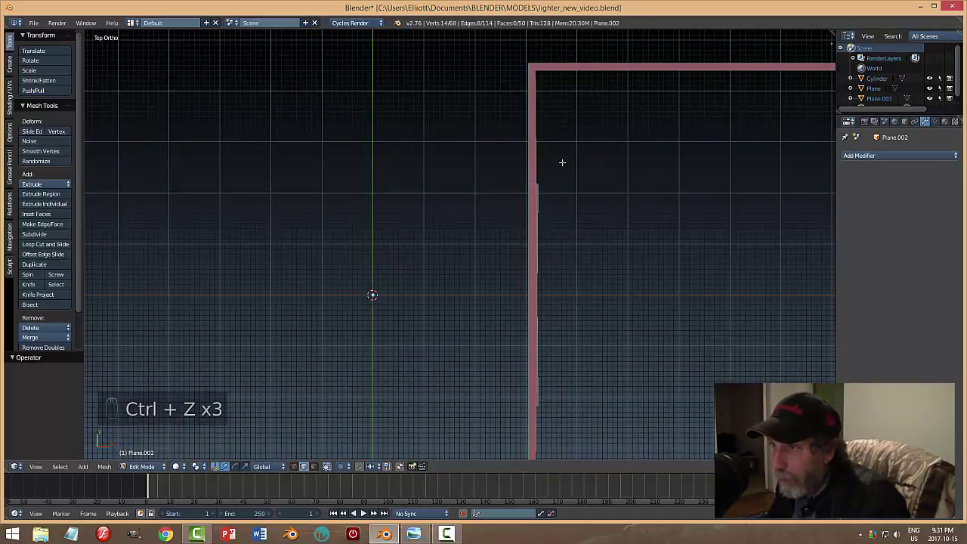
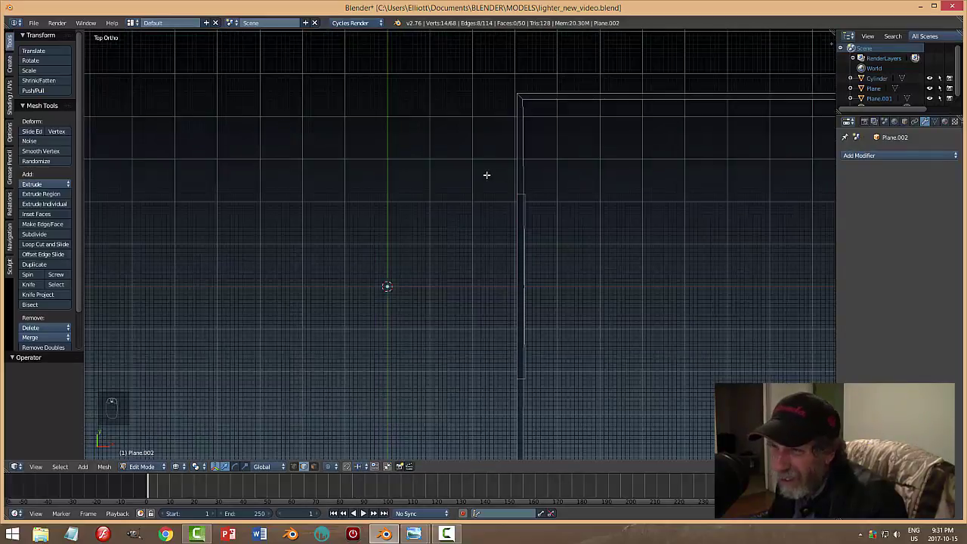
Box-select a short column of side-wall vertices and delete them, leaving 60 vertices and 40 faces.
key(ctrl+Tab)
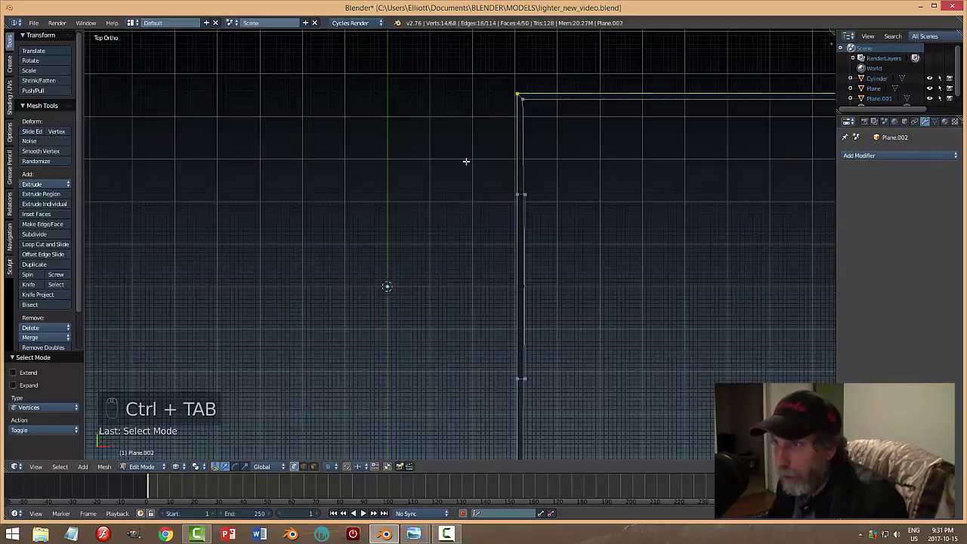
key(a)
key(b)
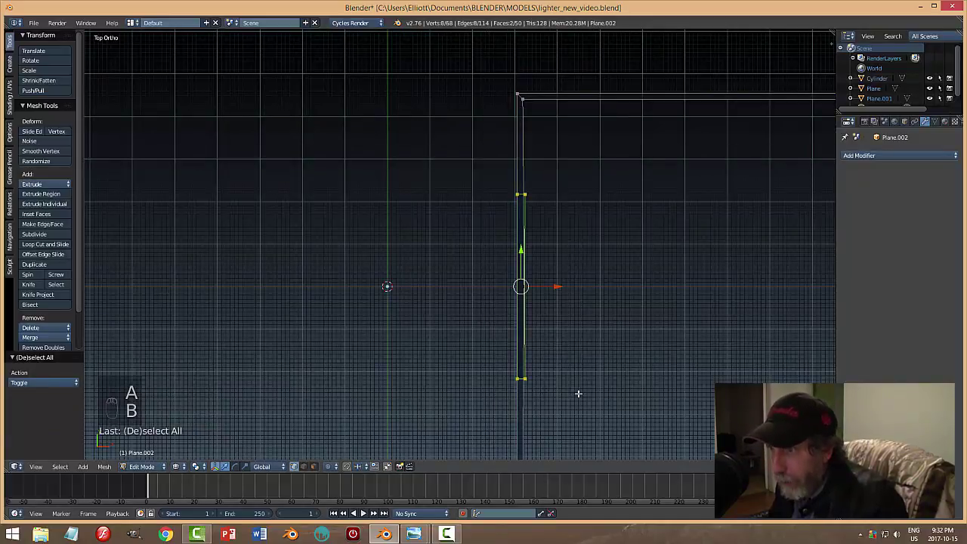
key(x)
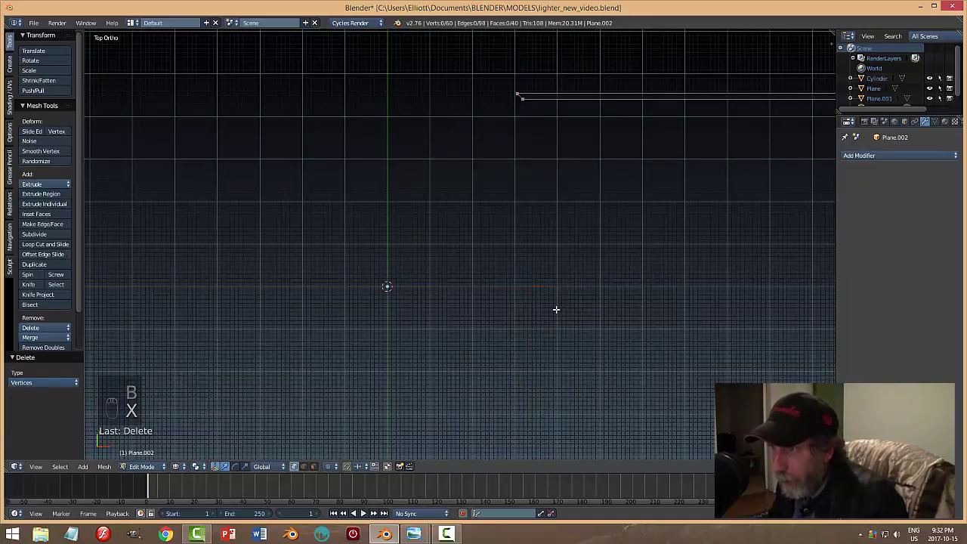
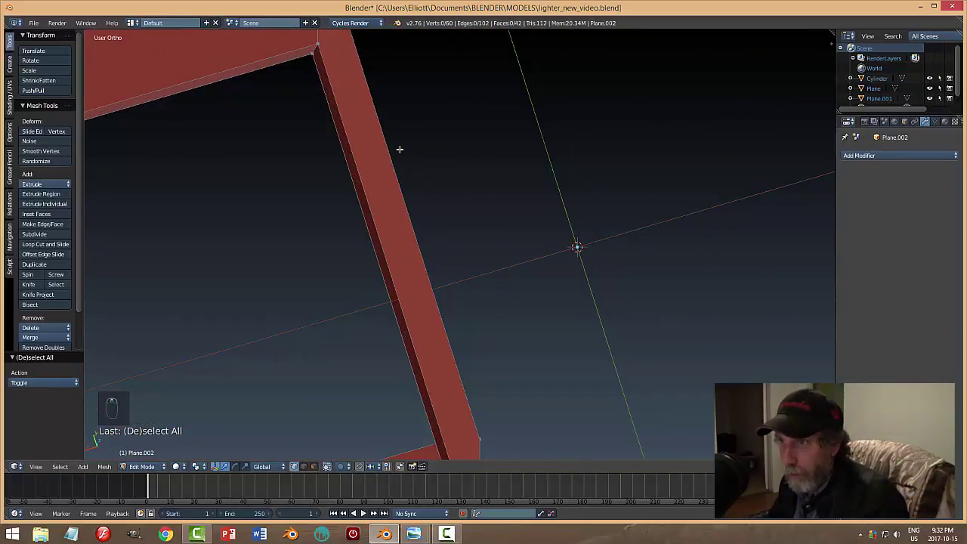
Fill the wall gap with a new face (43 faces), recalculate normals, and return to object mode.
key(ctrl+Tab)
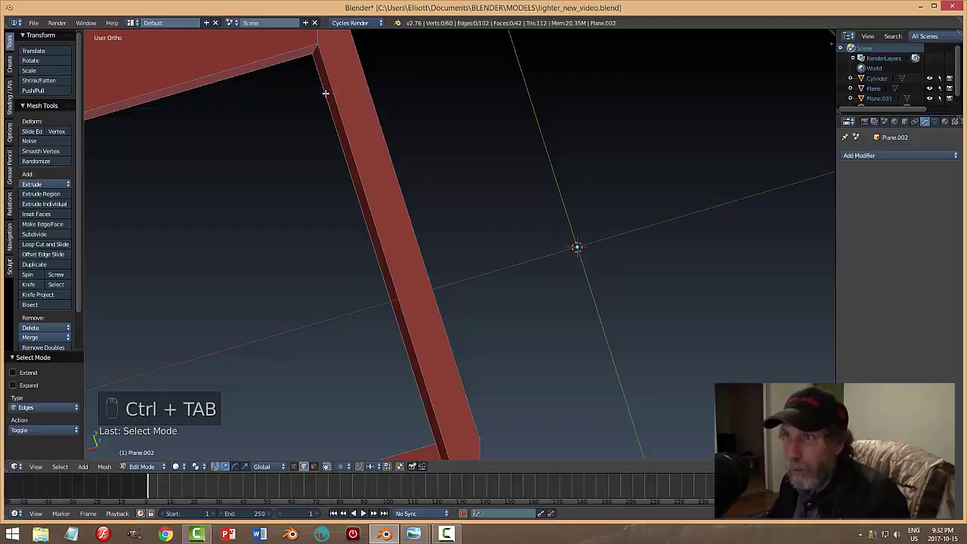
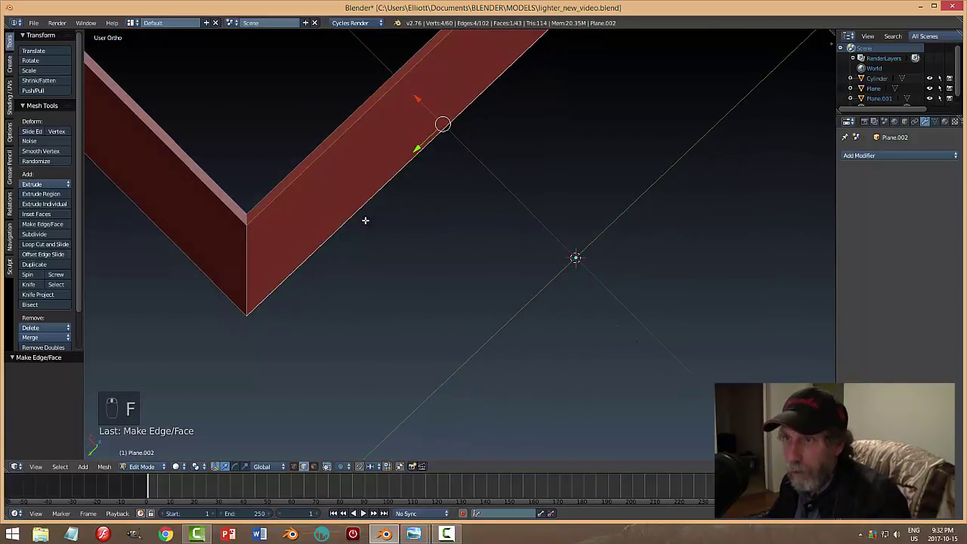
key(a)
key(a)
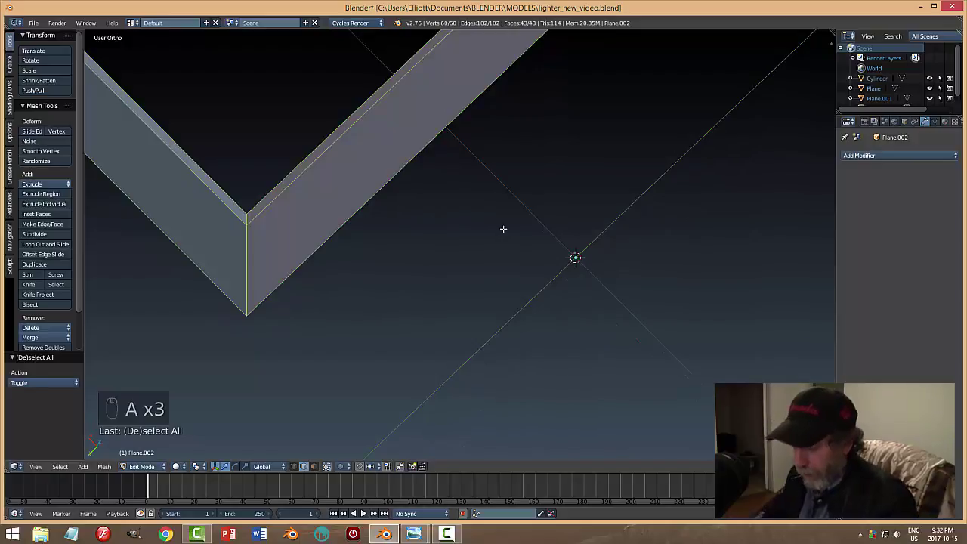
key(ctrl+j)
key(ctrl+h)
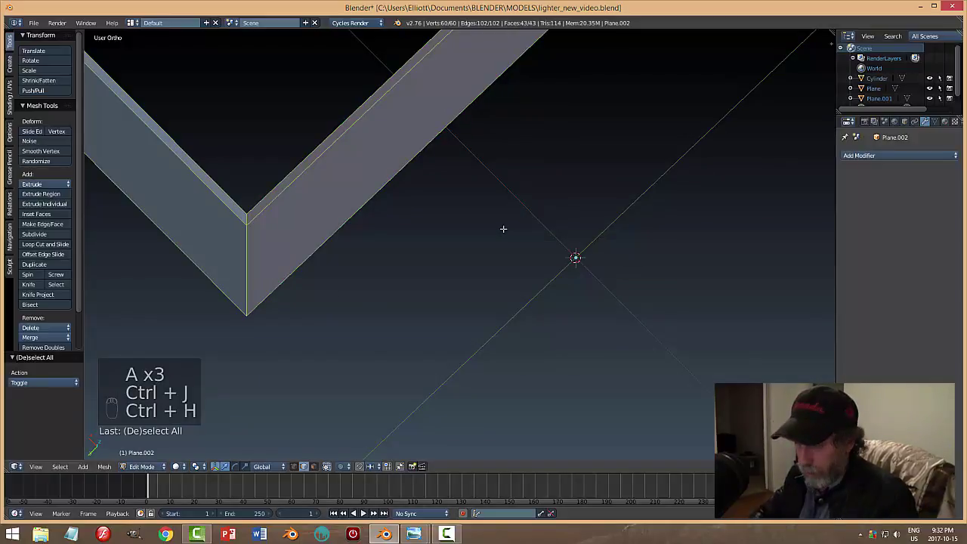
key(ctrl+n)
key(a)
key(Tab)
key(a)
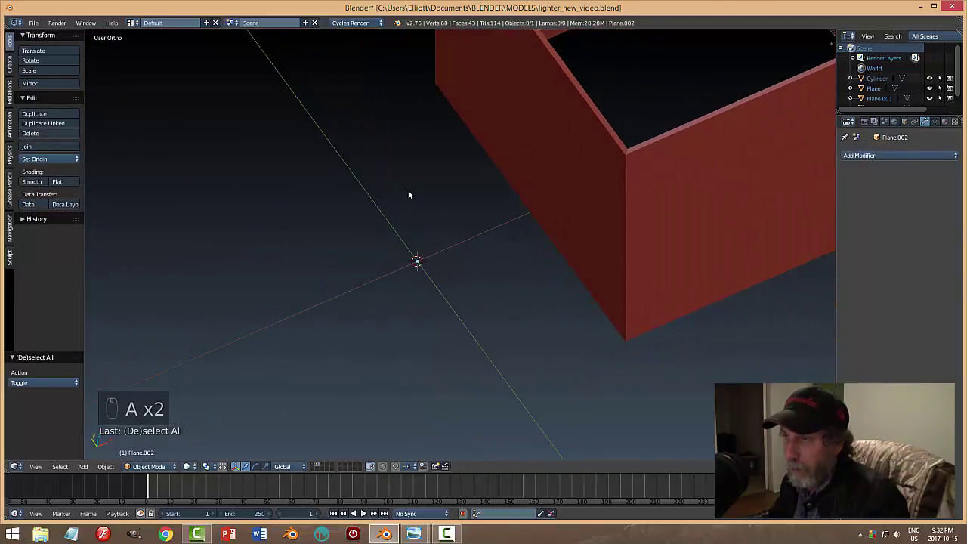
Orbit the view to inspect the patched, continuous insert wall from outside.
middle_click(445, 210)
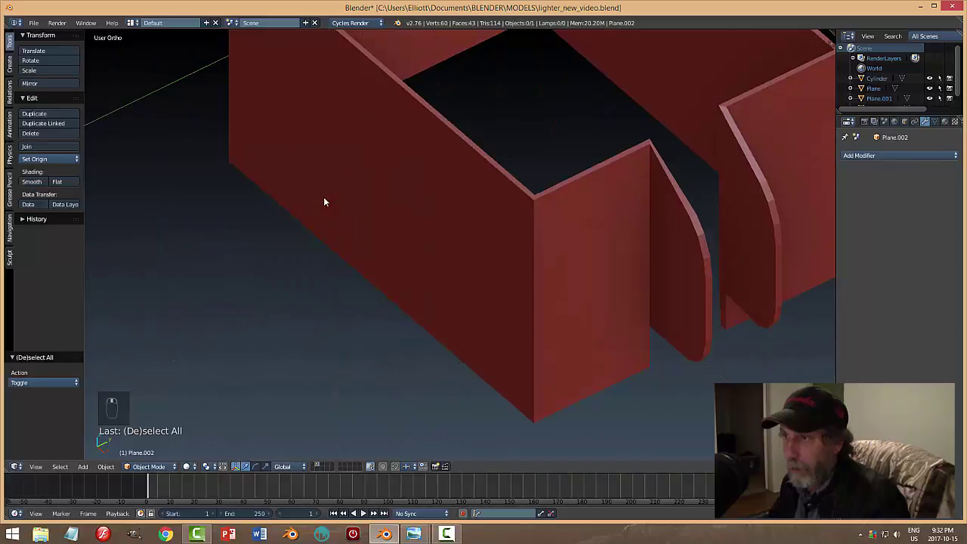
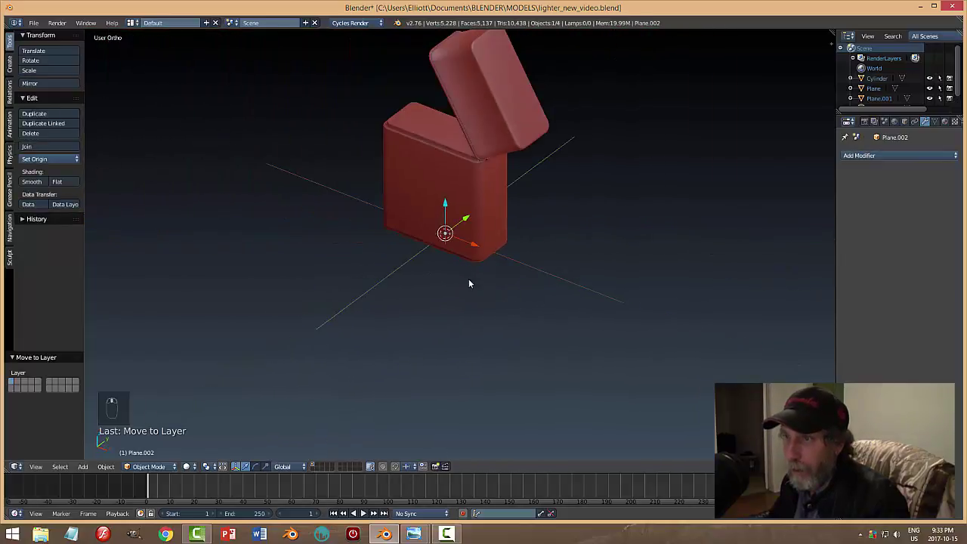
Slide the sleeve insert sideways along the width axis over the case, checking from the front view.
click(451, 204)
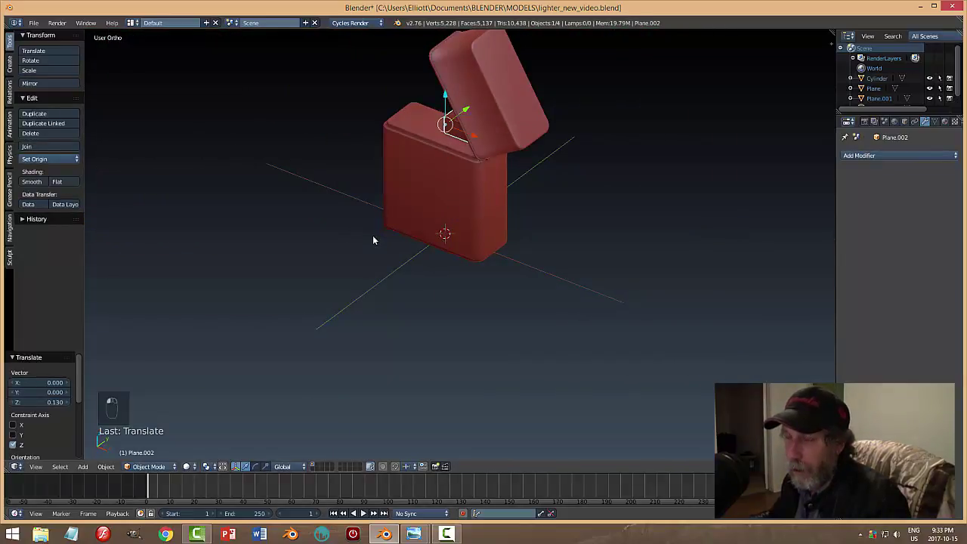
drag(547, 239, 621, 236)
key(r)
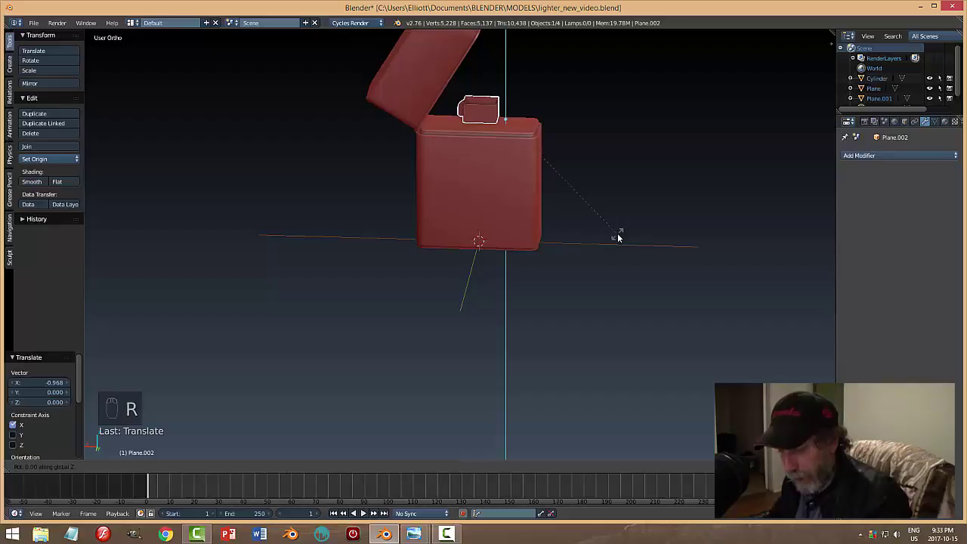
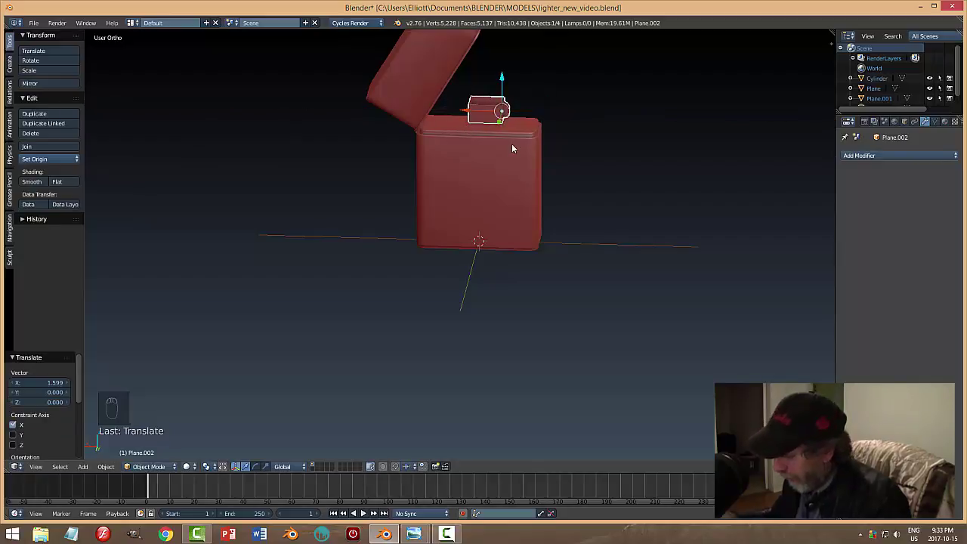
key(KP_1)
drag(516, 148, 516, 269)
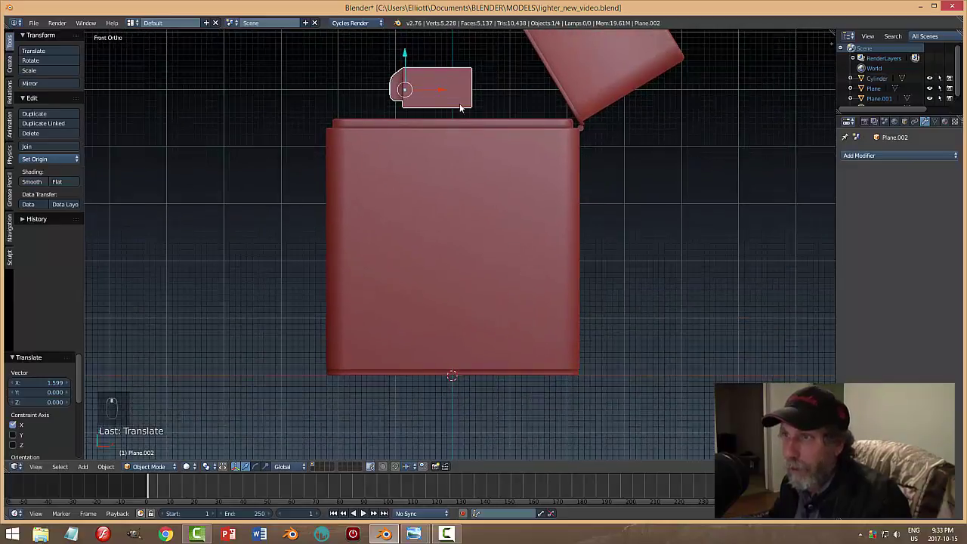
drag(449, 92, 513, 116)
Stretch the insert along its width so it fits atop the lighter body beside the lid.
key(s)
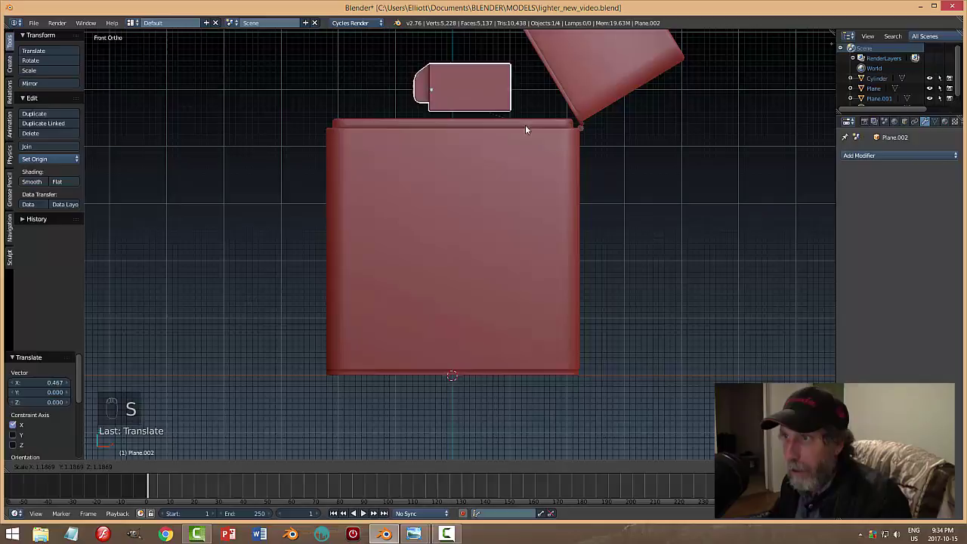
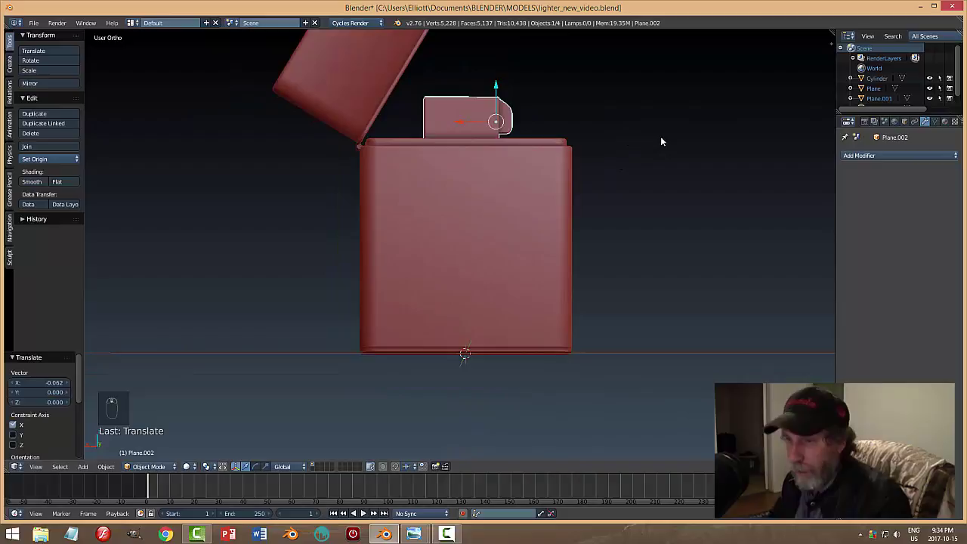
key(s)
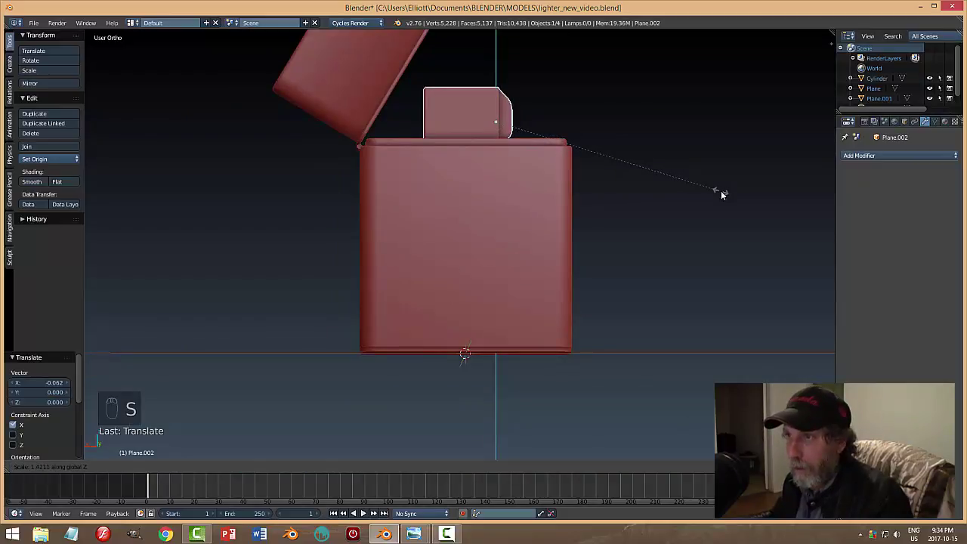
key(s)
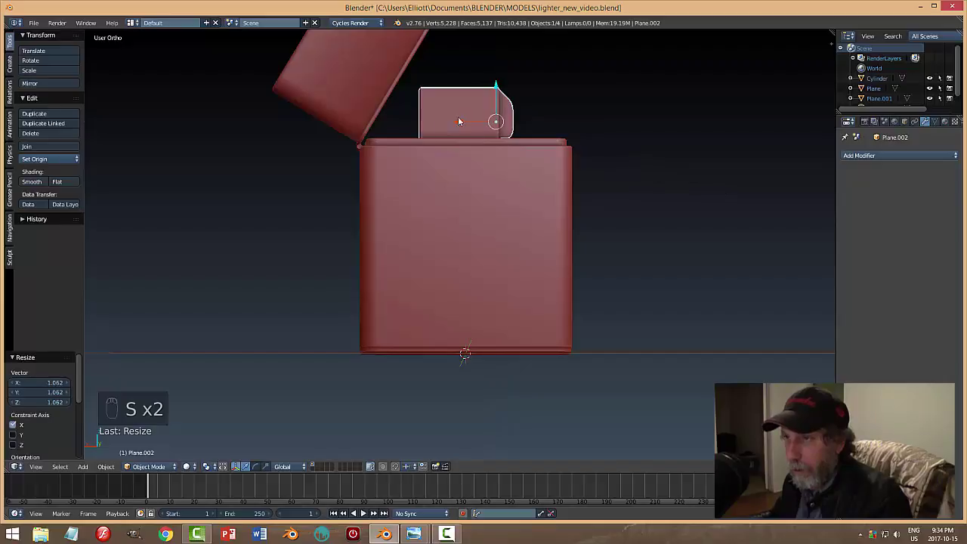
click(464, 121)
key(a)
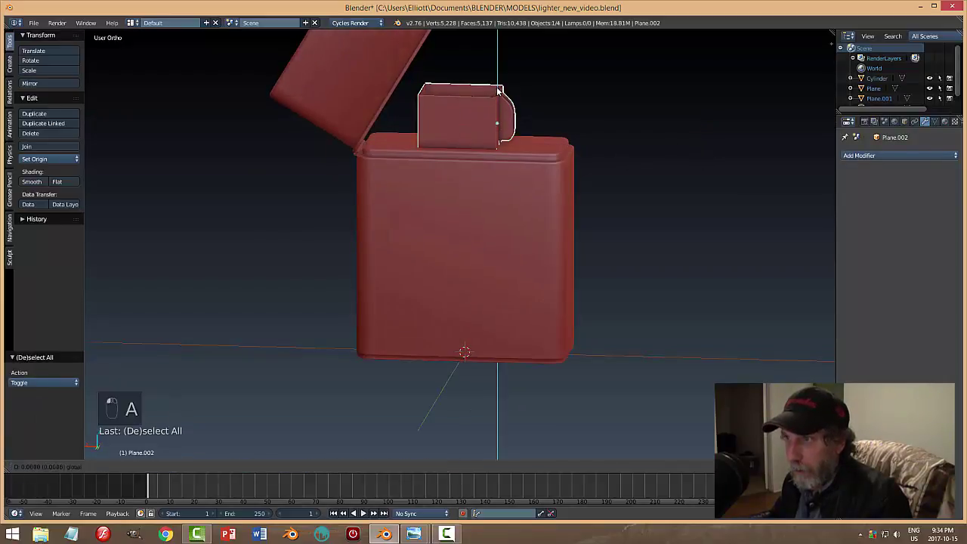
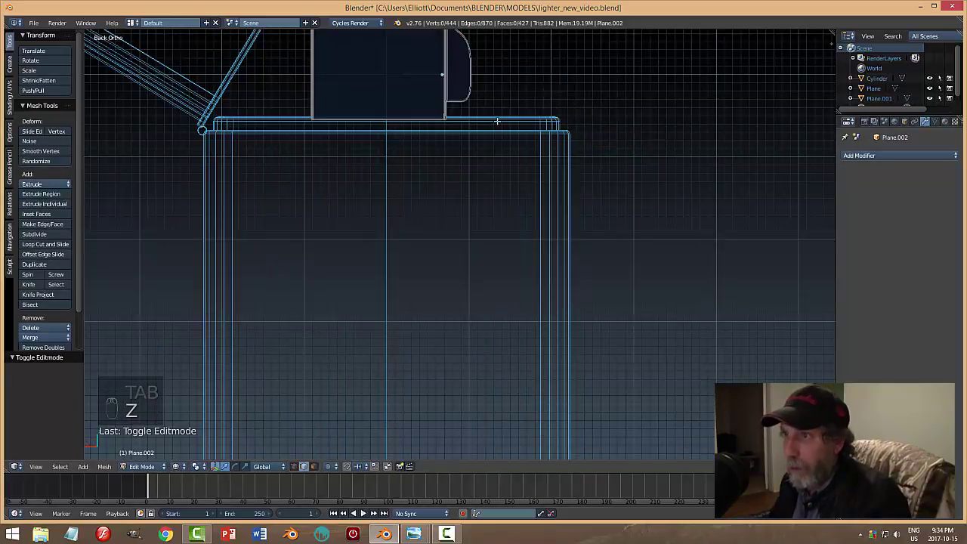
Move the curved tab's vertices outward so the flap sticks out more, then return to object mode.
key(ctrl+Tab)
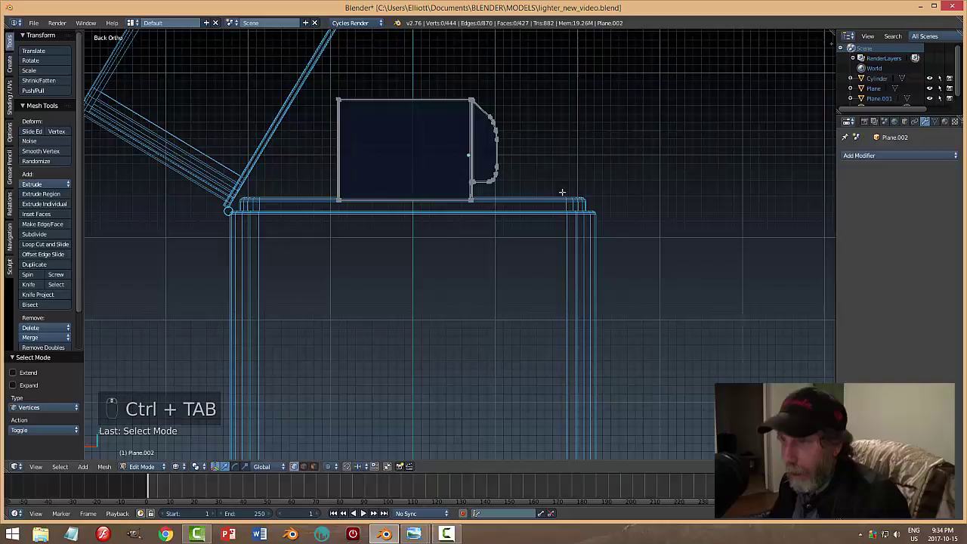
key(b)
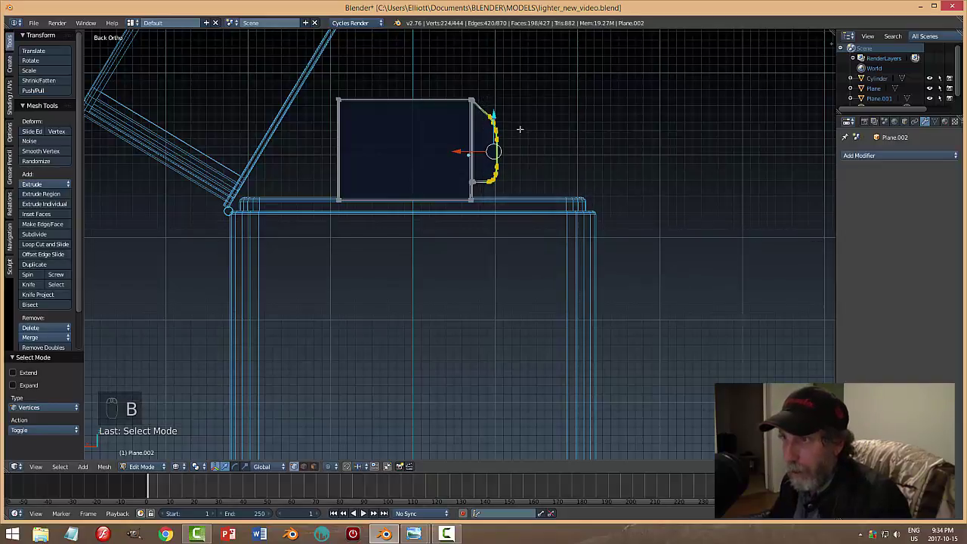
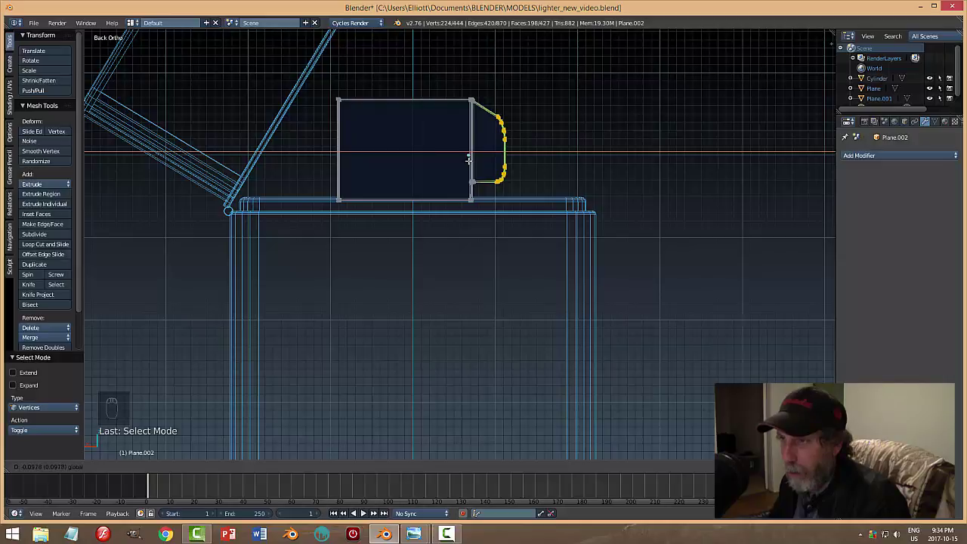
key(a)
key(Tab)
key(z)
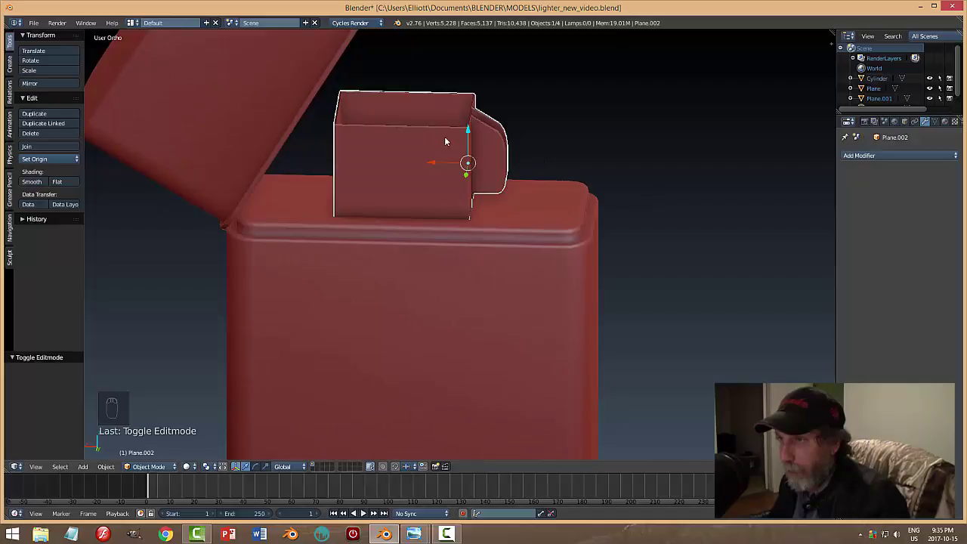
Deselect everything and add a new circle mesh at the top of the insert.
drag(537, 169, 661, 208)
key(a)
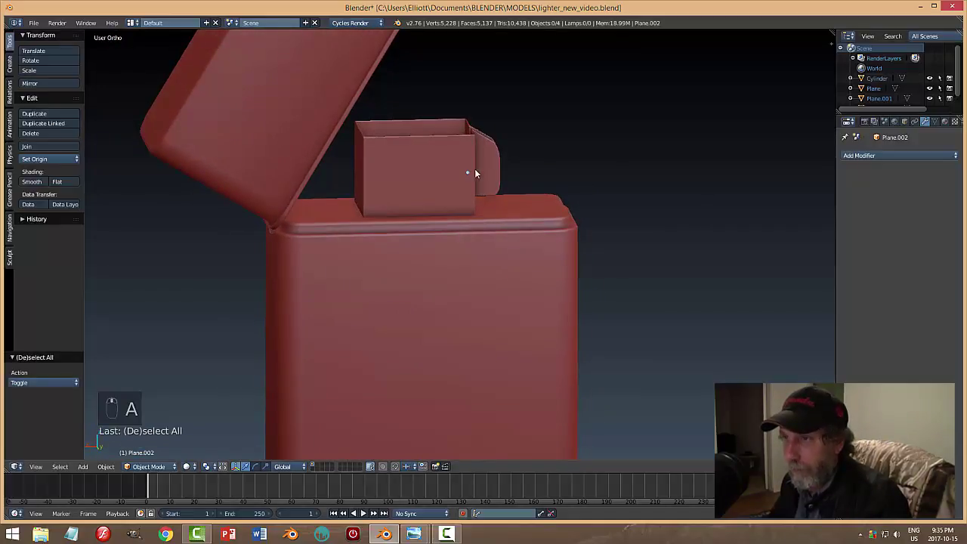
key(ctrl+s)
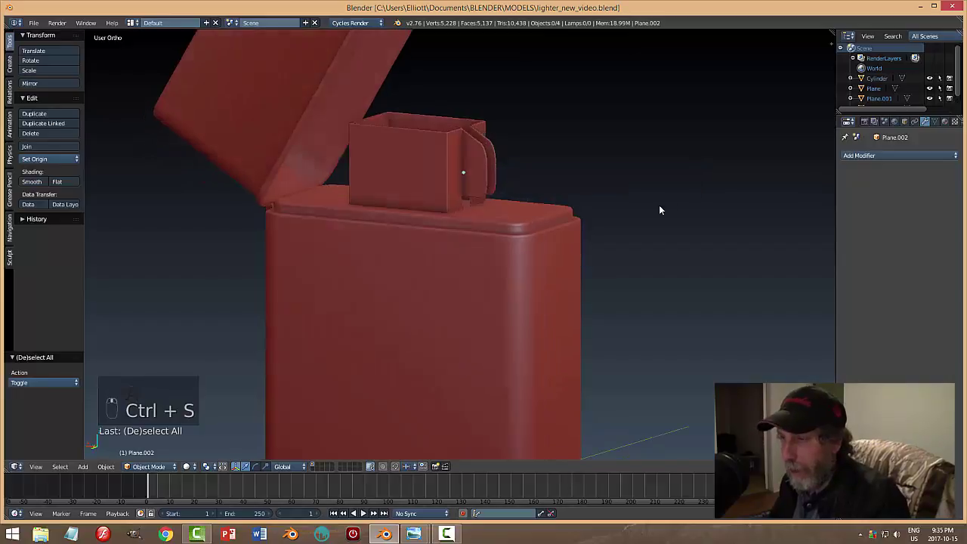
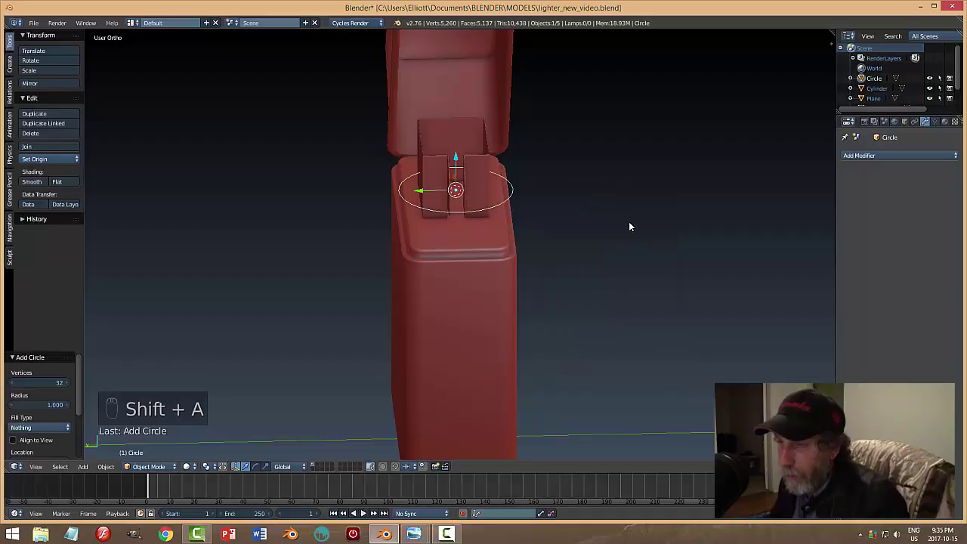
Rotate the circle upright, shrink it to about half size, fill it and extrude it into a disc.
key(r)
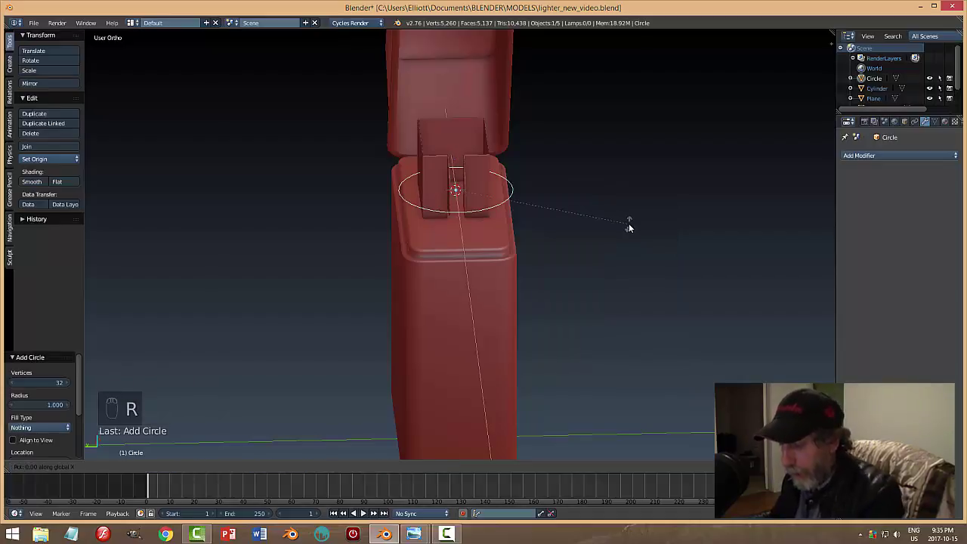
drag(487, 234, 604, 220)
key(s)
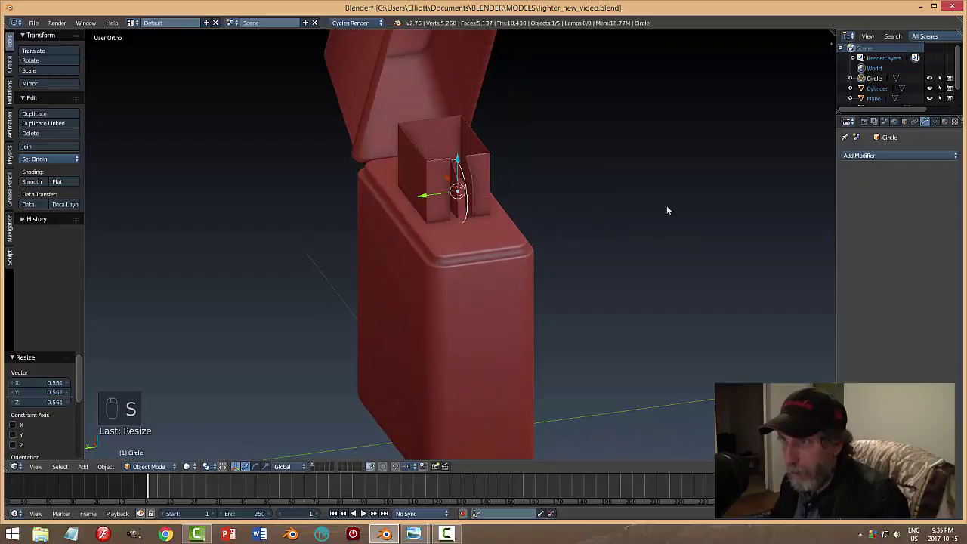
key(Tab)
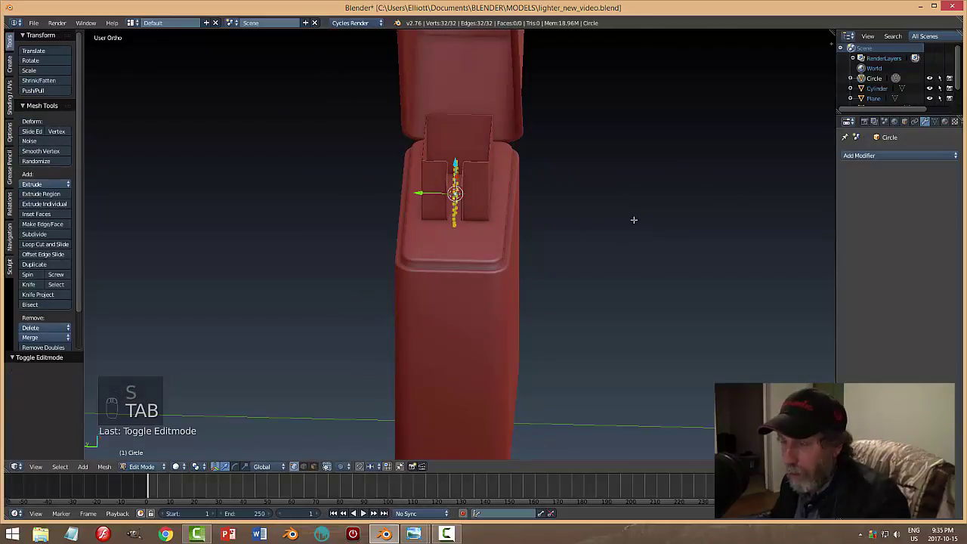
key(a)
key(a)
key(f)
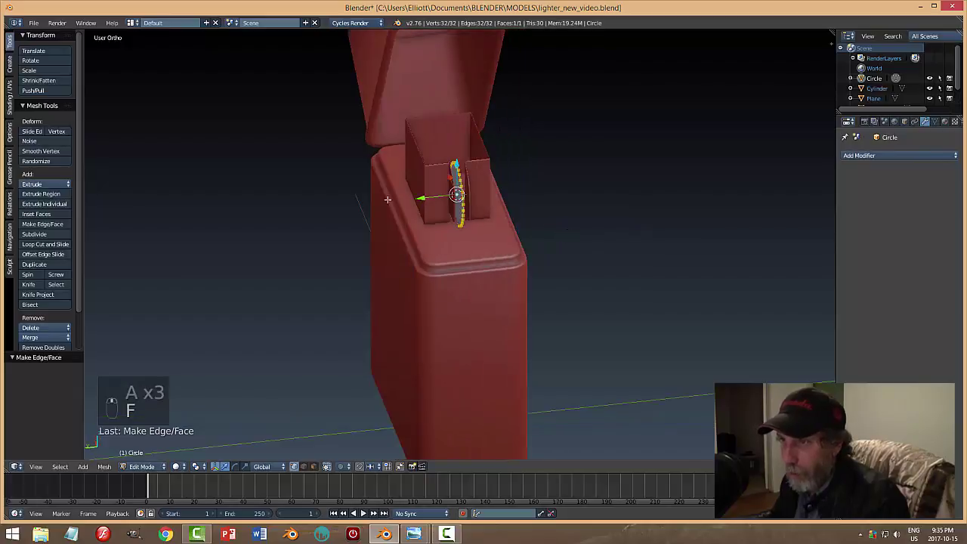
key(e)
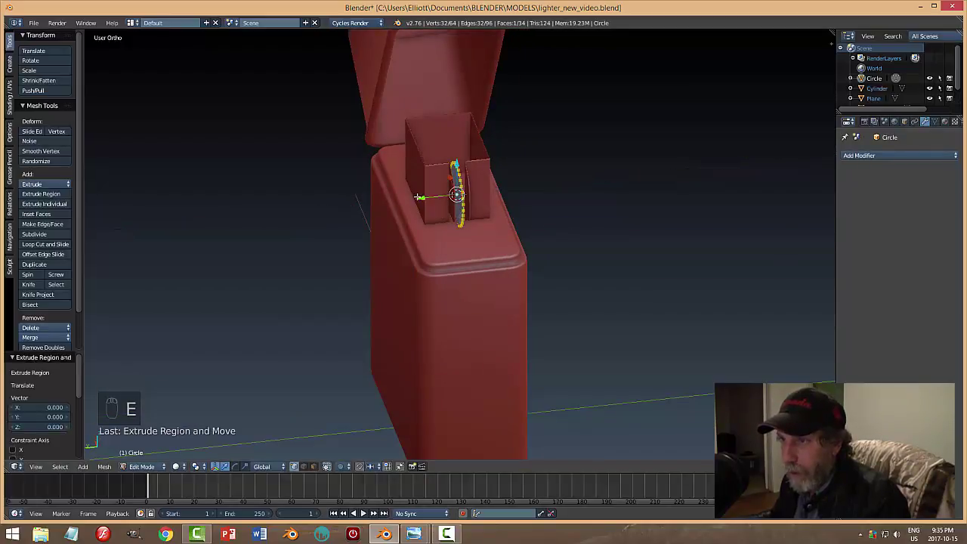
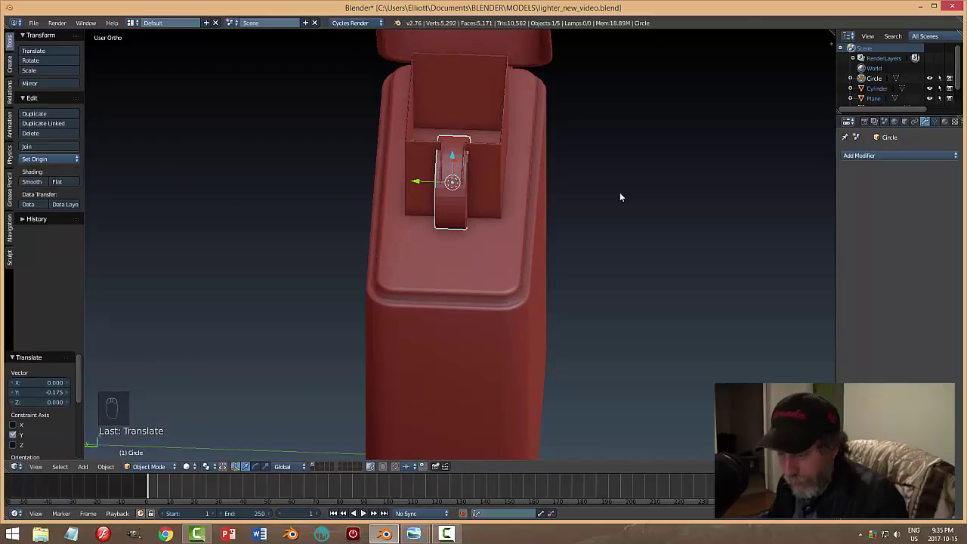
Thicken and enlarge the wheel disc and move it vertically into the insert's front slot.
key(s)
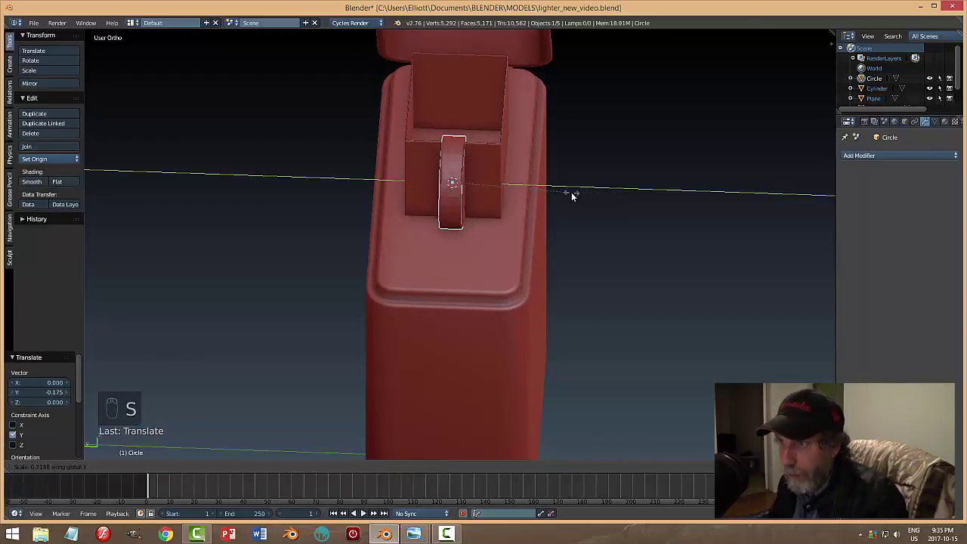
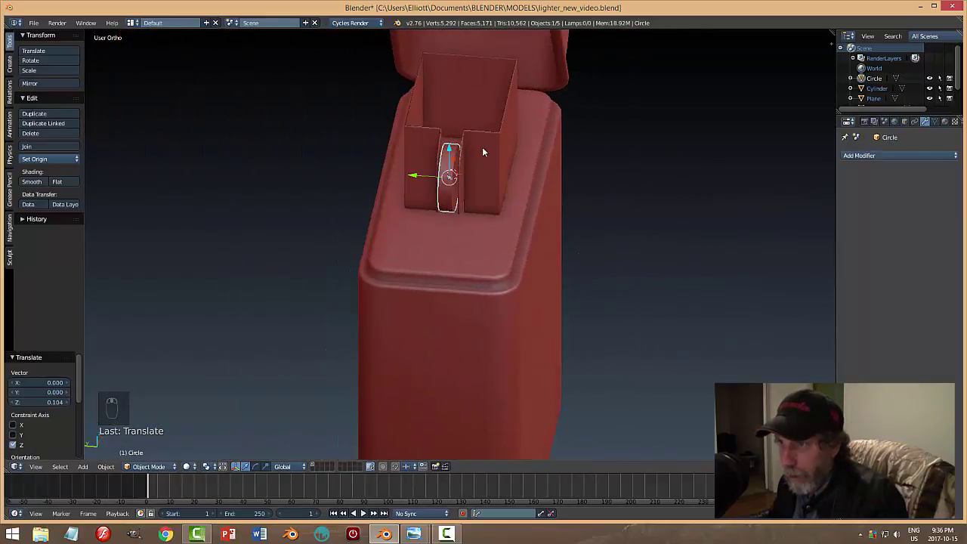
key(s)
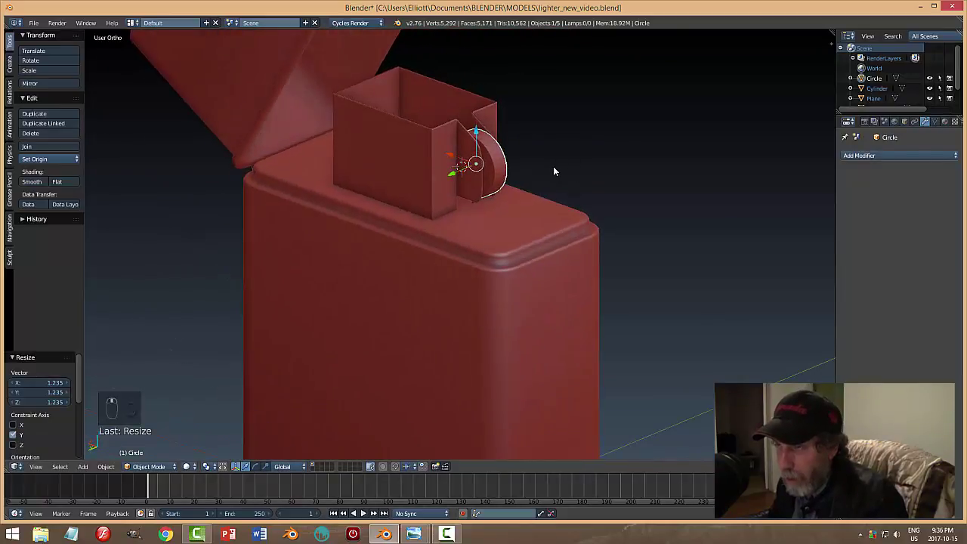
key(s)
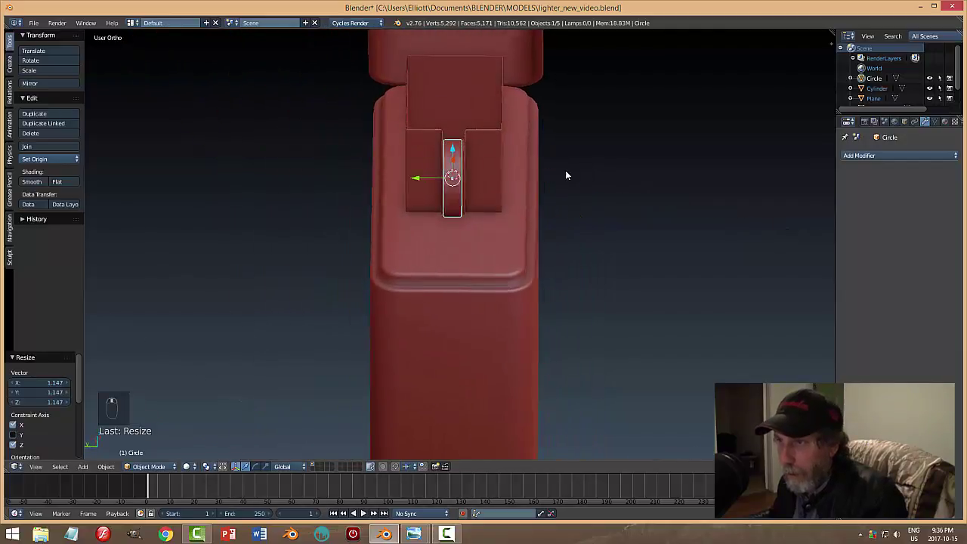
key(a)
drag(578, 174, 628, 153)
middle_click(527, 151)
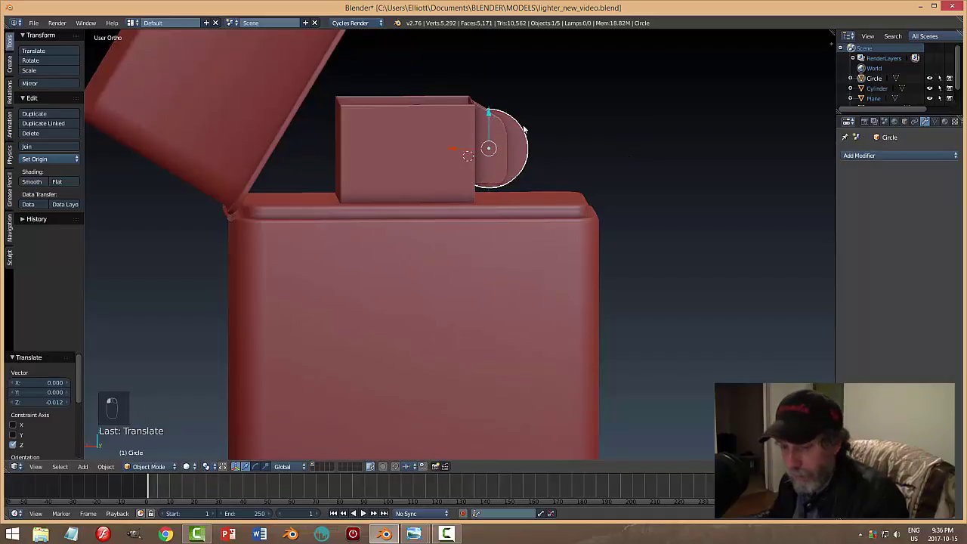
key(a)
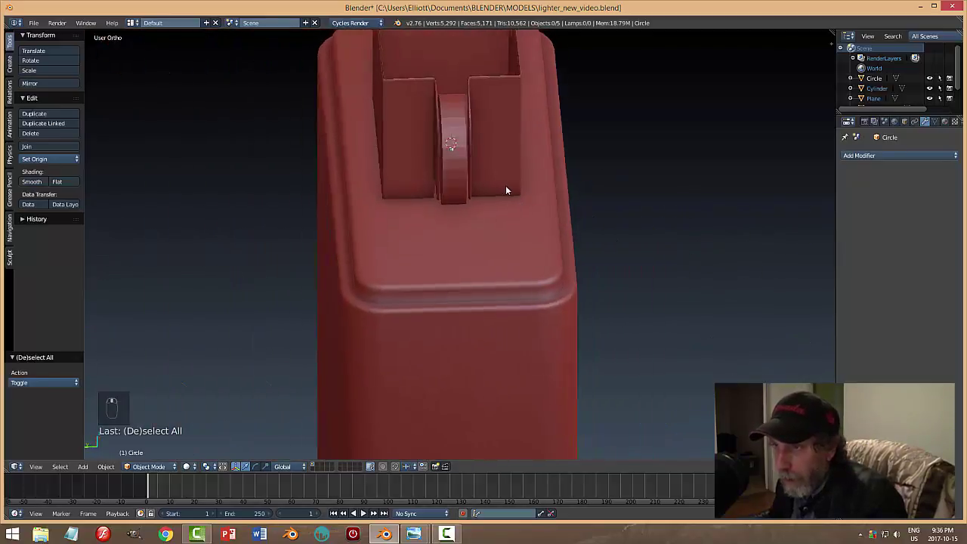
click(476, 139)
Inset and scale the wheel's flat end faces, then inset each rim face individually.
key(Tab)
key(ctrl+Tab)
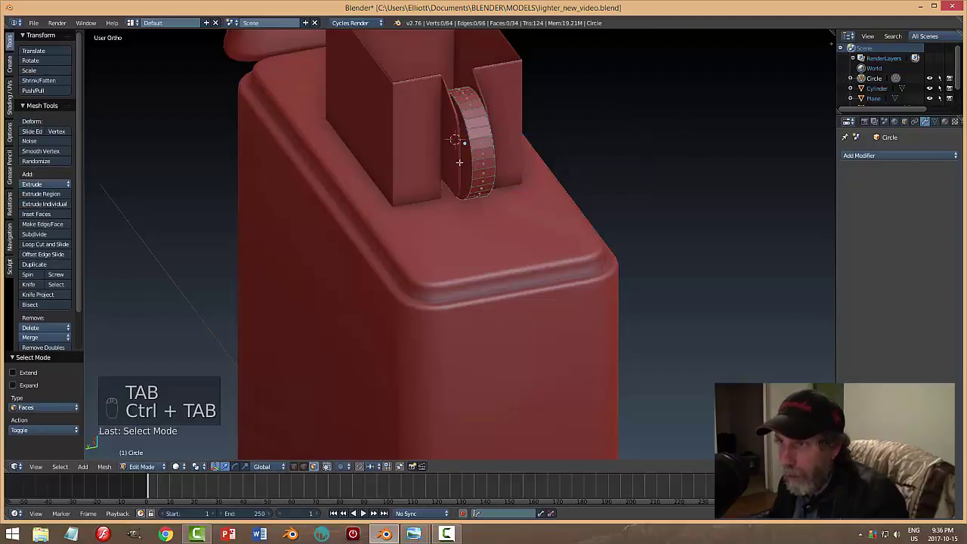
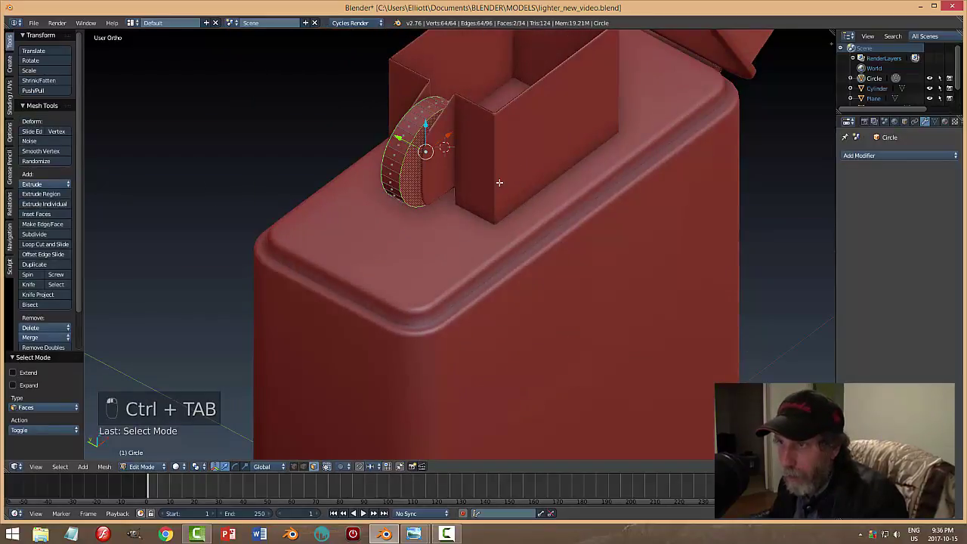
key(i)
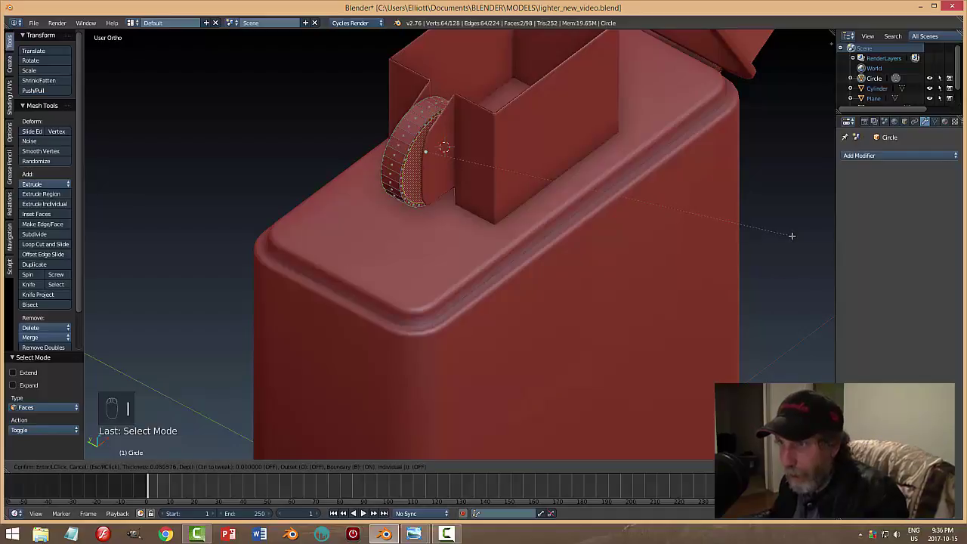
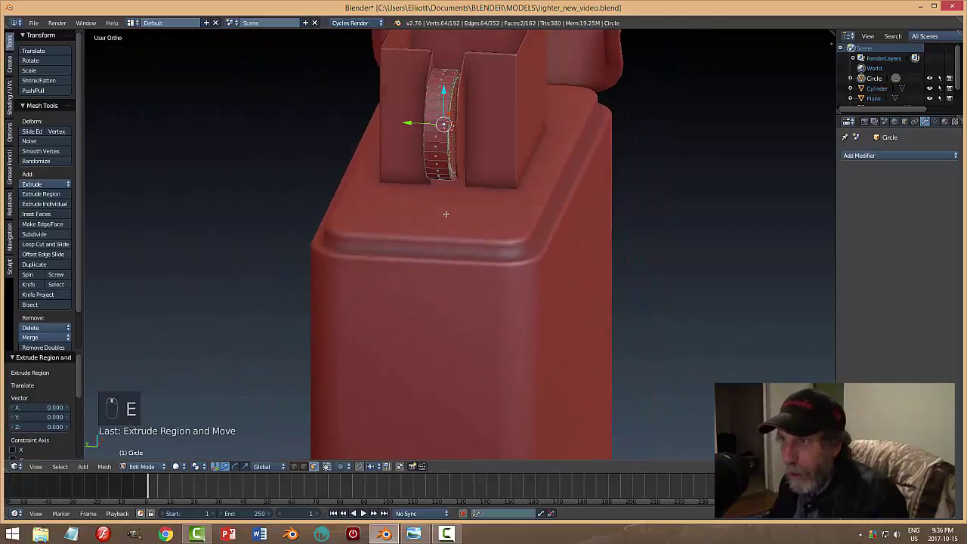
key(s)
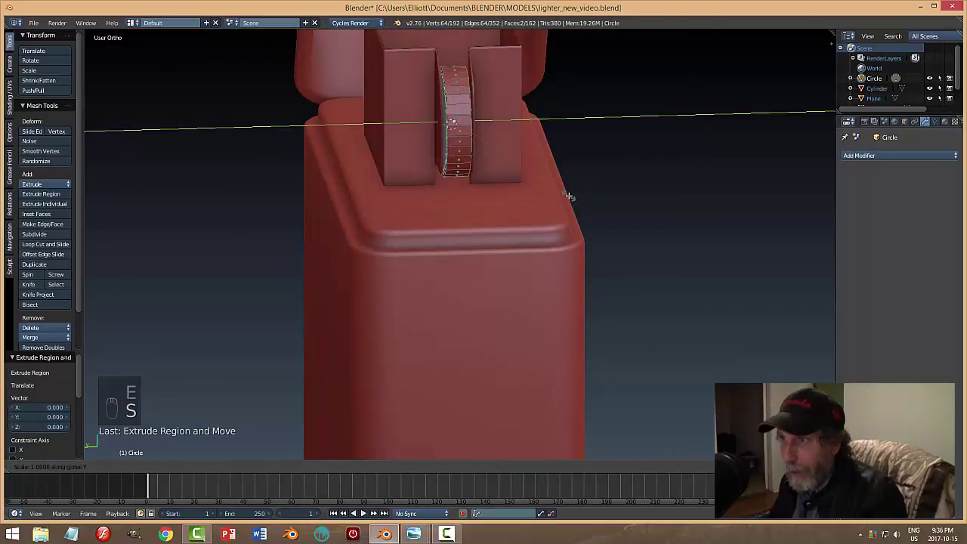
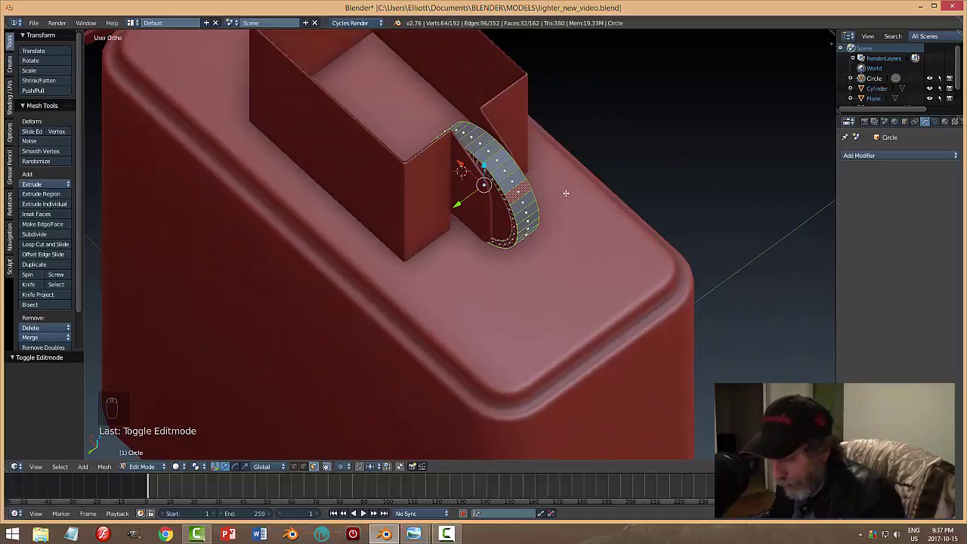
key(i)
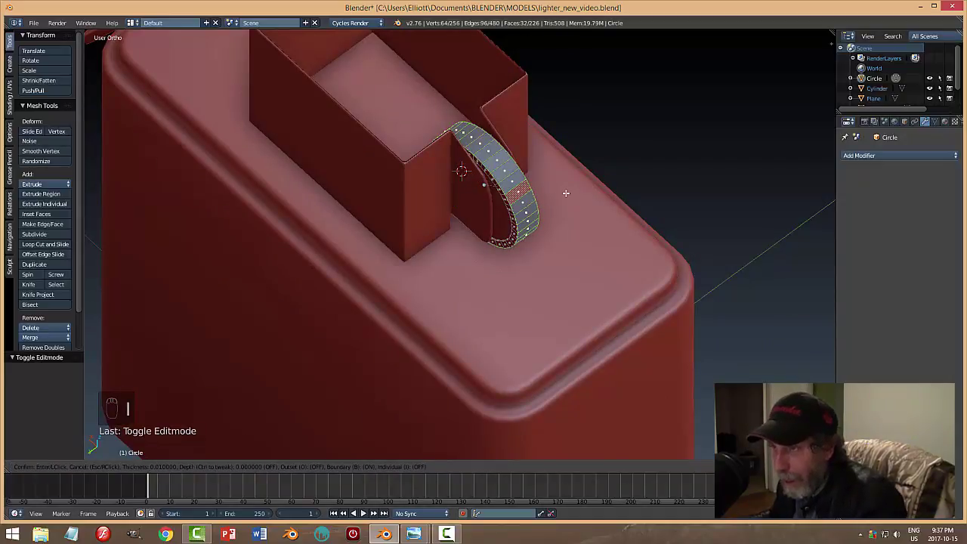
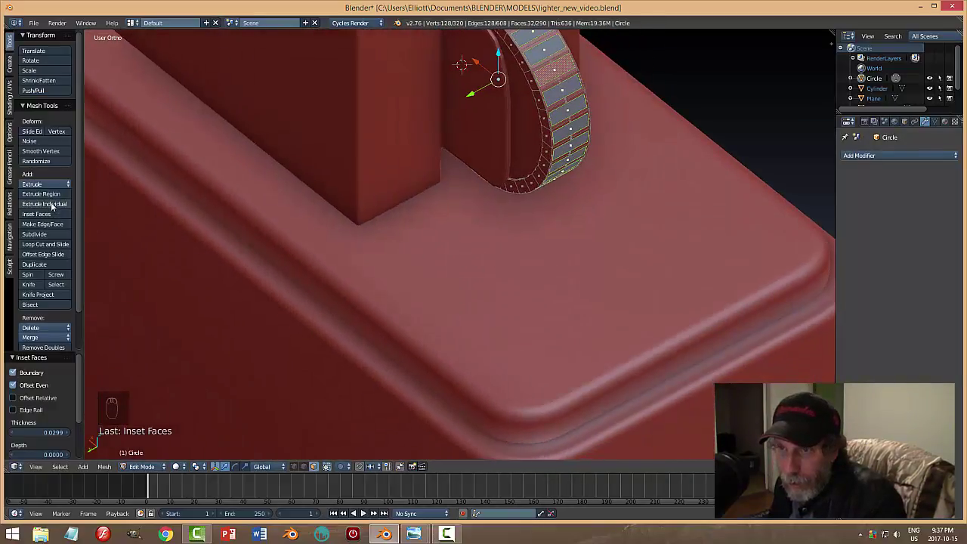
Extrude the rim panels individually and sink them inward into grooves.
drag(55, 206, 58, 206)
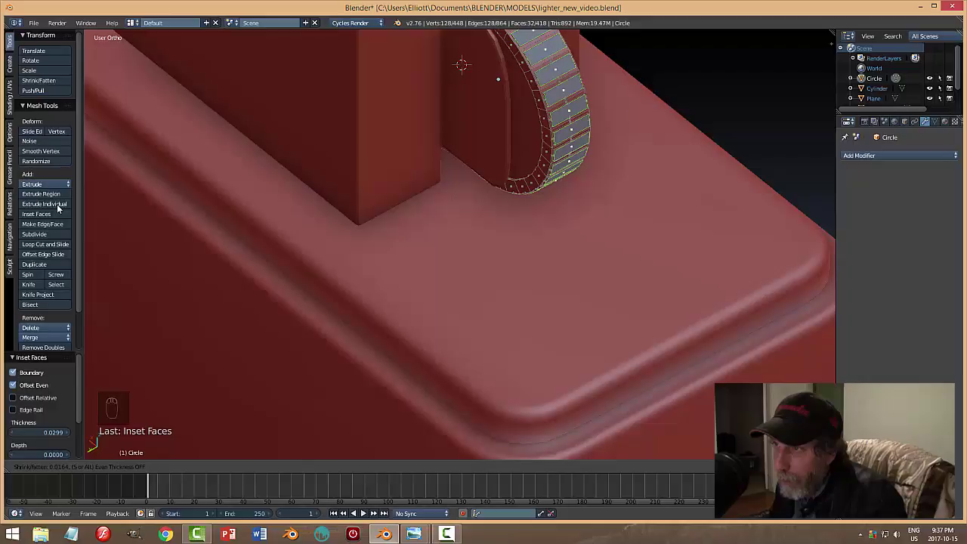
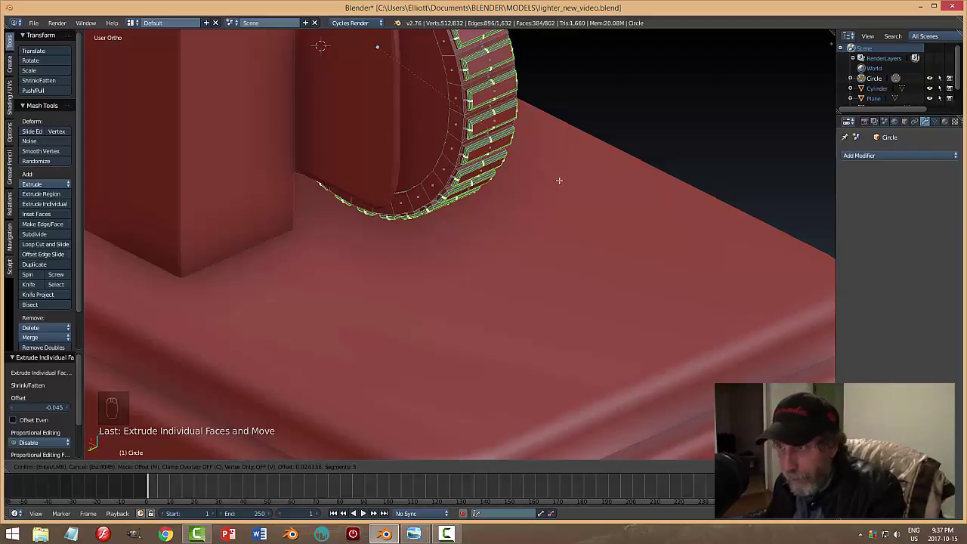
key(F6)
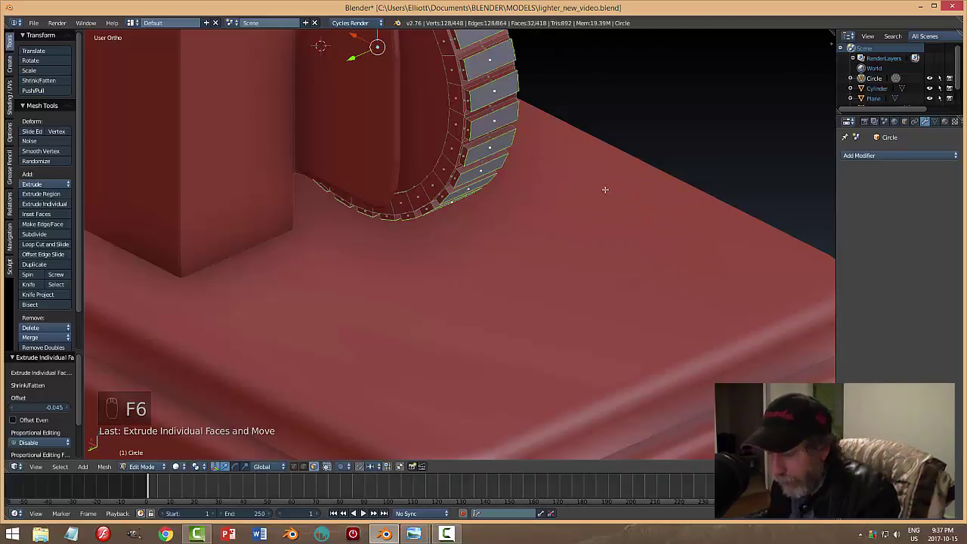
key(F6)
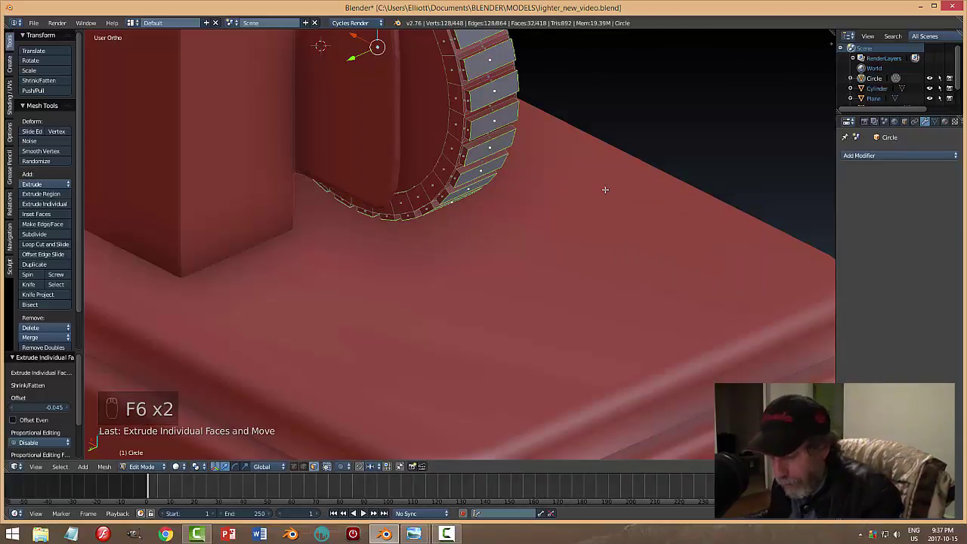
Bevel the groove edges, redoing it more subtly at 0.01, and finish editing the wheel.
key(ctrl+b)
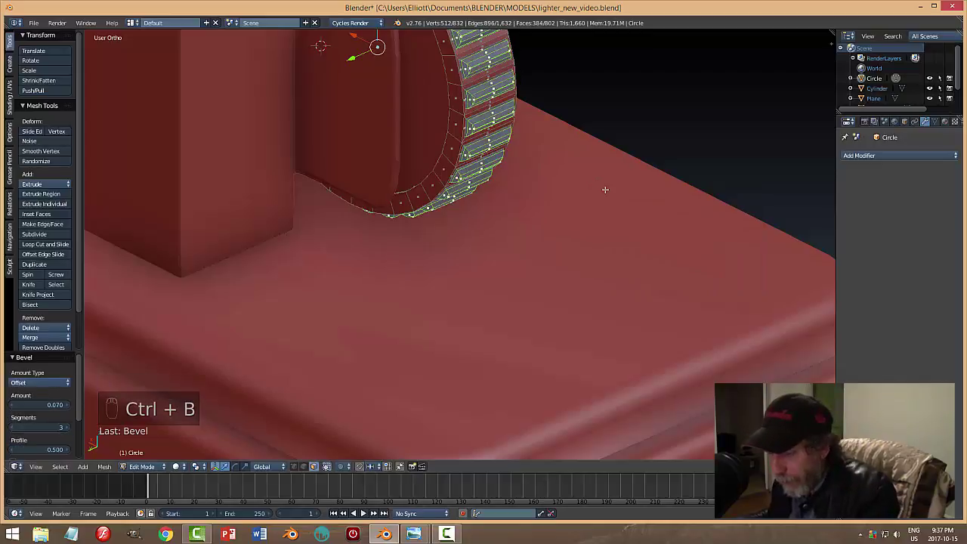
key(F6)
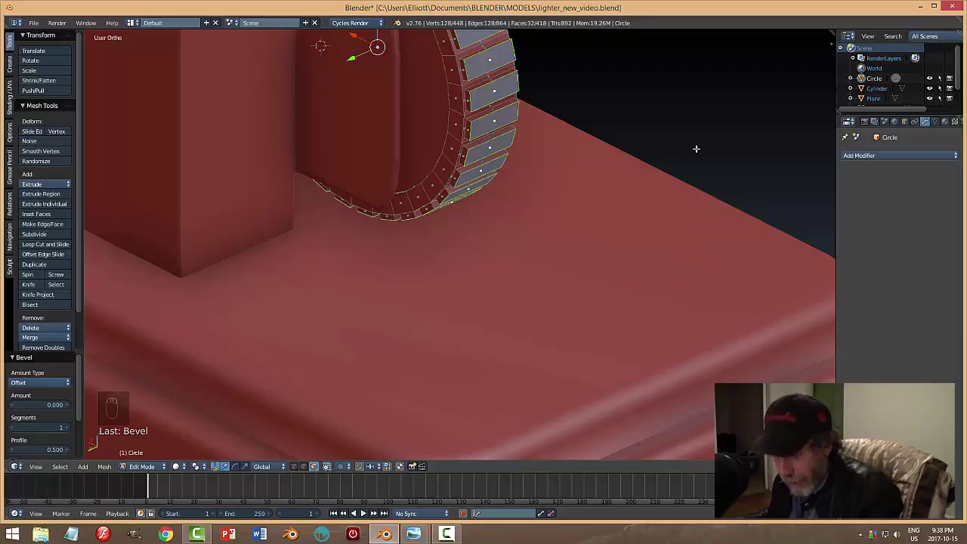
key(ctrl+b)
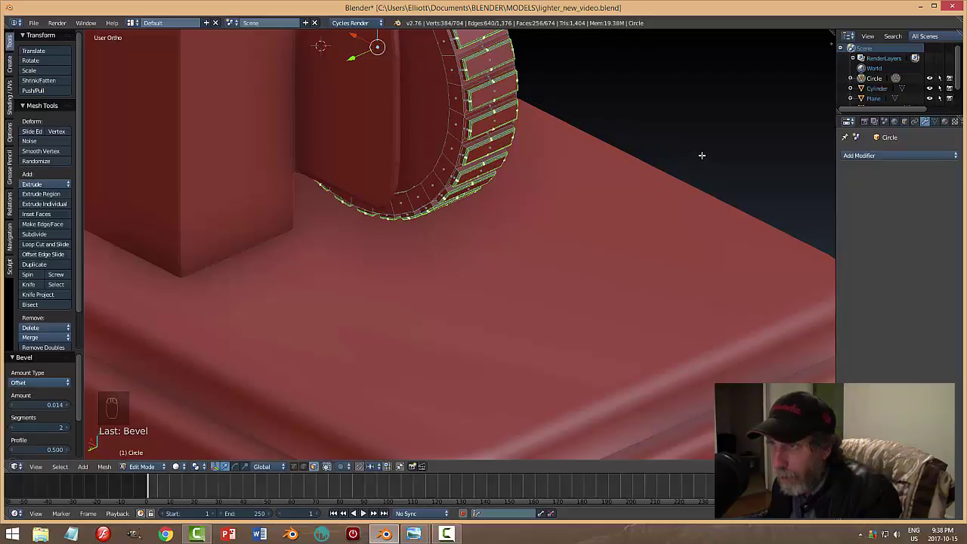
key(a)
key(Tab)
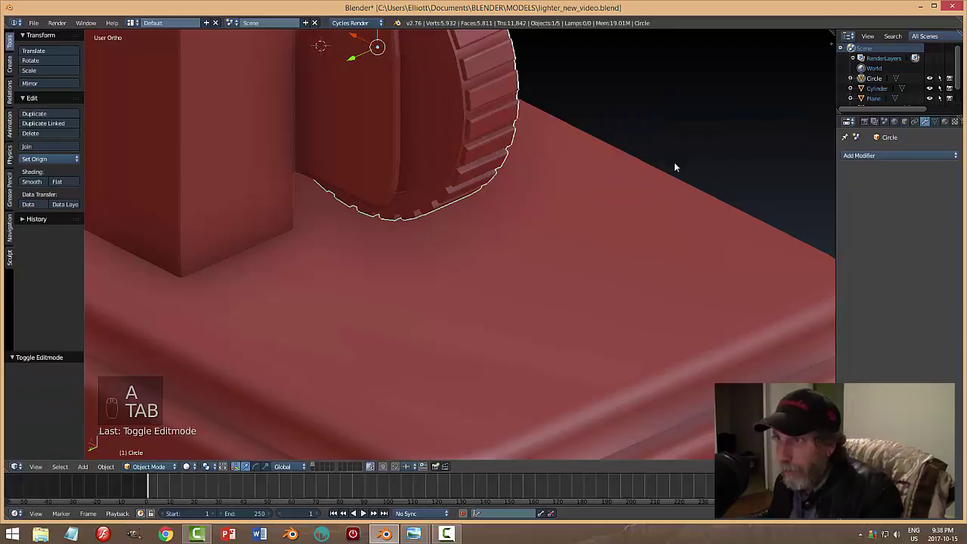
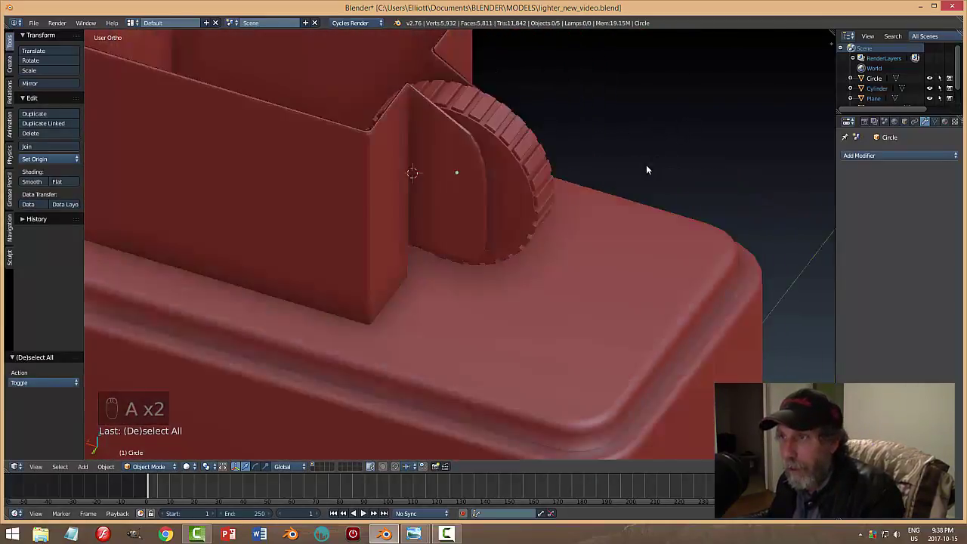
Orbit toward the flint wheel and bring up the cursor snapping options to centre on it.
middle_click(655, 167)
drag(643, 168, 675, 132)
middle_click(652, 141)
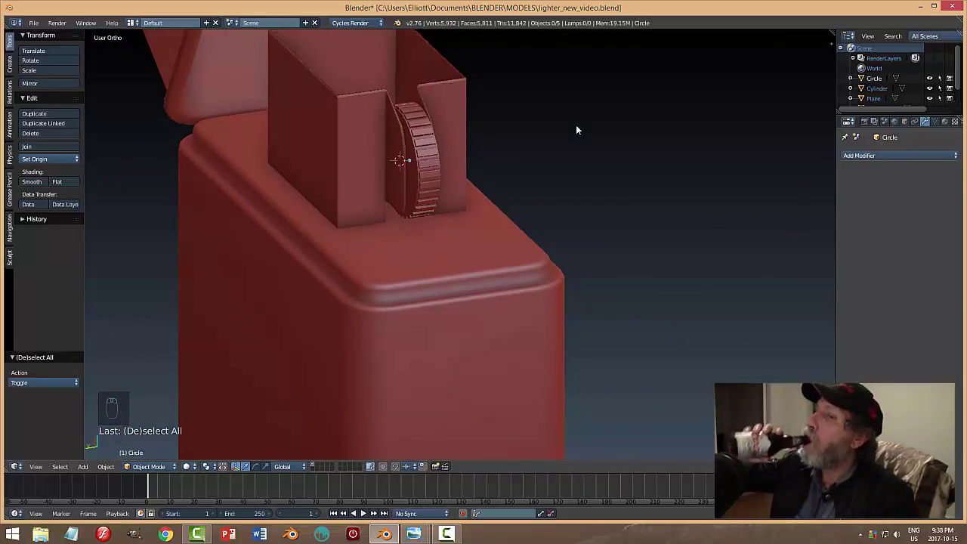
drag(581, 129, 469, 162)
drag(444, 162, 538, 158)
key(shift+s)
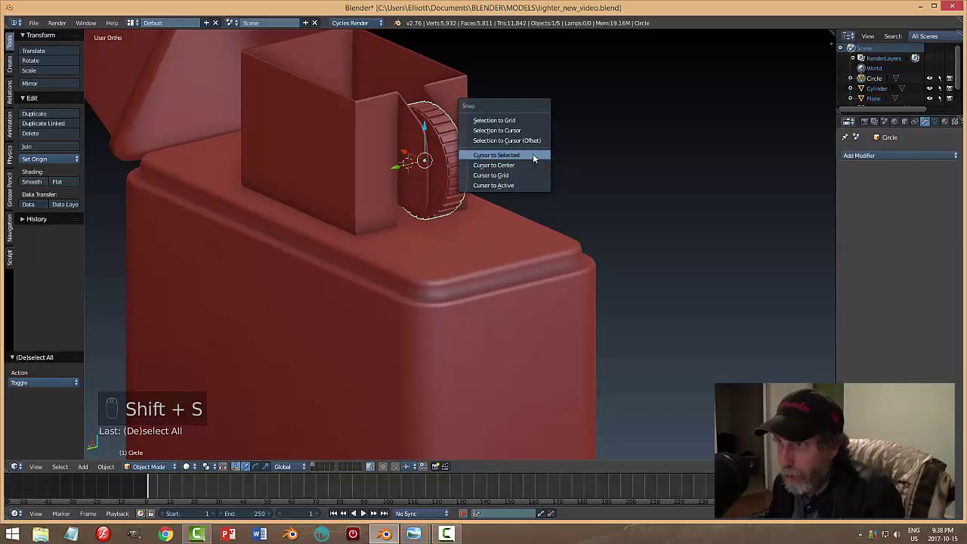
Add a cylinder, turn it on its side and size it into a slim pin along the wheel's axis.
key(shift+a)
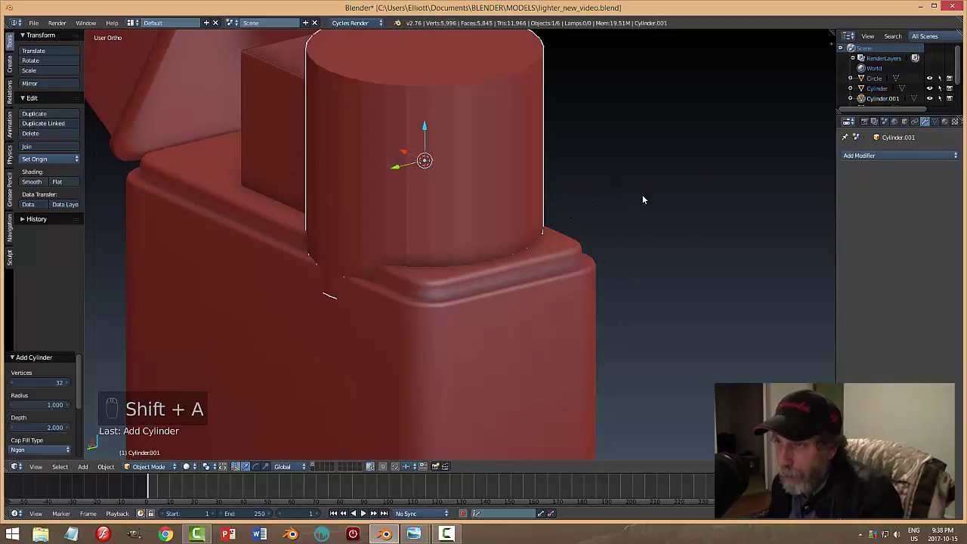
key(r)
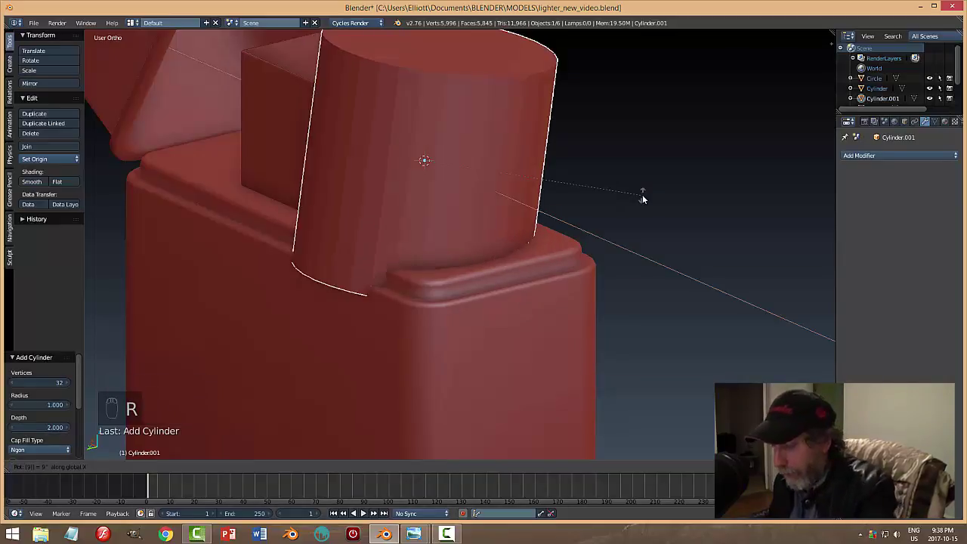
key(s)
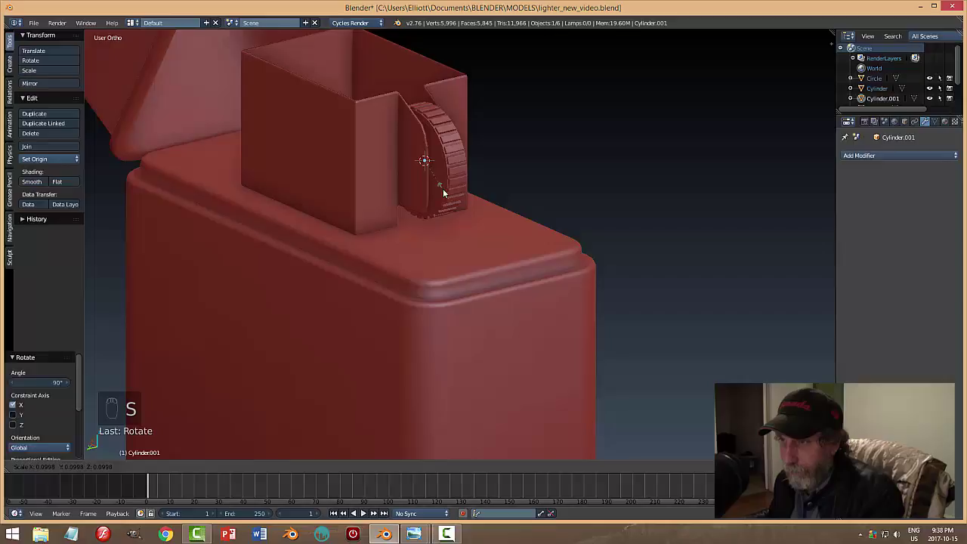
key(s)
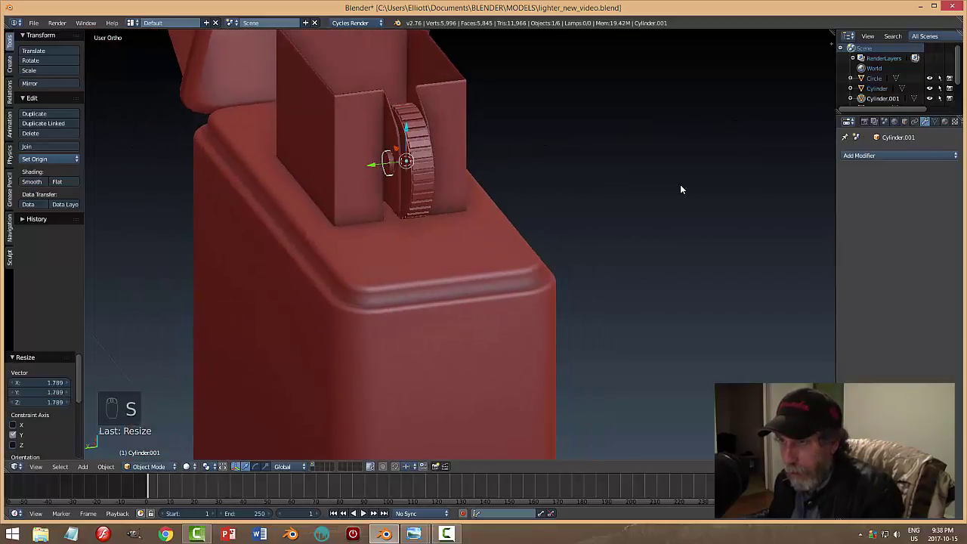
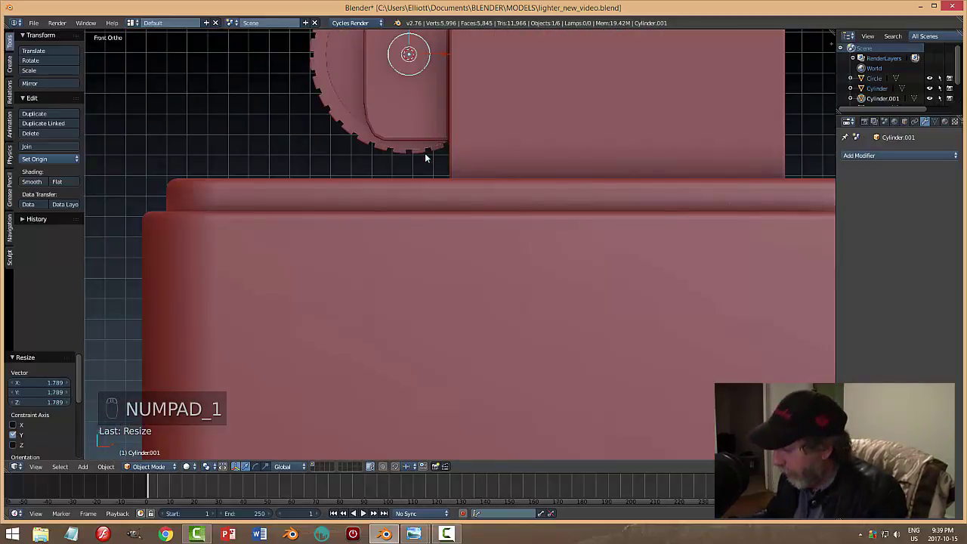
Check the pin from the side, enlarge it by 1.23 and make it poke out both sides of the wheel.
key(KP_3)
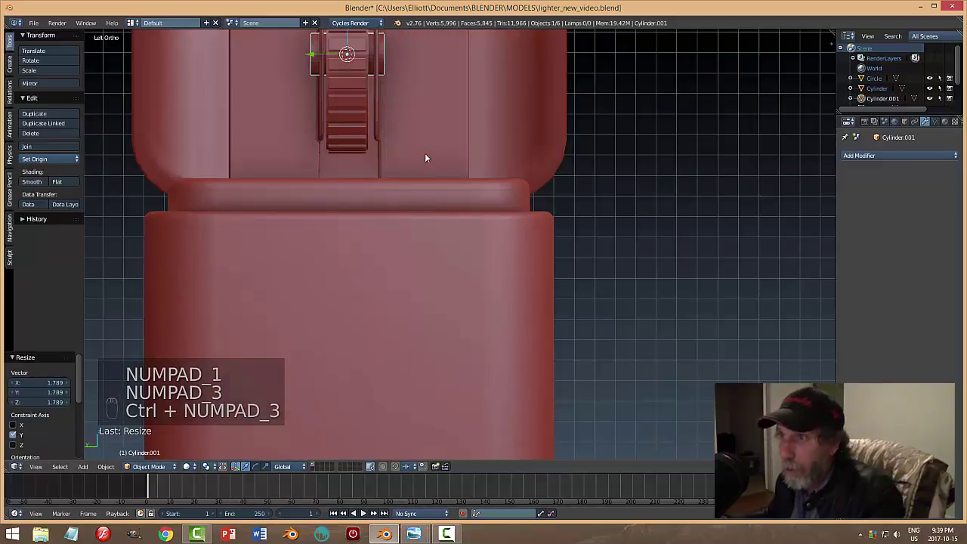
middle_click(452, 105)
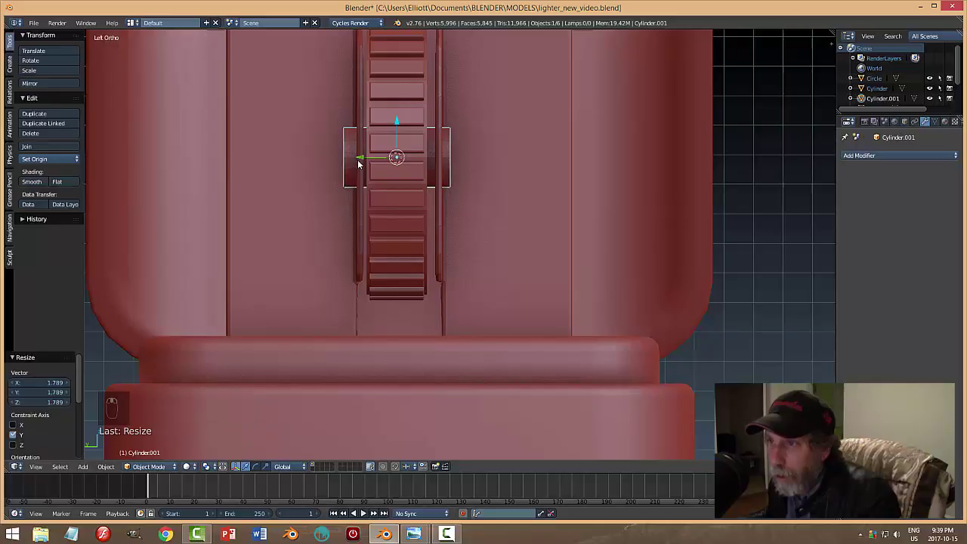
drag(361, 162, 391, 182)
drag(482, 185, 443, 211)
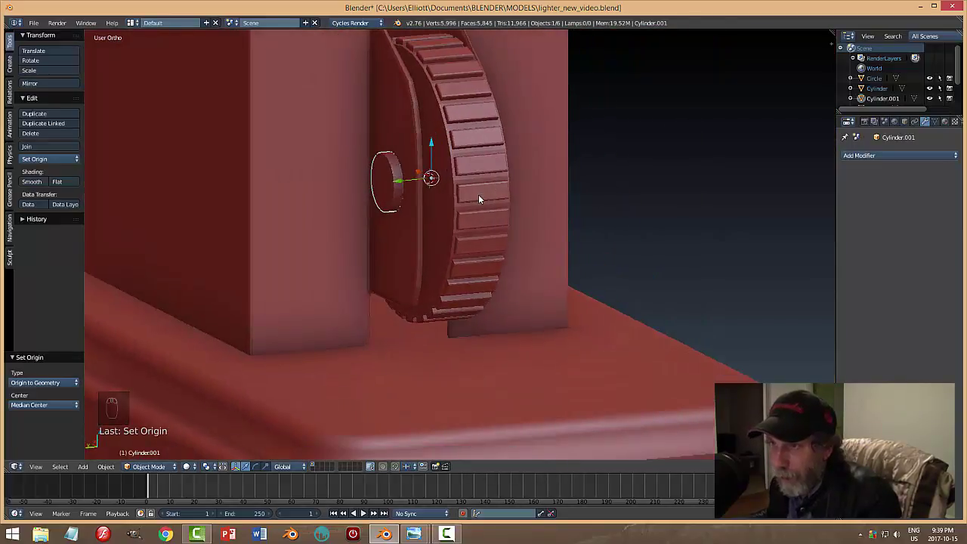
key(s)
drag(551, 192, 523, 197)
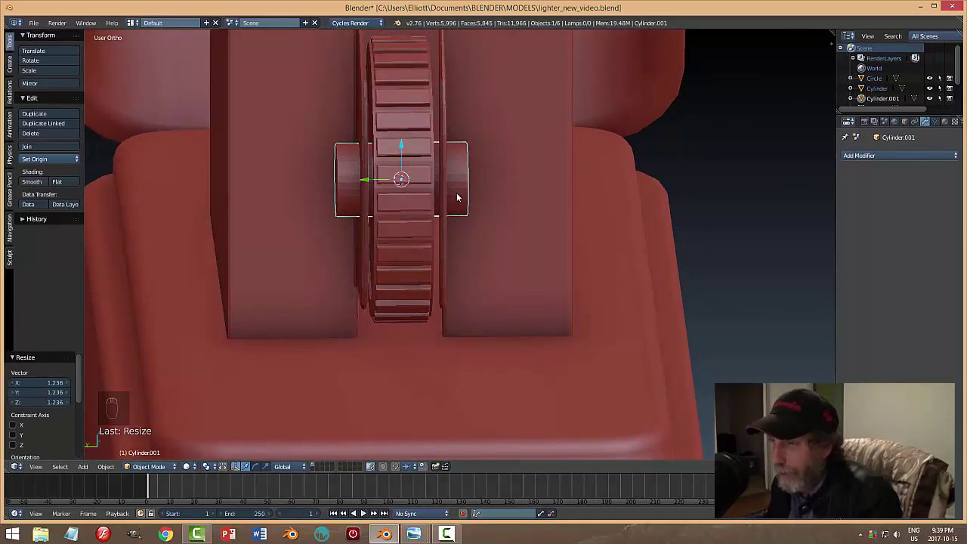
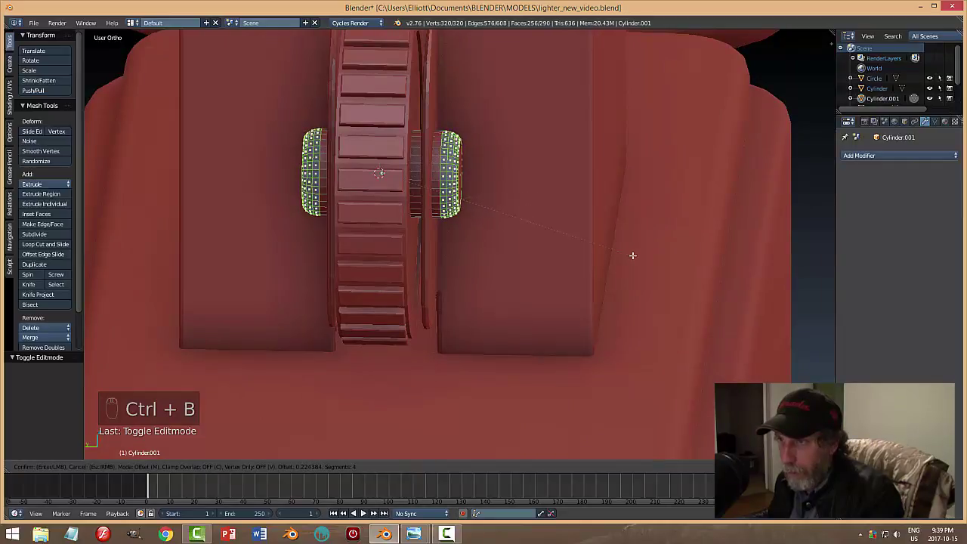
Return to object mode, scale the axle pin slightly smaller and deselect, leaving the wheel assembly in place.
key(a)
key(Tab)
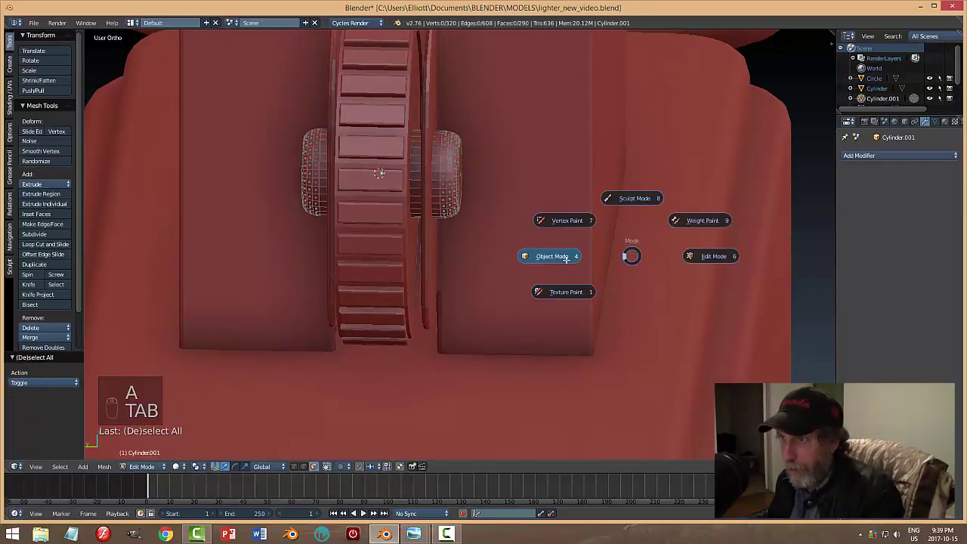
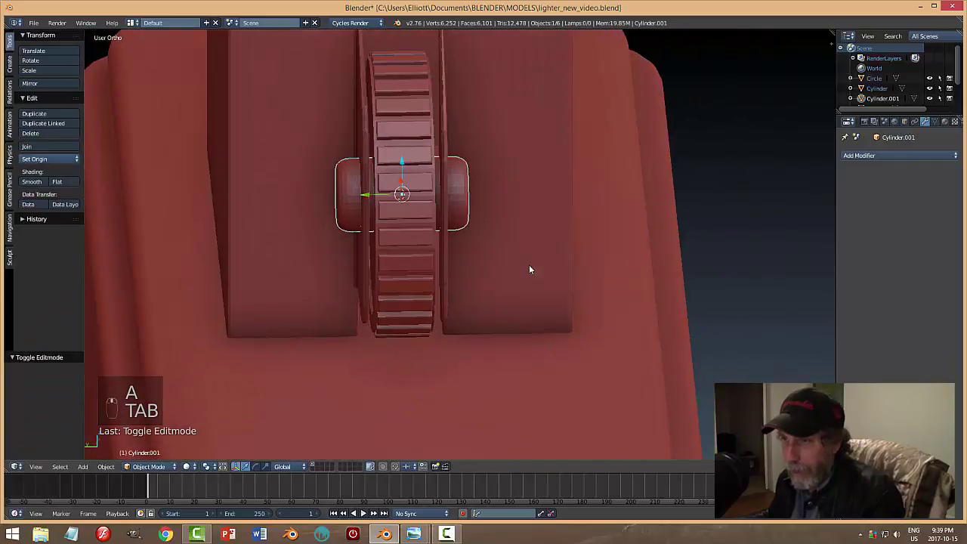
key(s)
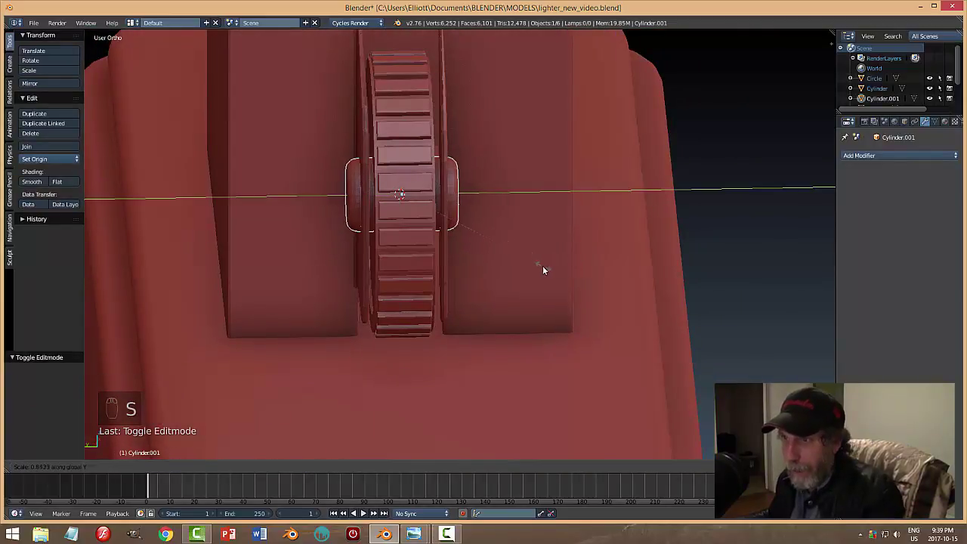
key(a)
click(613, 275)
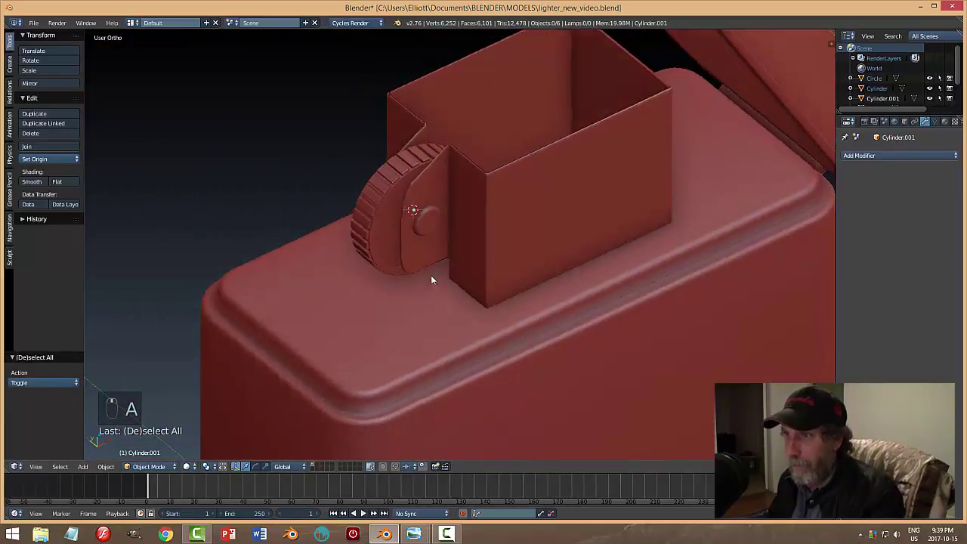
key(ctrl+s)
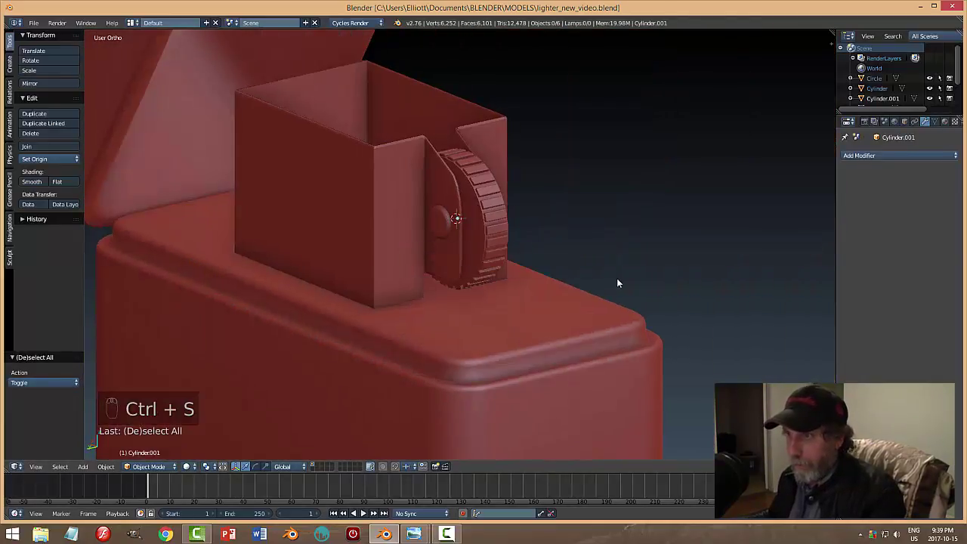
click(611, 246)
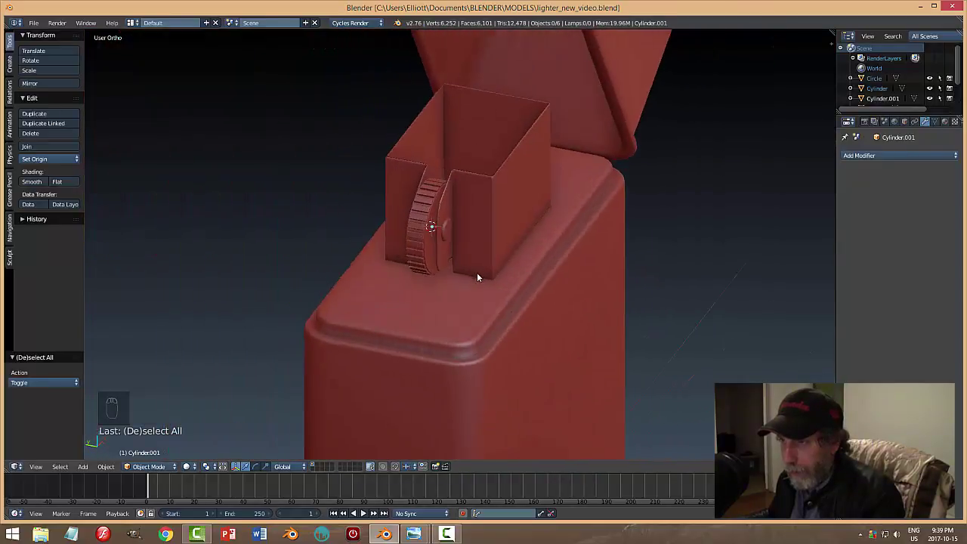
Stretch the sleeve insert Plane.002 along Y by 1.09 to fit around the flint wheel, and save.
drag(505, 273, 506, 252)
key(s)
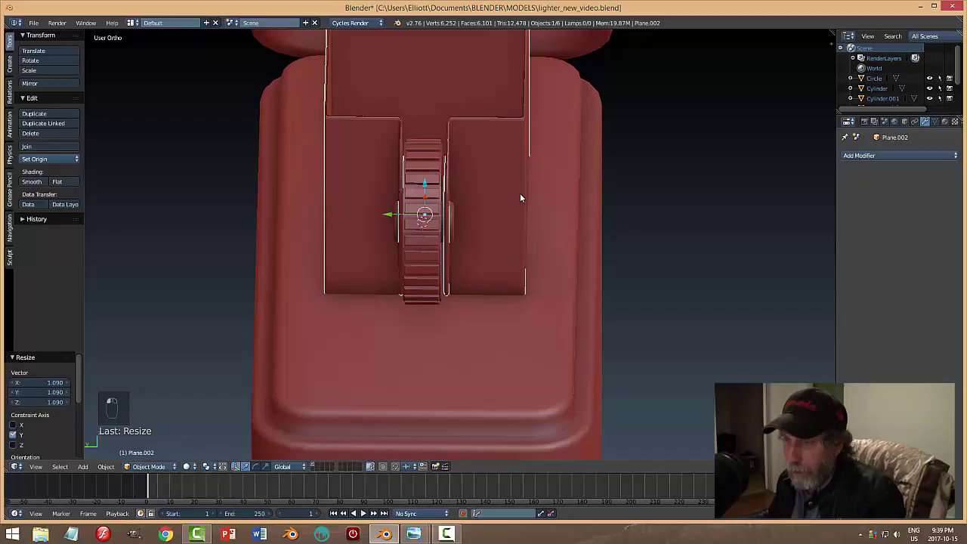
key(a)
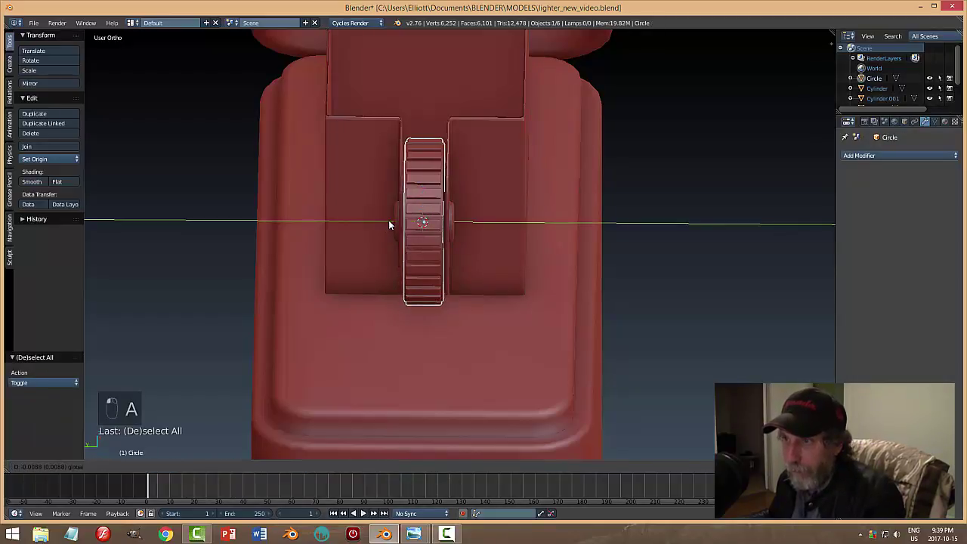
key(a)
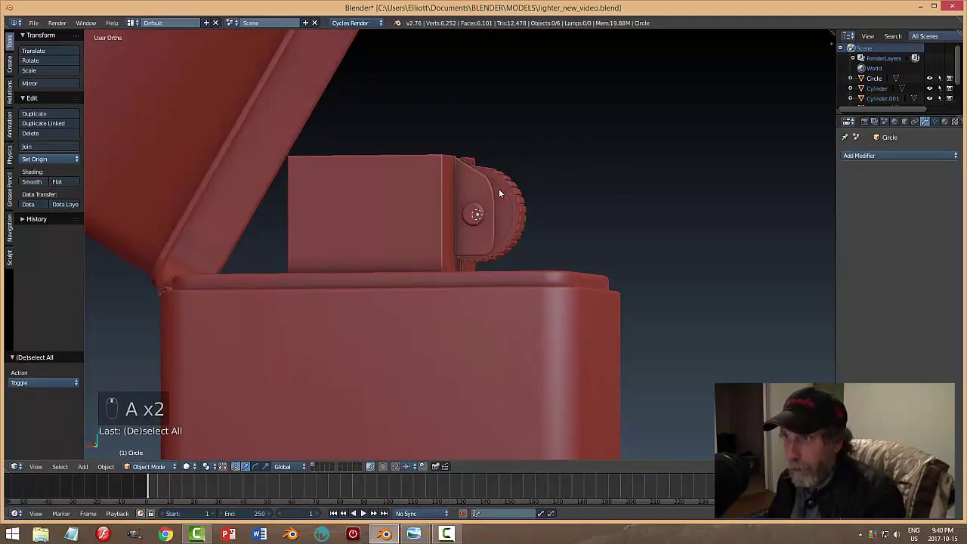
key(ctrl+s)
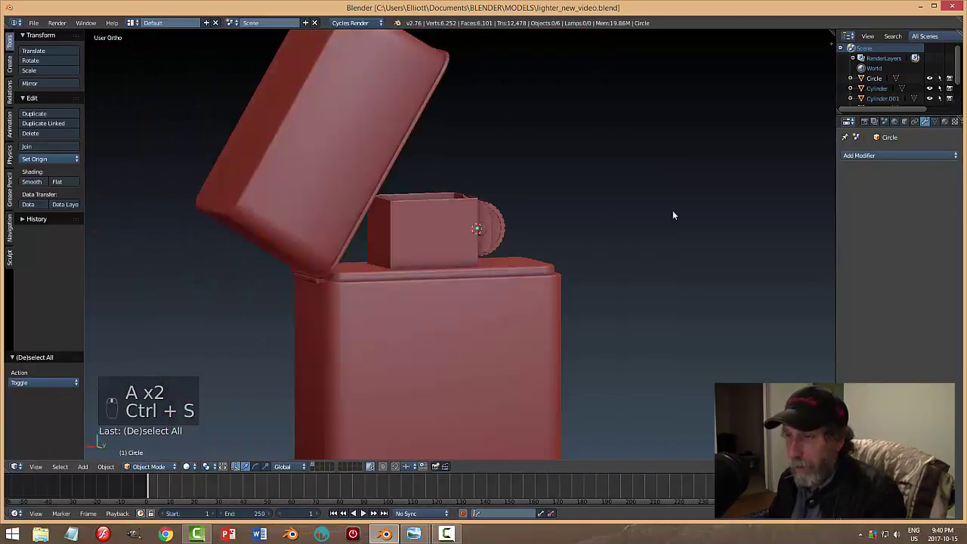
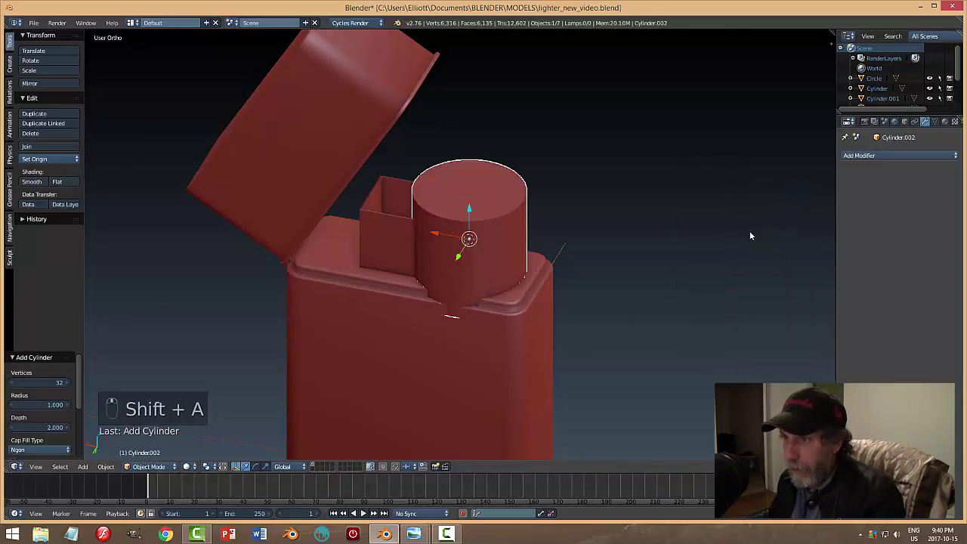
Turn the new cylinder onto its side along Y, place it through the insert's front face and shrink it to hole size.
key(r)
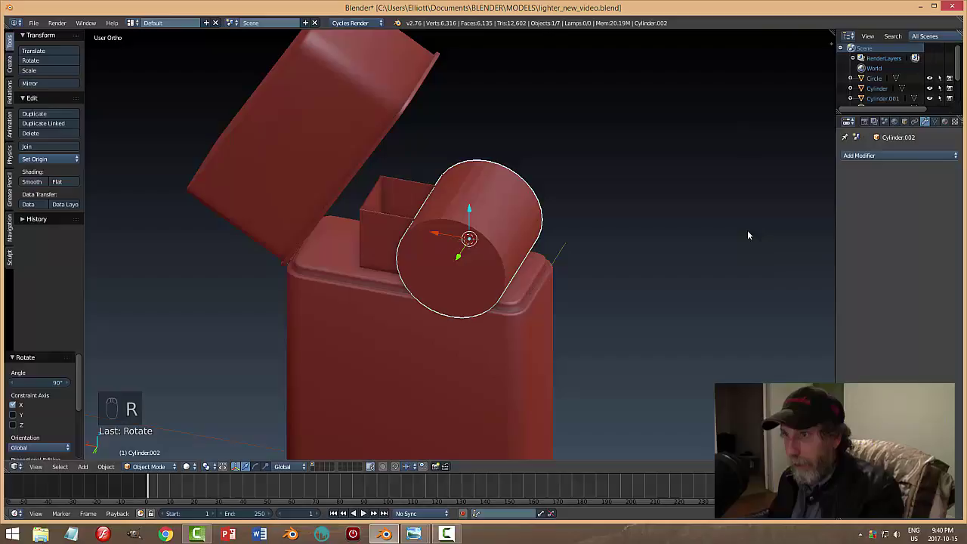
key(s)
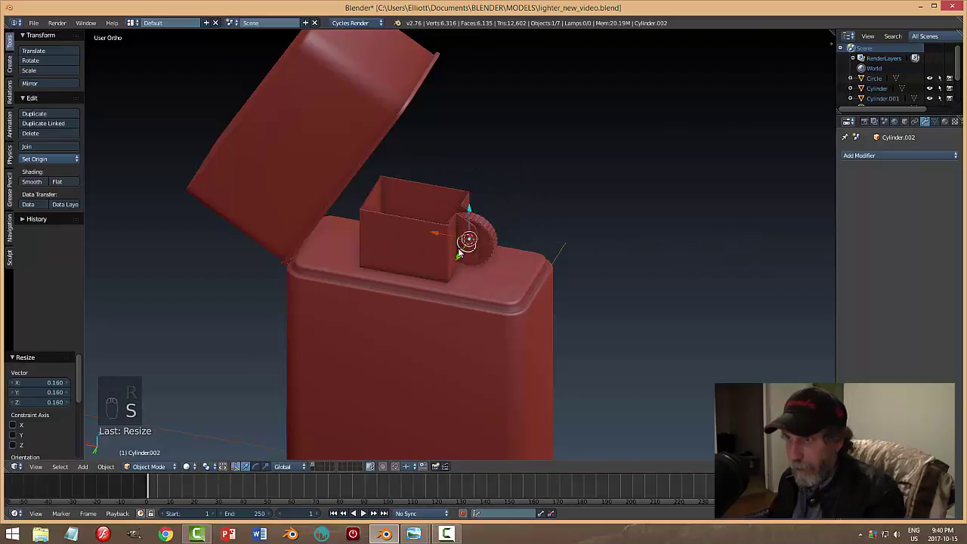
drag(446, 234, 635, 230)
key(s)
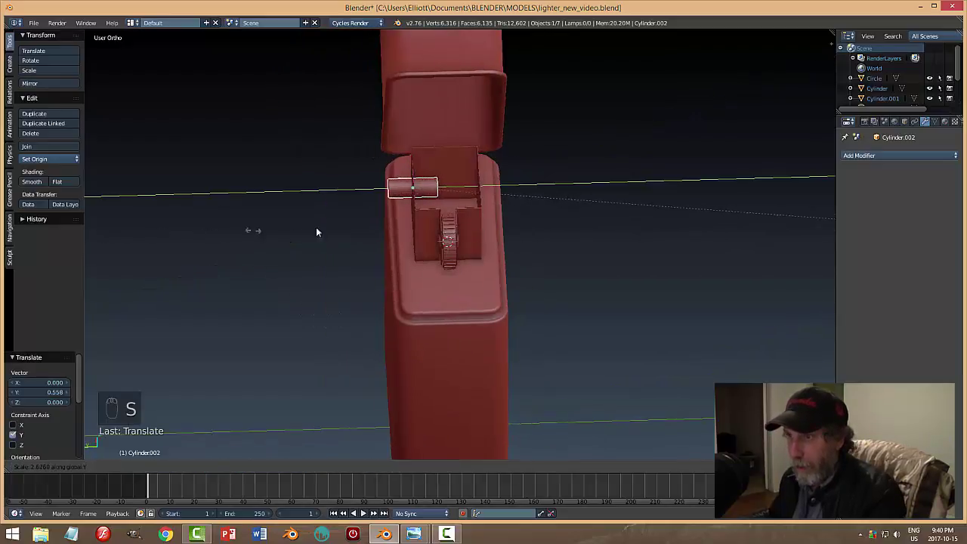
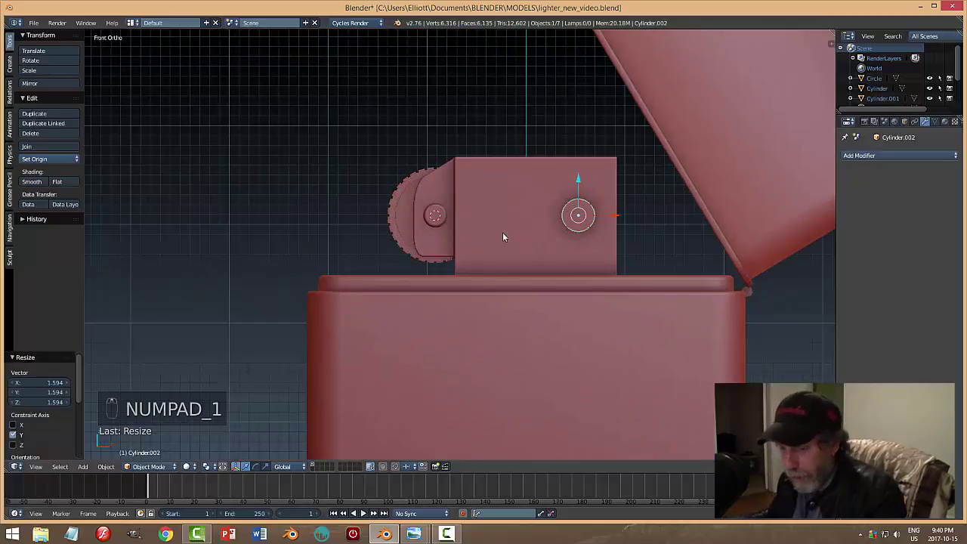
key(s)
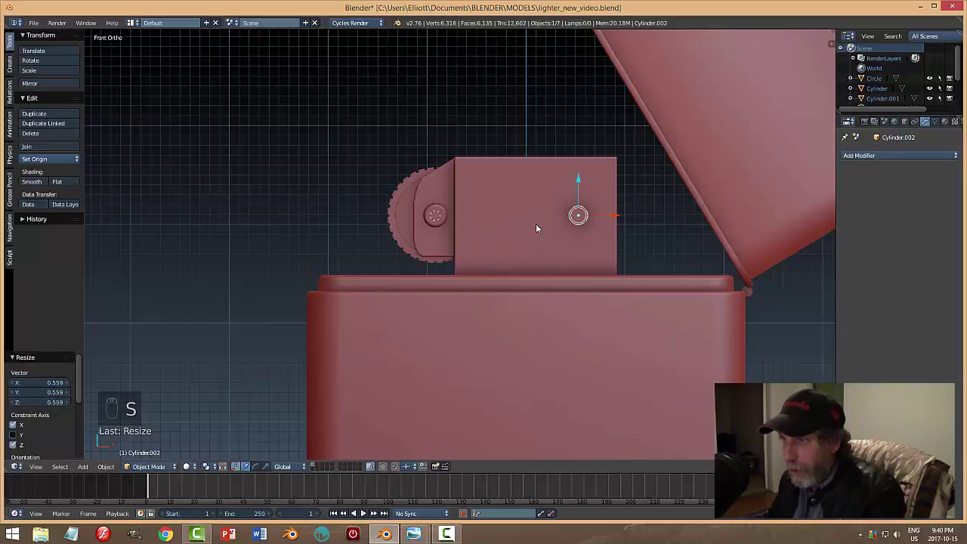
Duplicate the hole cylinder along the insert's top row with Shift+D and delete an extra copy.
drag(585, 170, 414, 225)
key(shift+d)
drag(292, 179, 345, 199)
key(shift+d)
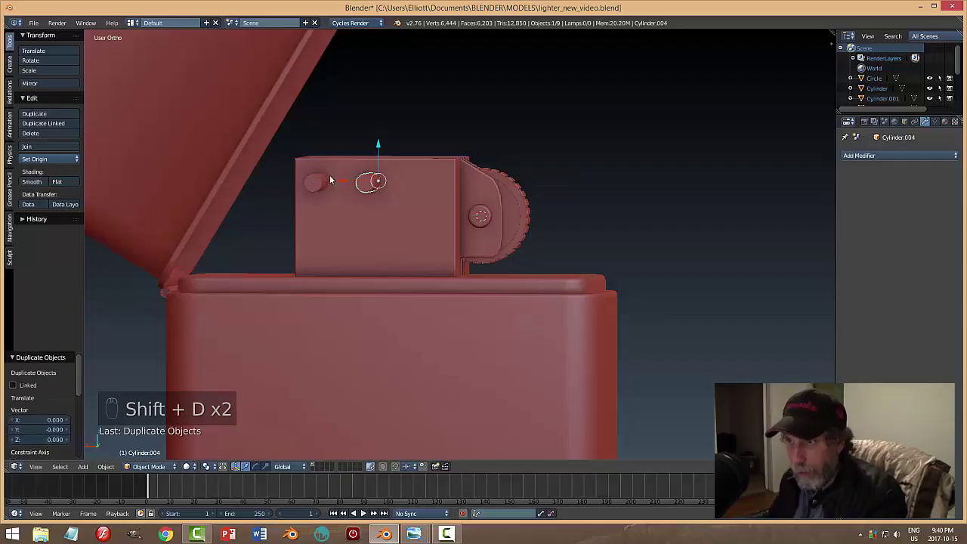
drag(344, 180, 374, 154)
key(shift+d)
click(388, 152)
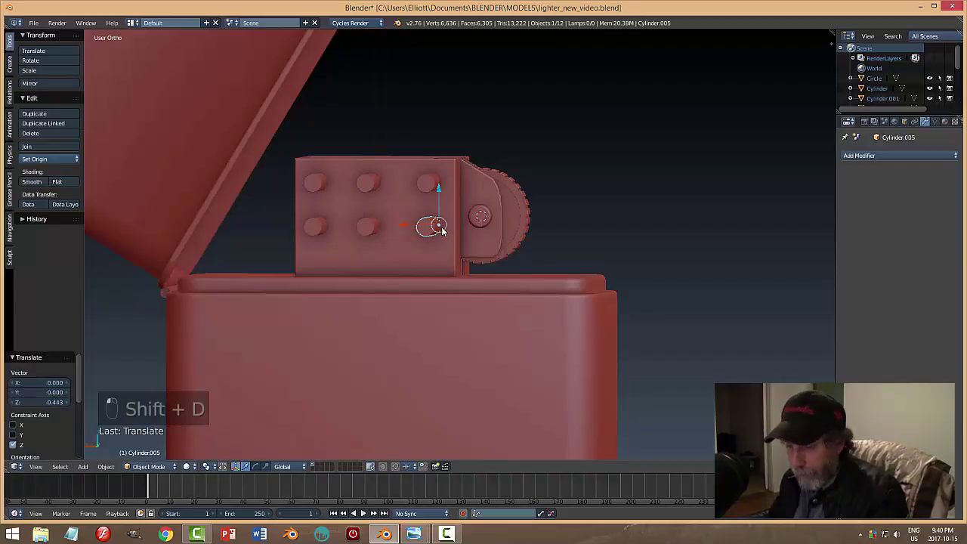
key(x)
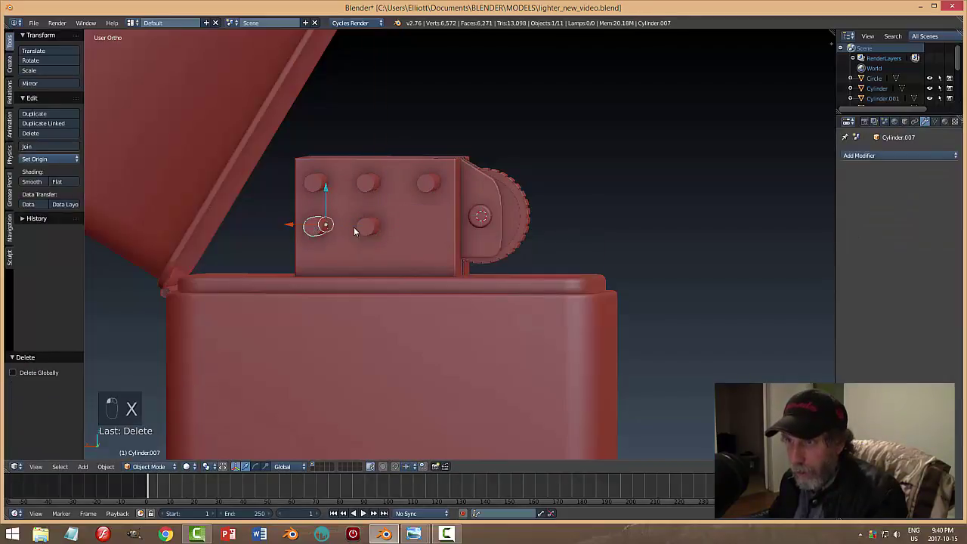
Reposition and duplicate cylinders to complete the staggered 3-2-3 pattern of eight across the insert face.
drag(346, 231, 382, 239)
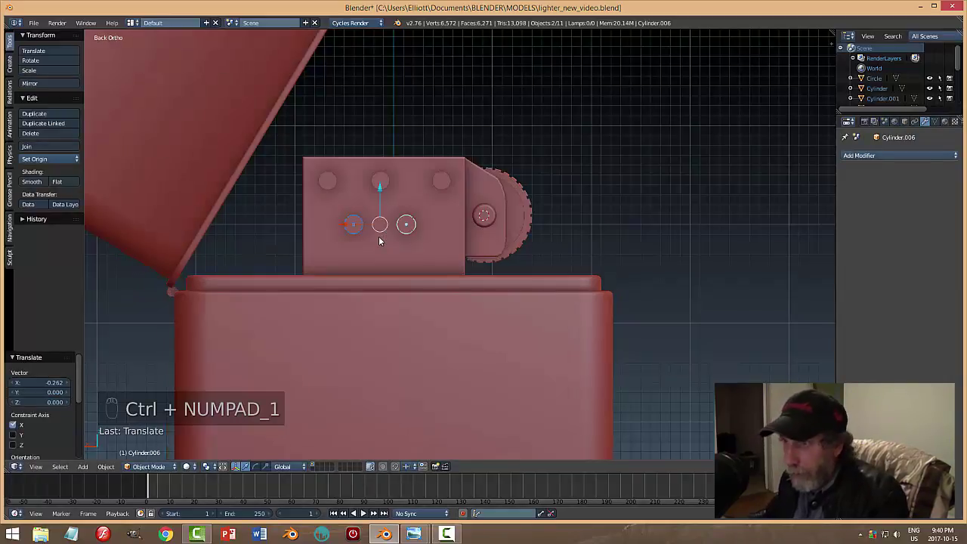
drag(385, 188, 383, 177)
drag(339, 183, 431, 218)
key(shift+d)
drag(383, 145, 546, 219)
key(a)
drag(581, 220, 471, 242)
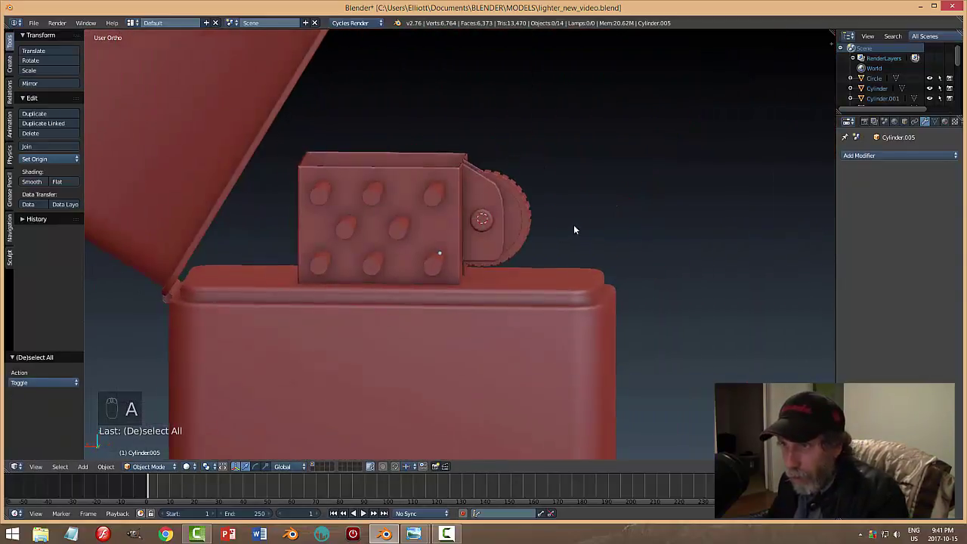
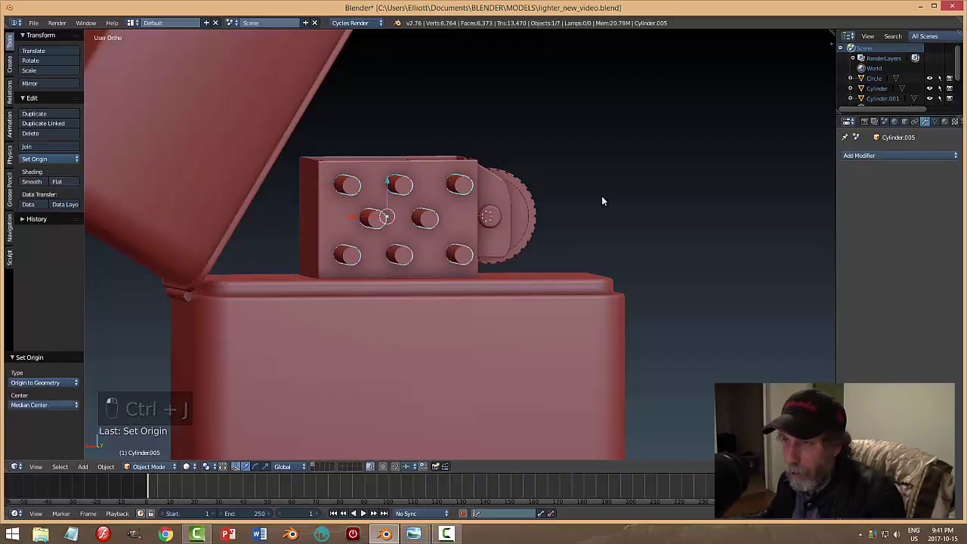
Recalculate the joined cutters' normals in Edit Mode, then select the insert sleeve for the Boolean cut.
key(Tab)
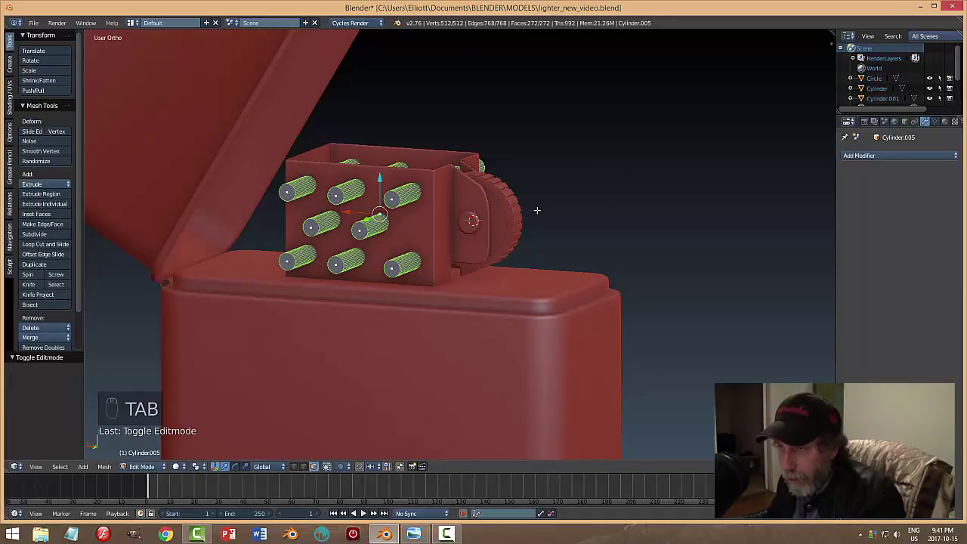
key(ctrl+n)
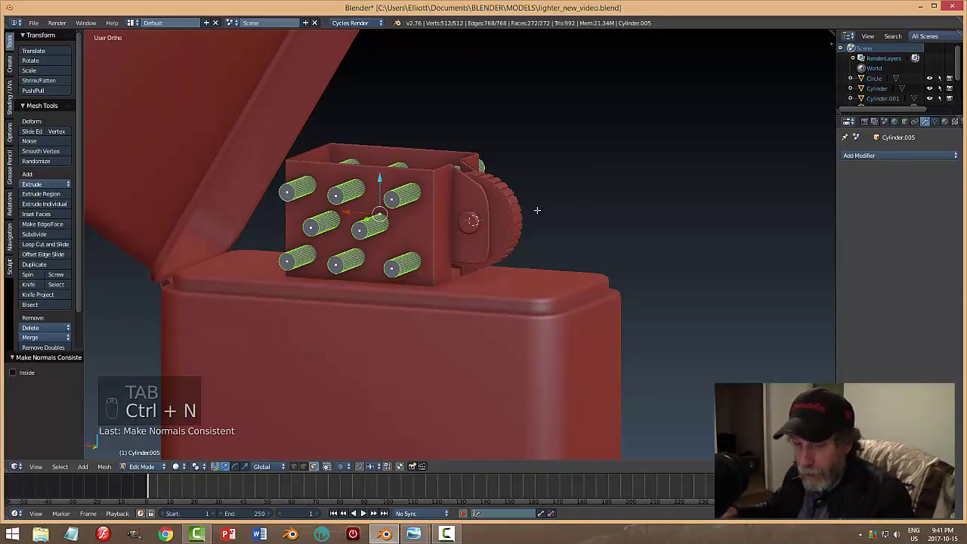
key(a)
key(Tab)
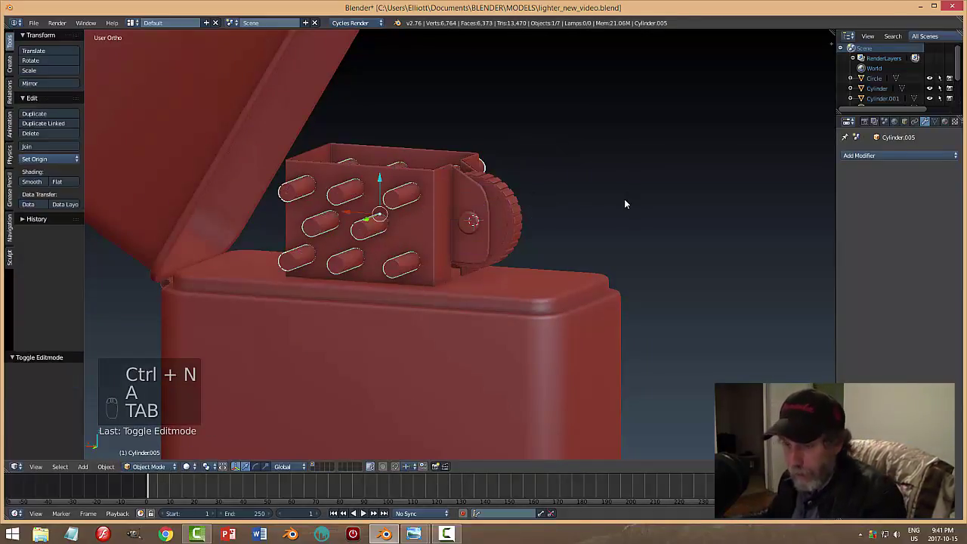
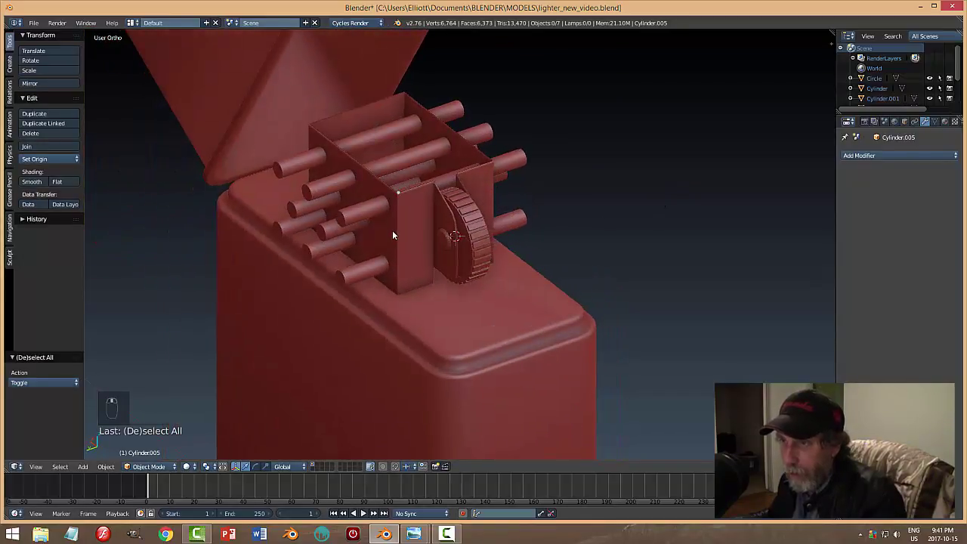
drag(397, 233, 680, 197)
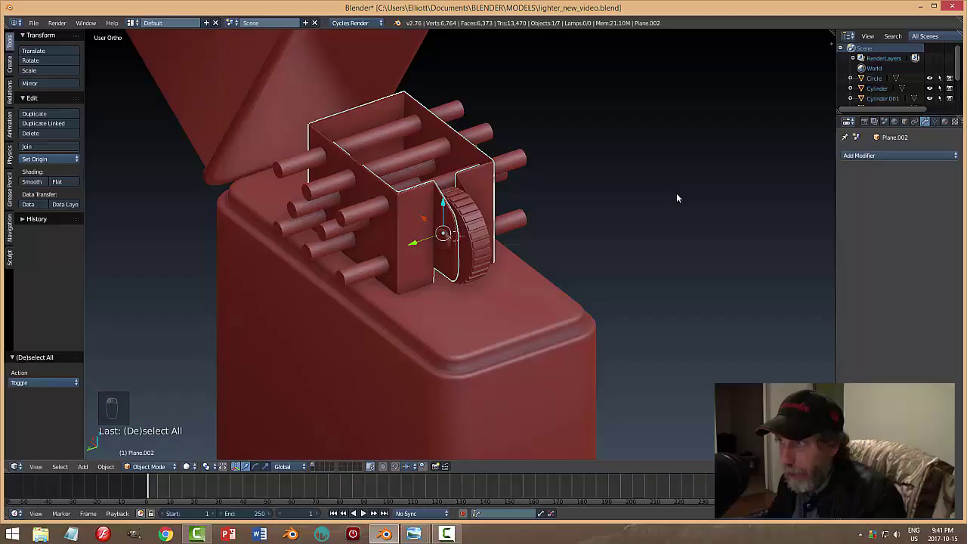
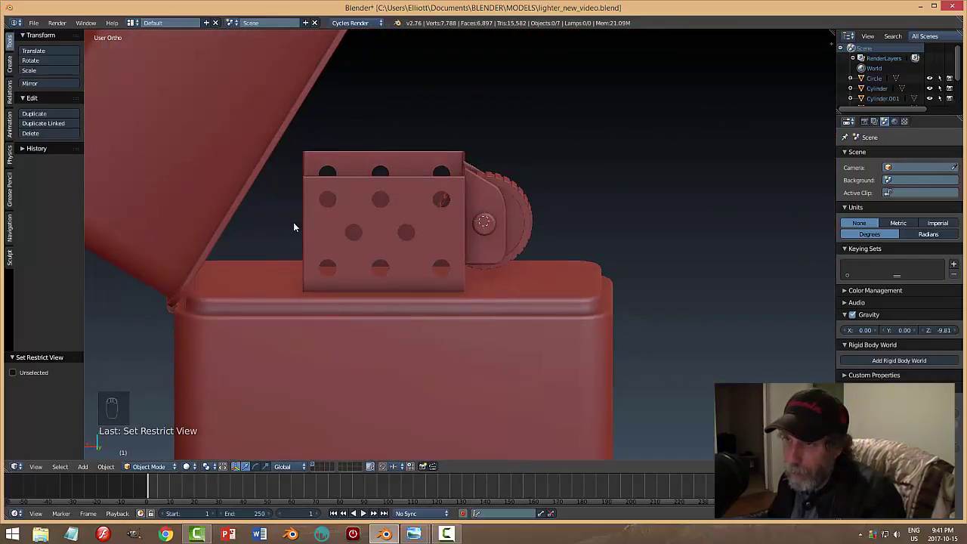
Reveal the hidden hole cutters with Alt+H and delete them, leaving the perforated insert.
middle_click(396, 233)
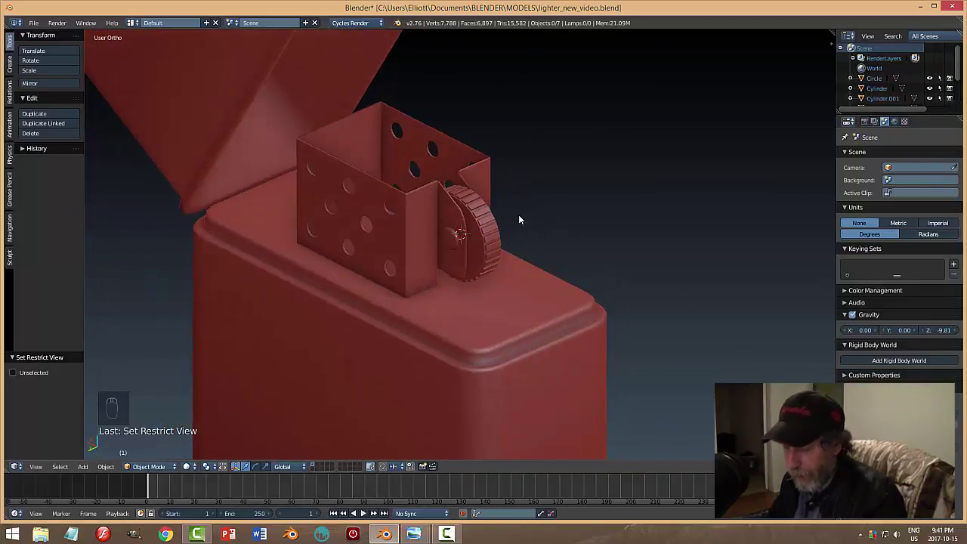
key(alt+h)
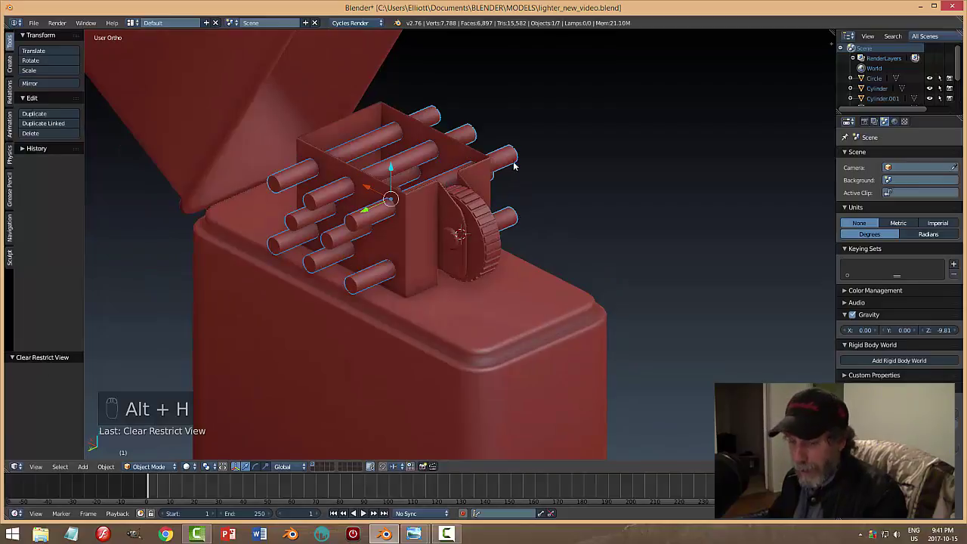
key(x)
drag(609, 207, 410, 208)
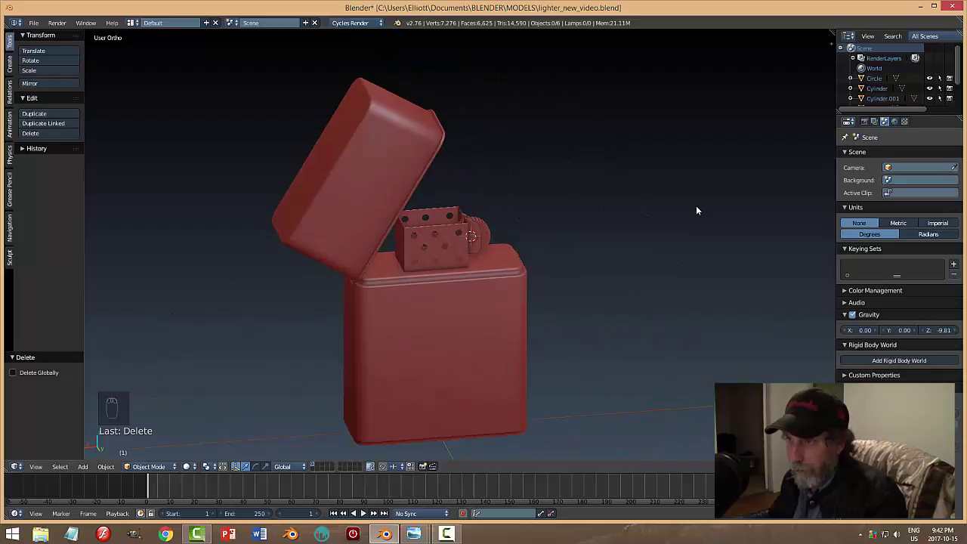
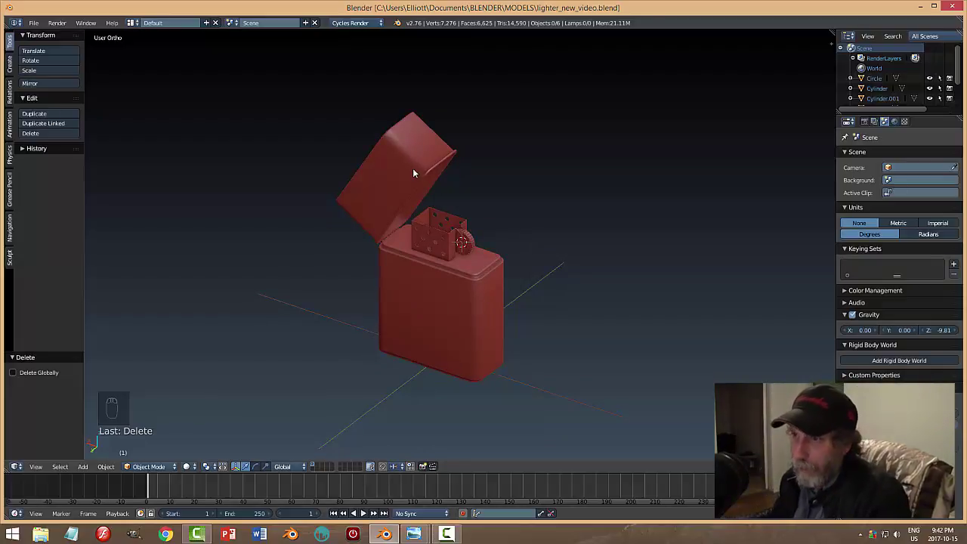
Hide the lighter body and lid so only the perforated sleeve insert remains visible.
drag(415, 171, 456, 278)
key(h)
key(h)
key(alt+h)
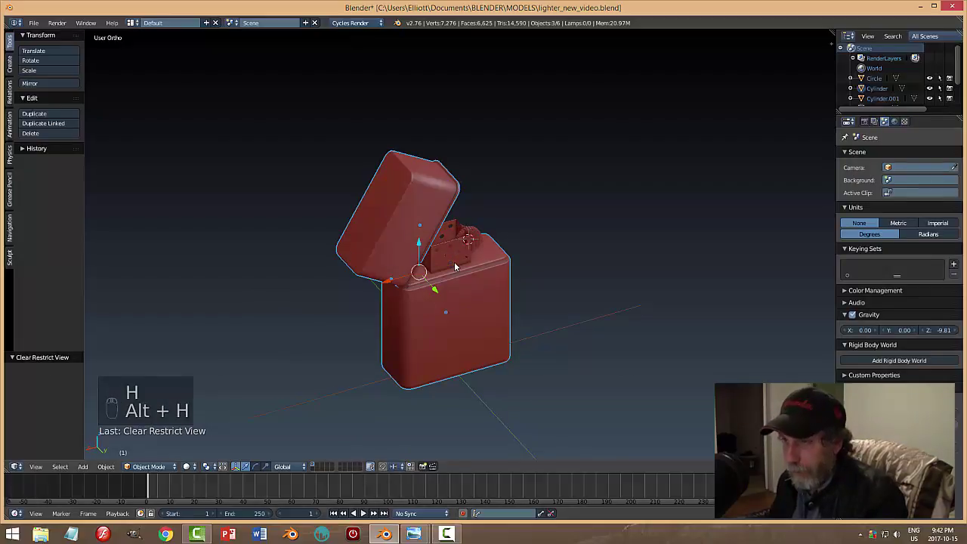
key(h)
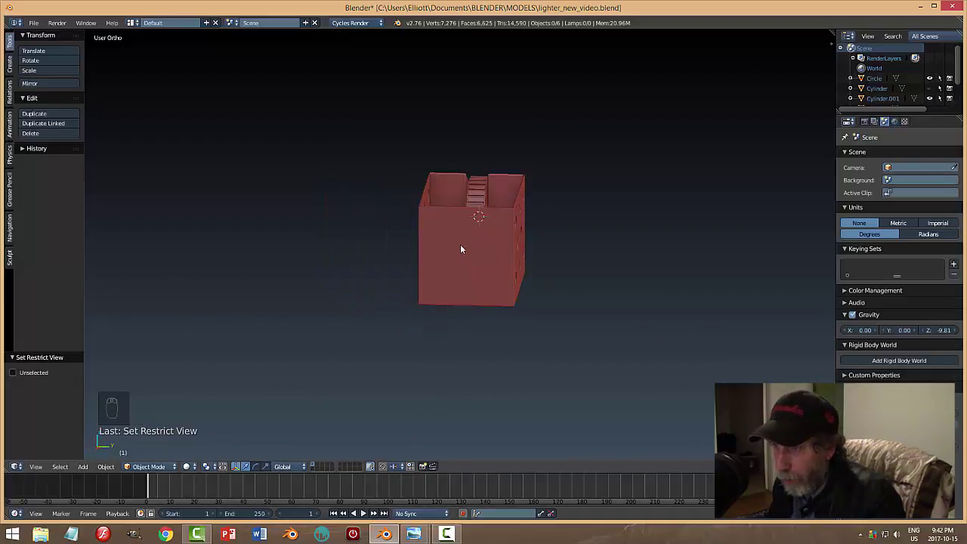
Undo repeatedly until the eight hole cutters return, then select them.
click(522, 287)
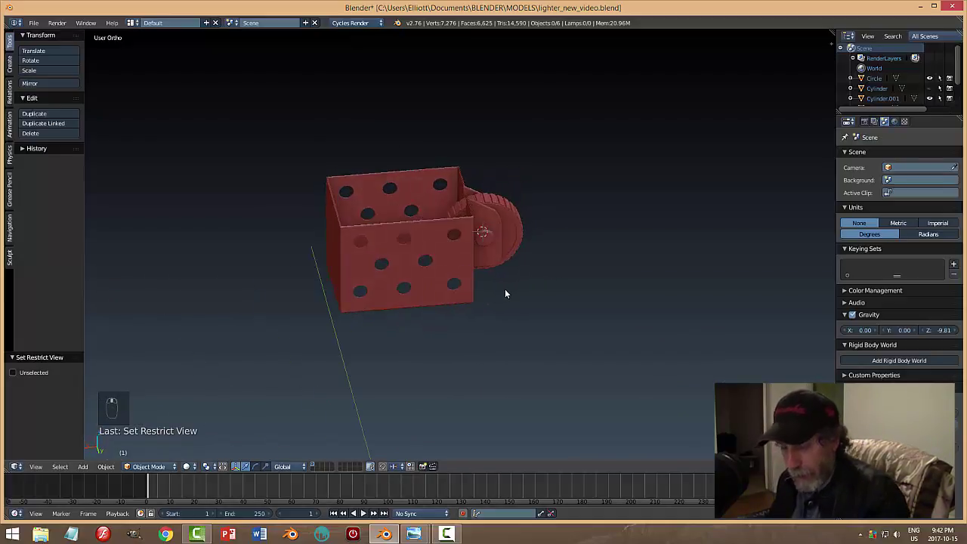
key(ctrl+z)
key(ctrl+z)
key(ctrl+z)
key(ctrl+z)
key(ctrl+z)
key(ctrl+z)
key(ctrl+z)
key(ctrl+z)
click(297, 185)
key(h)
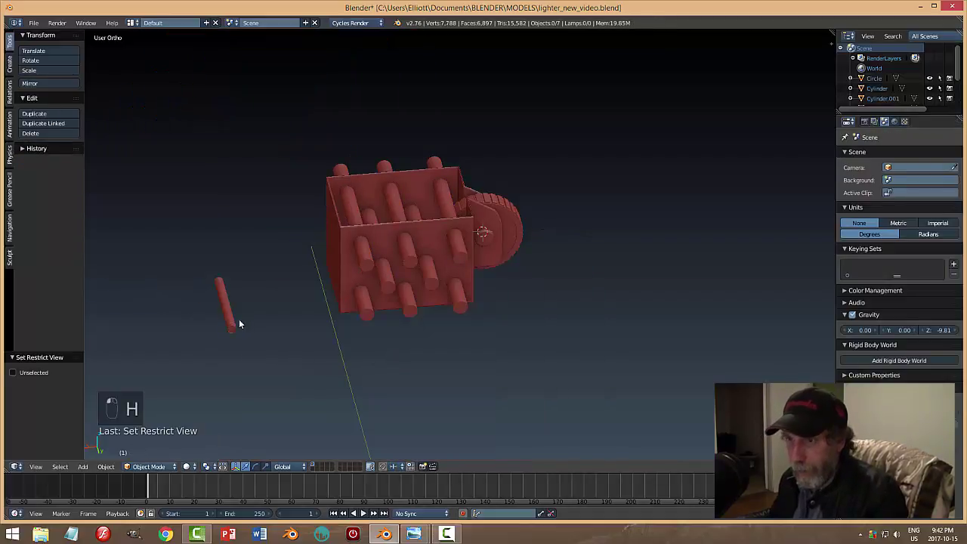
key(h)
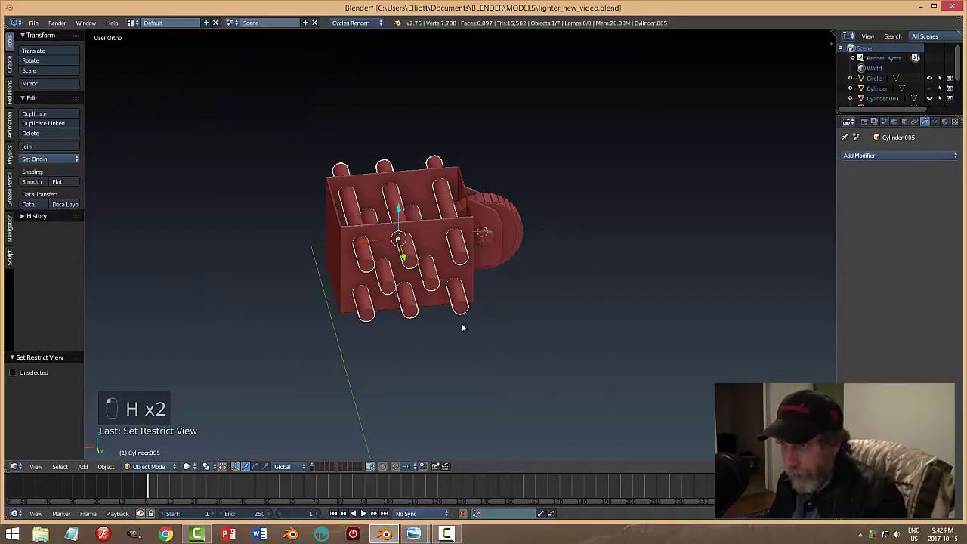
Rotate the cutters 90 degrees about Z toward the insert's side walls and view the insert from the side.
drag(473, 371, 595, 350)
key(r)
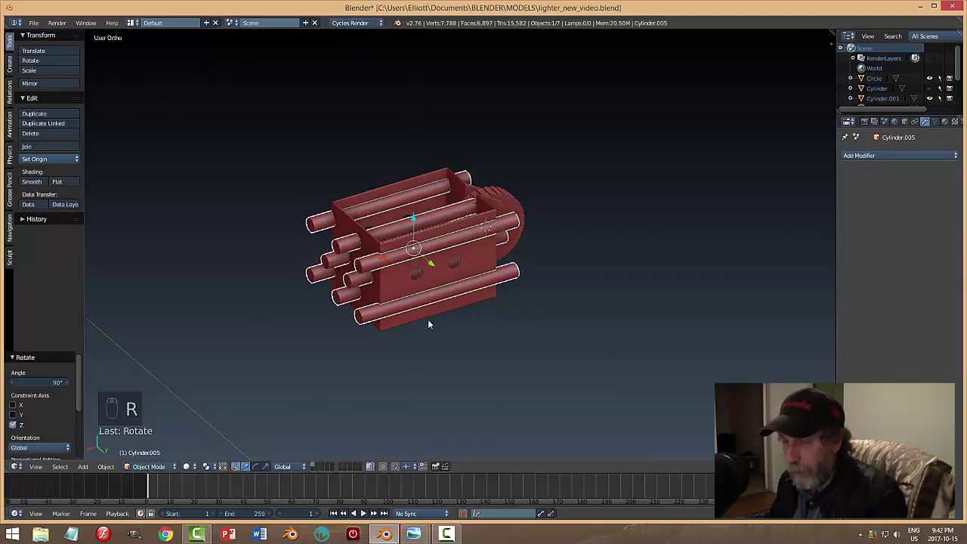
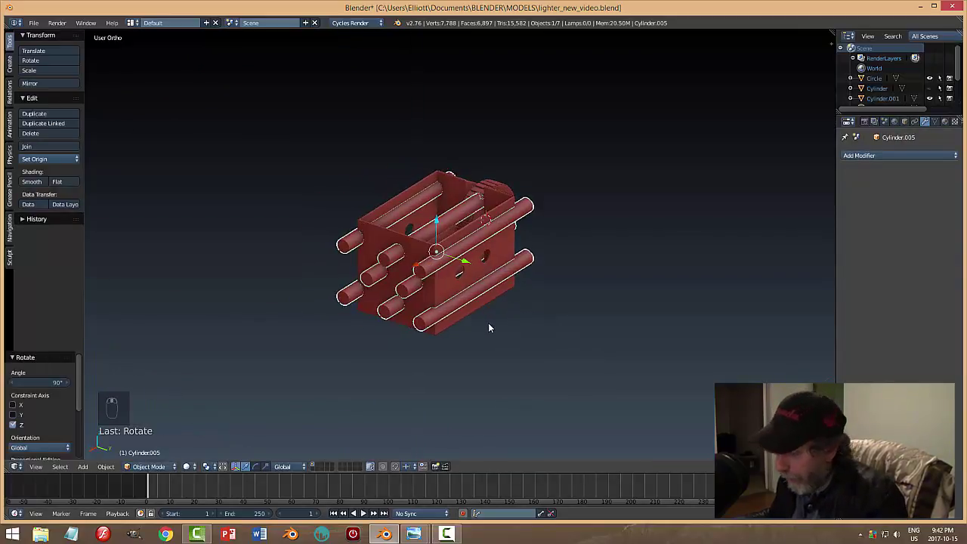
key(KP_1)
key(KP_3)
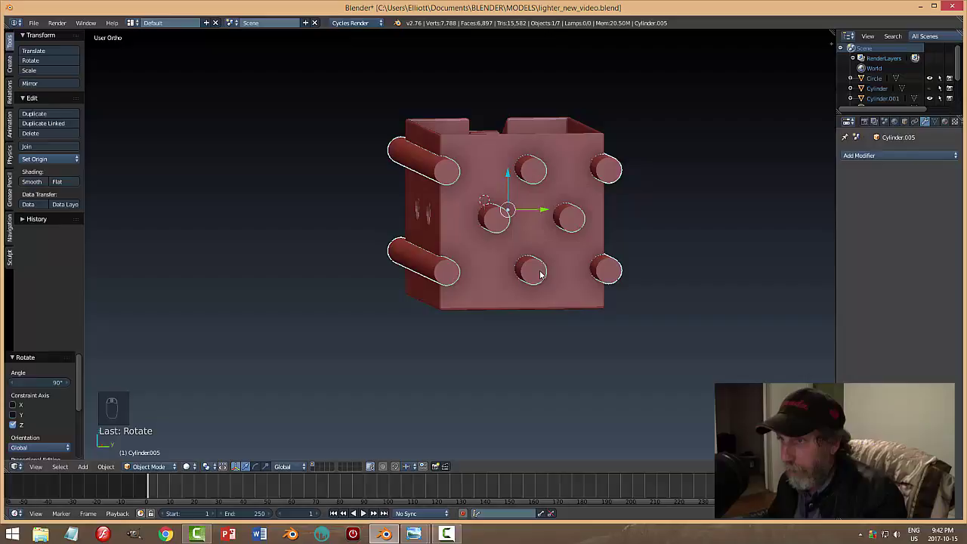
key(KP_3)
In wireframe Edit Mode, box-select and delete the unwanted cutter cylinders, then return to solid shading.
key(Tab)
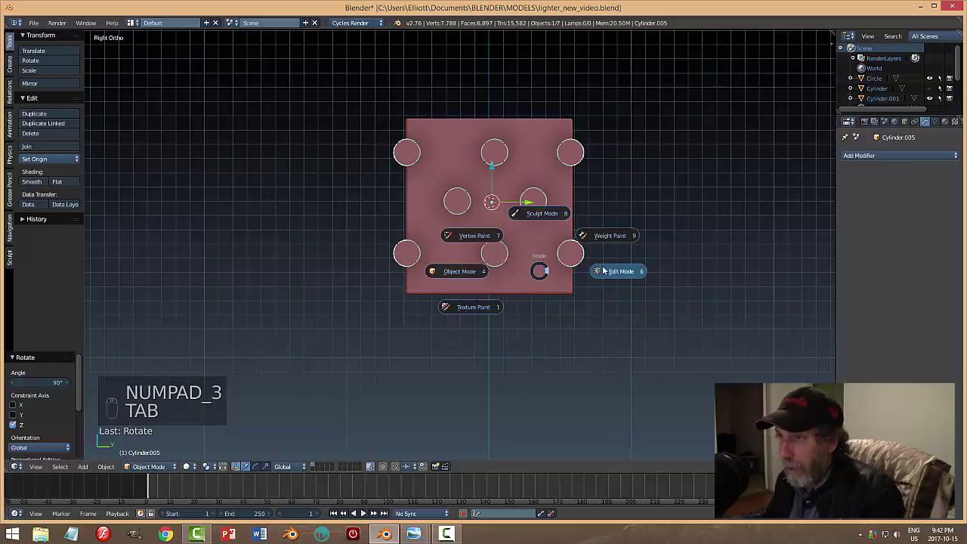
key(z)
key(b)
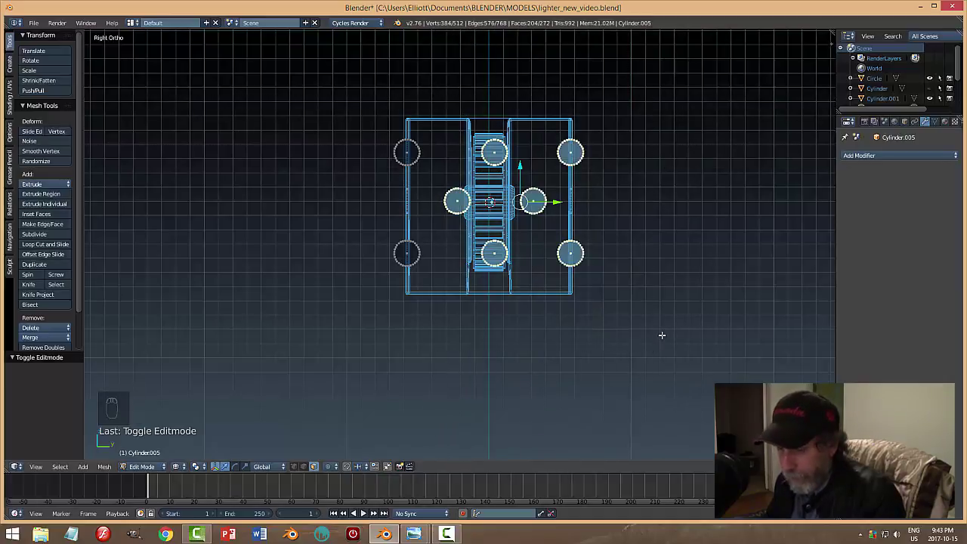
key(x)
key(Tab)
key(z)
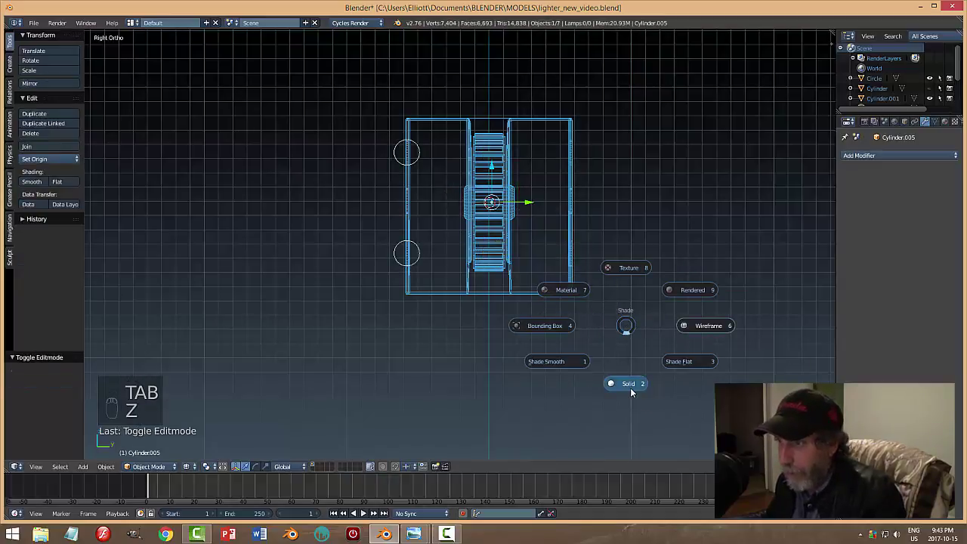
click(53, 160)
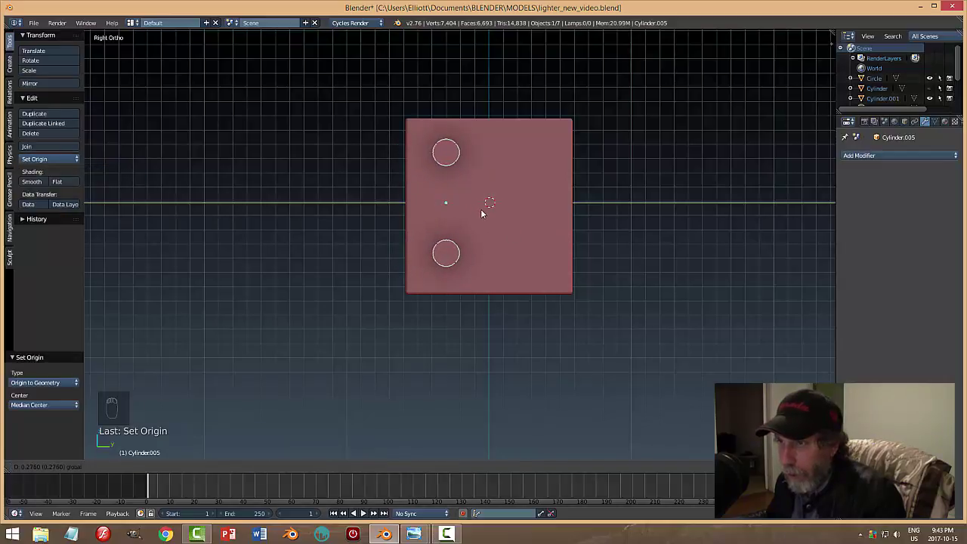
Duplicate a cutter cylinder and move the copy to the middle of the sleeve face between the four corner cutters.
key(shift+d)
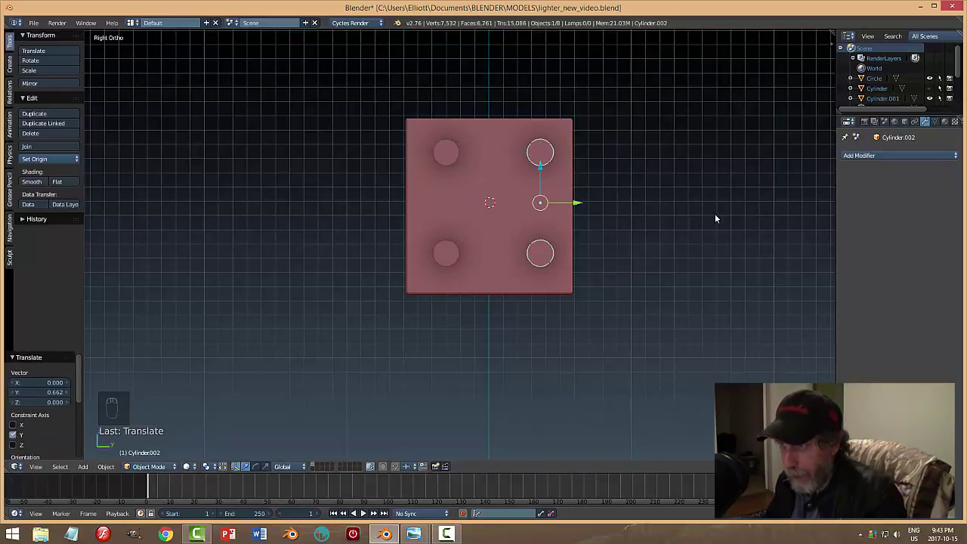
key(shift+d)
drag(584, 204, 491, 190)
drag(490, 191, 491, 219)
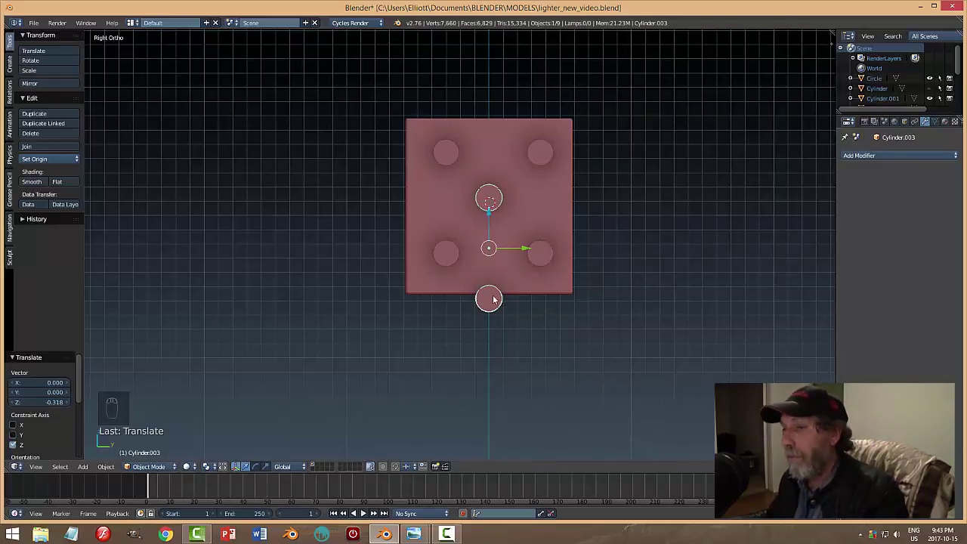
Trim the new cutter cylinder's hidden geometry in wireframe Edit Mode.
key(Tab)
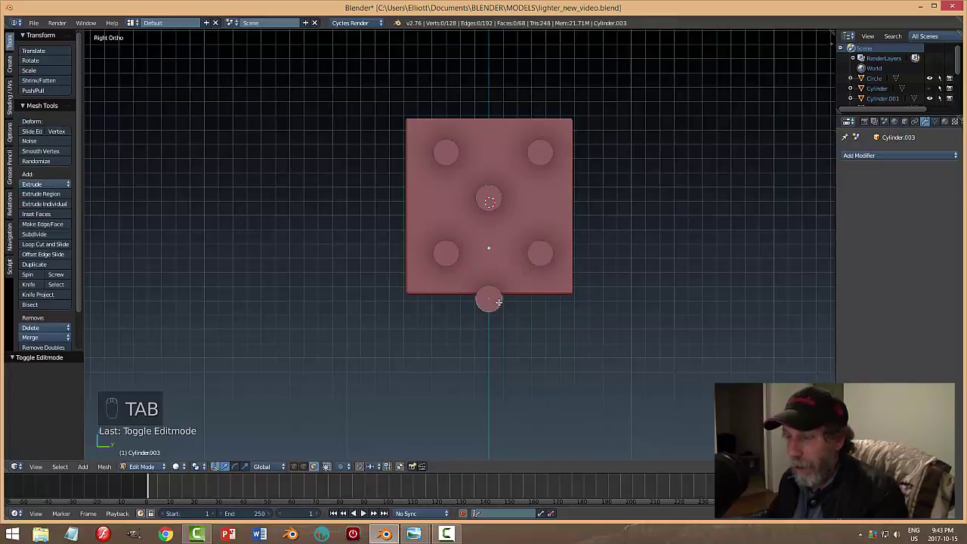
key(z)
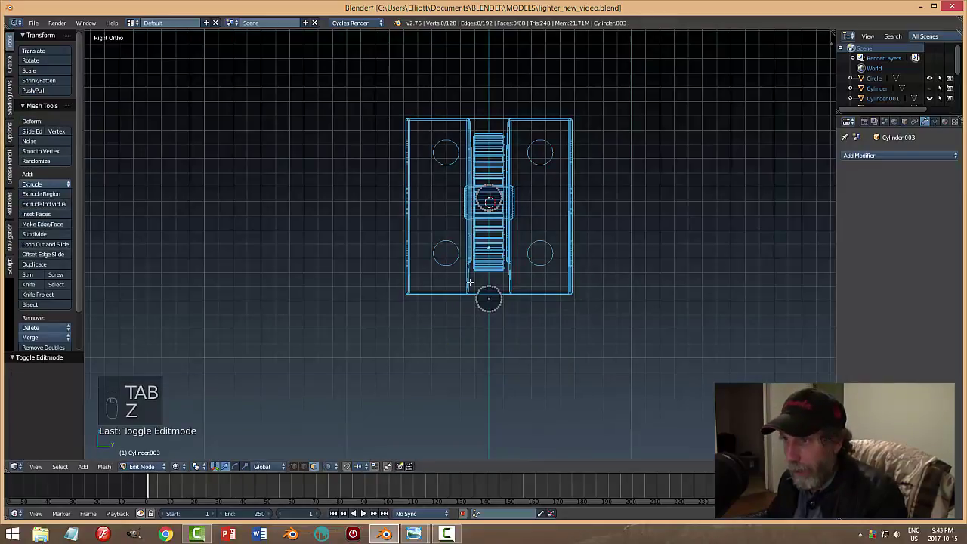
key(b)
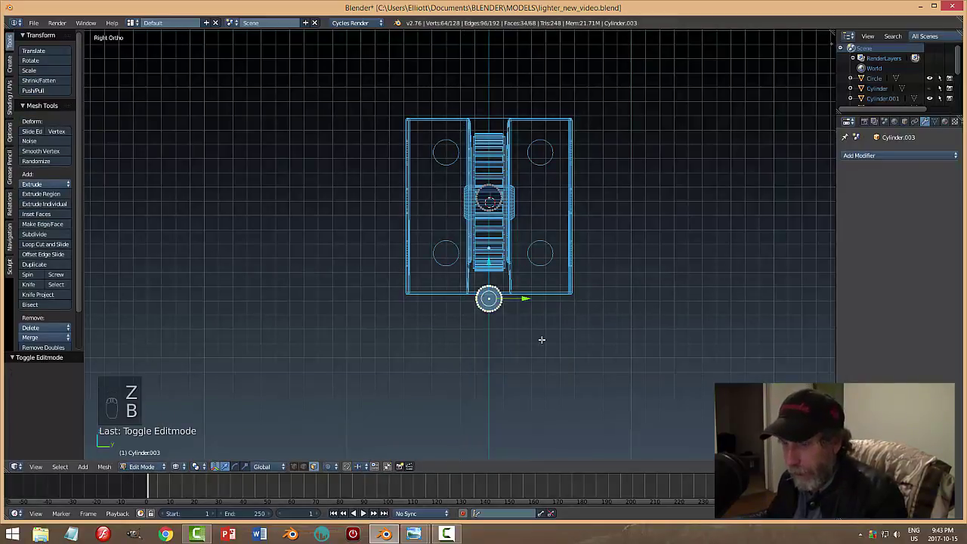
key(x)
key(Tab)
key(z)
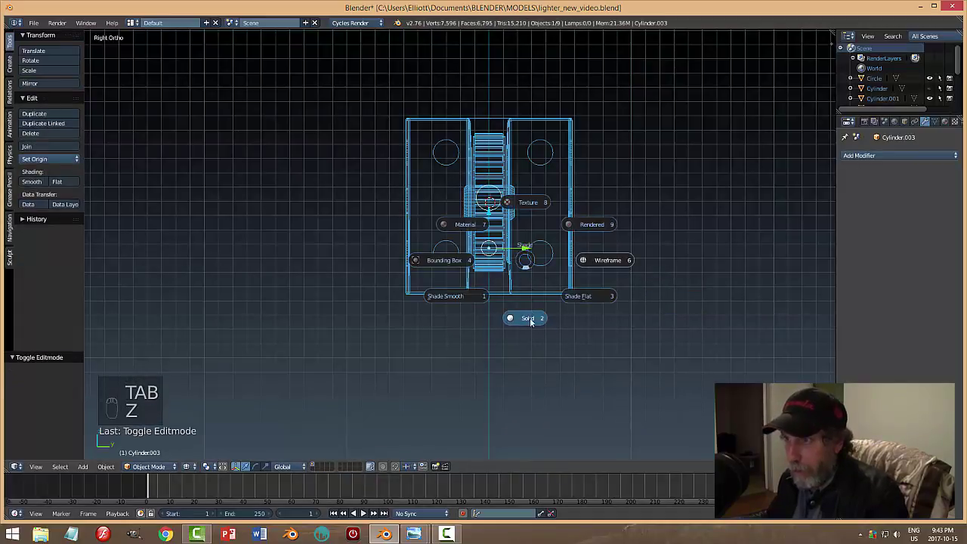
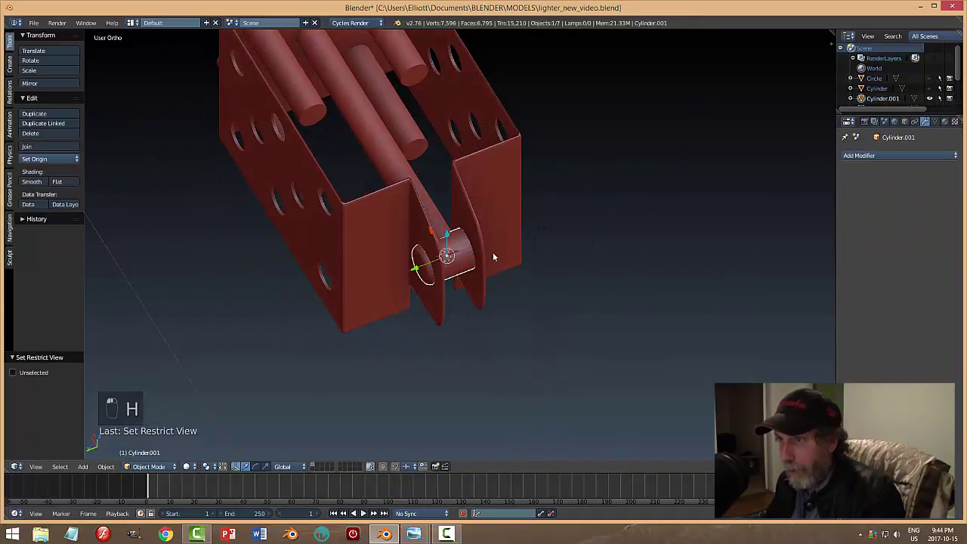
Adjust the cutter geometry for the insert's five-hole Boolean Difference cut.
key(h)
key(Tab)
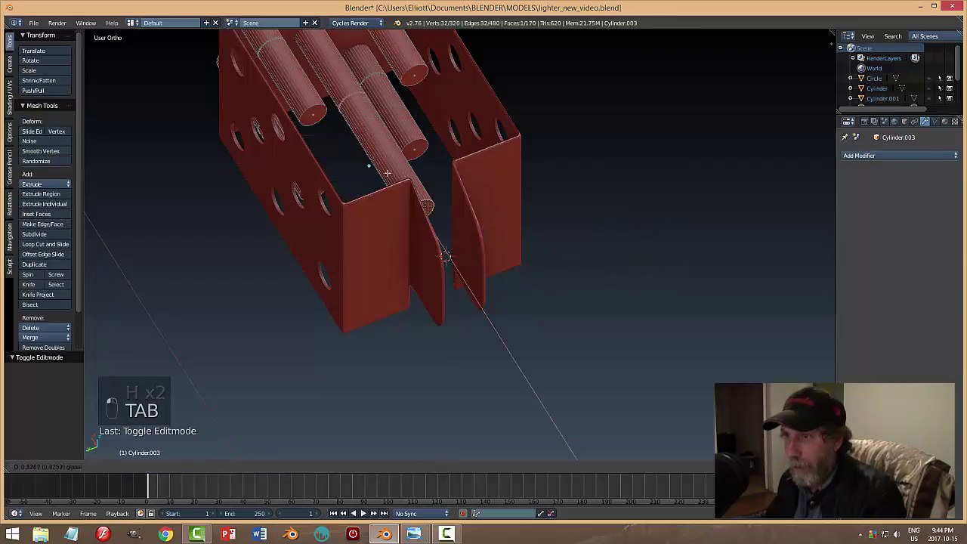
key(a)
key(Tab)
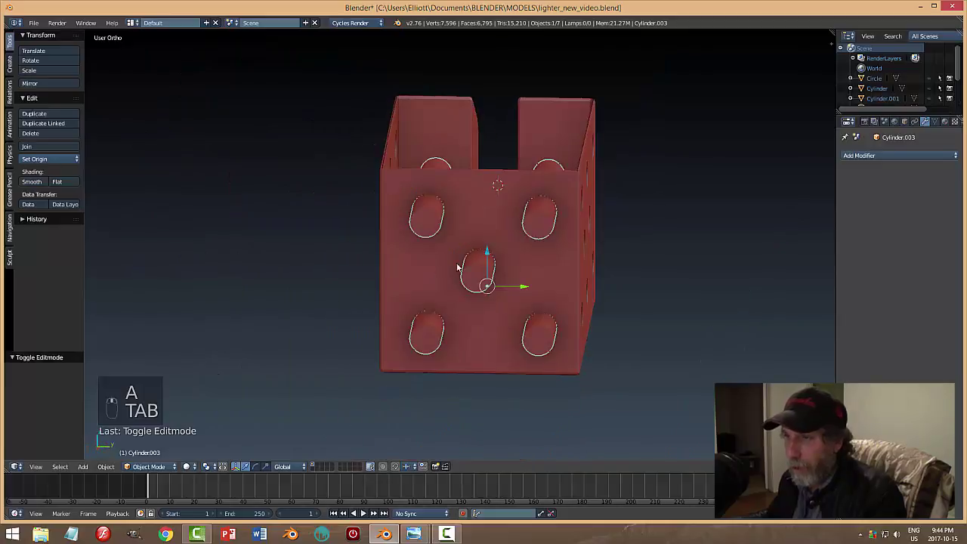
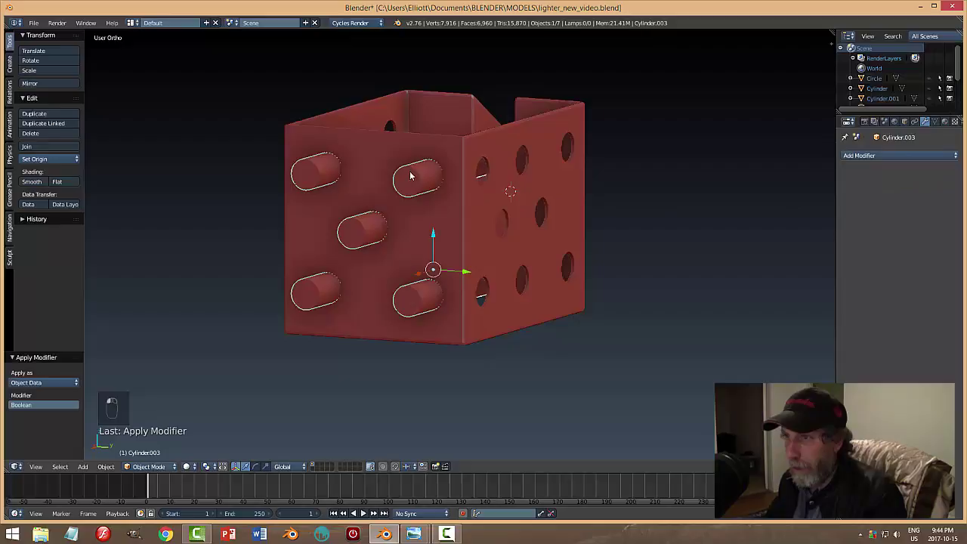
Delete the cutting cylinders, unhide the lighter body, lid and flint wheel, and save.
key(x)
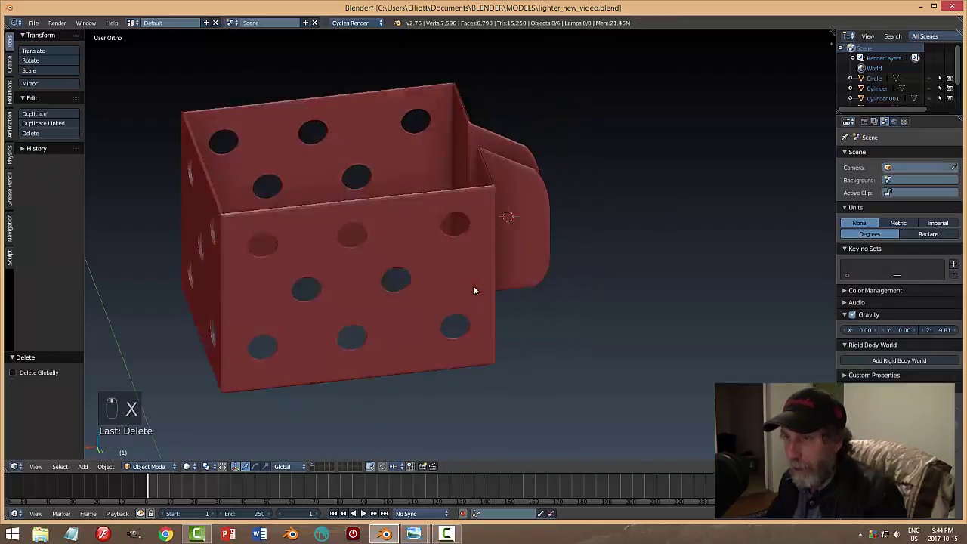
key(alt+h)
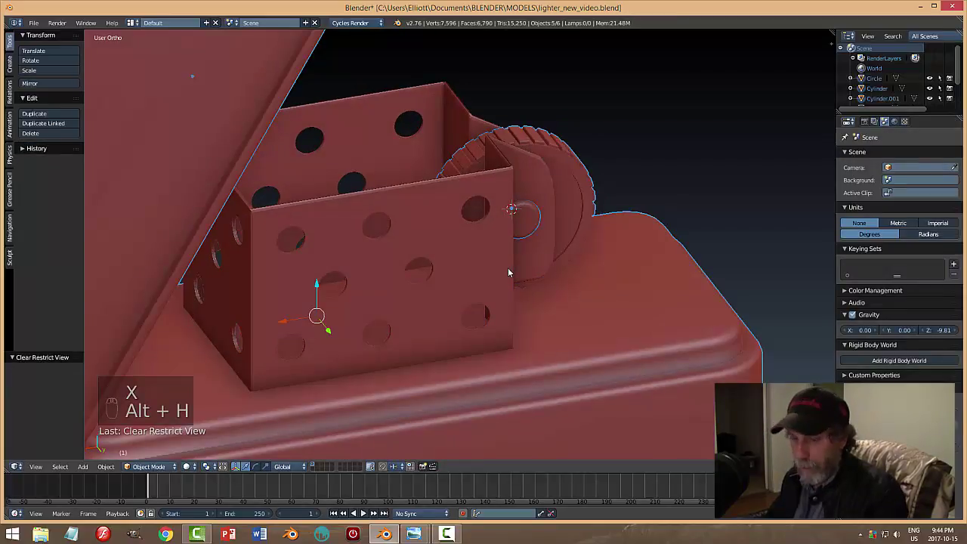
key(a)
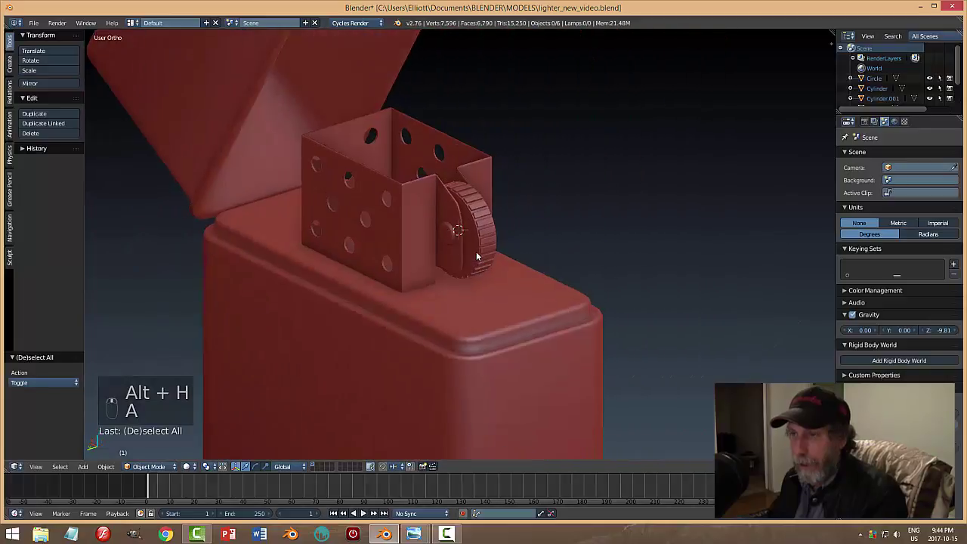
key(ctrl+s)
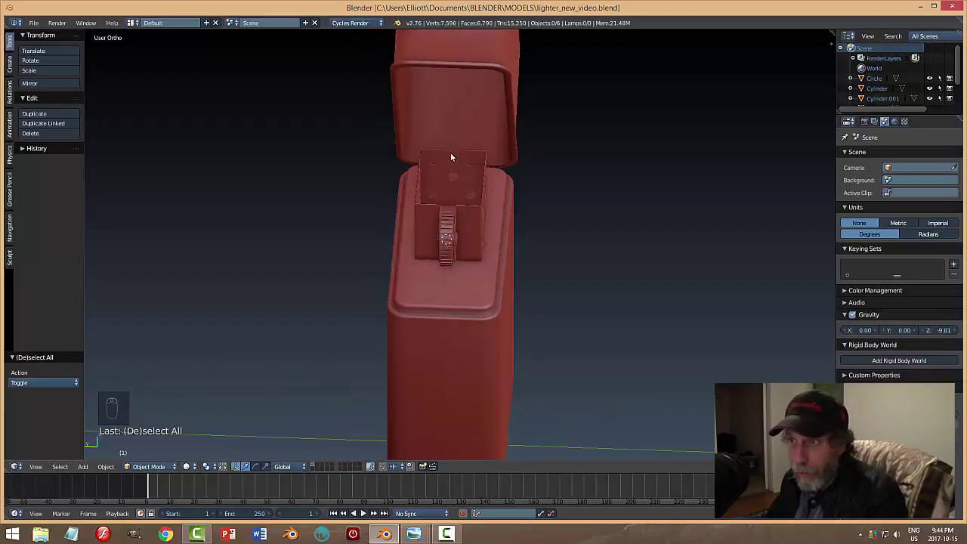
drag(473, 276, 582, 229)
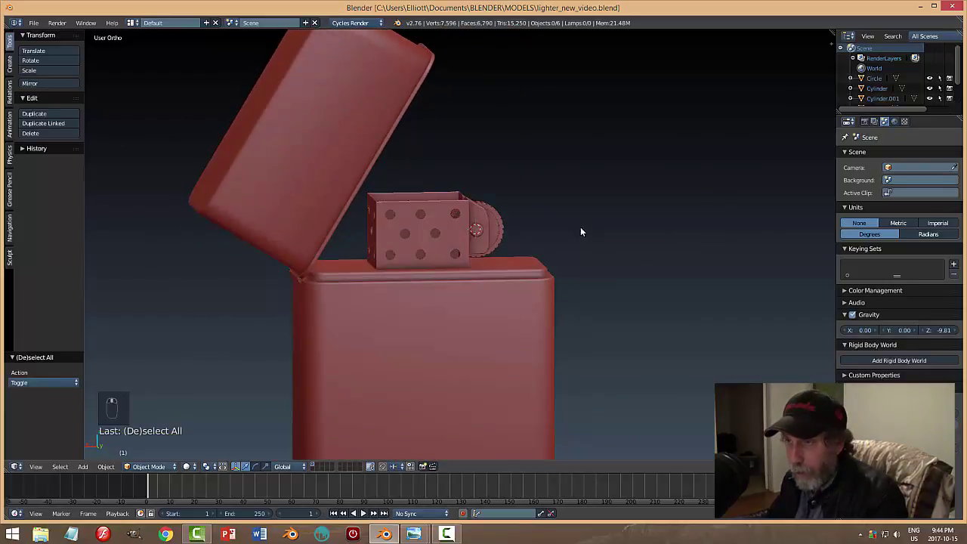
key(ctrl+s)
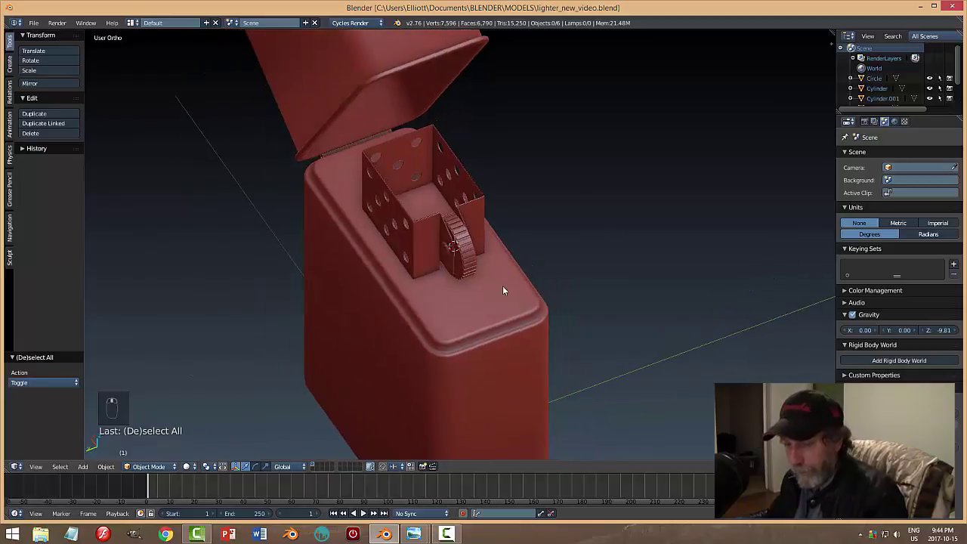
Add a mesh circle, shrink it to about a third and lower it onto the lighter top beside the flint wheel.
key(shift+a)
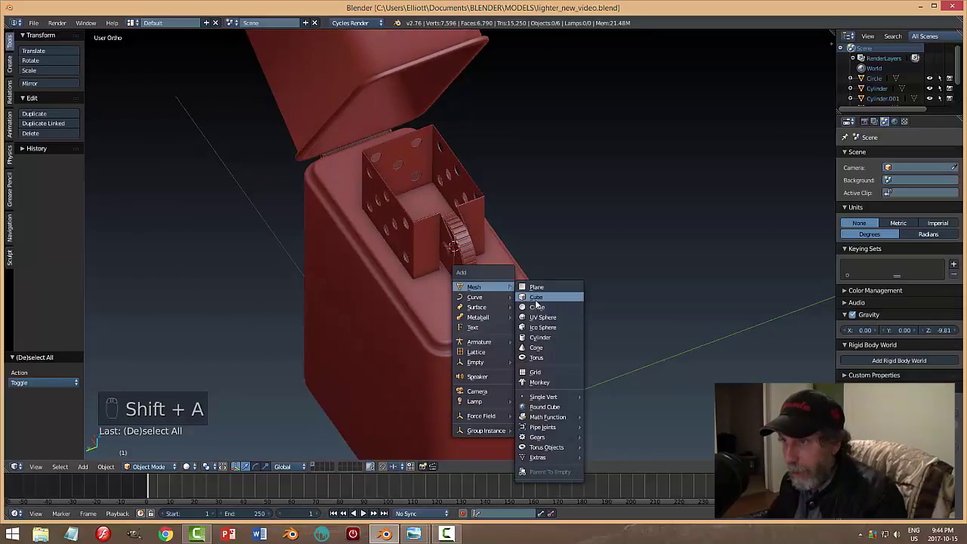
middle_click(501, 300)
middle_click(497, 299)
drag(449, 216, 576, 300)
drag(577, 300, 471, 246)
key(s)
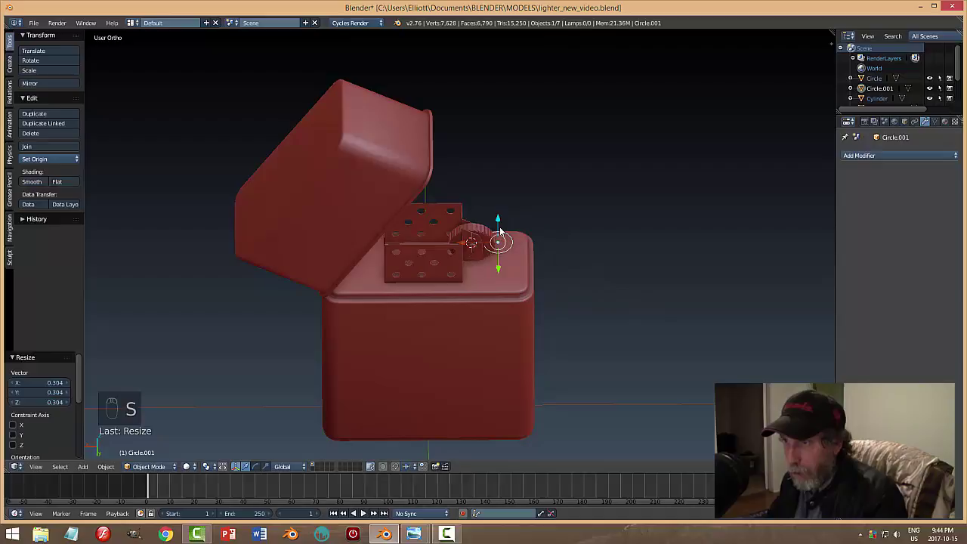
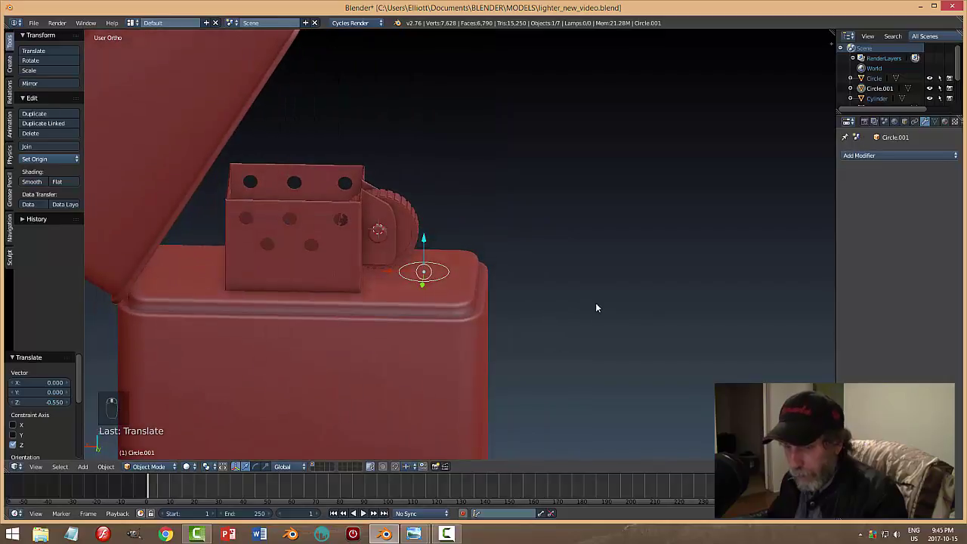
key(s)
Fill the circle with a face and extrude it upward into a post sunk slightly into the top.
key(Tab)
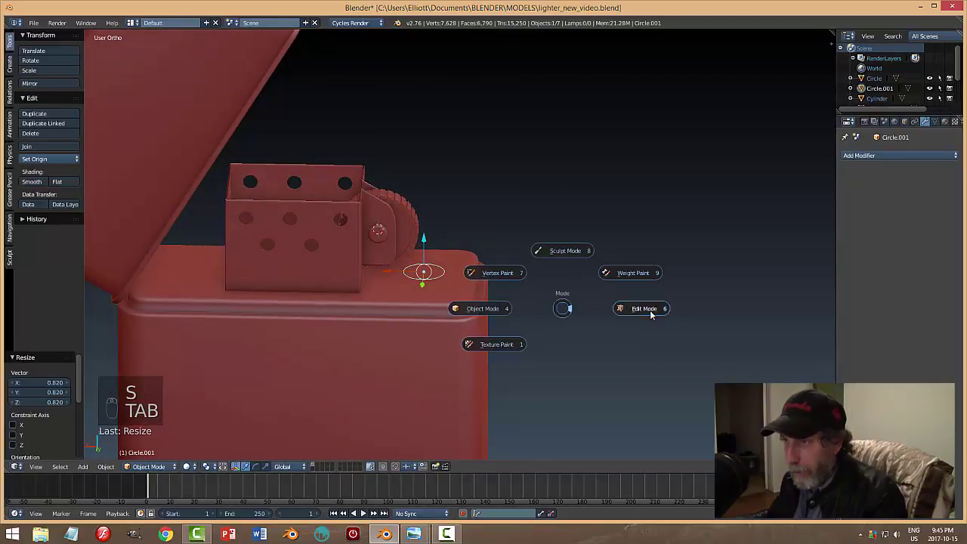
key(a)
key(a)
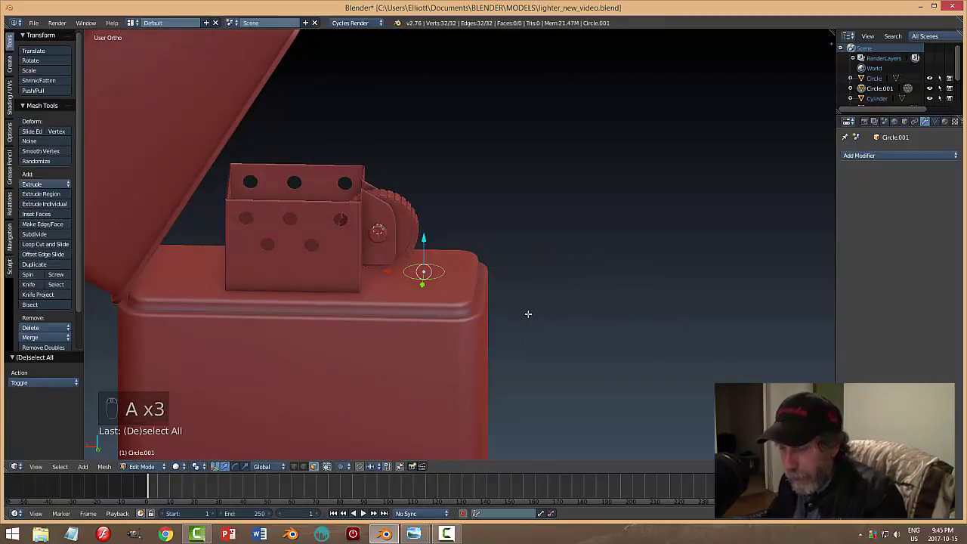
key(f)
key(e)
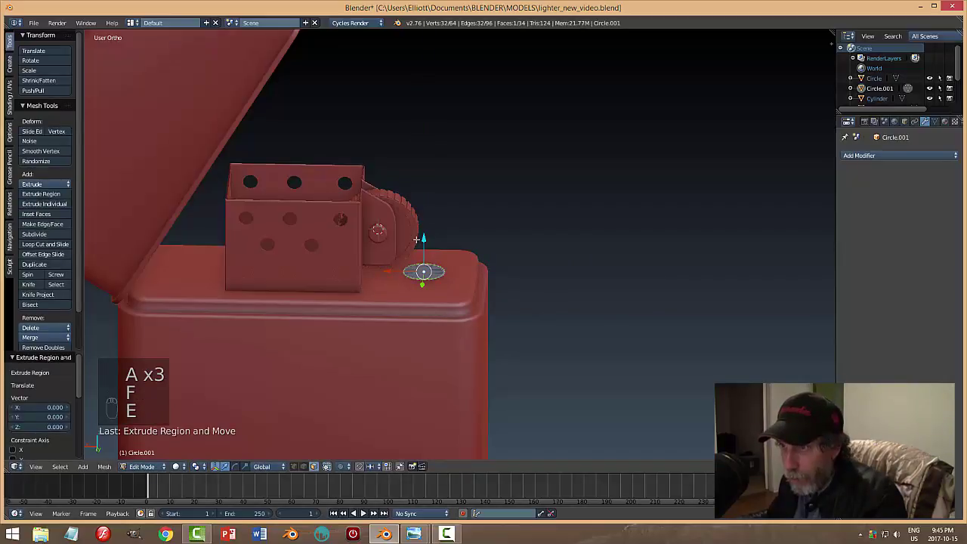
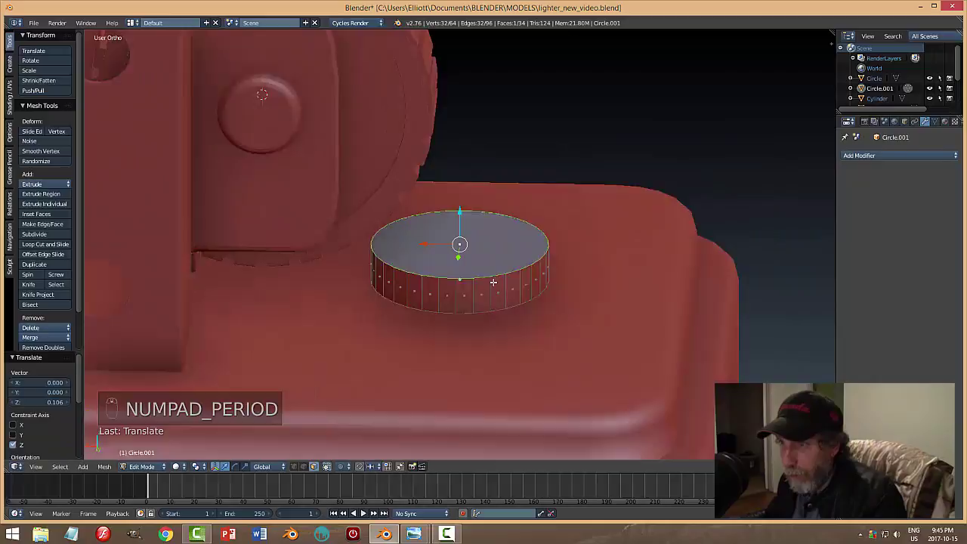
key(Tab)
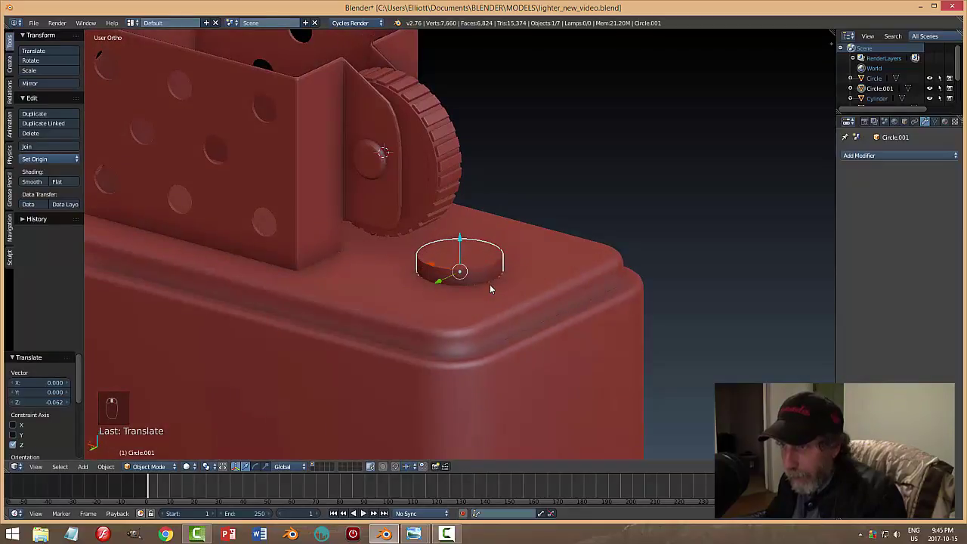
Inset the post's top face into a second tier and bevel its rims with three segments.
key(Tab)
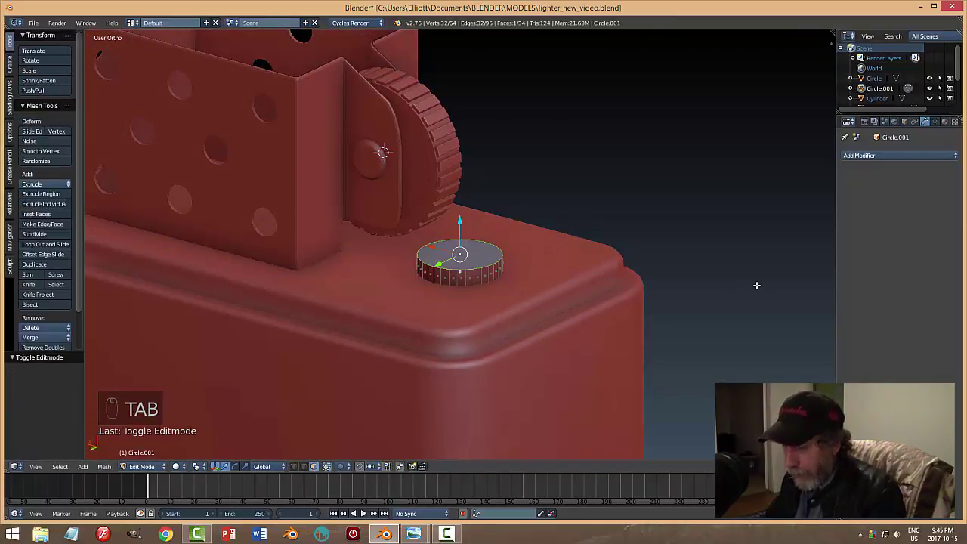
key(i)
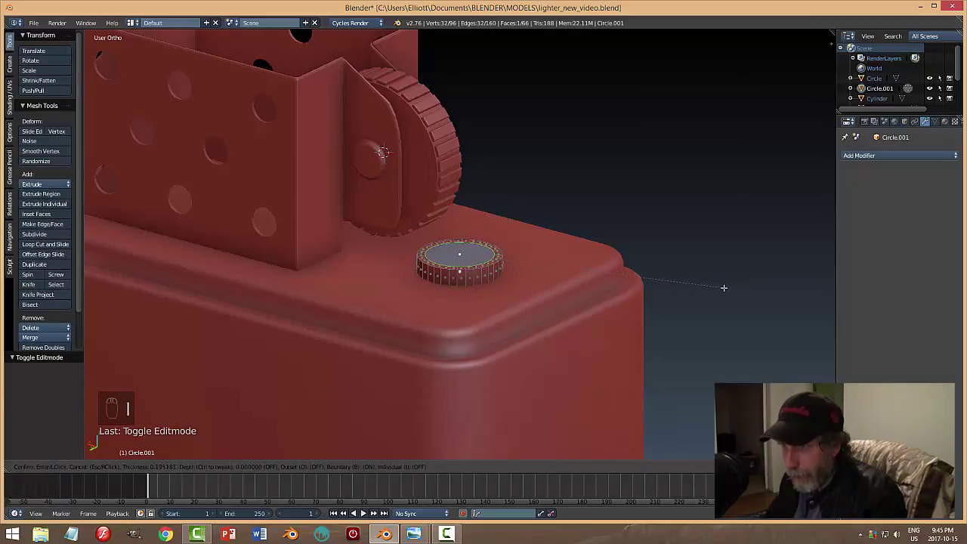
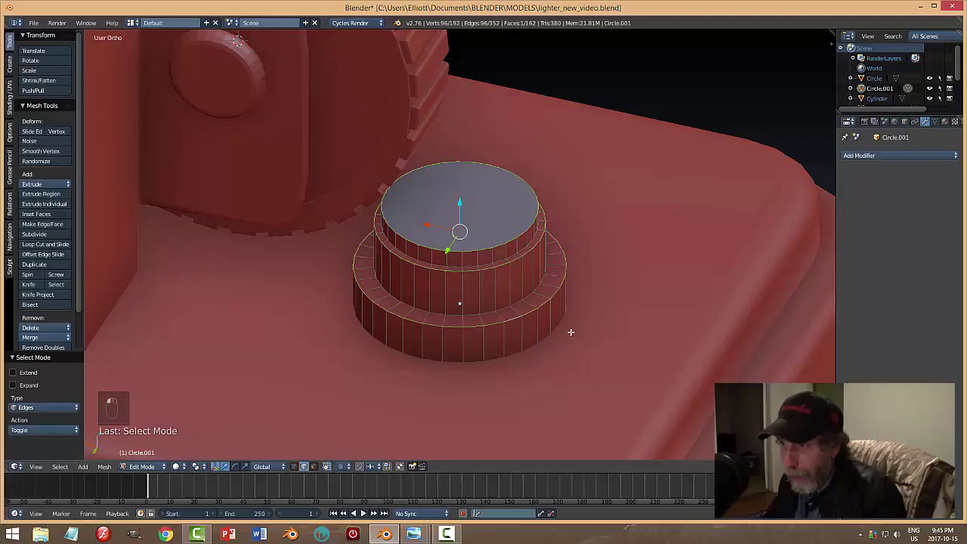
key(ctrl+b)
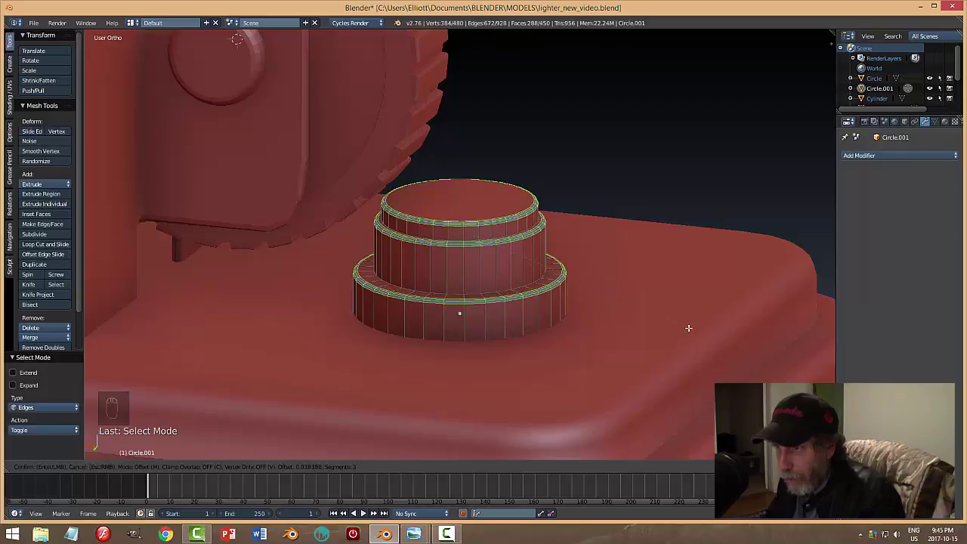
key(a)
key(Tab)
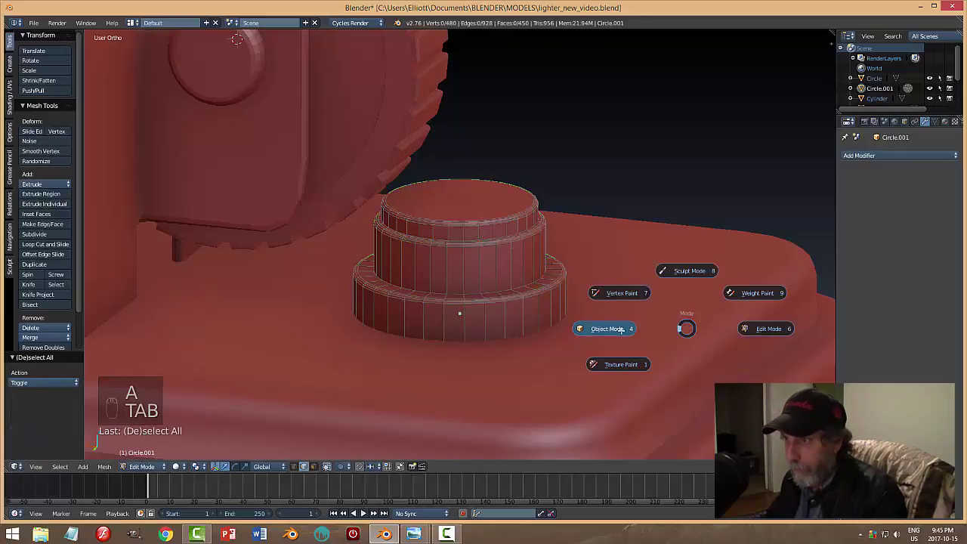
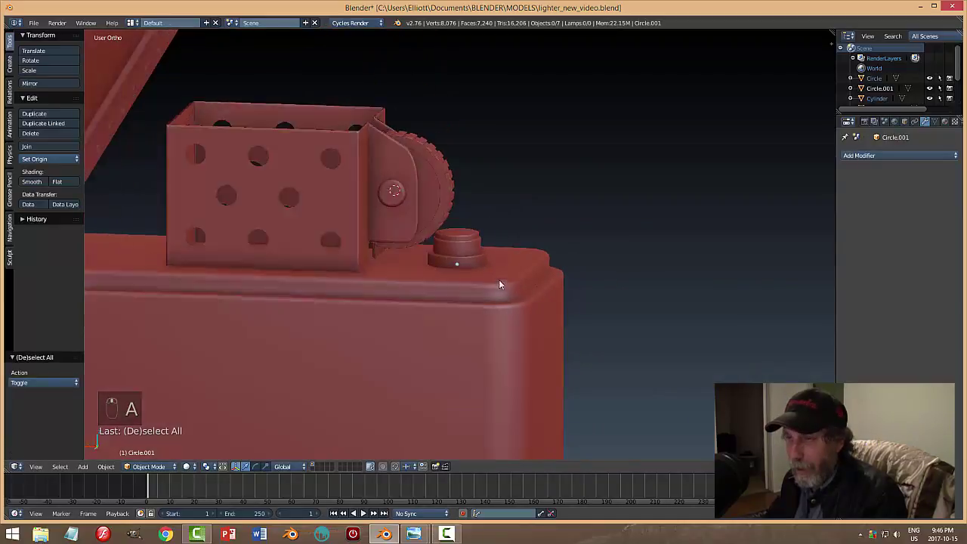
Shrink the stepped post slightly and save the lighter file over the existing one.
key(s)
click(531, 256)
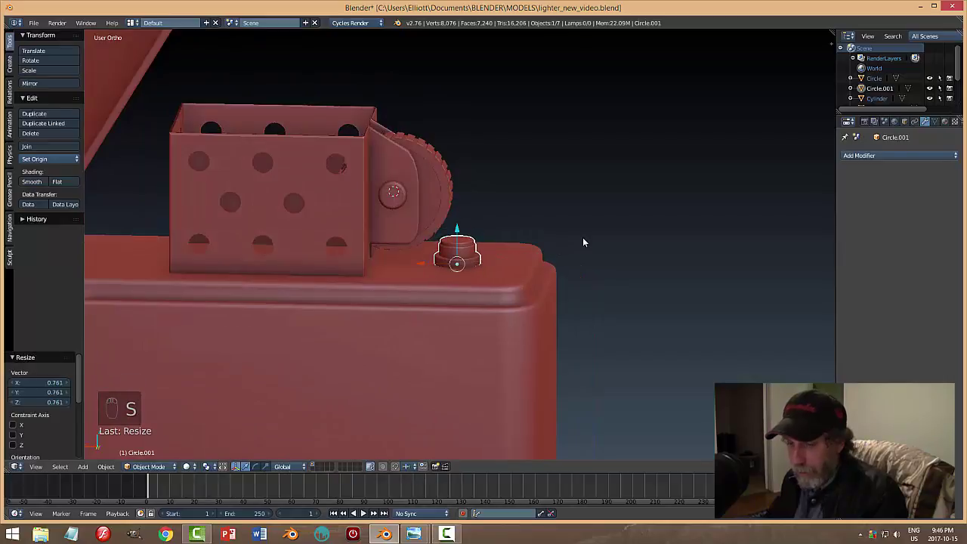
key(a)
click(457, 247)
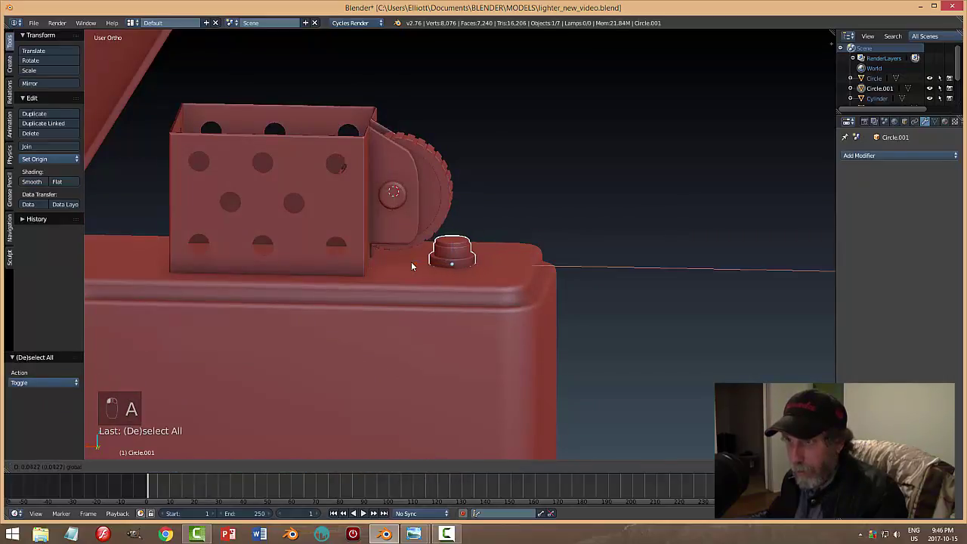
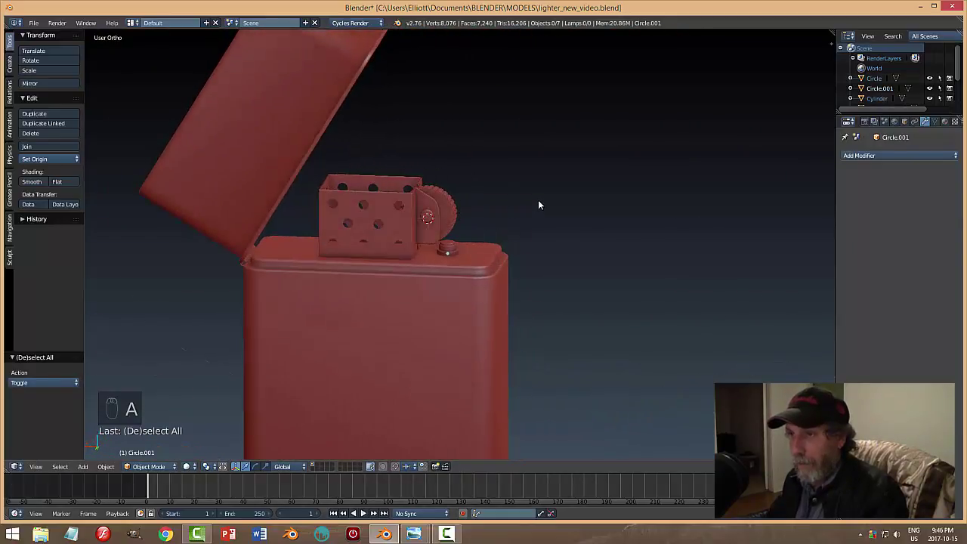
Orbit to look down into the insert at the flint wheel and lid, then save again.
middle_click(524, 227)
drag(448, 204, 538, 195)
key(a)
middle_click(516, 221)
key(ctrl+s)
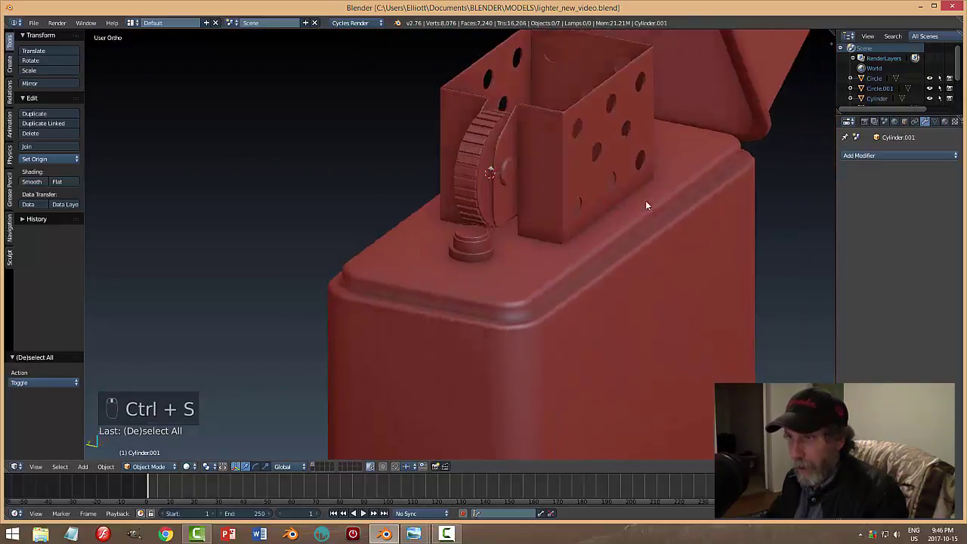
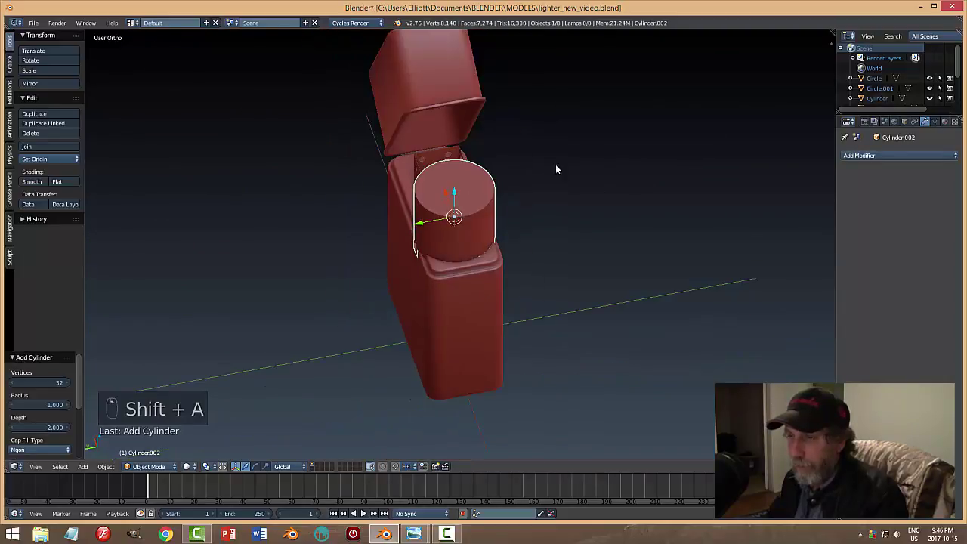
Move and shrink the new Cylinder.002 over the insert floor beside the flint wheel, viewed from the top.
key(s)
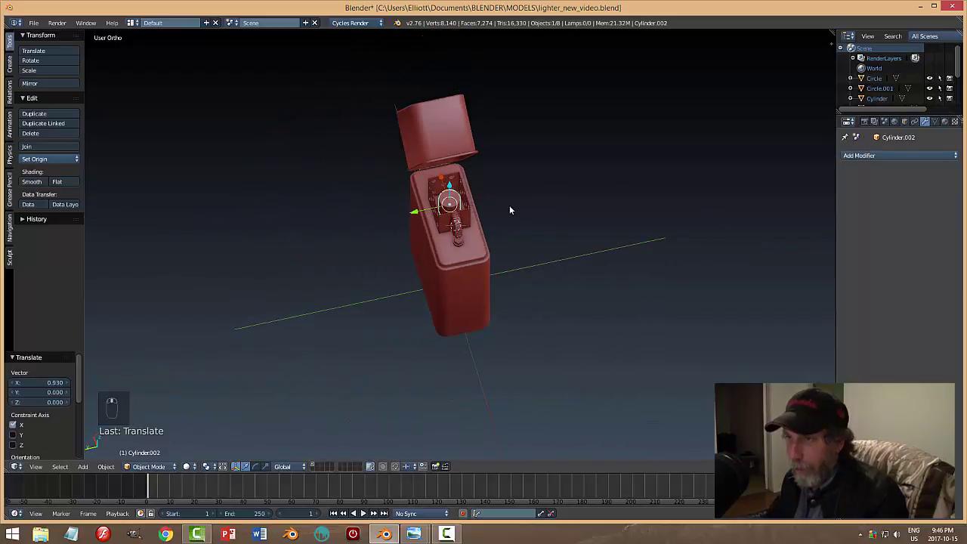
key(s)
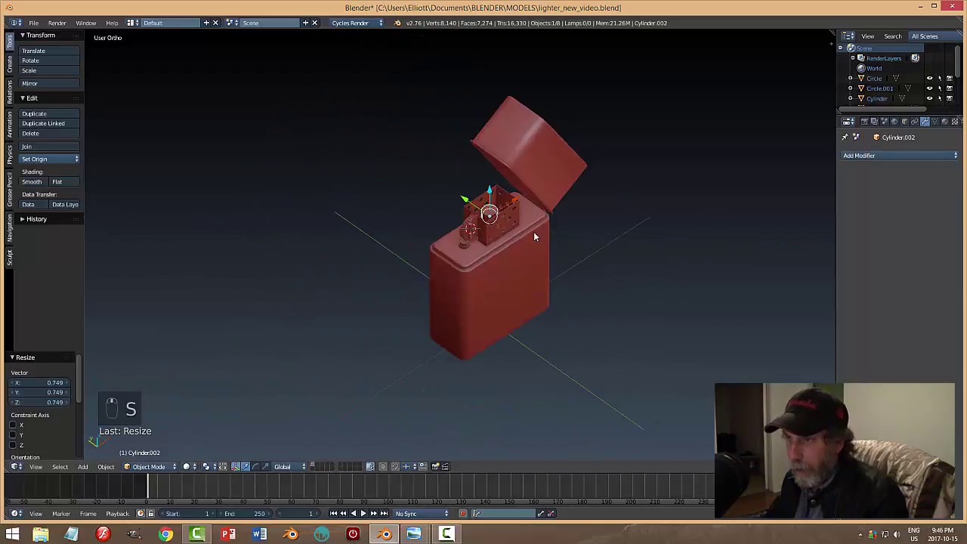
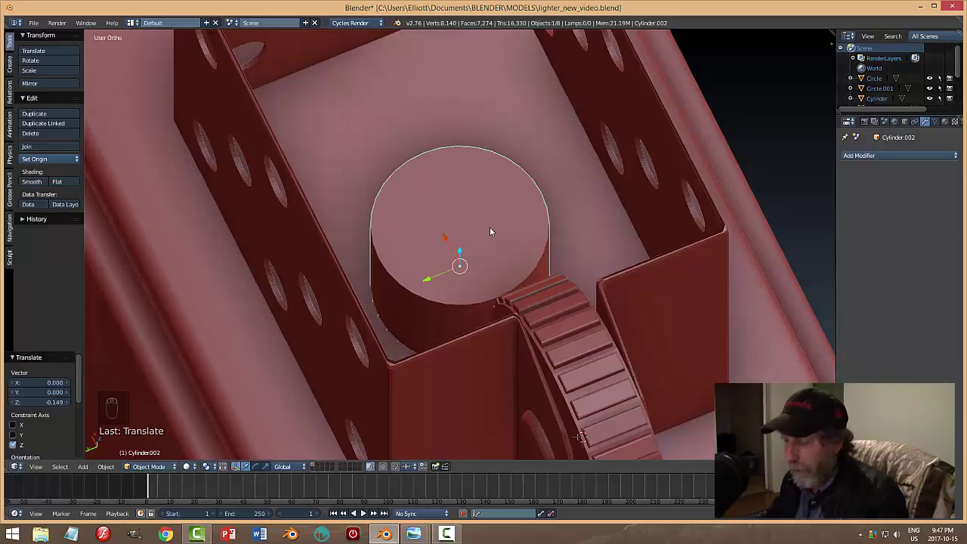
key(KP_7)
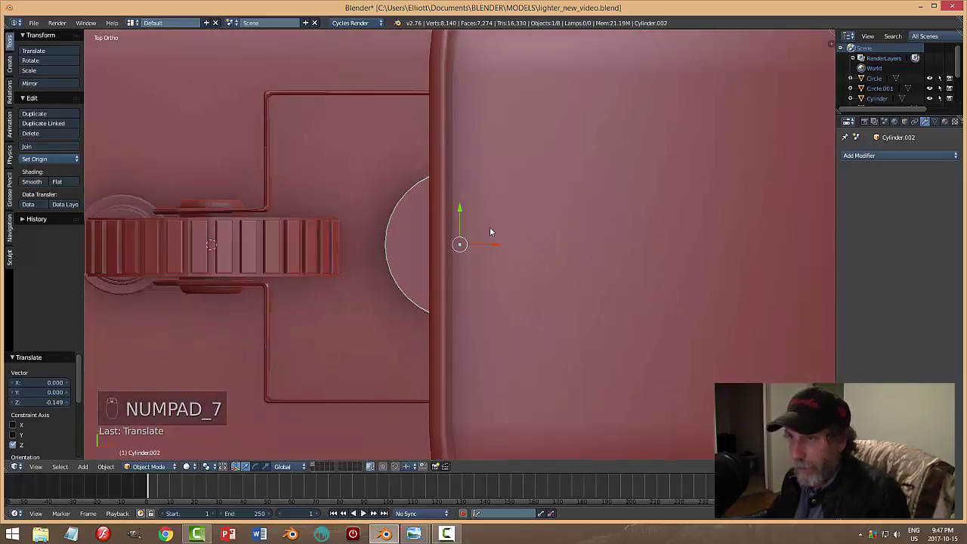
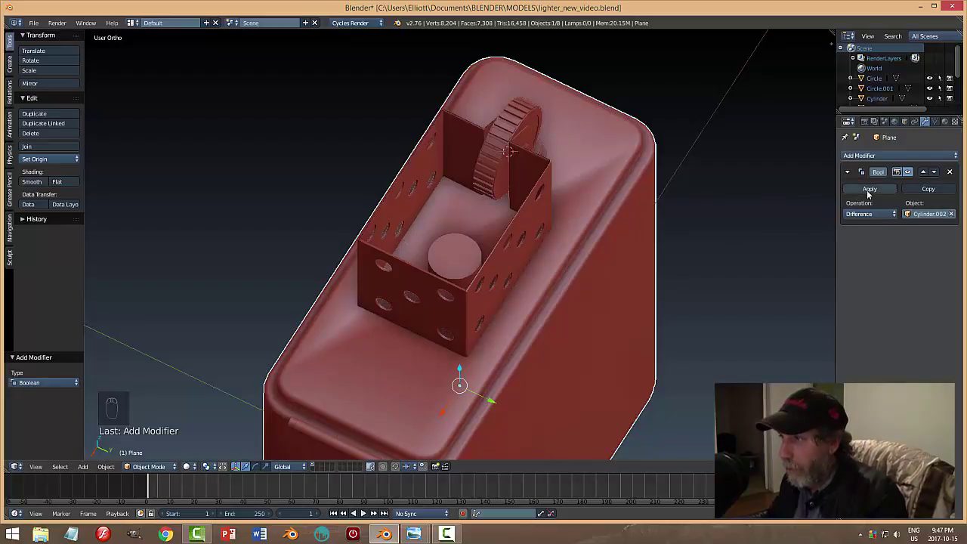
Hide the cutter cylinder and bevel the rim of the round wick hole in the insert floor.
key(h)
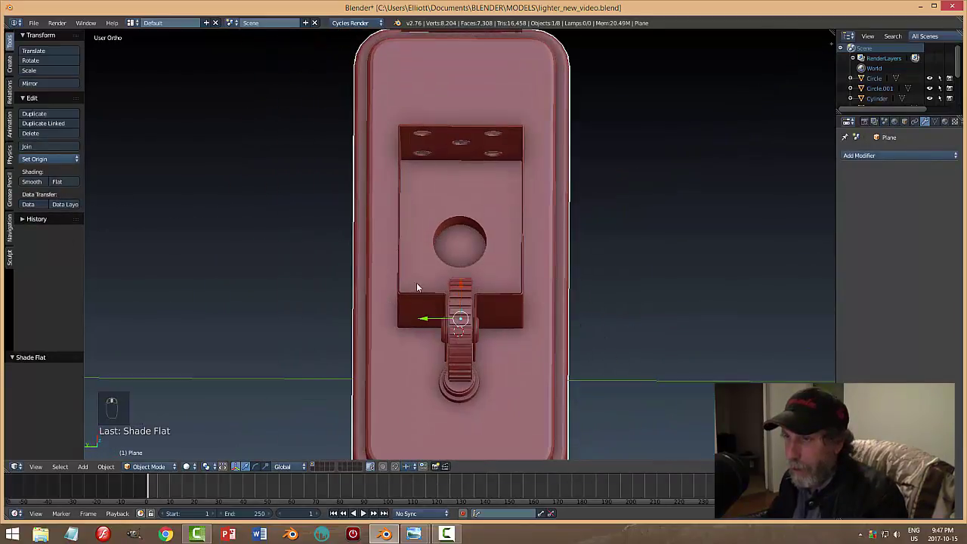
key(Tab)
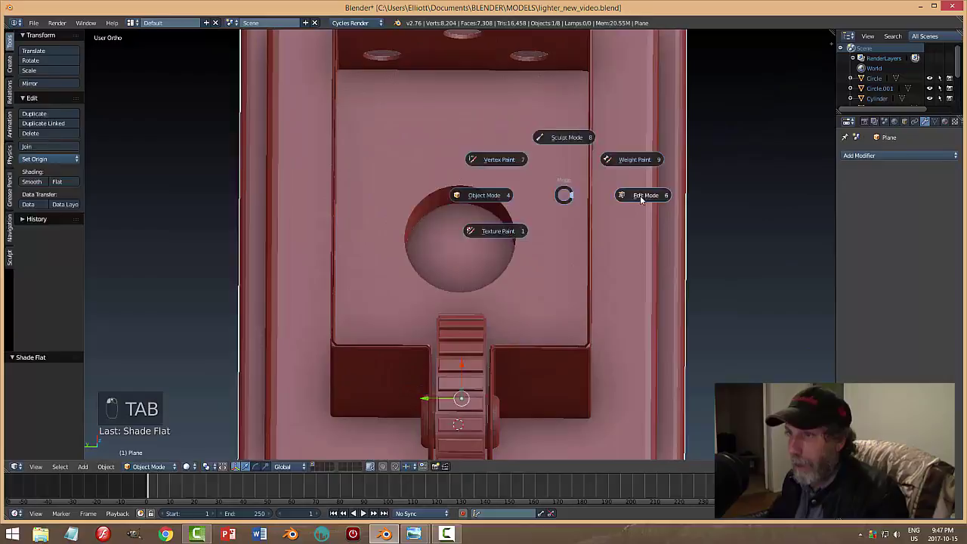
key(a)
key(ctrl+Tab)
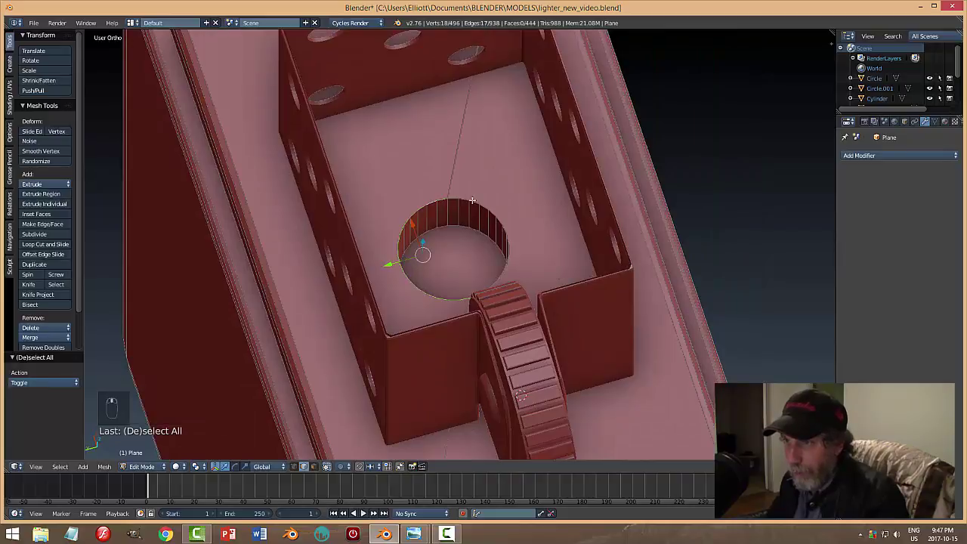
key(a)
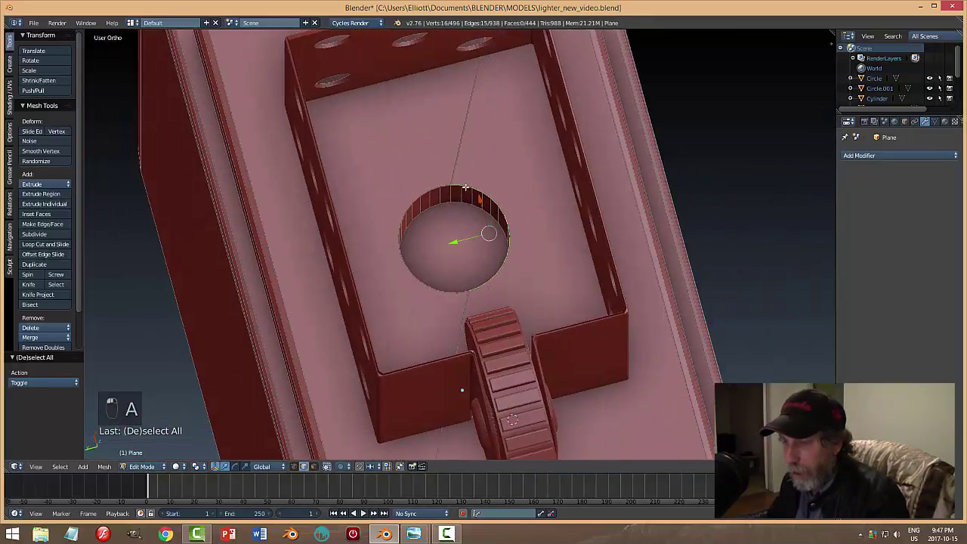
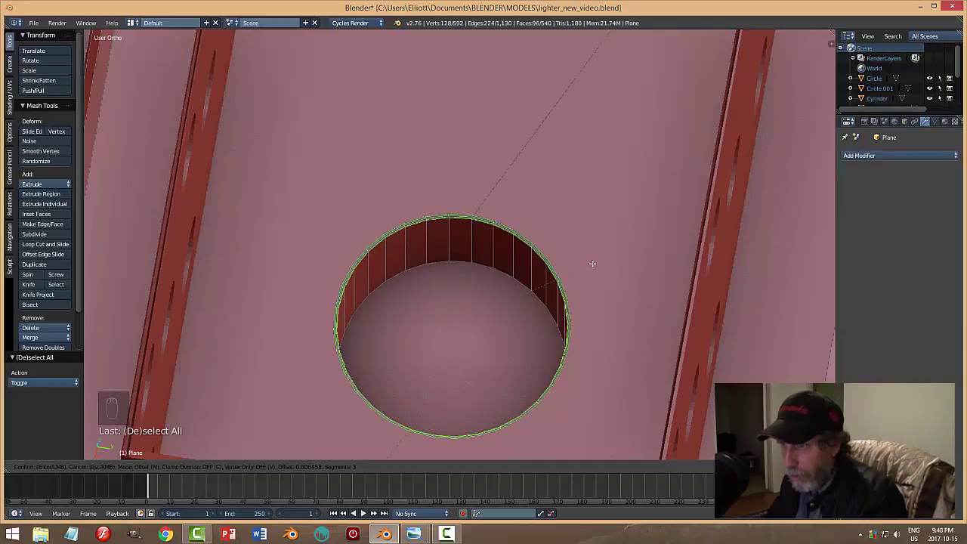
key(a)
key(Tab)
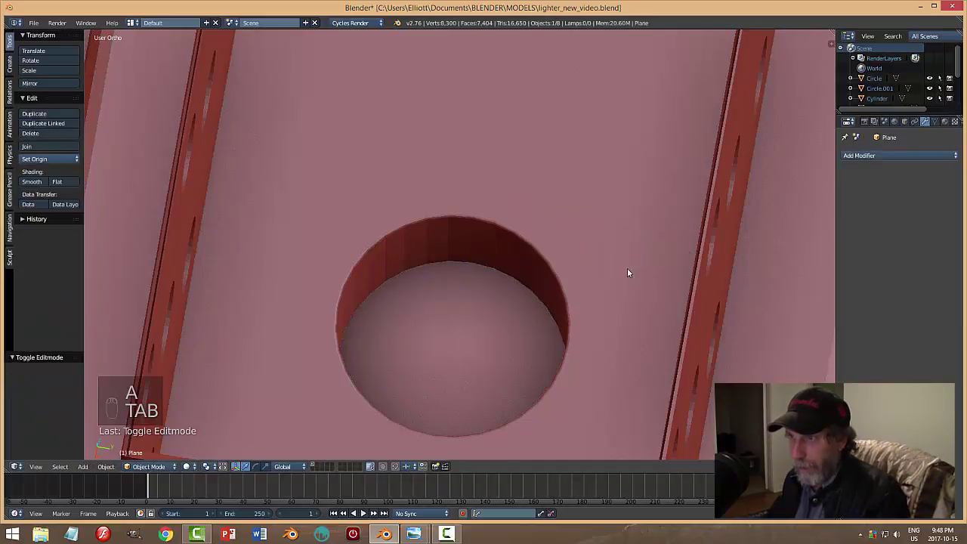
Orbit around the insert and unhide the cutter cylinder and other lighter parts.
key(a)
middle_click(595, 278)
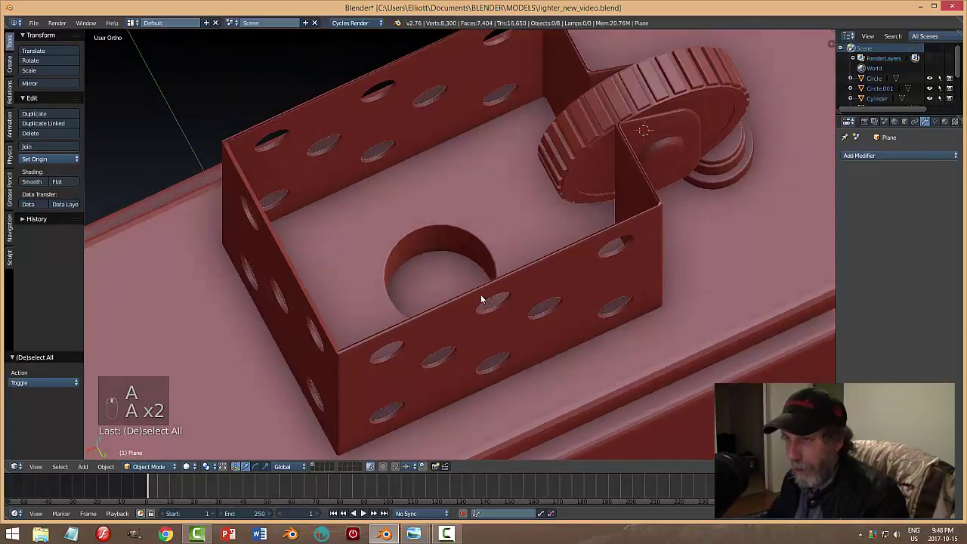
middle_click(570, 283)
key(alt+h)
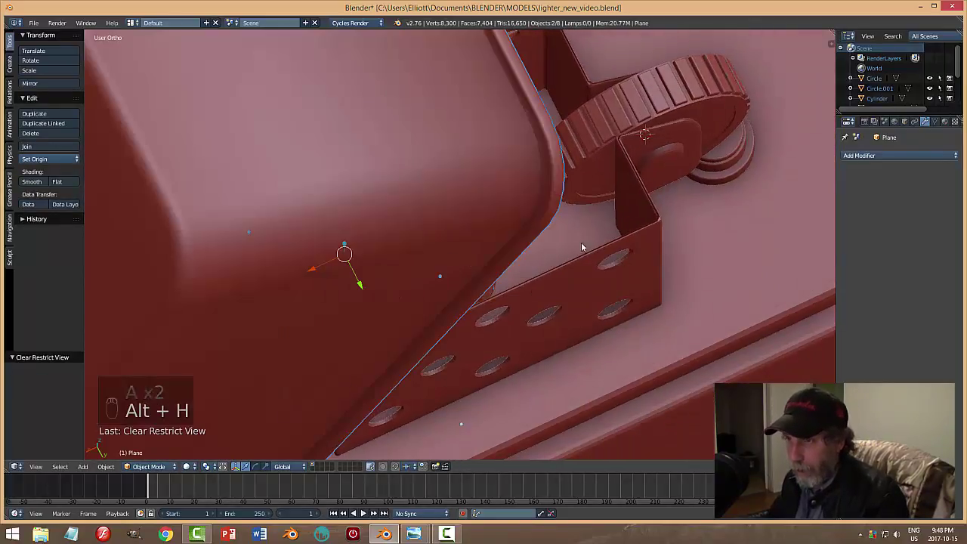
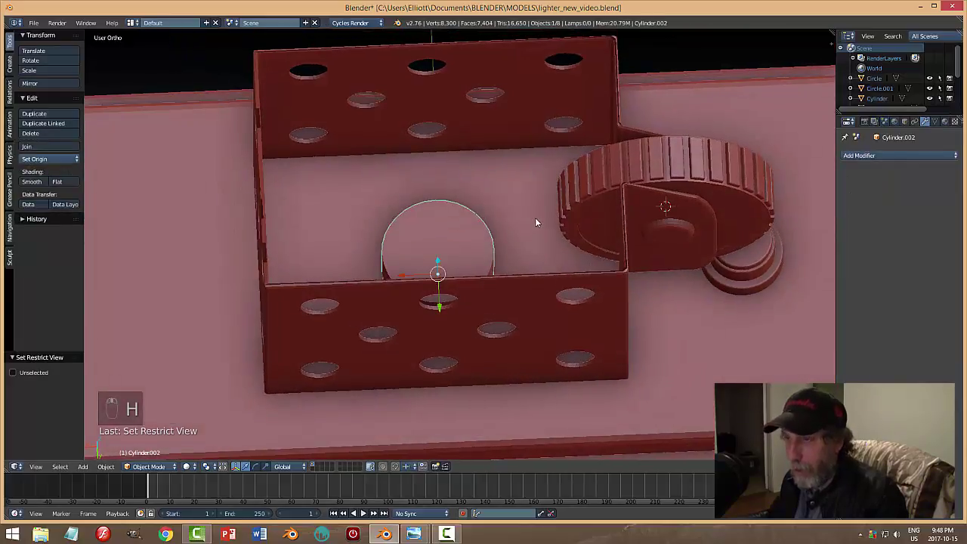
Scale the cutter cylinder to 0.91 and flatten it along Z to 0.36 so it sits inside the wick hole.
key(s)
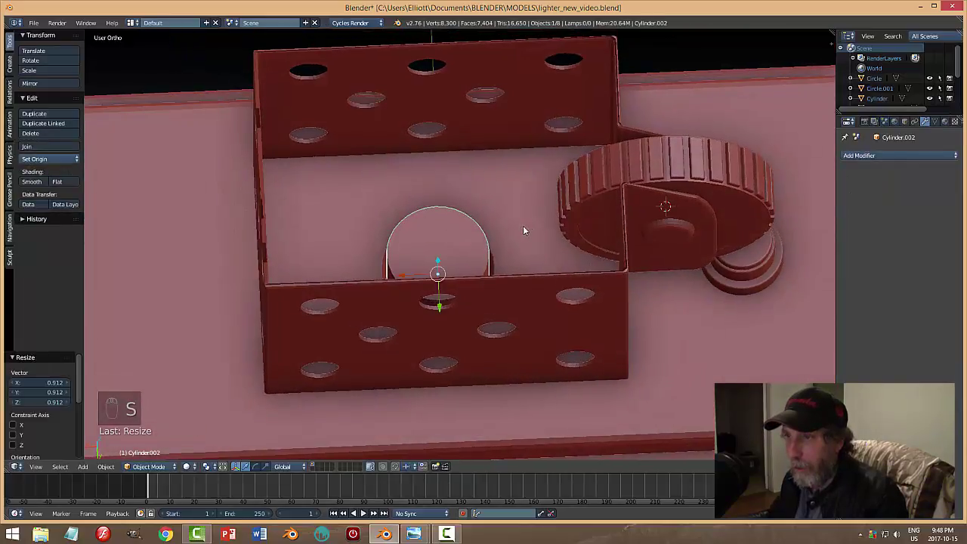
middle_click(509, 244)
middle_click(502, 257)
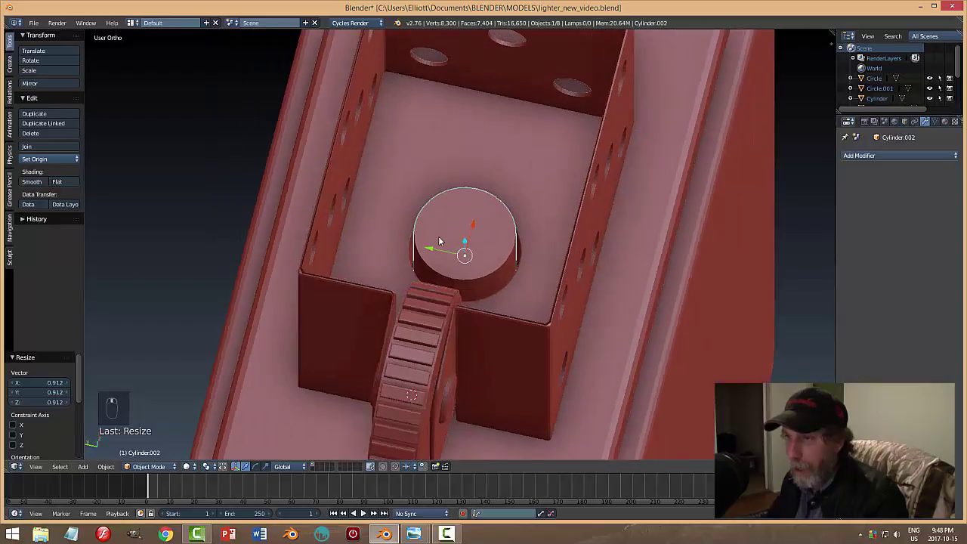
key(s)
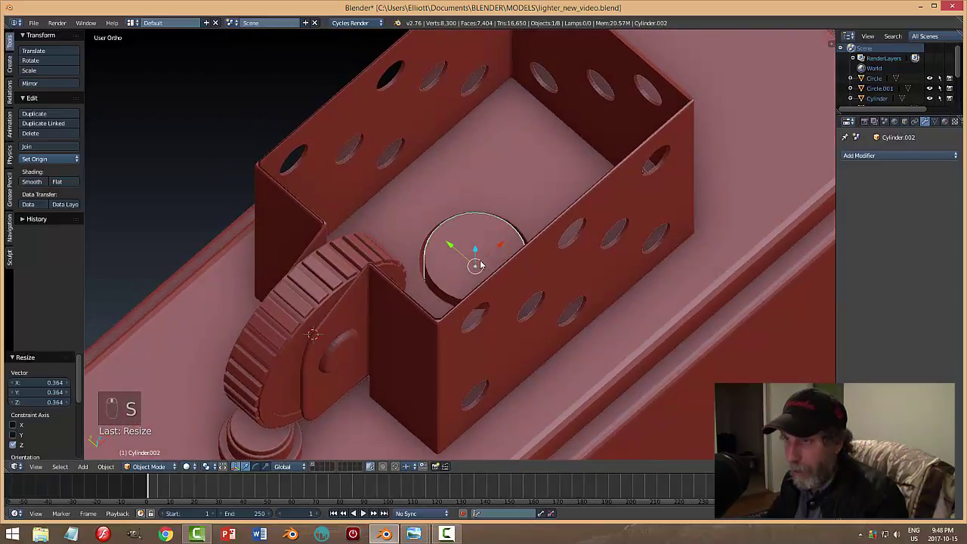
key(Tab)
Enter mesh editing on the short cylinder and select its top edge loop.
key(a)
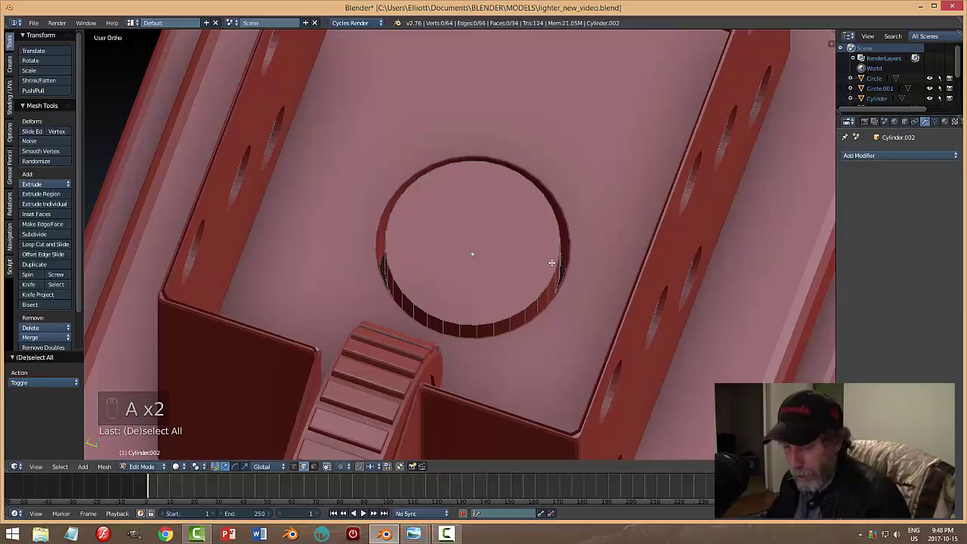
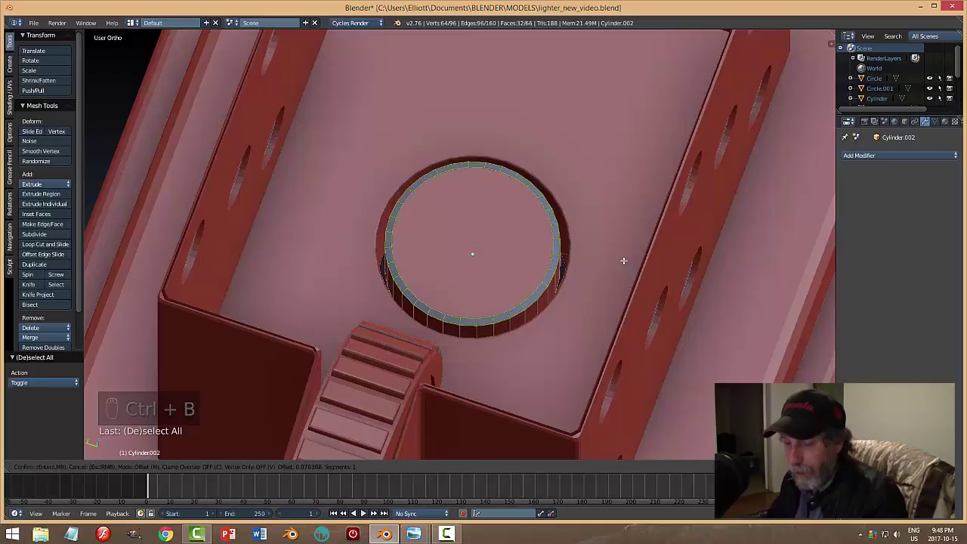
key(a)
key(Tab)
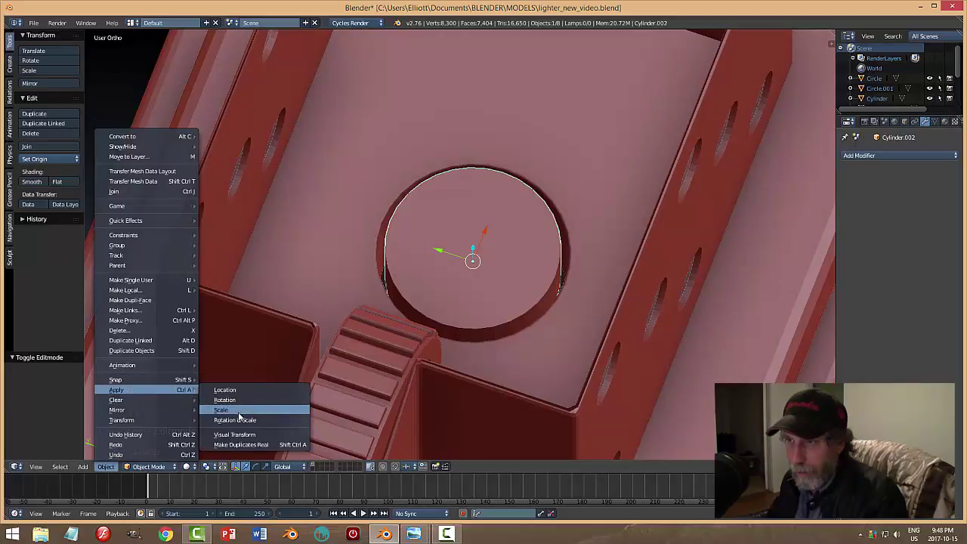
key(Tab)
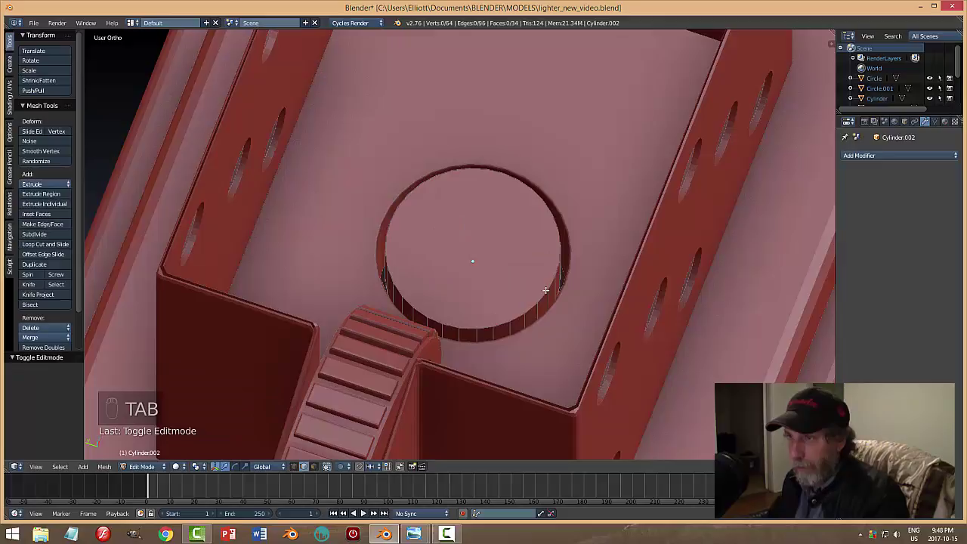
key(ctrl+b)
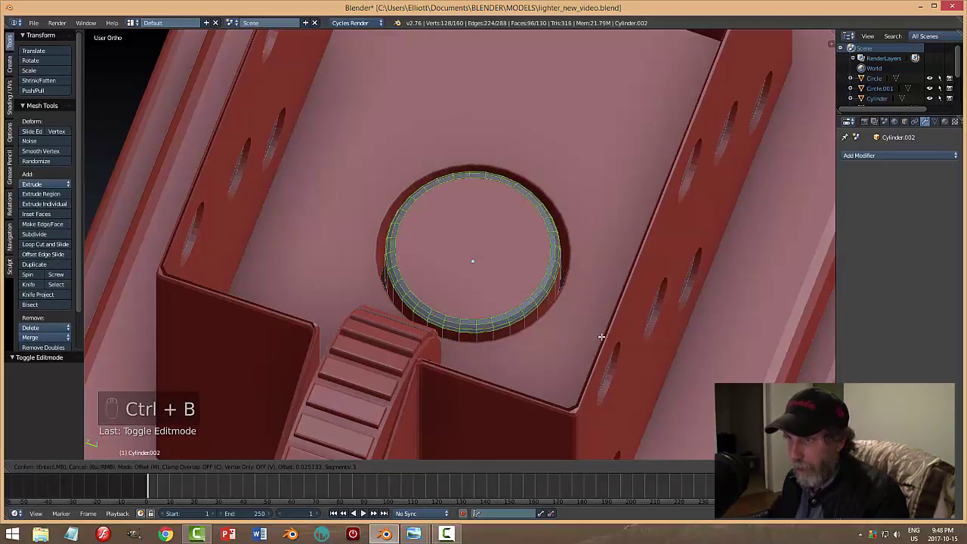
Bevel the cylinder's top edge into a rounded ring and return to Object Mode.
key(a)
key(Tab)
key(a)
drag(484, 317, 555, 304)
key(alt+h)
key(a)
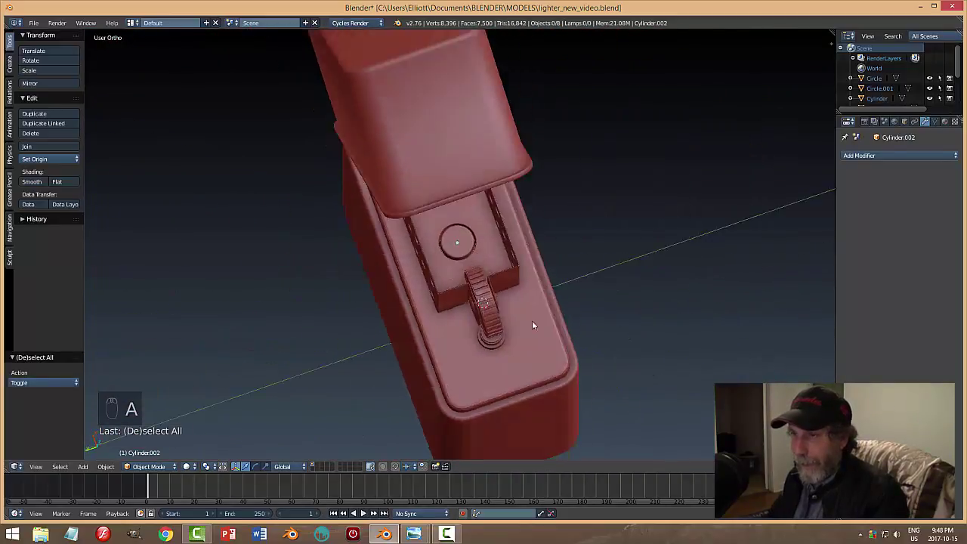
Select the wick-hole cylinder's top face and extrude it.
click(467, 243)
key(Tab)
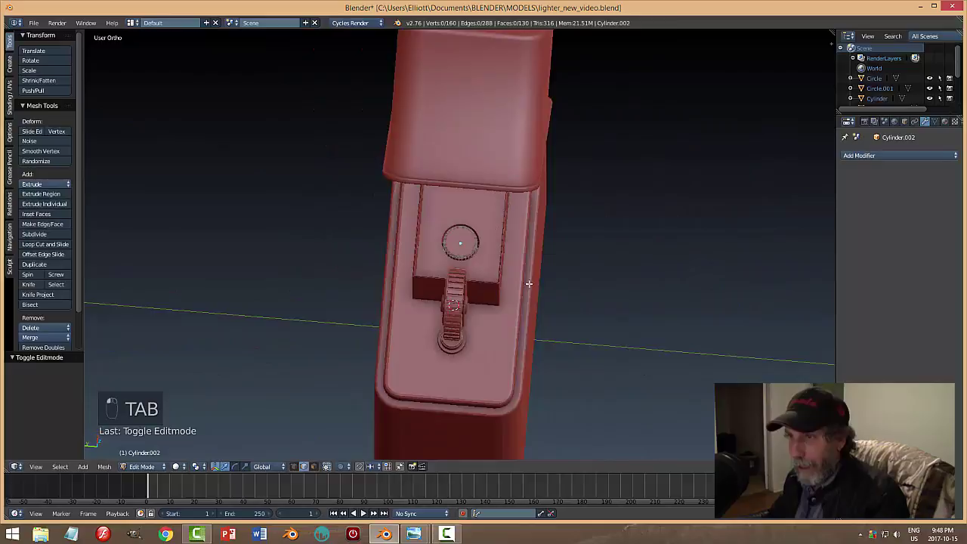
key(ctrl+Tab)
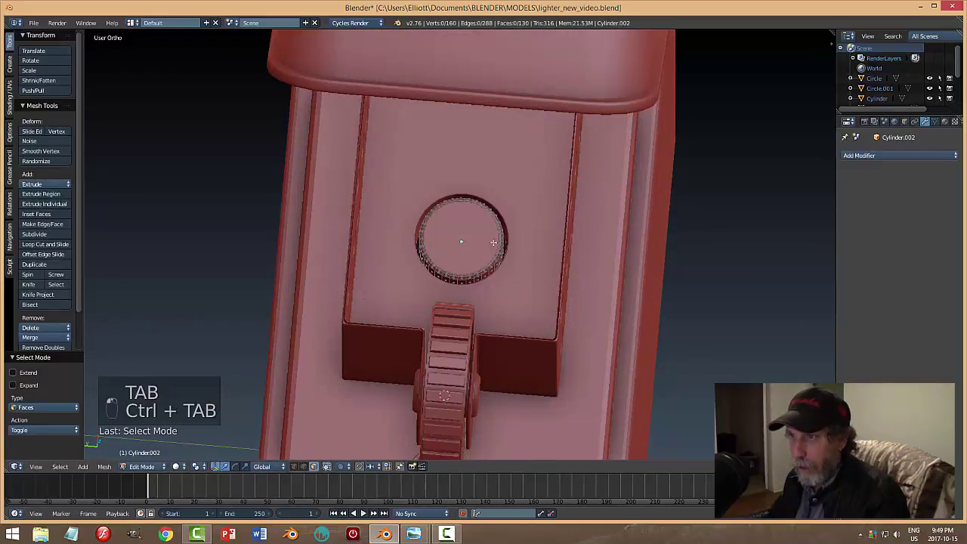
key(i)
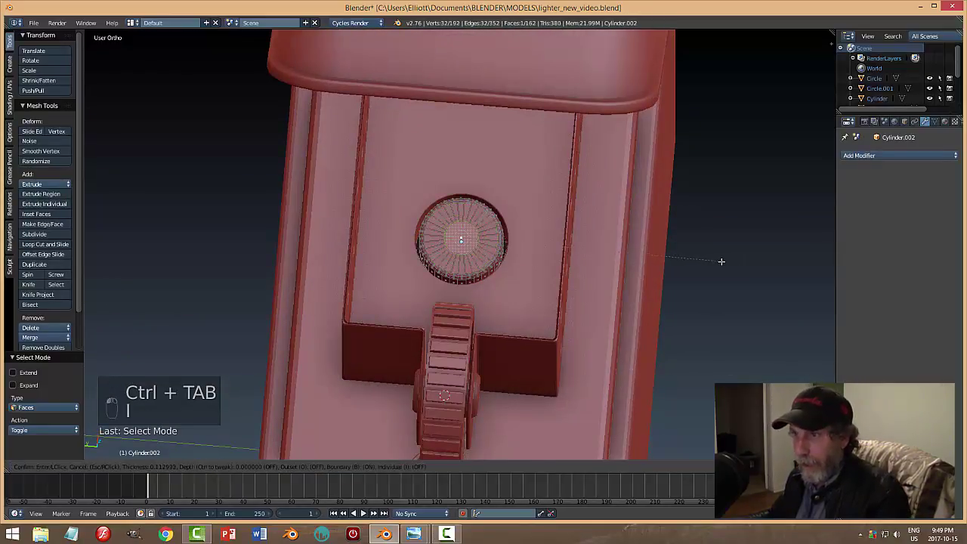
key(e)
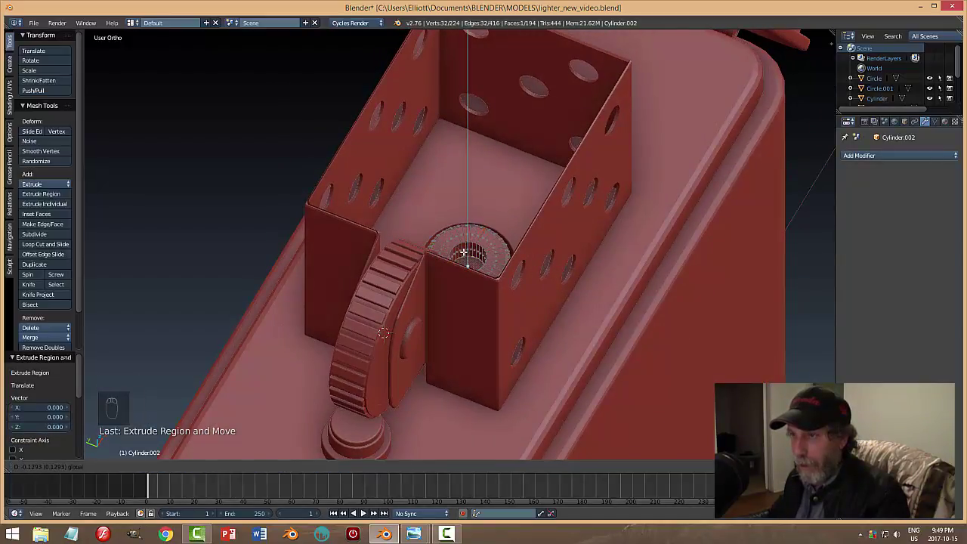
Extrude the hole's inner edge loop into a new ring scaled inward as a recess, then leave Edit Mode.
key(a)
key(ctrl+Tab)
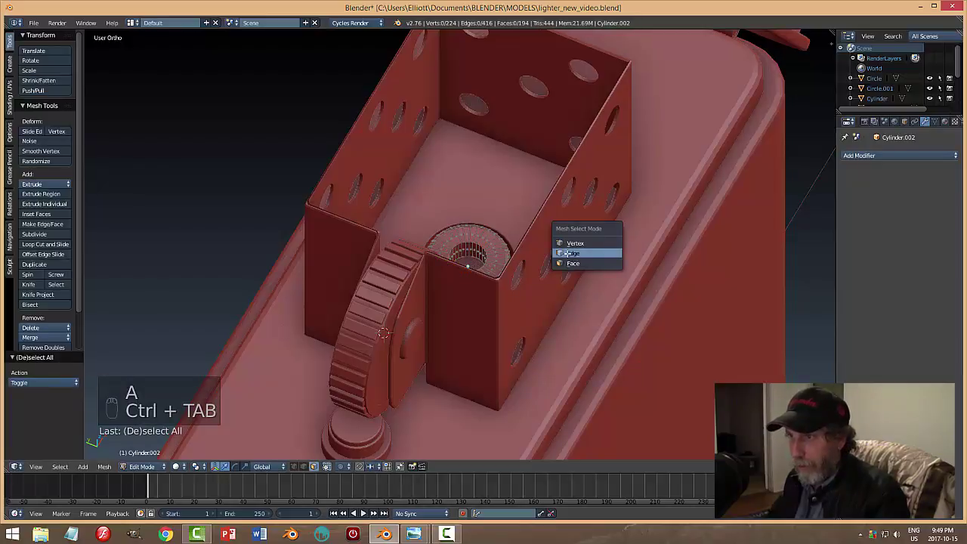
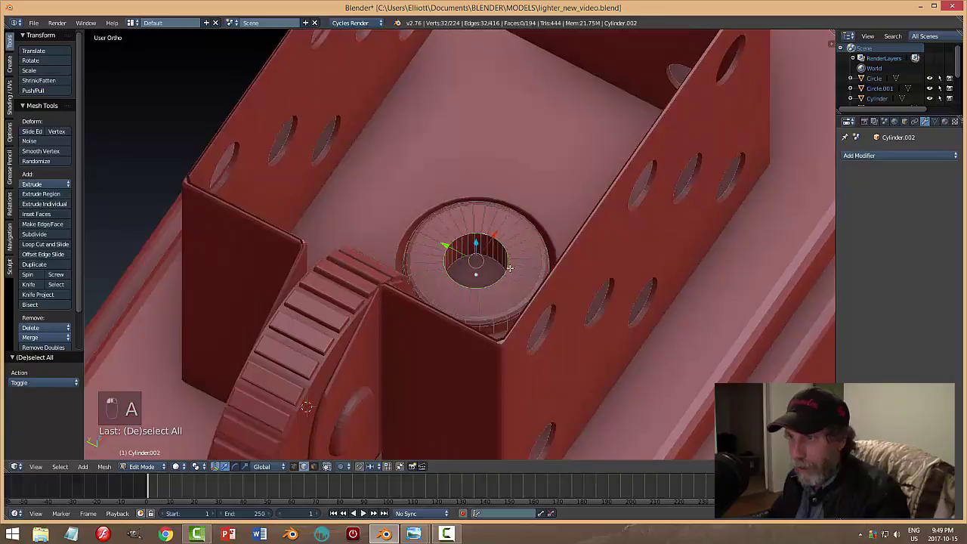
key(ctrl+b)
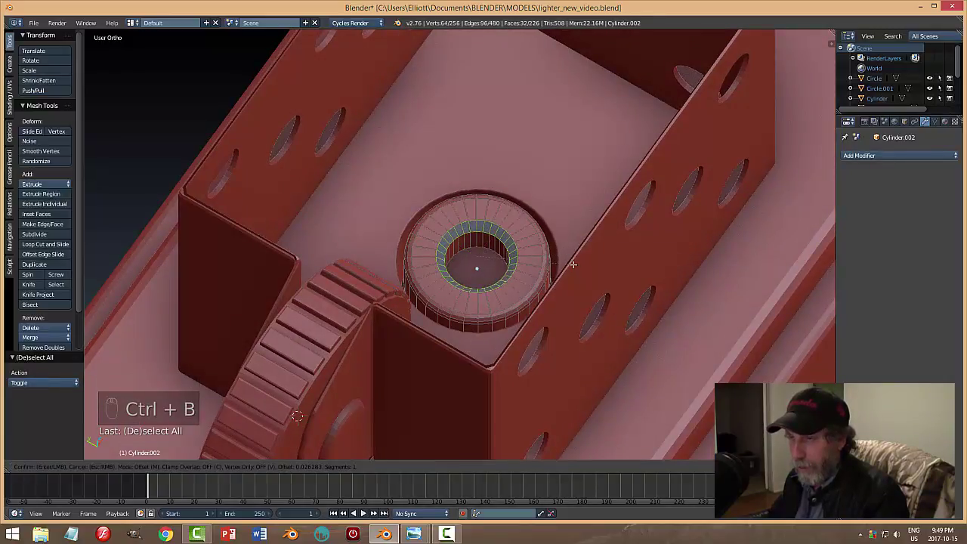
key(a)
key(Tab)
key(a)
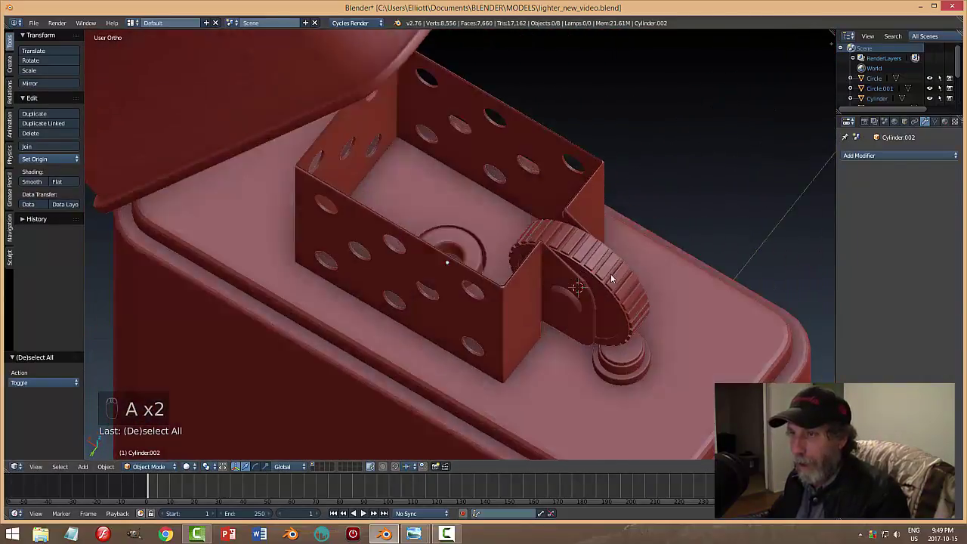
Save the file with the recessed wick-hole cylinder and frame the whole assembled lighter.
key(ctrl+s)
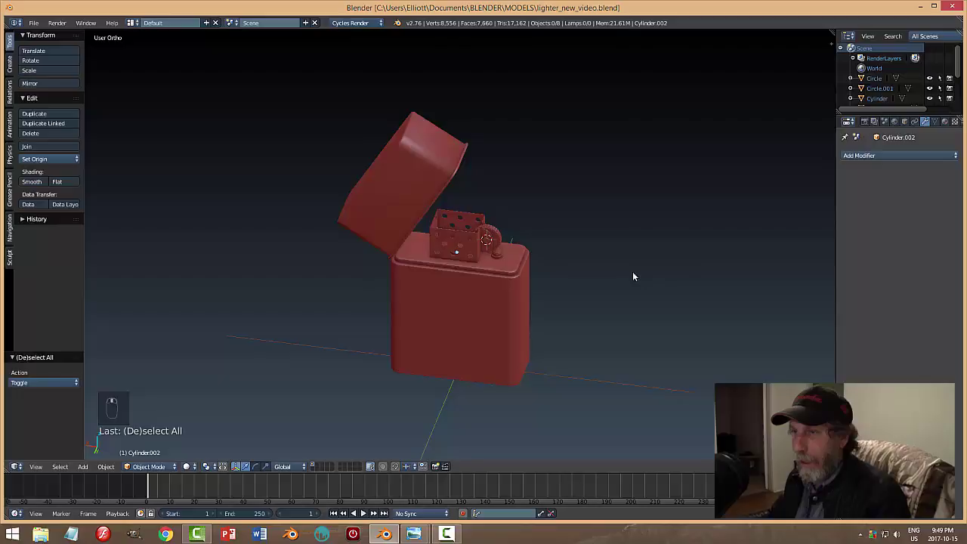
Pick a metallic Matcap in the viewport shading panel and orbit around the lighter to check it.
key(n)
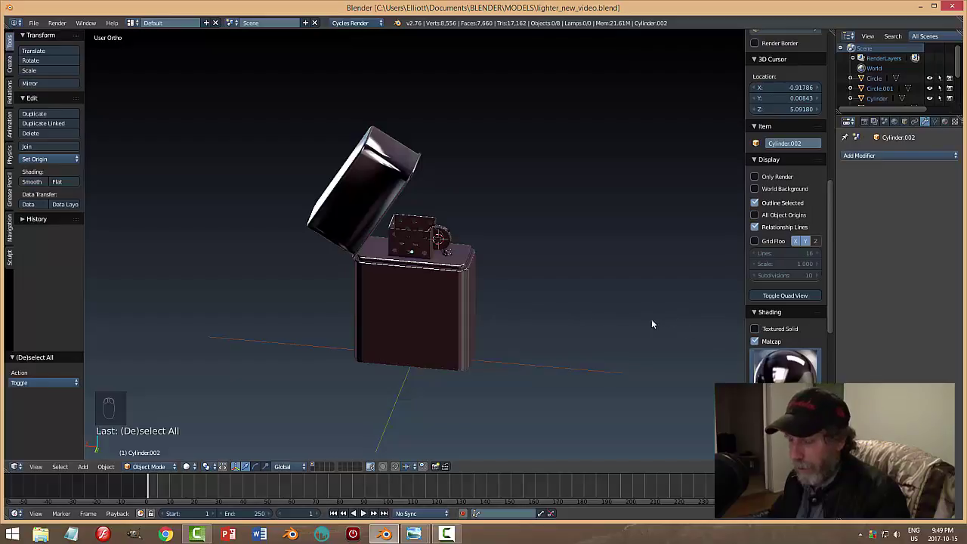
key(n)
middle_click(589, 282)
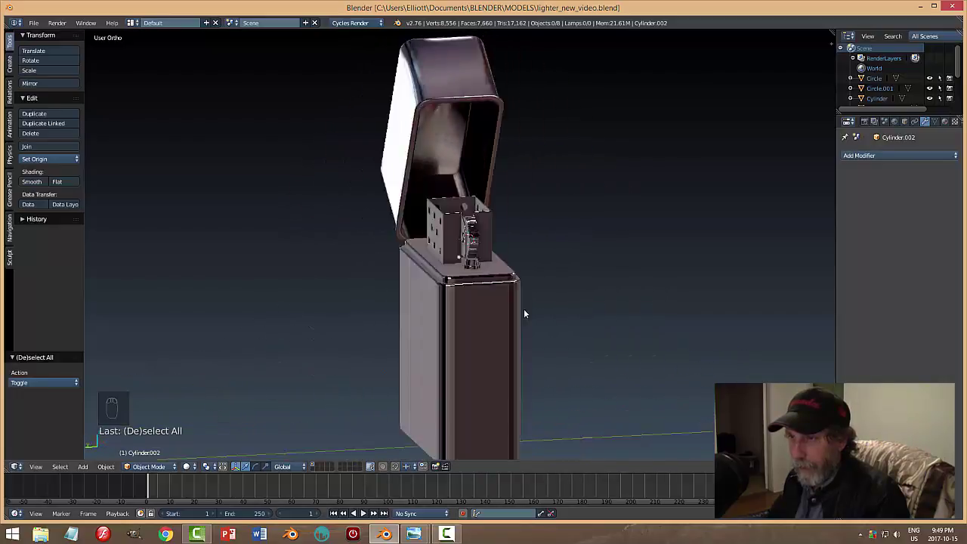
drag(556, 333, 524, 333)
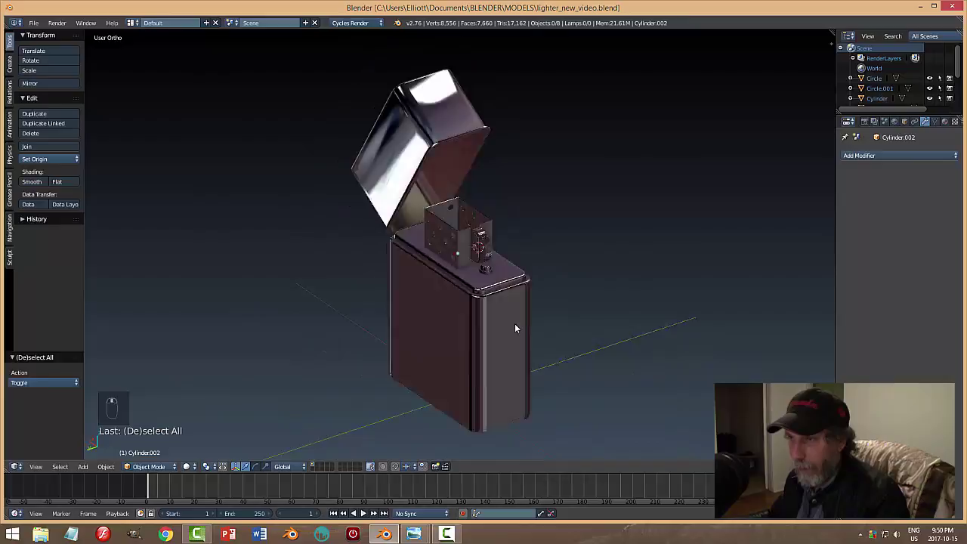
drag(474, 327, 426, 334)
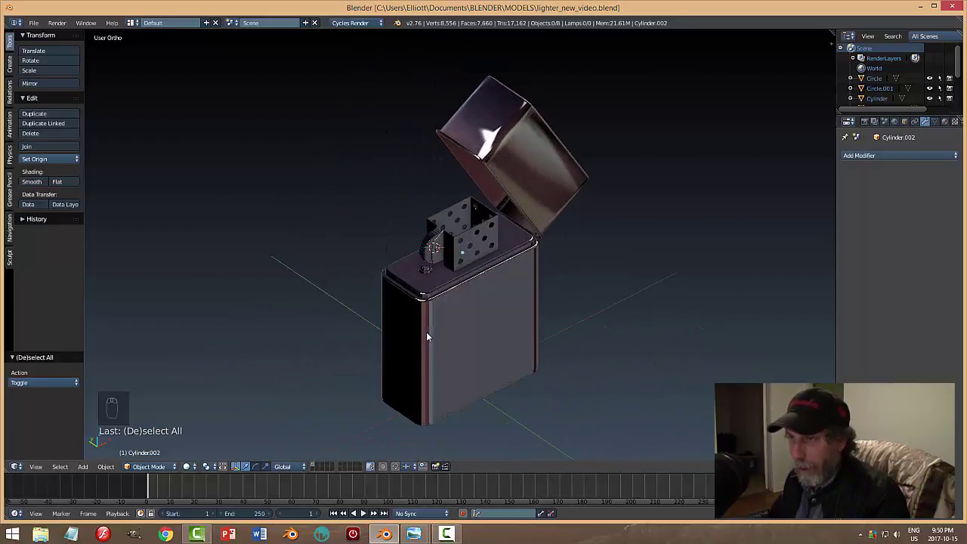
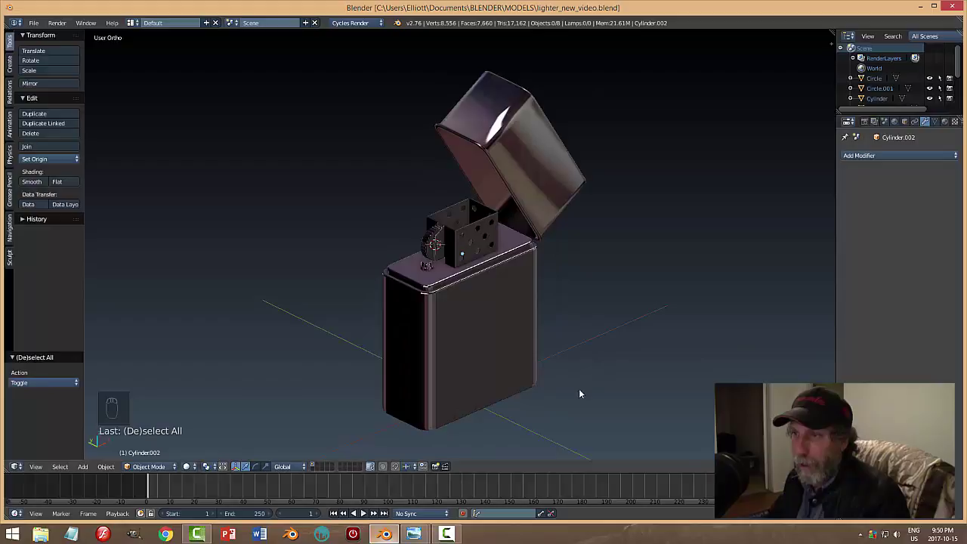
Orbit closer to the insert and flint wheel while toggling the sidebar to adjust the matcap.
drag(587, 333, 754, 298)
key(n)
drag(755, 299, 542, 302)
middle_click(543, 302)
key(n)
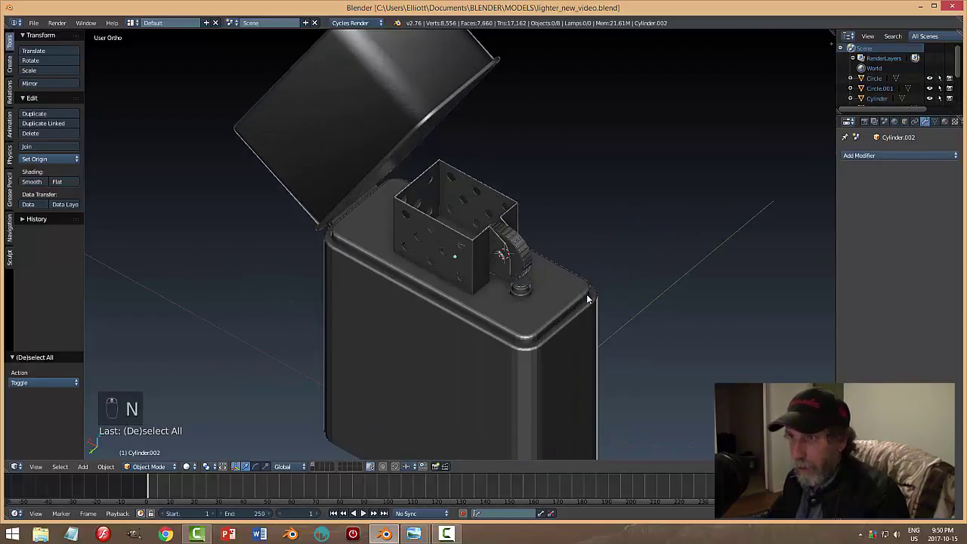
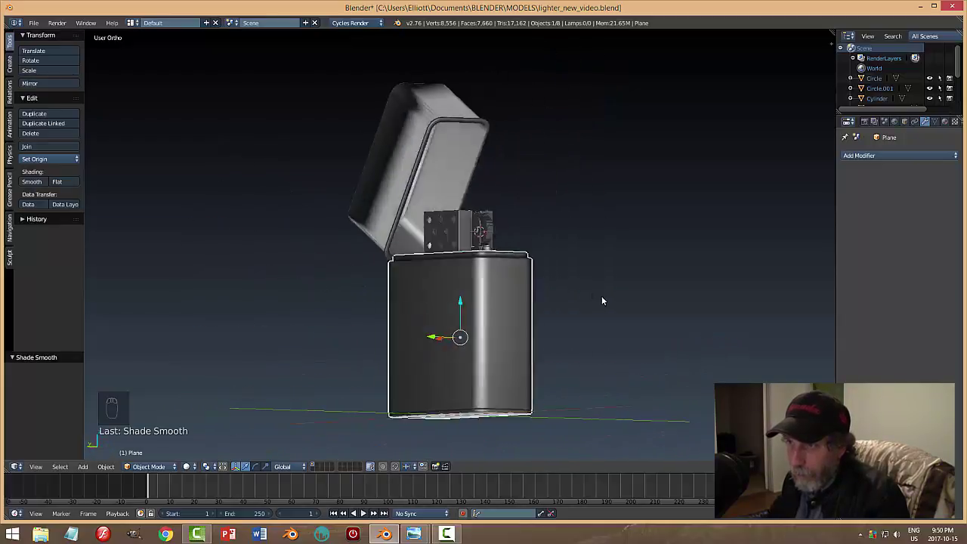
Select only the lighter case and enter face selection on its mesh.
key(a)
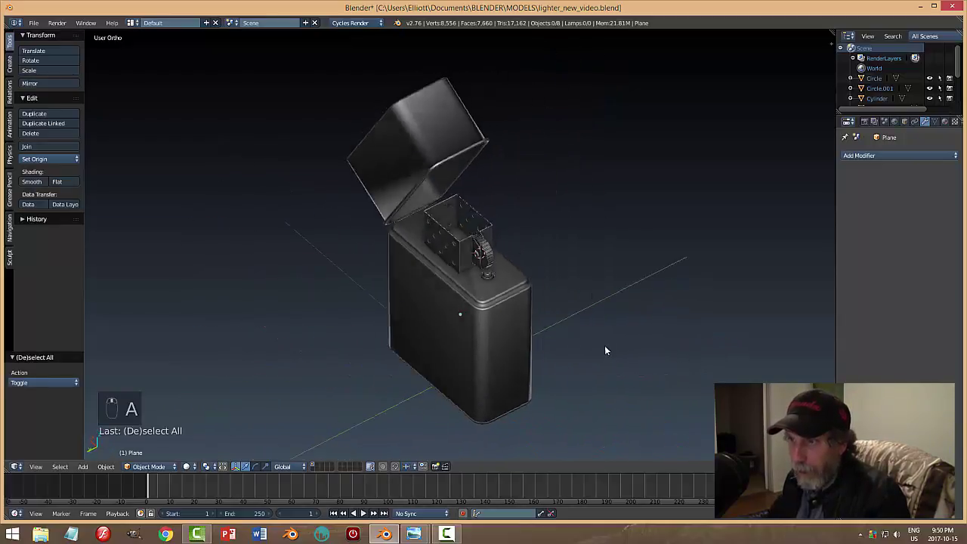
click(518, 331)
key(Tab)
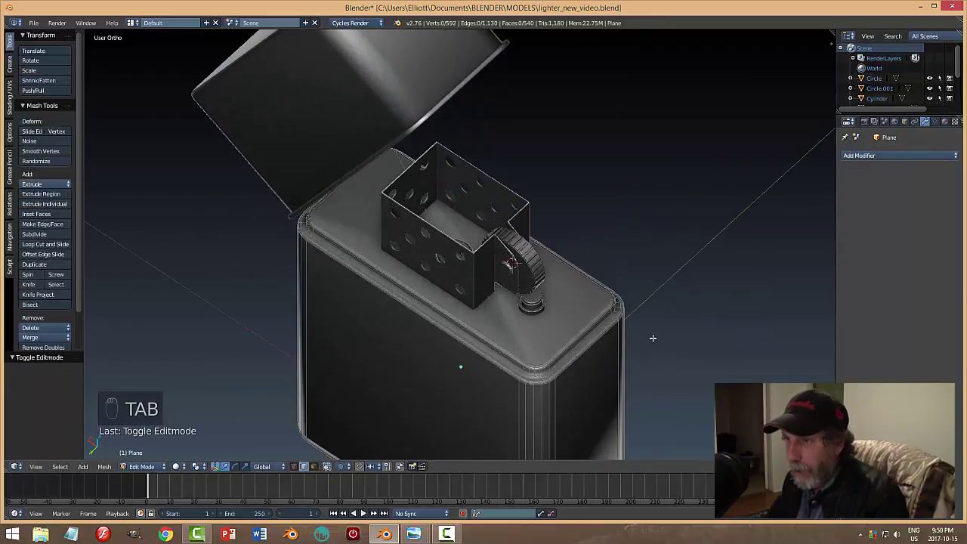
key(ctrl+Tab)
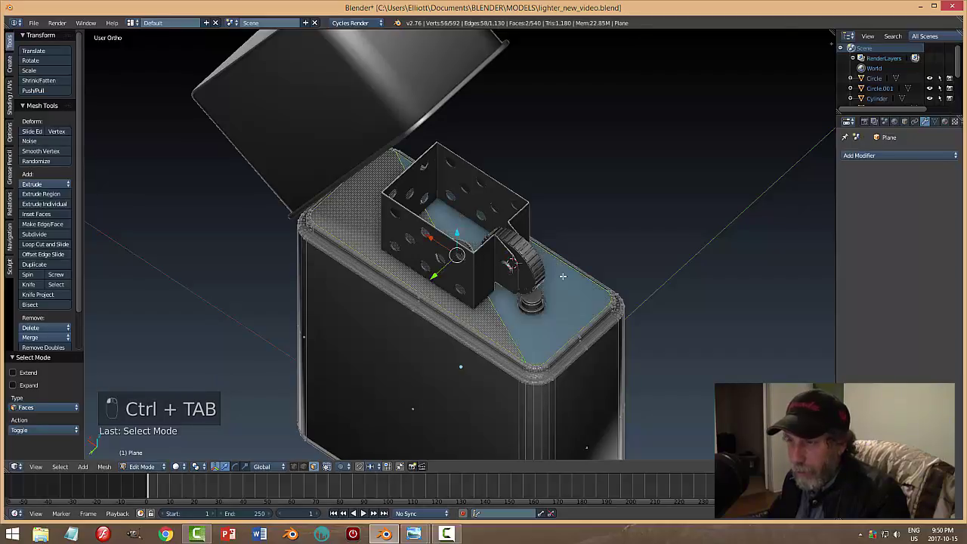
Inset the case's top faces as a border, return to Object Mode and orbit the finished lighter.
key(e)
key(a)
key(Tab)
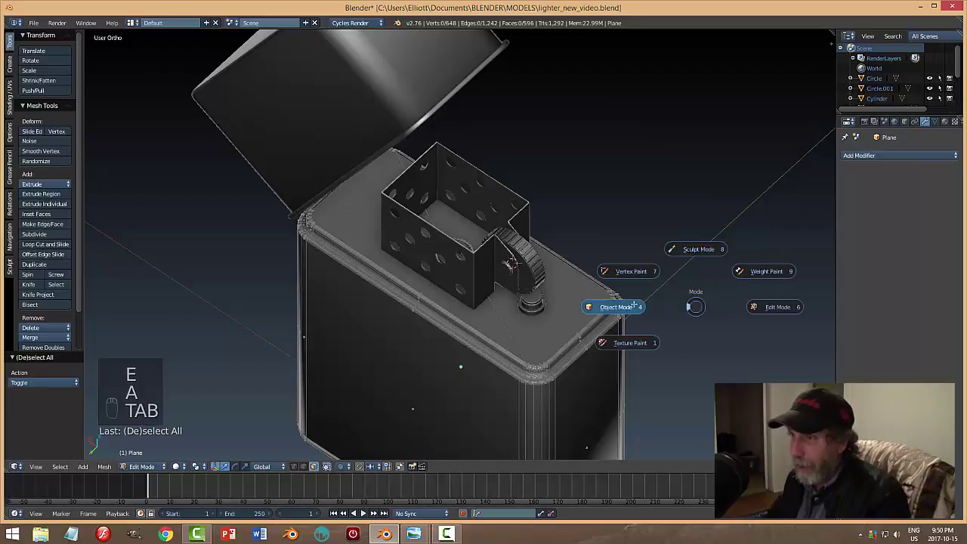
key(a)
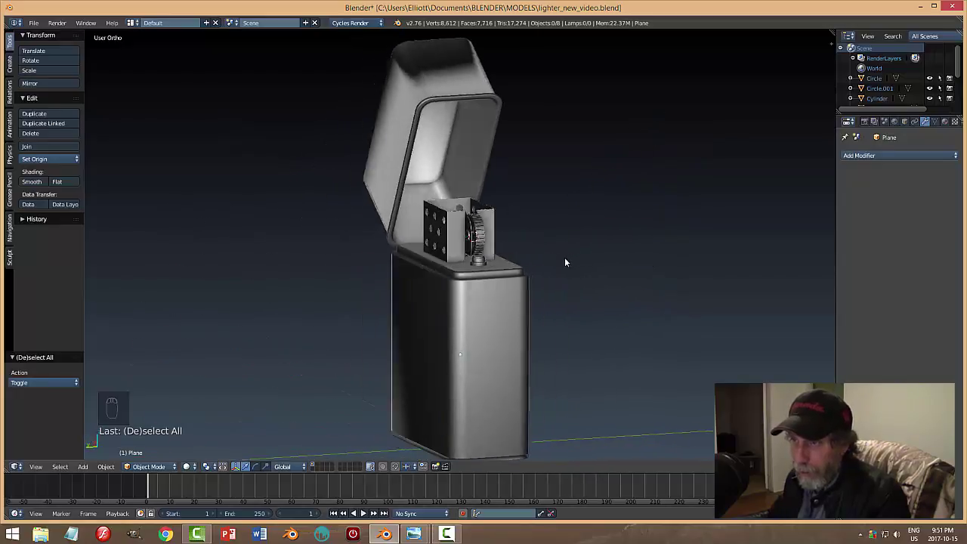
middle_click(527, 281)
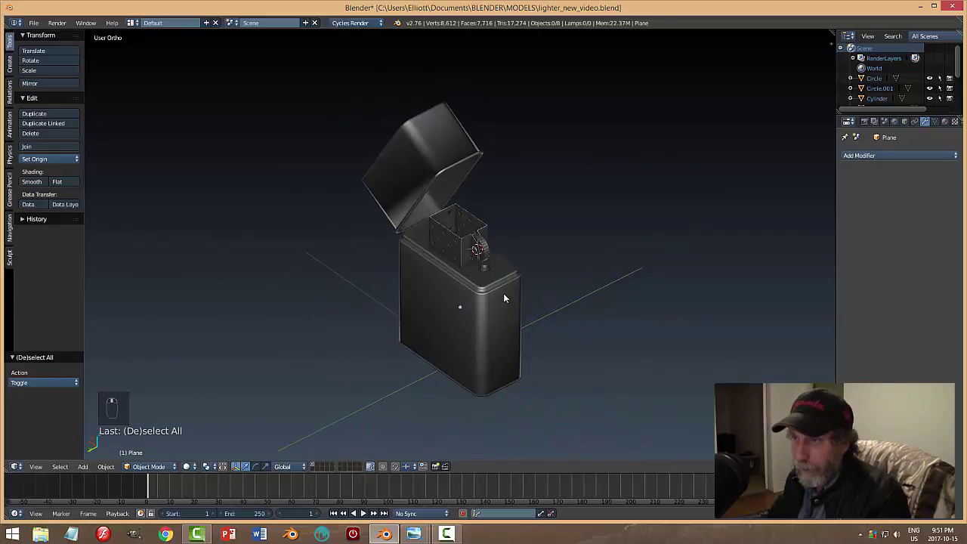